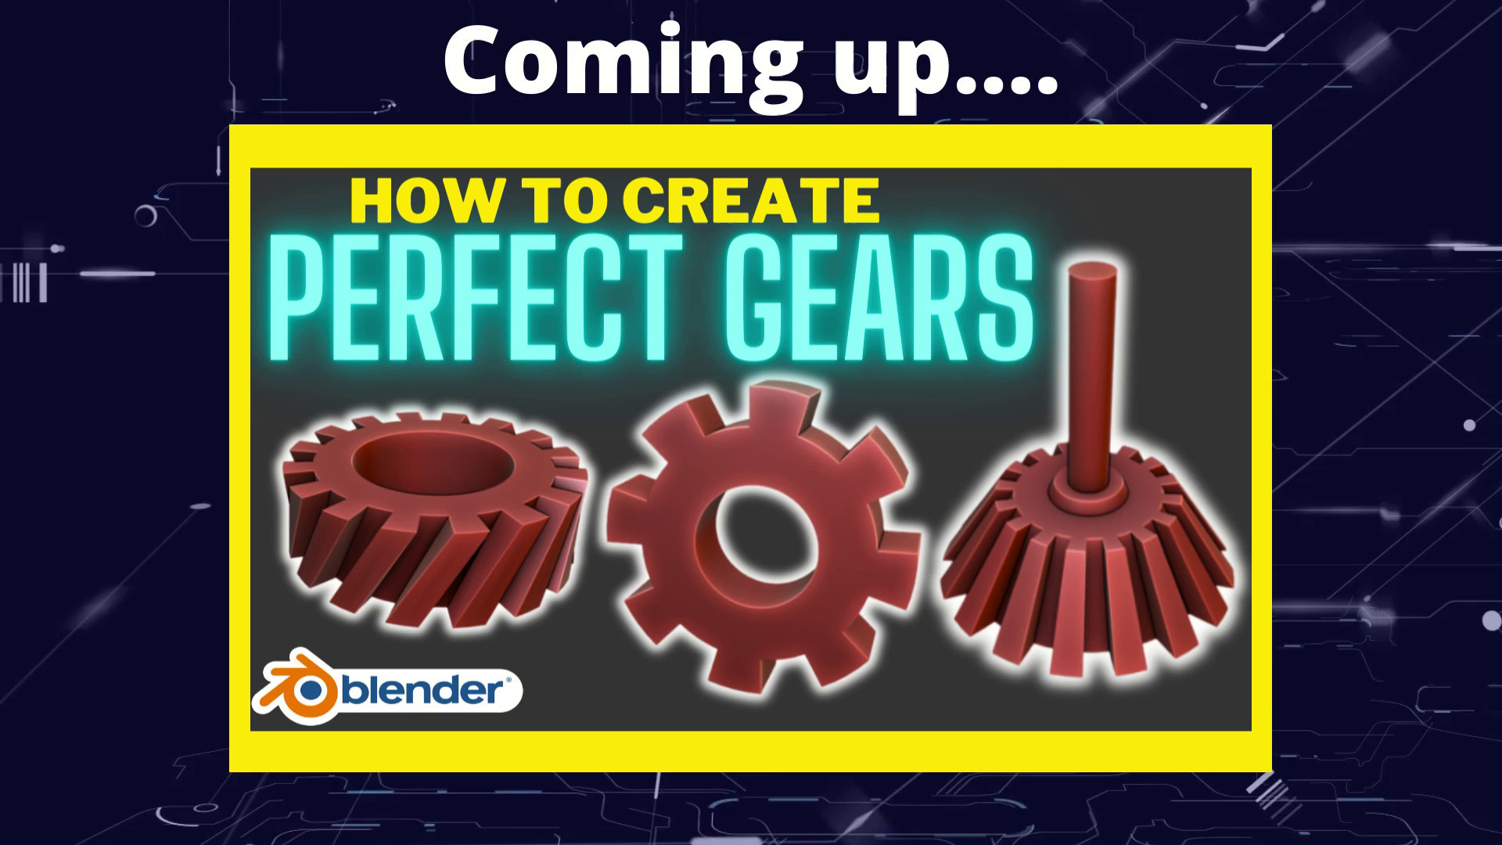
- Orbit the empty scene and briefly check the Shift+A add list
{"action": "middle_click", "coordinate": [607, 520]}
{"action": "middle_click", "coordinate": [620, 450]}
{"action": "scroll", "scroll_direction": "up", "scroll_amount": 3}
{"action": "middle_click", "coordinate": [670, 351]}
{"action": "middle_click", "coordinate": [661, 379]}
{"action": "middle_click", "coordinate": [644, 424]}
{"action": "scroll", "scroll_direction": "down", "scroll_amount": 3}
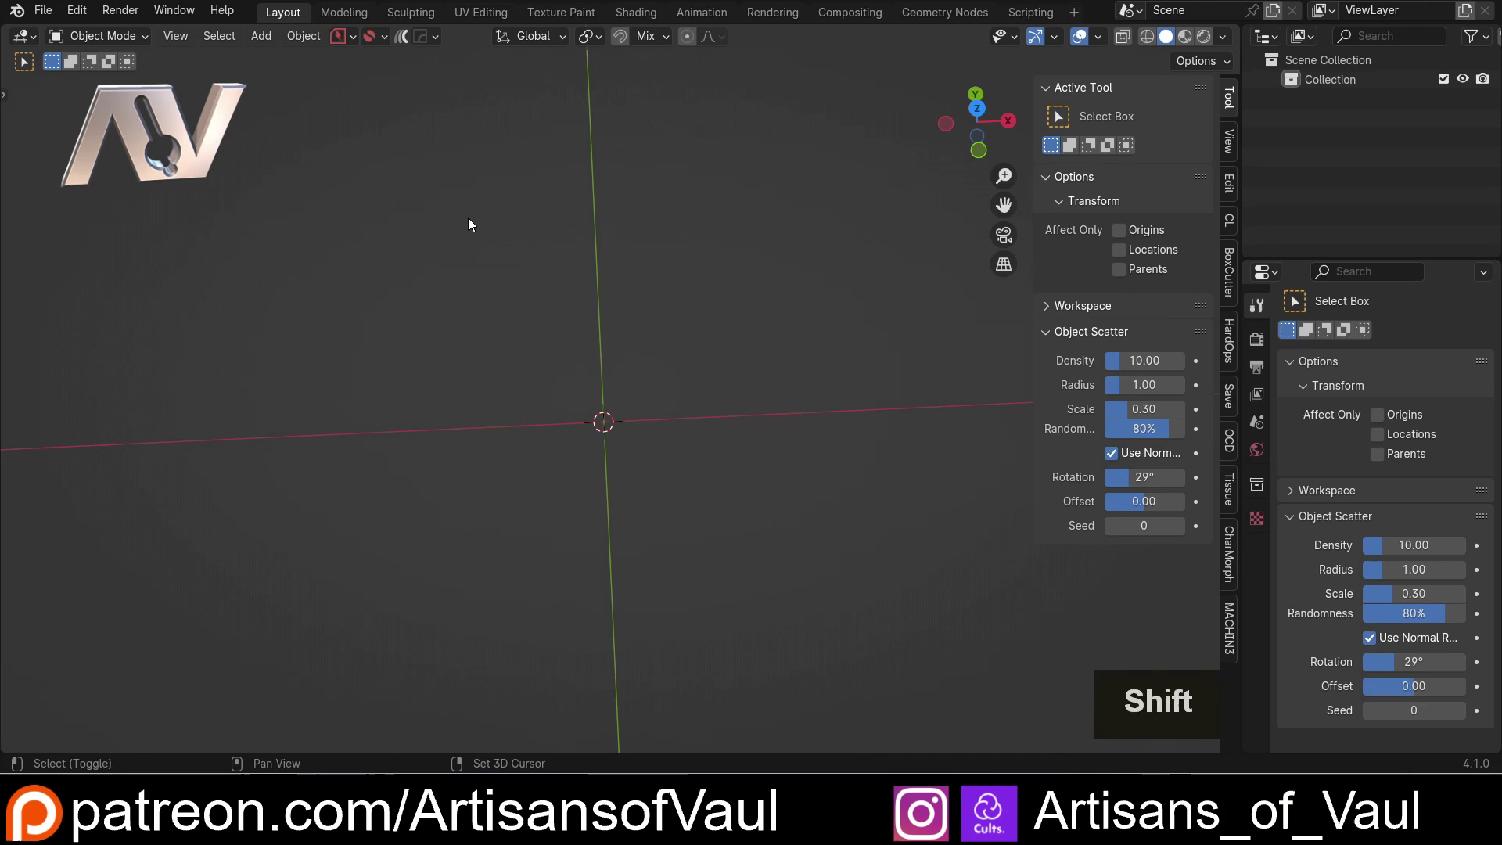
{"action": "key", "text": "shift+a"}
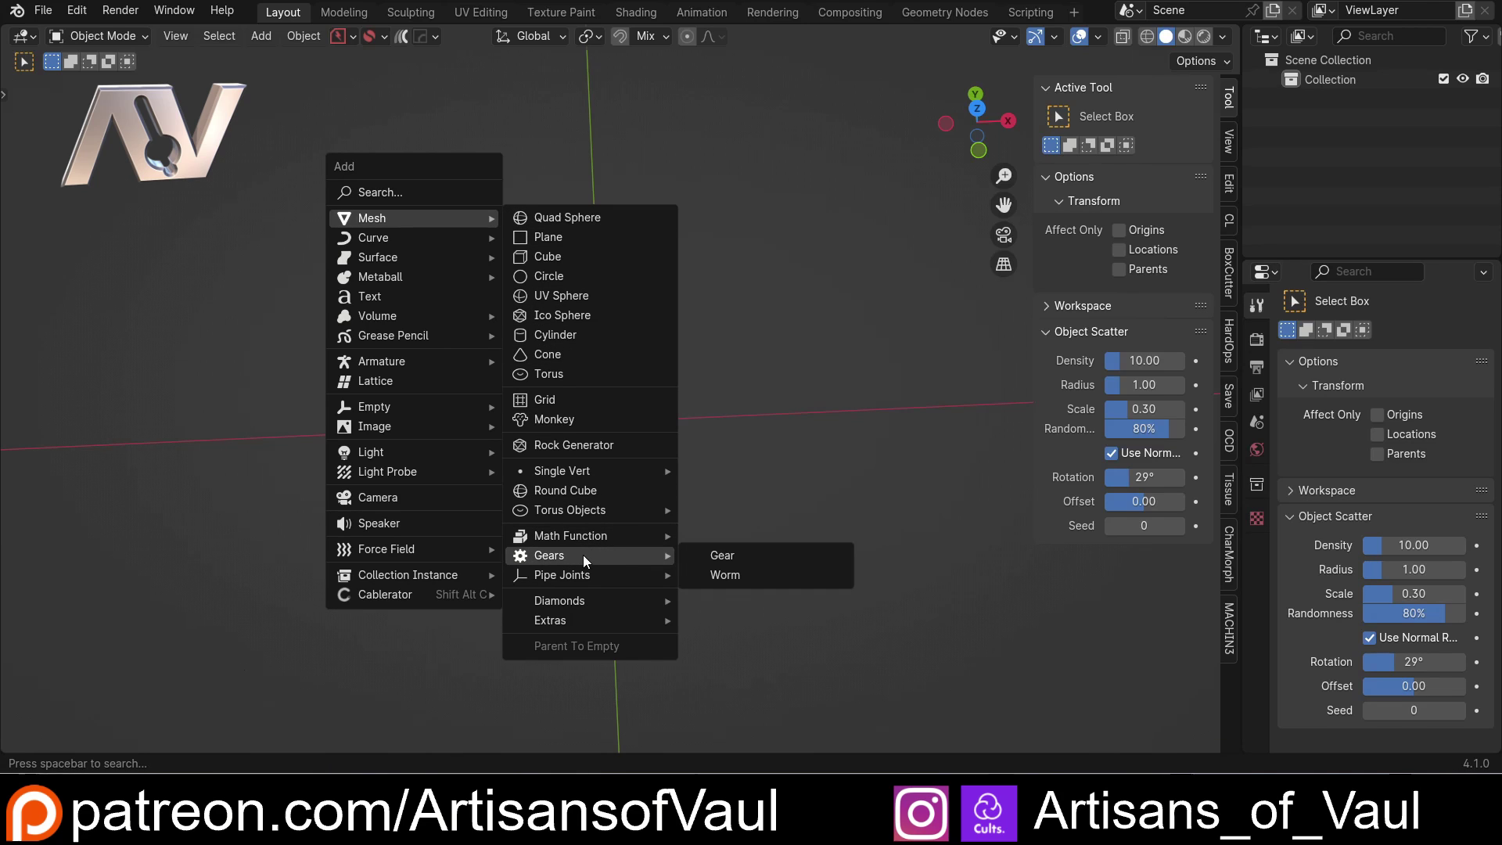
{"action": "key", "text": "Escape"}
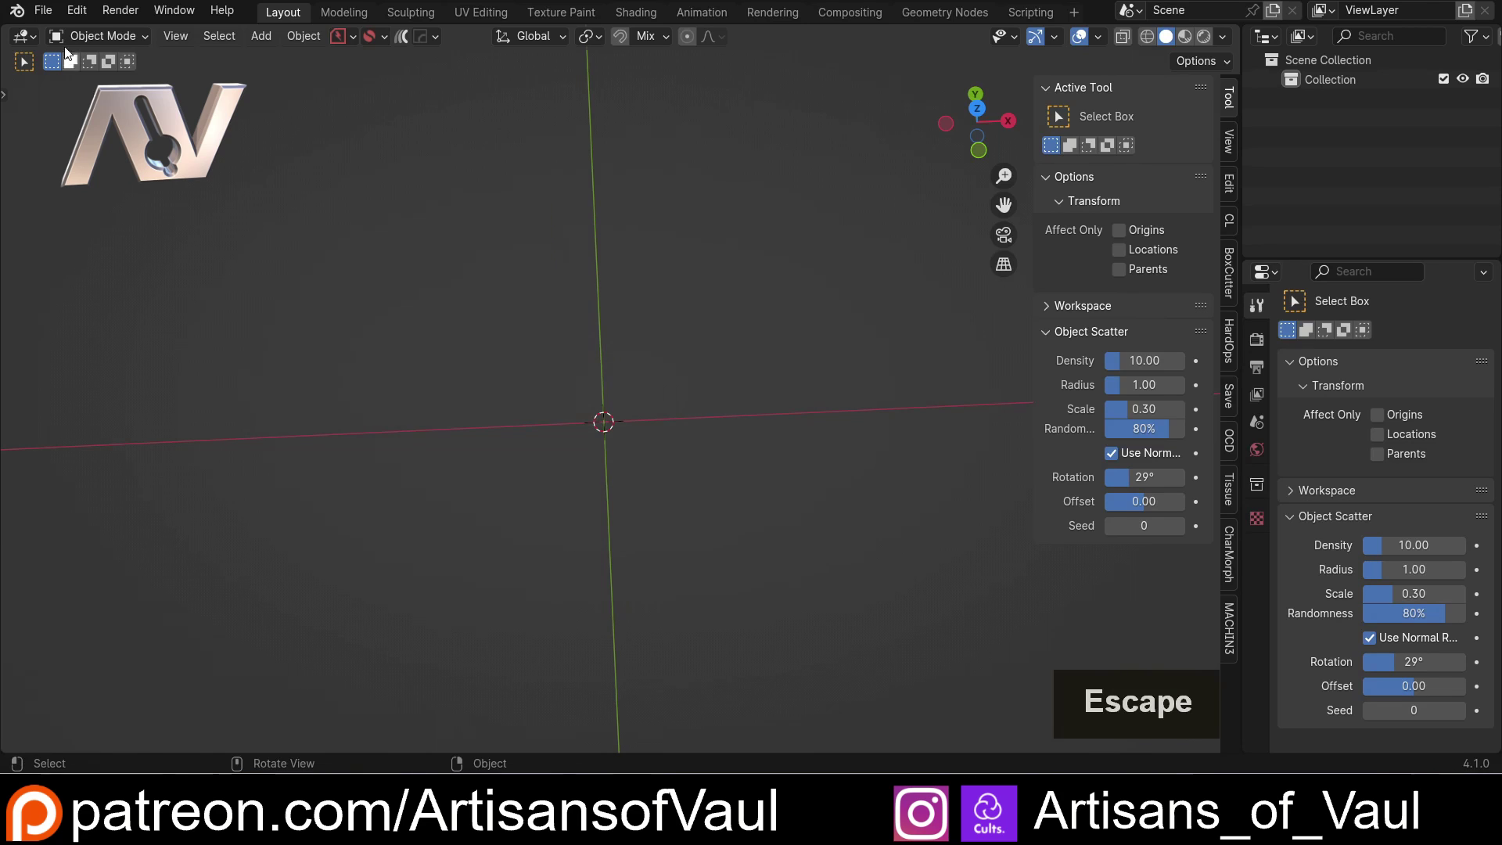
- Confirm Add Mesh: Extra Objects is enabled in Preferences, then bring up the Gears shapes to add
{"action": "left_click", "coordinate": [83, 16]}
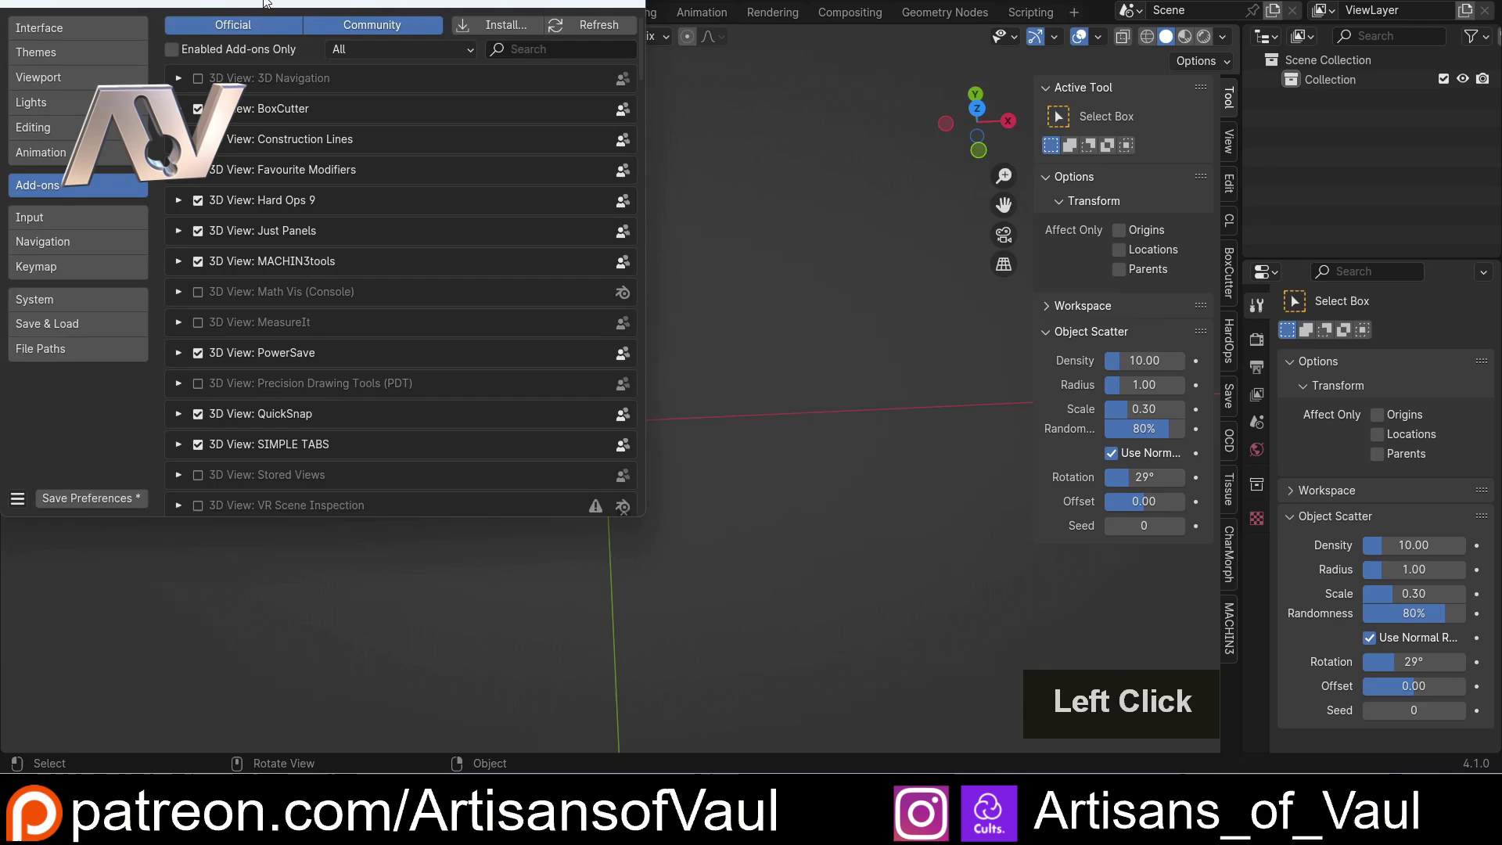
{"action": "key", "text": "e"}
{"action": "key", "text": "x"}
{"action": "key", "text": "t"}
{"action": "key", "text": "r"}
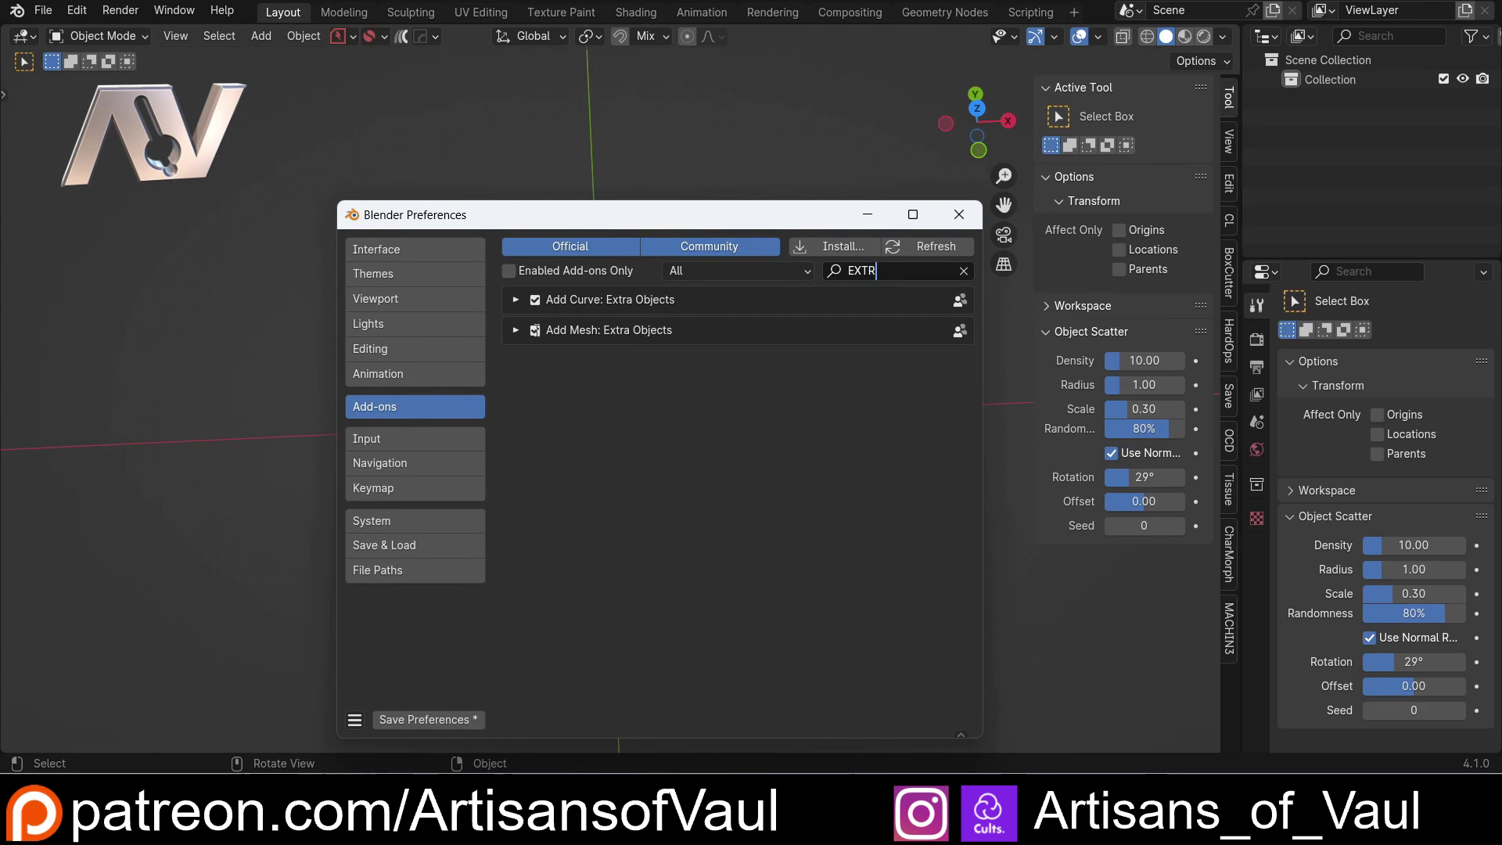
{"action": "left_click", "coordinate": [954, 226]}
{"action": "key", "text": "shift+a"}
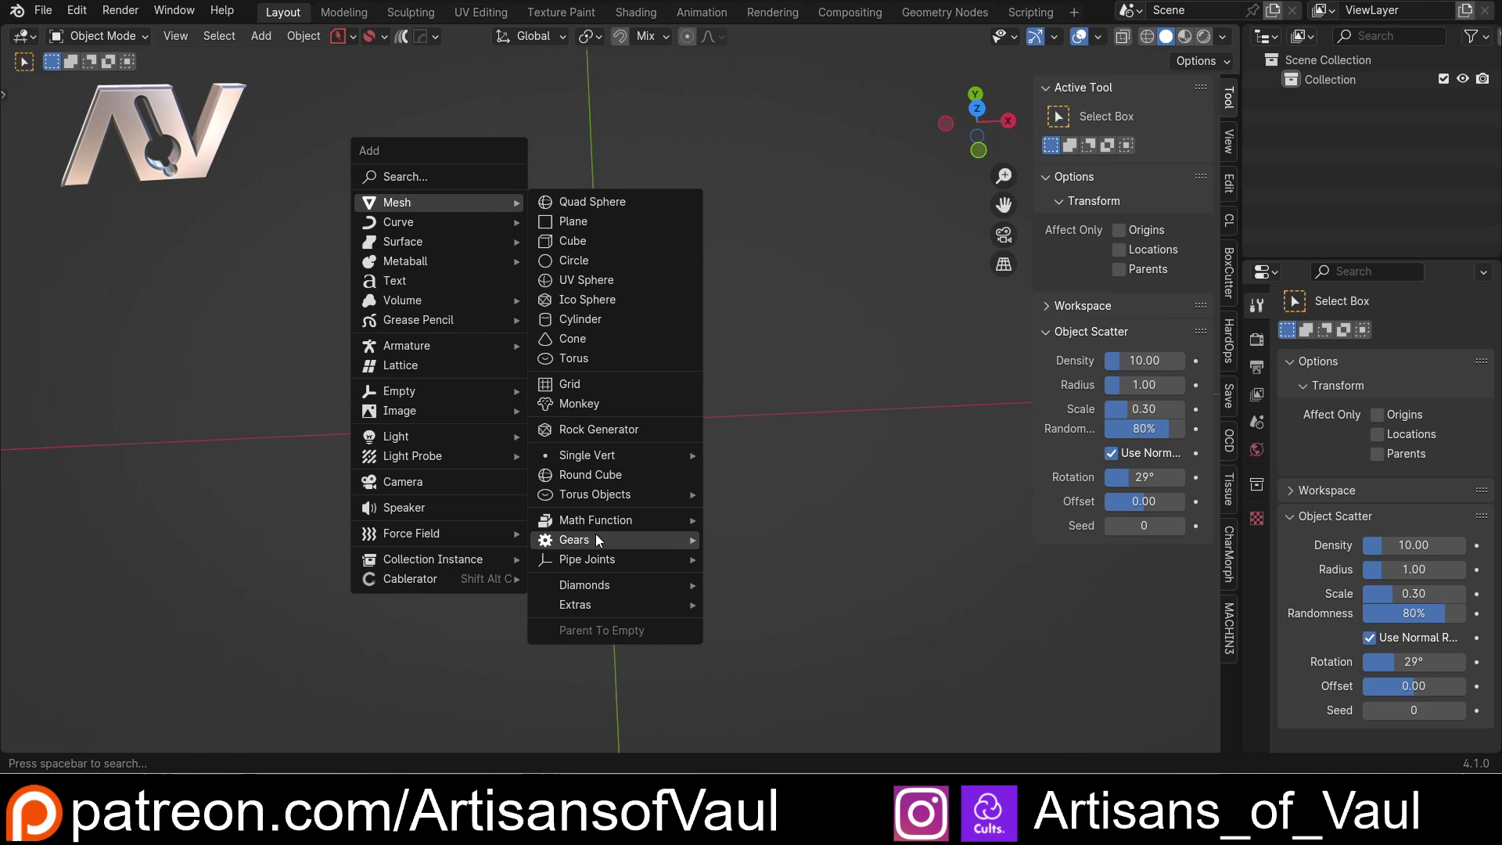
- Add a default 12-tooth Gear at the origin and orbit to inspect it from above and below
{"action": "left_click", "coordinate": [761, 550]}
{"action": "scroll", "scroll_direction": "down", "scroll_amount": 3}
{"action": "middle_click", "coordinate": [645, 322]}
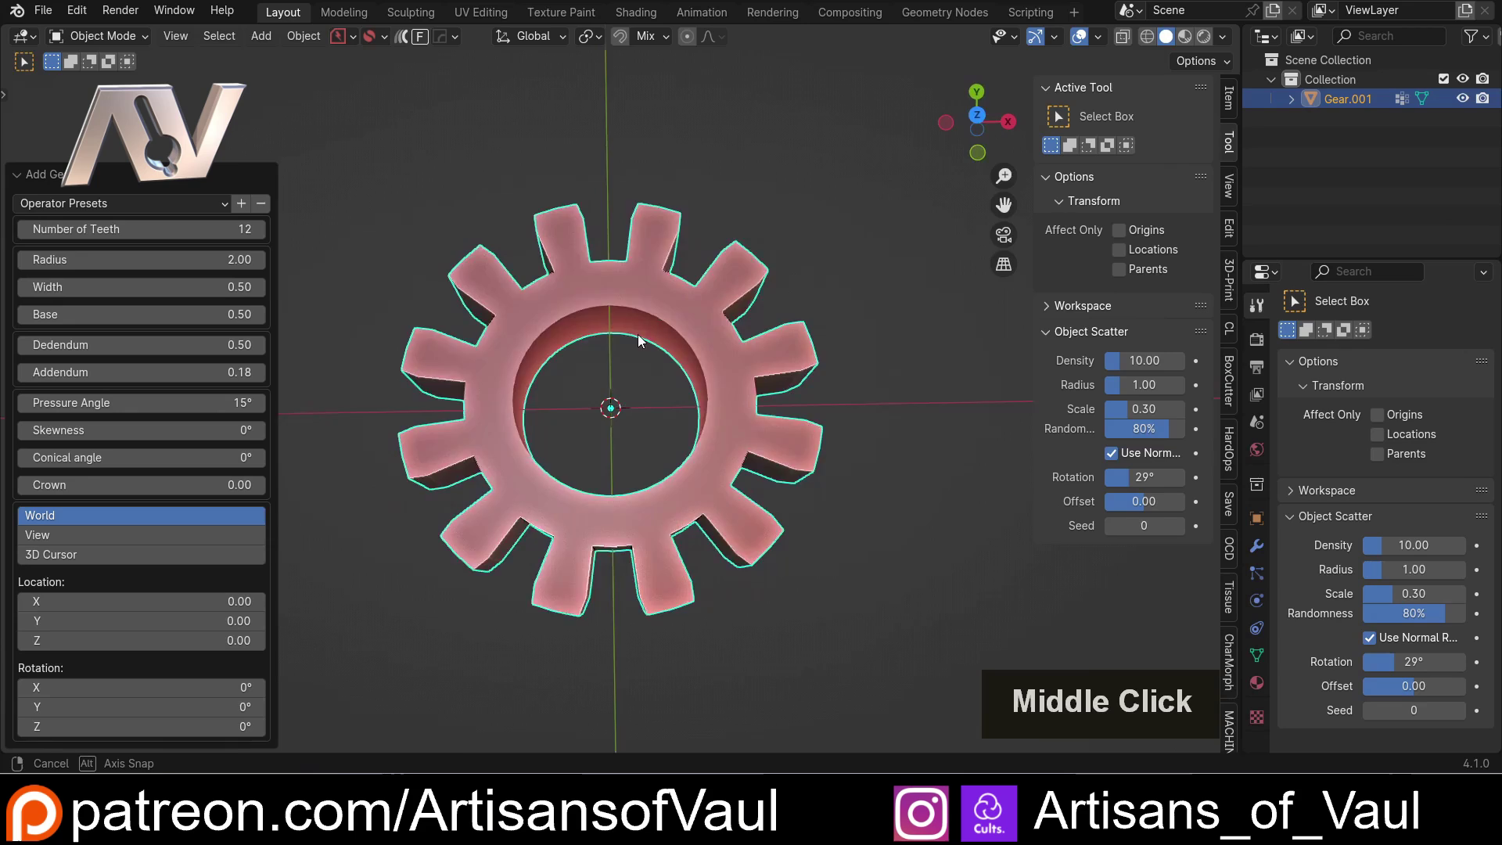
{"action": "scroll", "scroll_direction": "up", "scroll_amount": 3}
{"action": "middle_click", "coordinate": [594, 285]}
{"action": "middle_click", "coordinate": [674, 362]}
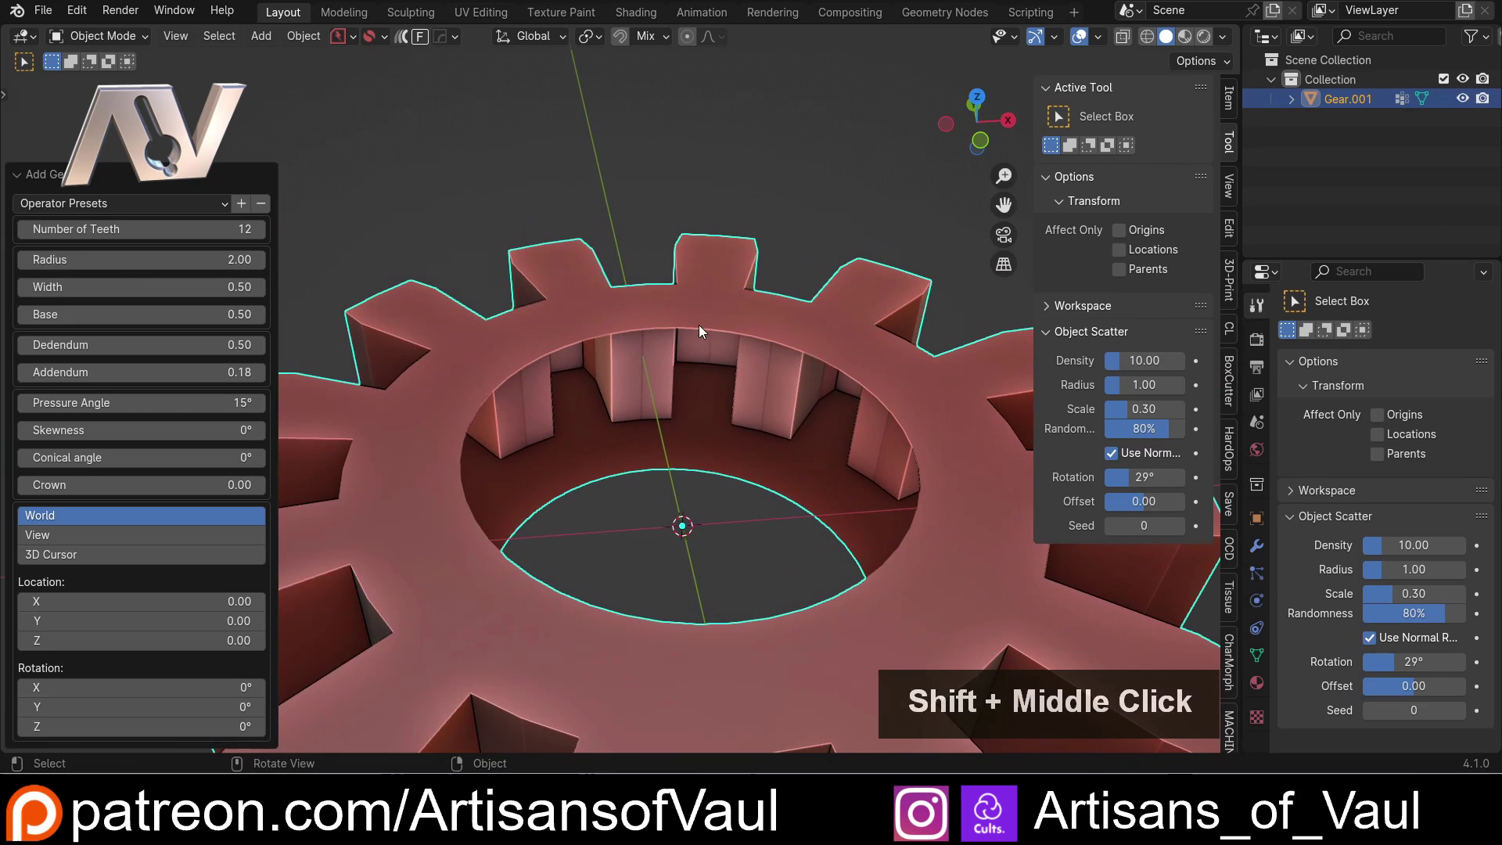
{"action": "middle_click", "coordinate": [719, 369]}
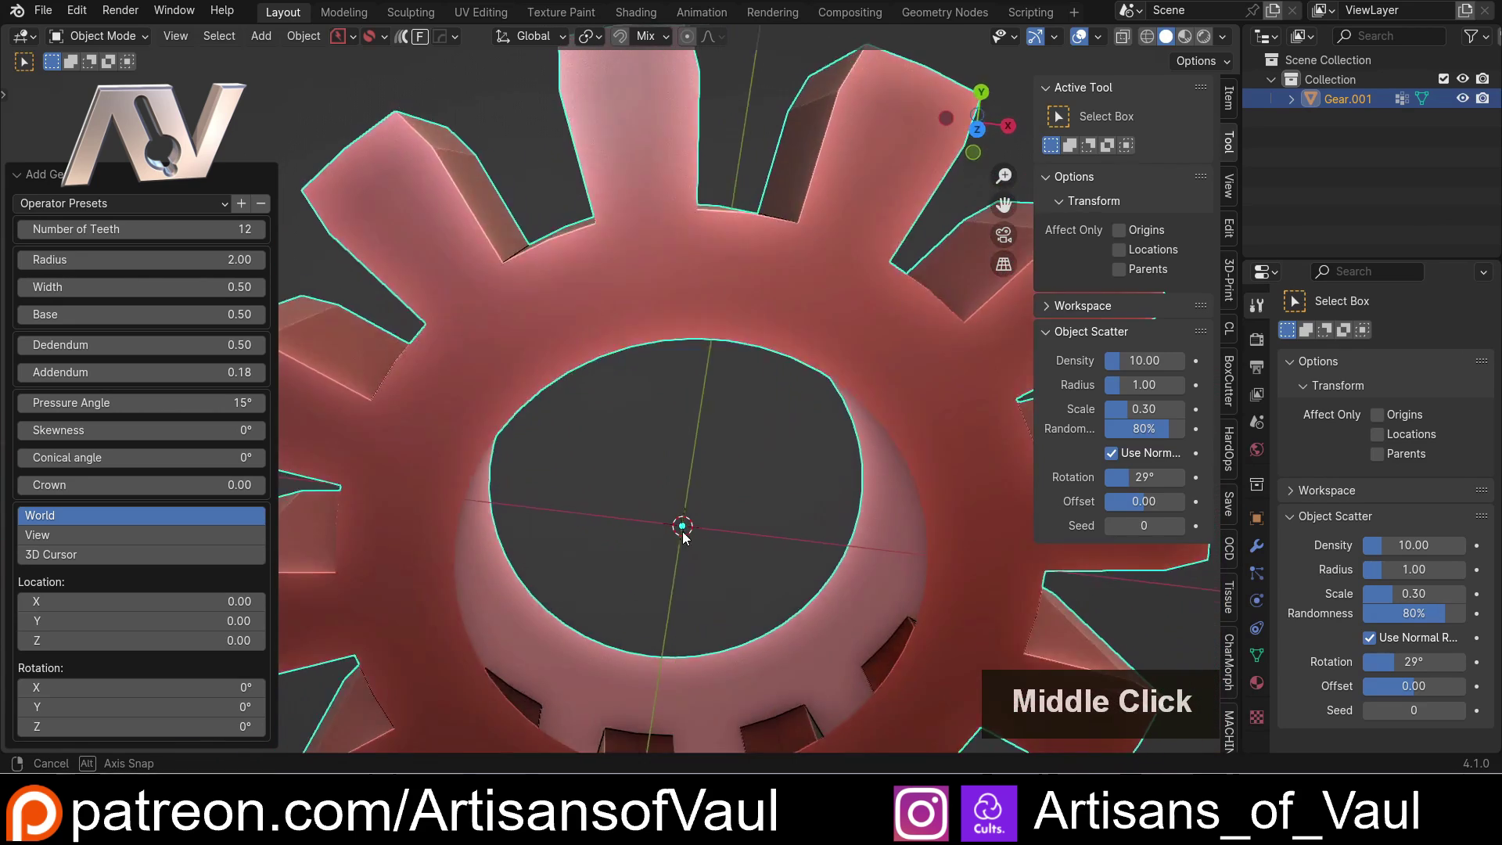
{"action": "scroll", "scroll_direction": "down", "scroll_amount": 3}
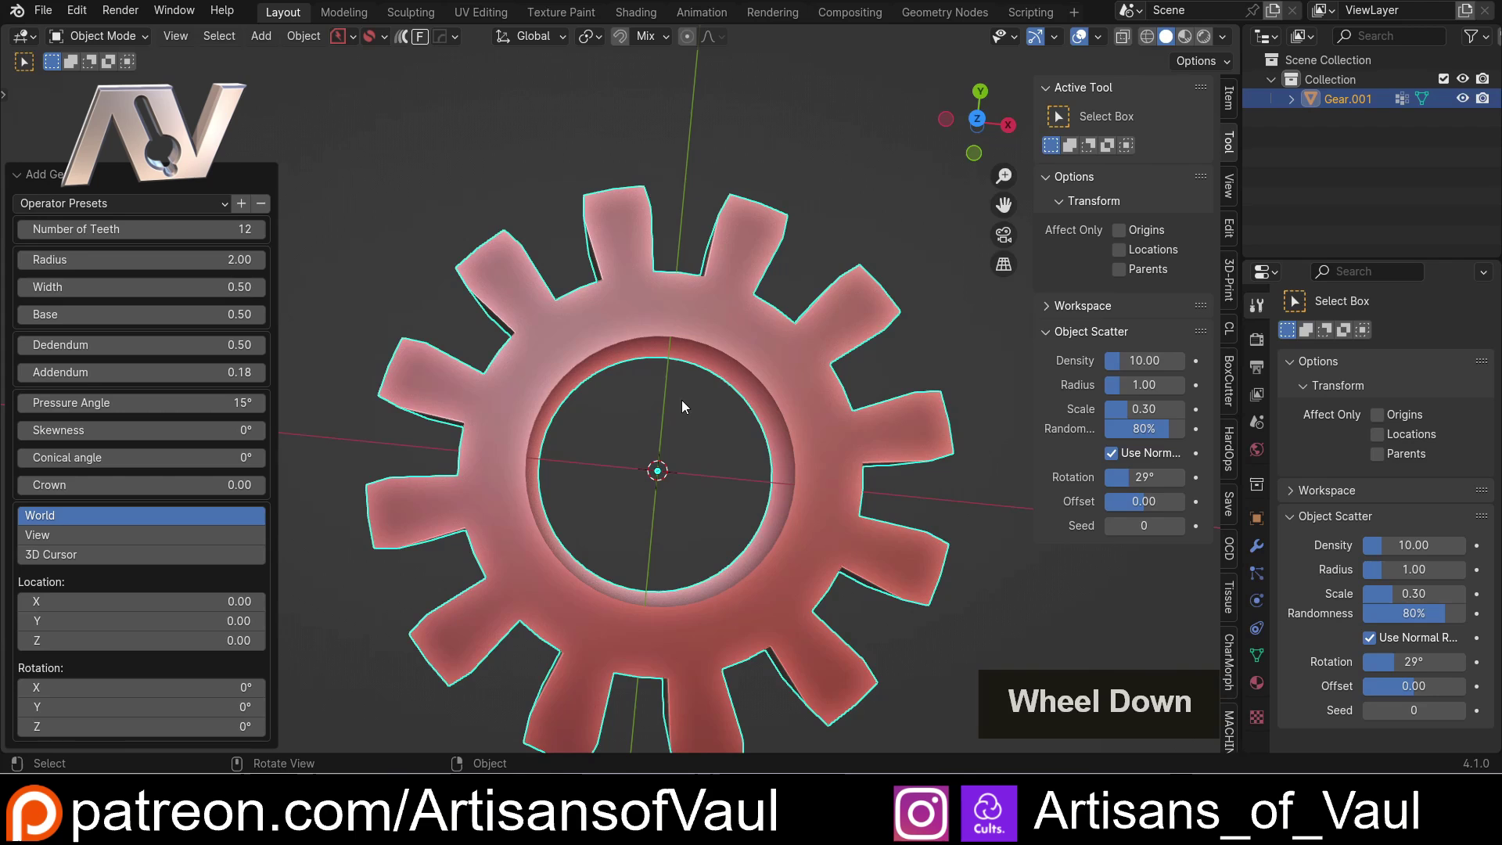
{"action": "middle_click", "coordinate": [679, 382]}
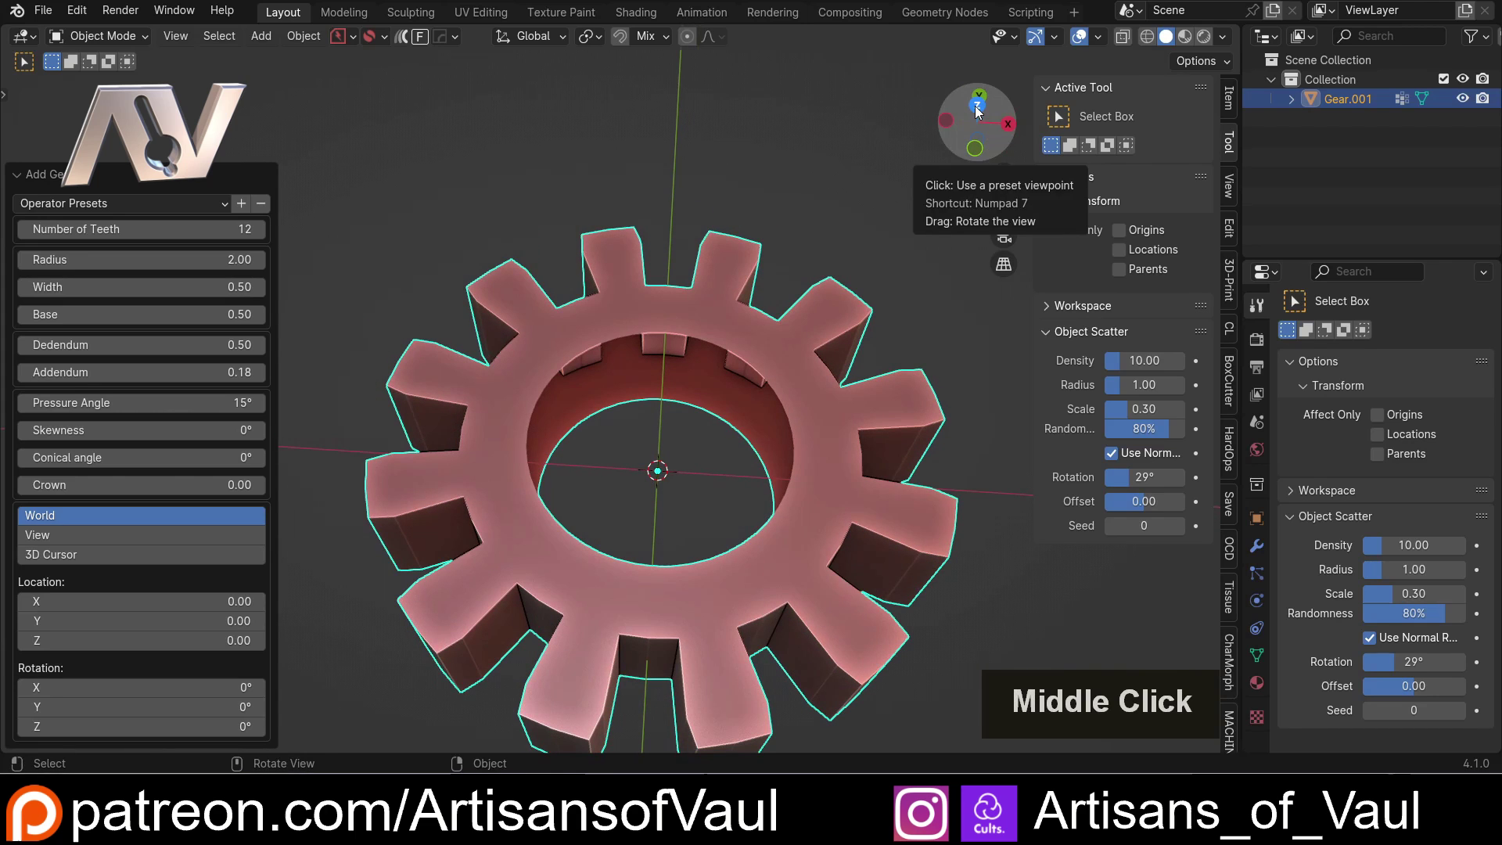
- From top view, set the gear's Number of Teeth to 8 in the Add Gear panel
{"action": "left_click", "coordinate": [982, 116]}
{"action": "left_click", "coordinate": [28, 238]}
{"action": "double_click", "coordinate": [28, 239]}
{"action": "left_click", "coordinate": [29, 238]}
{"action": "double_click", "coordinate": [28, 238]}
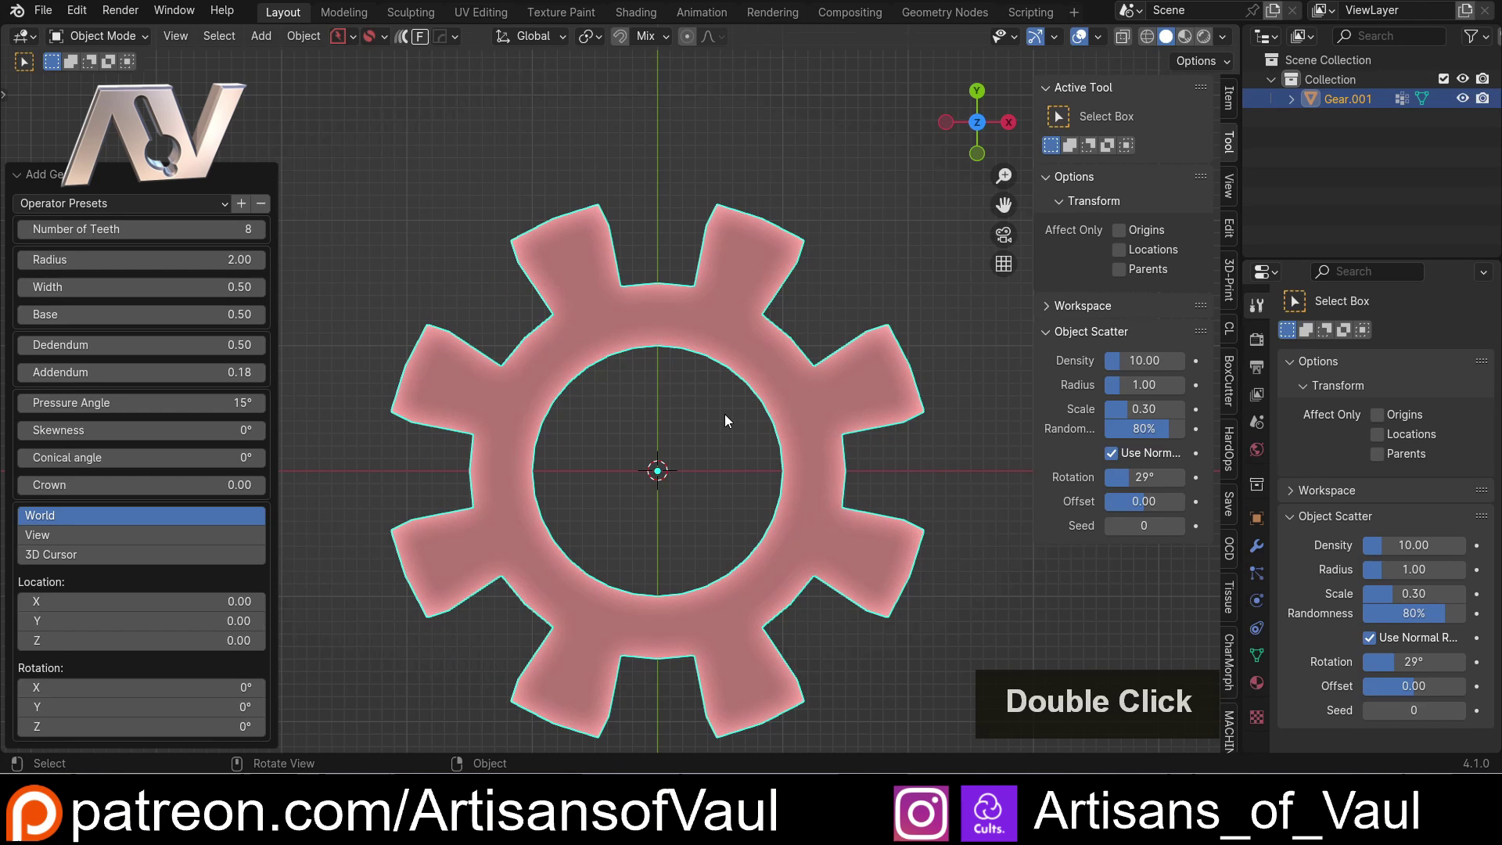
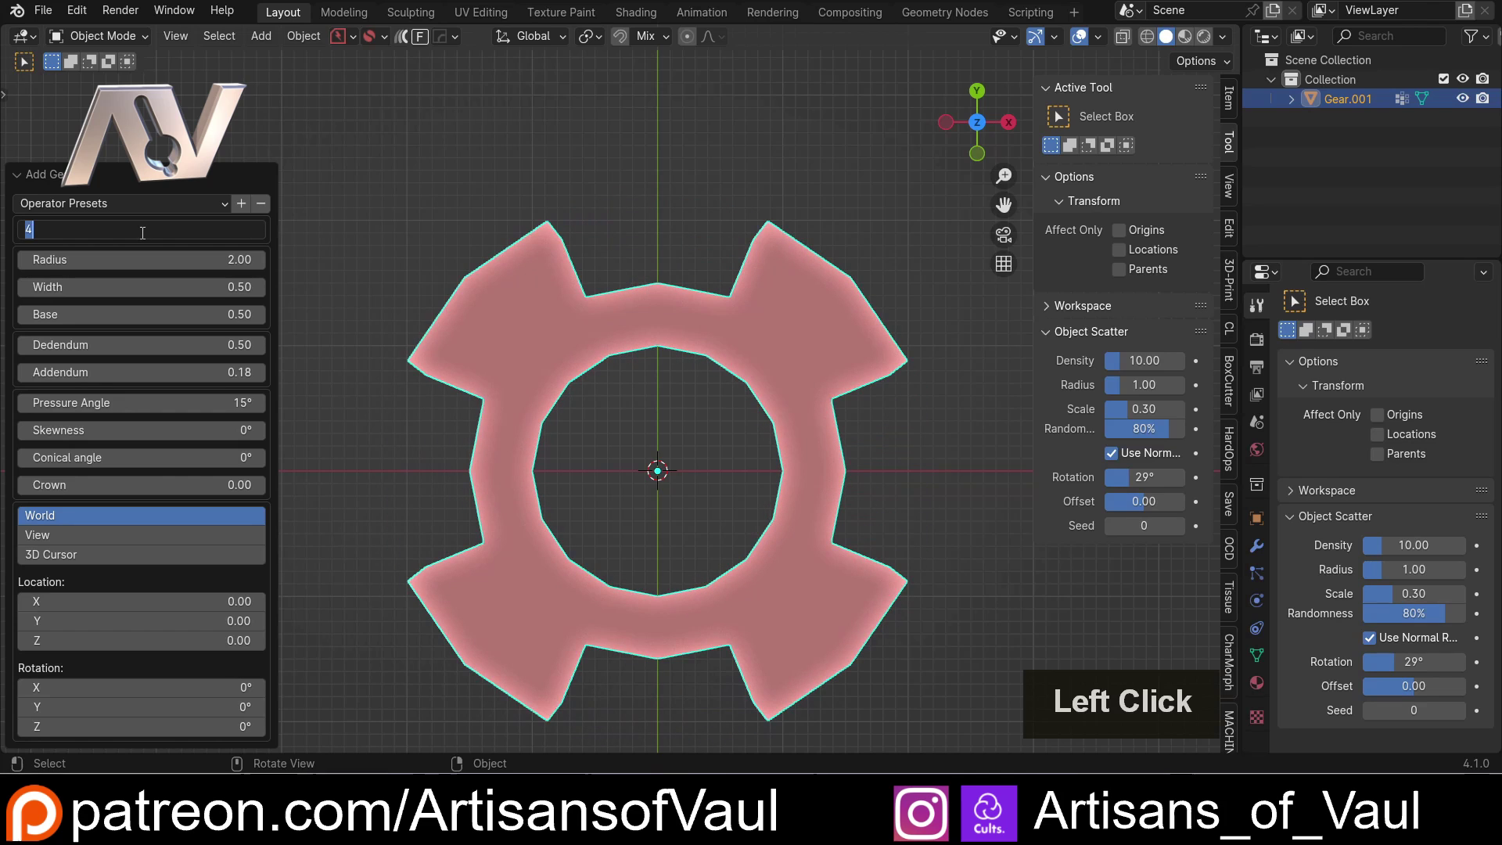
{"action": "key", "text": "8"}
{"action": "key", "text": "Return"}
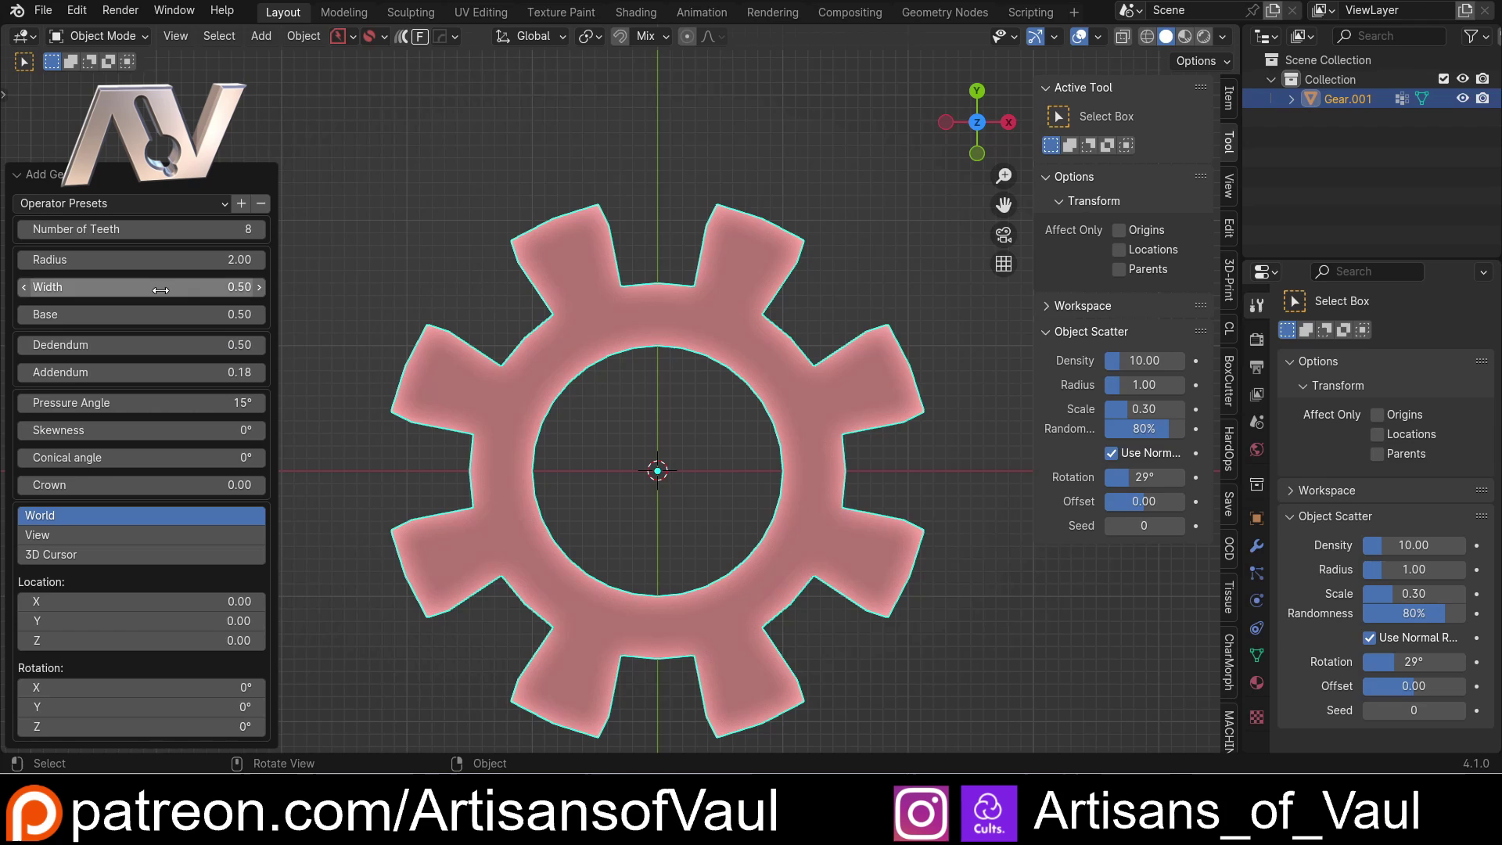
- Raise the Pressure Angle to 44° and zoom in to check the tooth profile
{"action": "scroll", "scroll_direction": "up", "scroll_amount": 3}
{"action": "middle_click", "coordinate": [534, 417]}
{"action": "scroll", "scroll_direction": "up", "scroll_amount": 3}
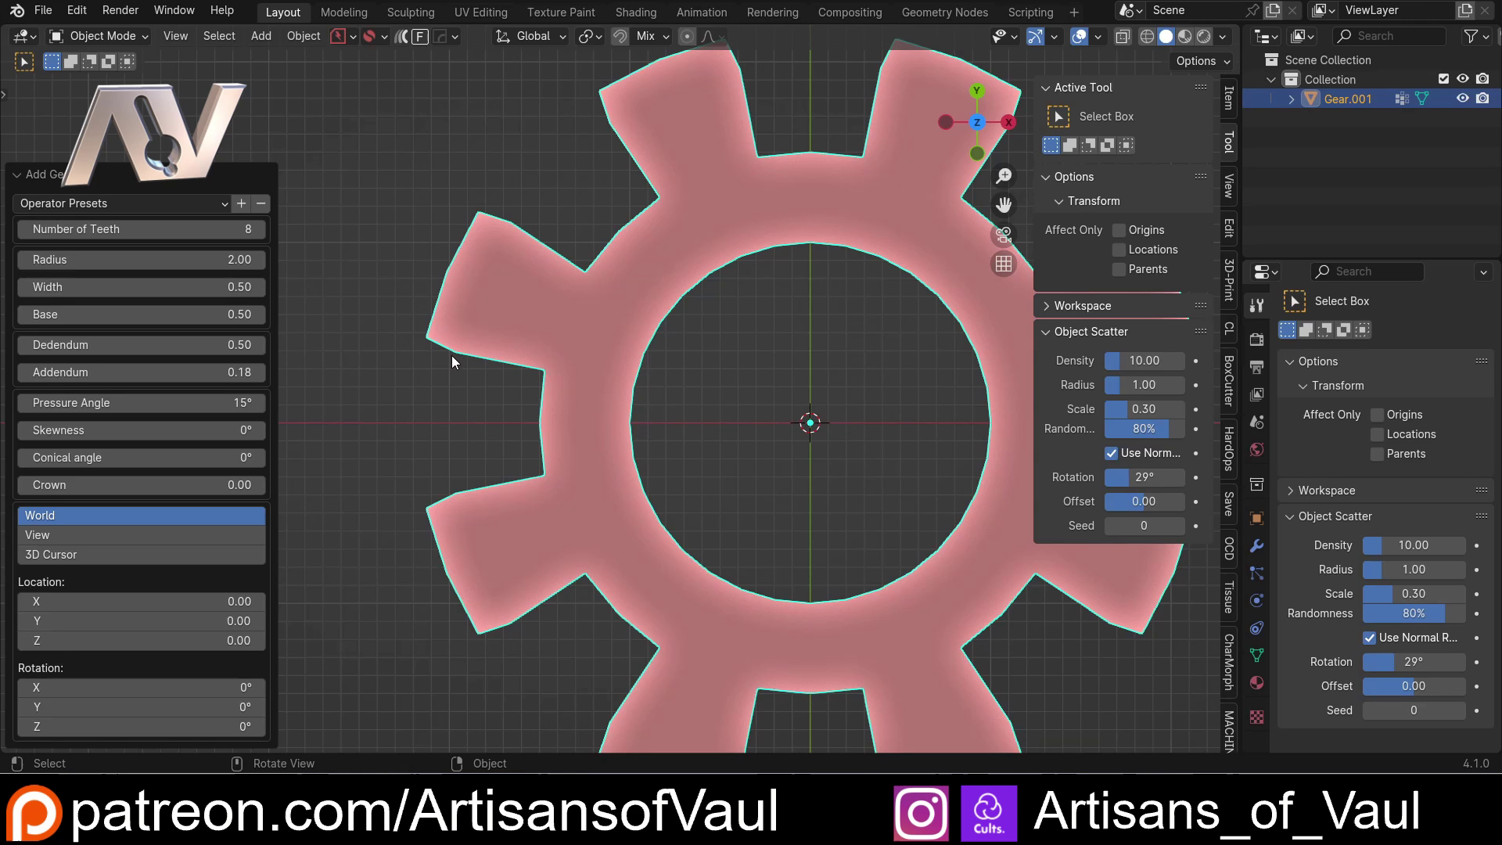
{"action": "scroll", "scroll_direction": "up", "scroll_amount": 3}
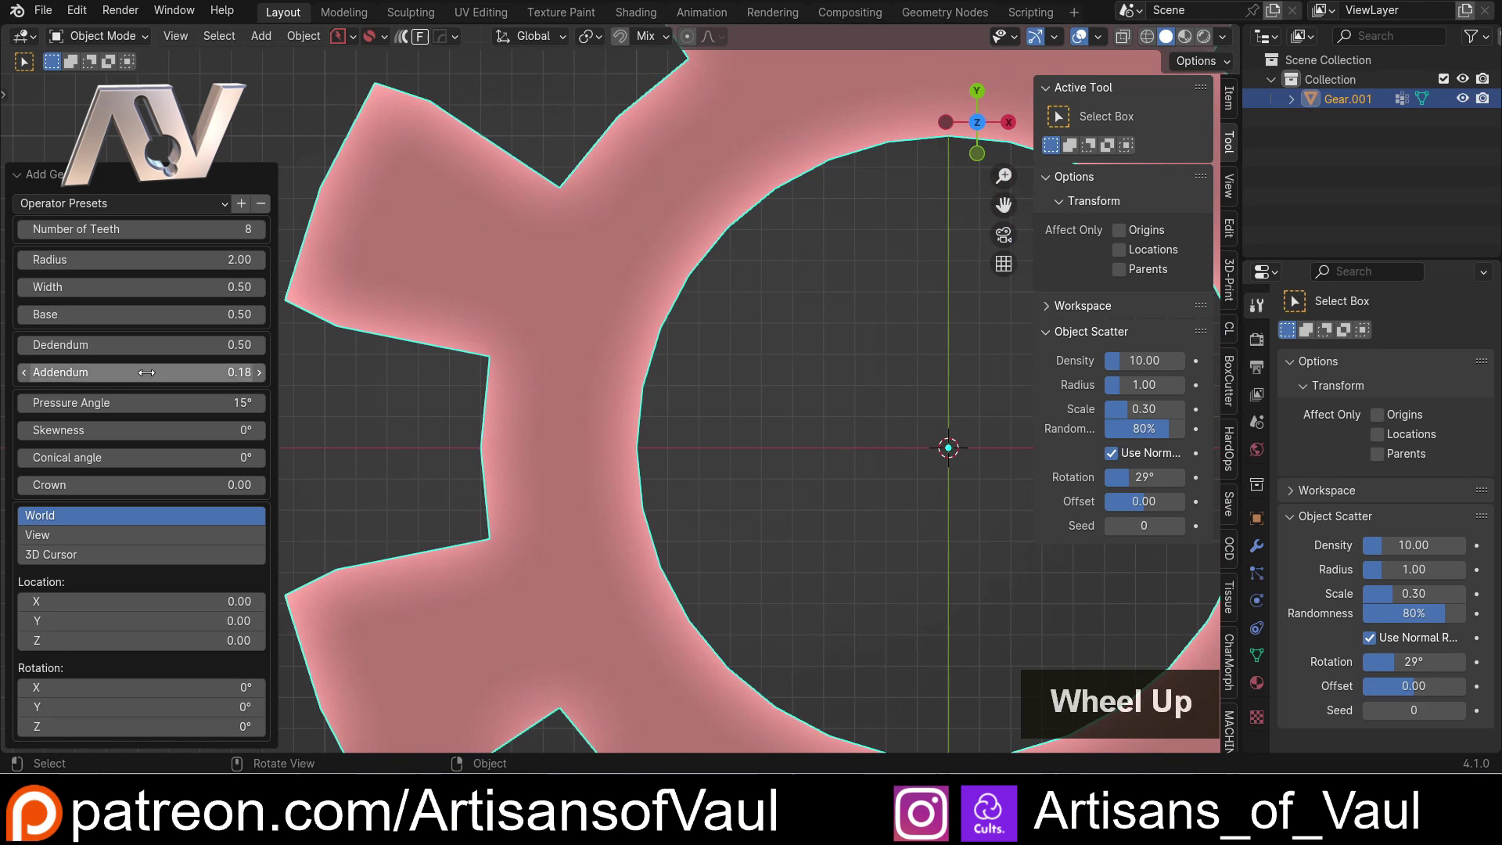
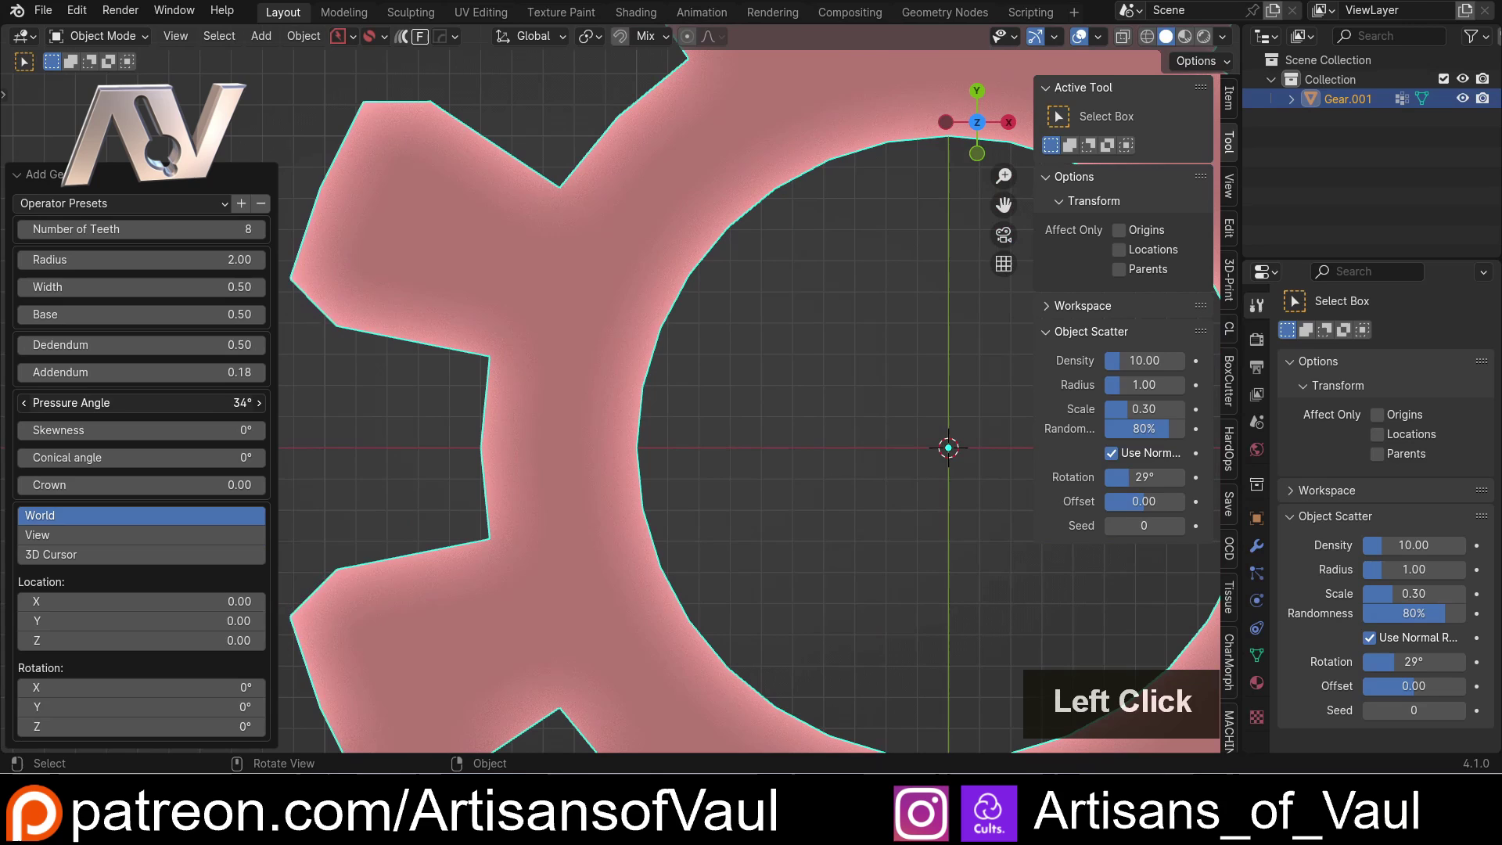
{"action": "scroll", "scroll_direction": "down", "scroll_amount": 3}
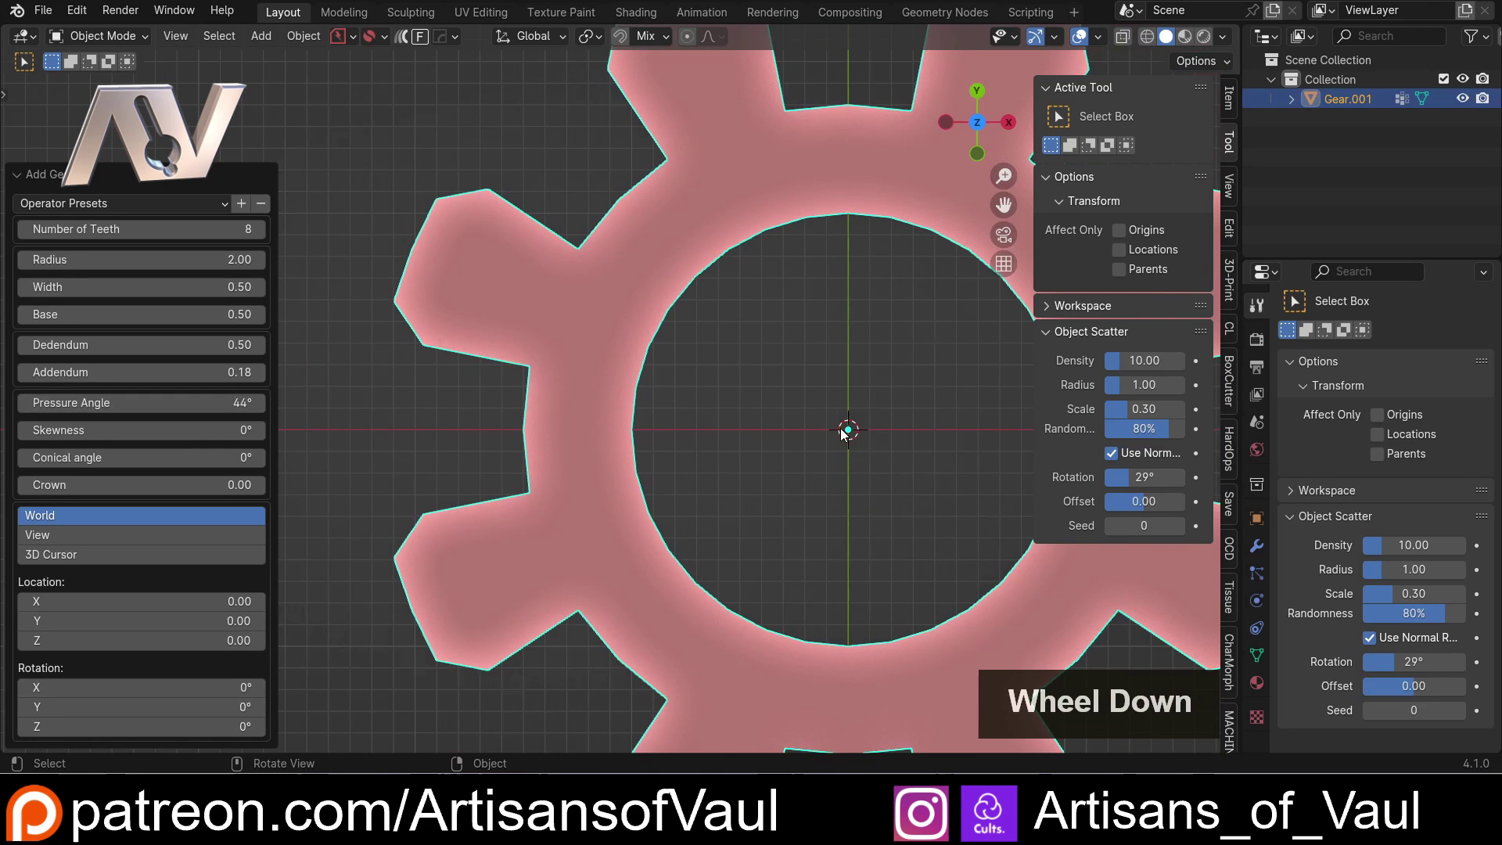
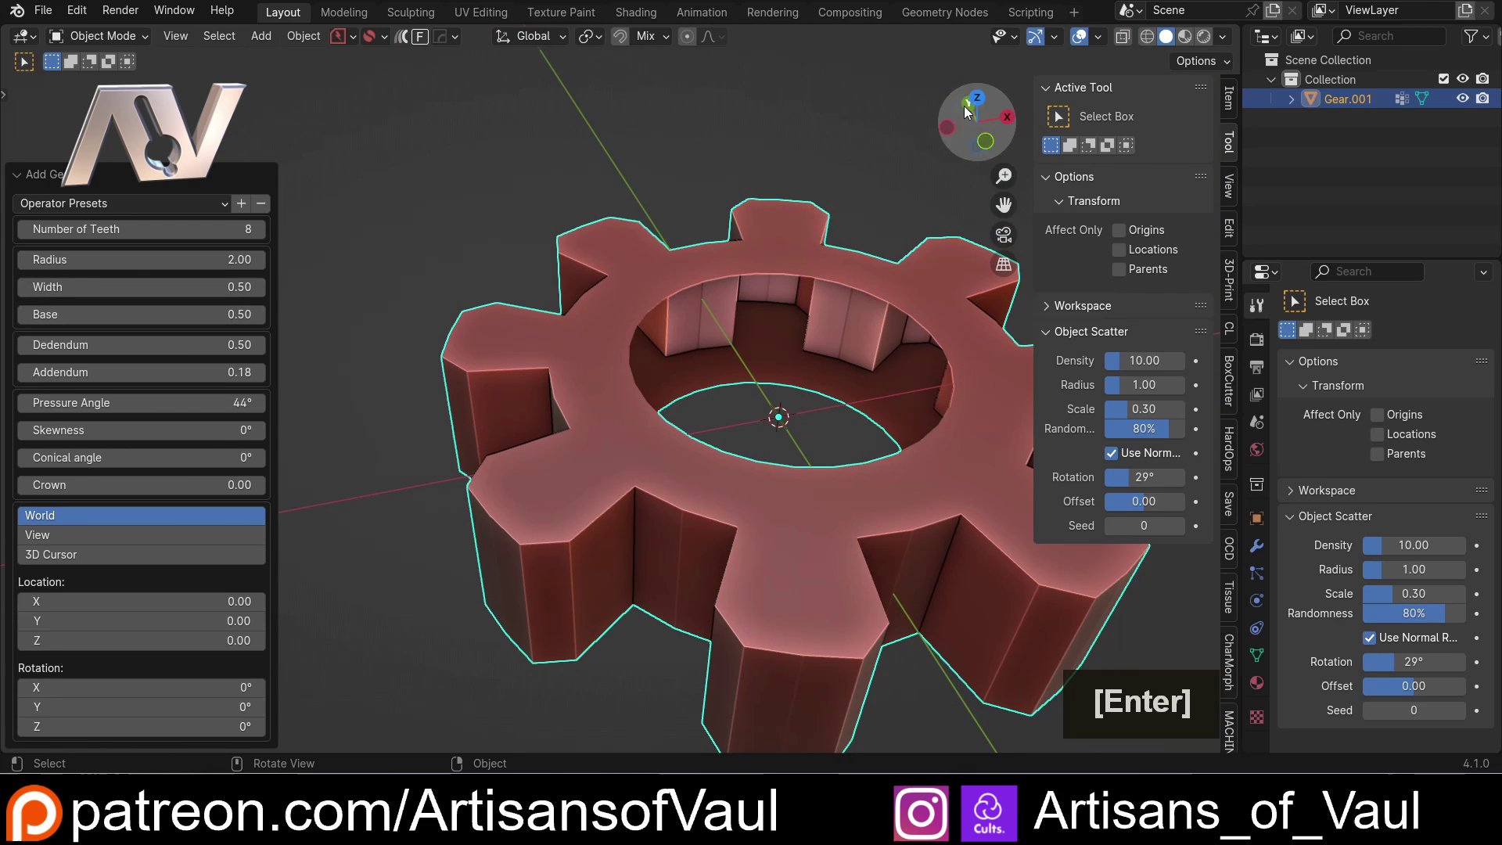
- Set Base 0.47, Dedendum 0.26, Addendum 0.00 and Rotation Z 23°, viewing the thin ring from top
{"action": "left_click", "coordinate": [983, 102]}
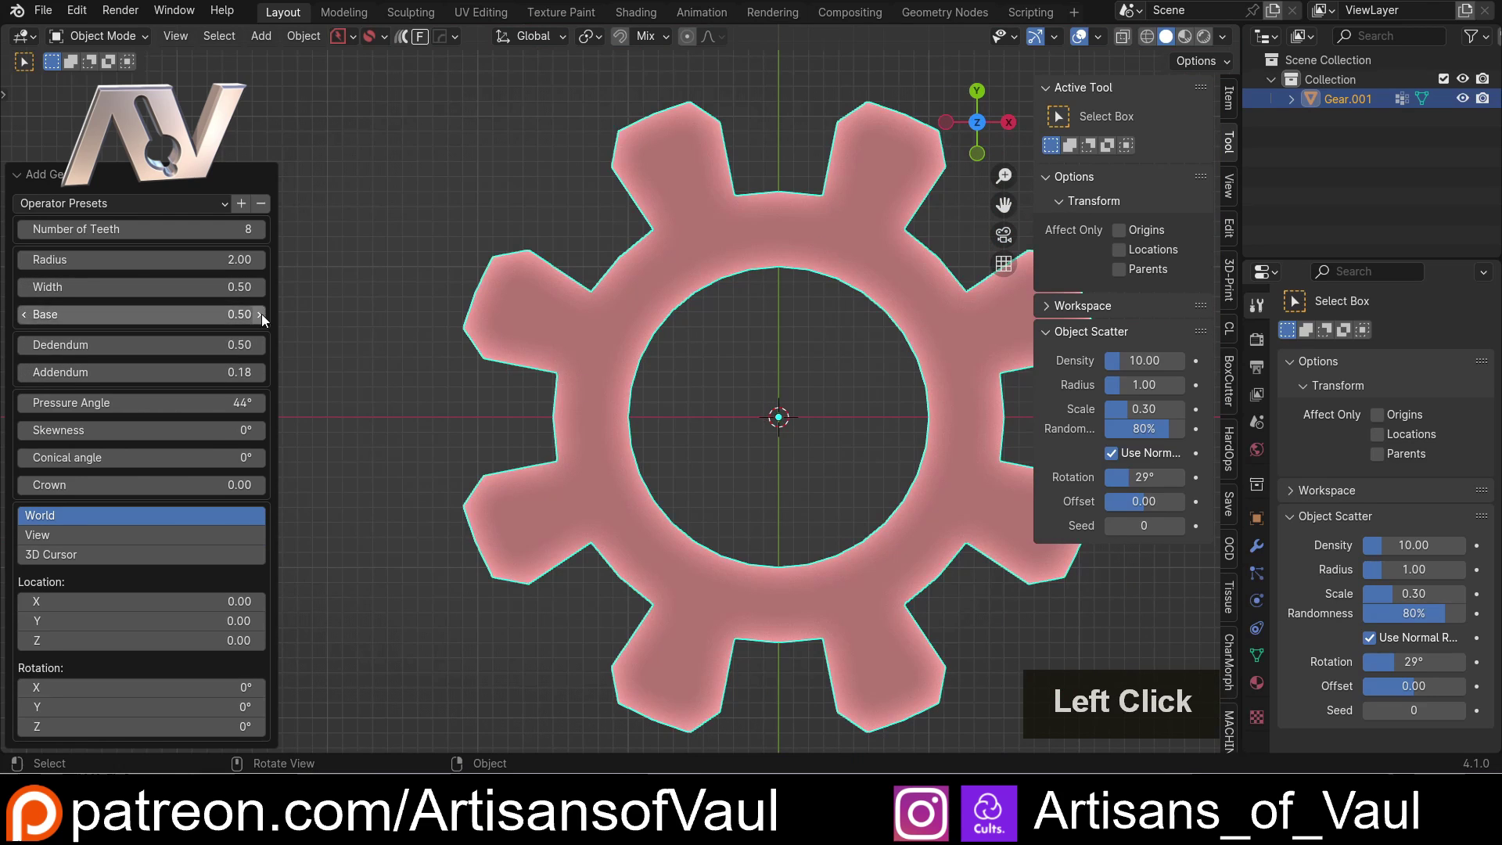
{"action": "scroll", "scroll_direction": "up", "scroll_amount": 3}
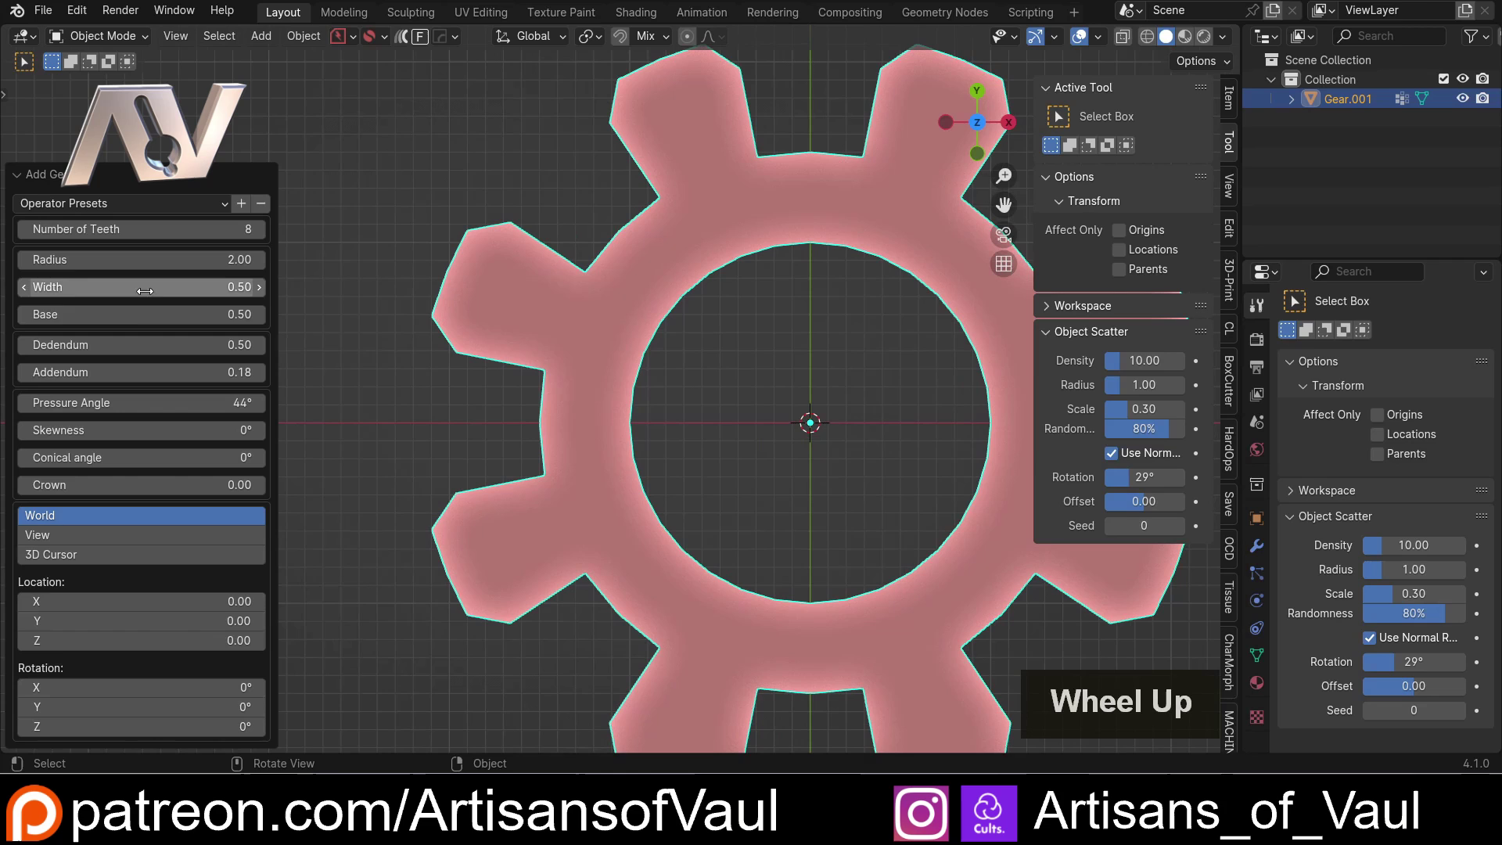
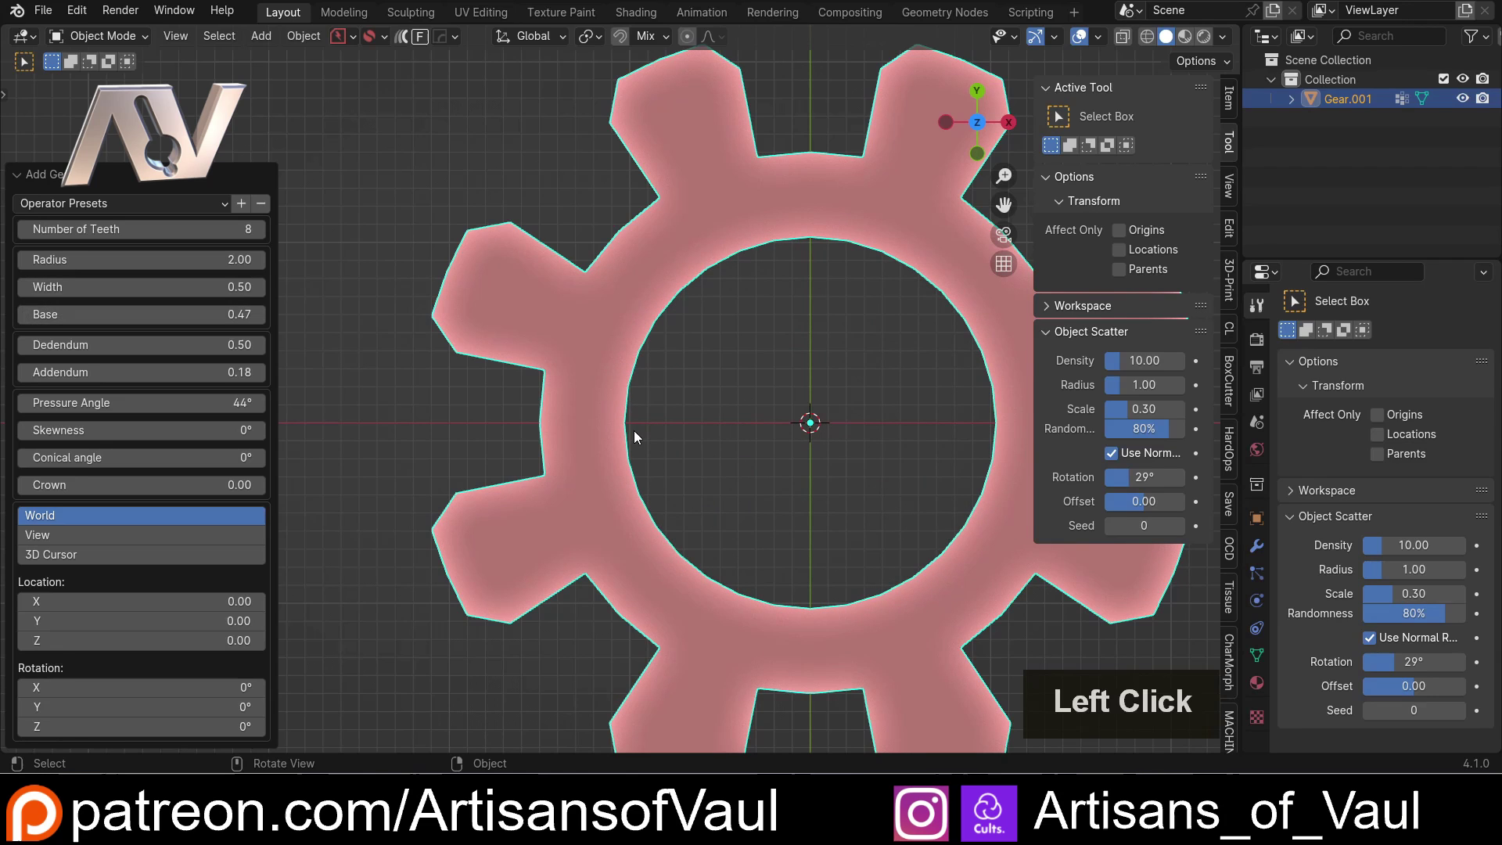
{"action": "scroll", "scroll_direction": "up", "scroll_amount": 3}
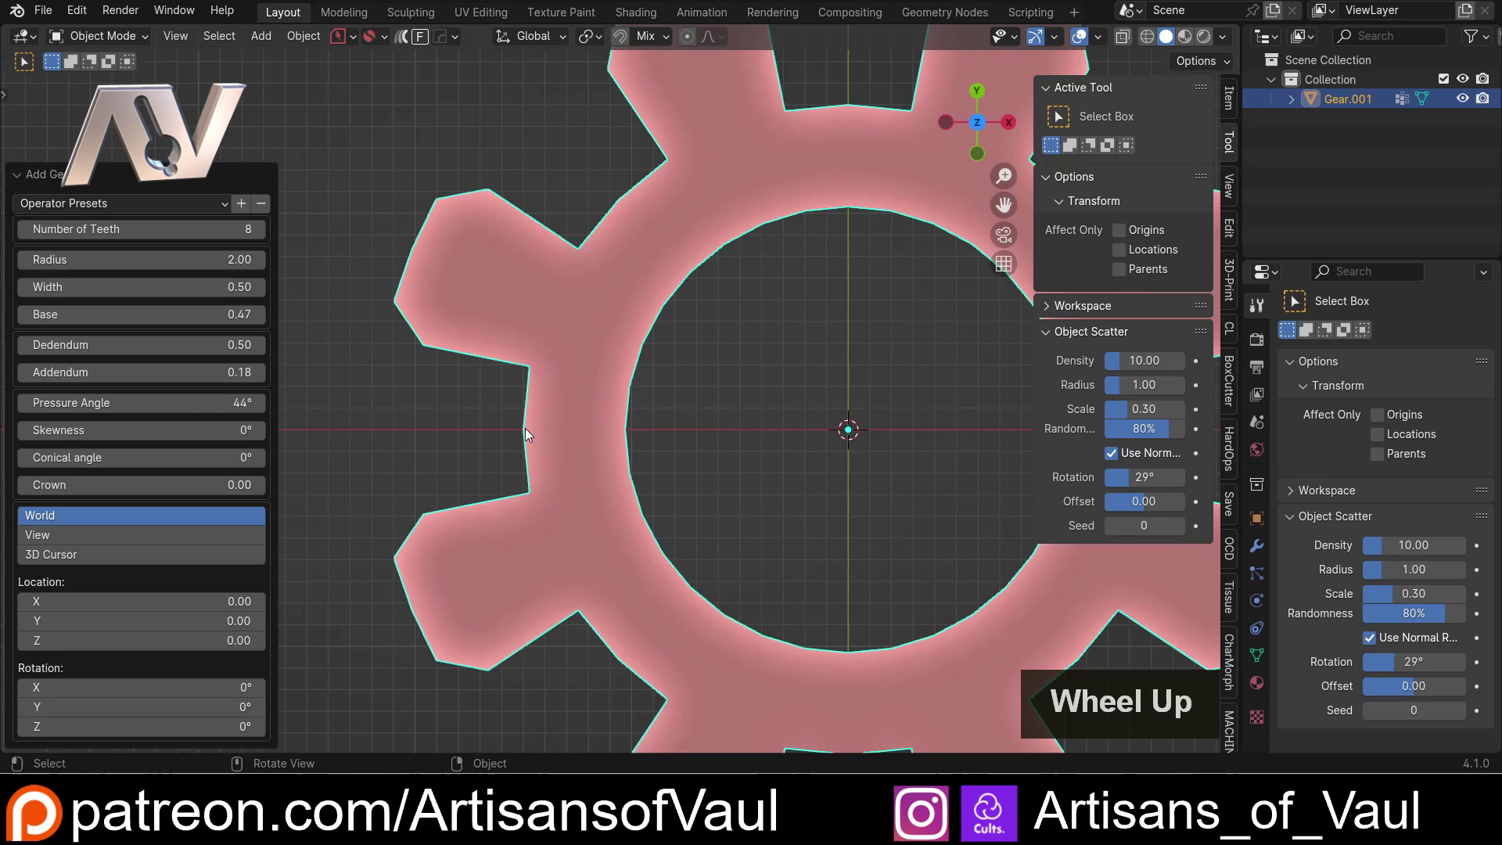
{"action": "middle_click", "coordinate": [505, 442]}
{"action": "scroll", "scroll_direction": "up", "scroll_amount": 3}
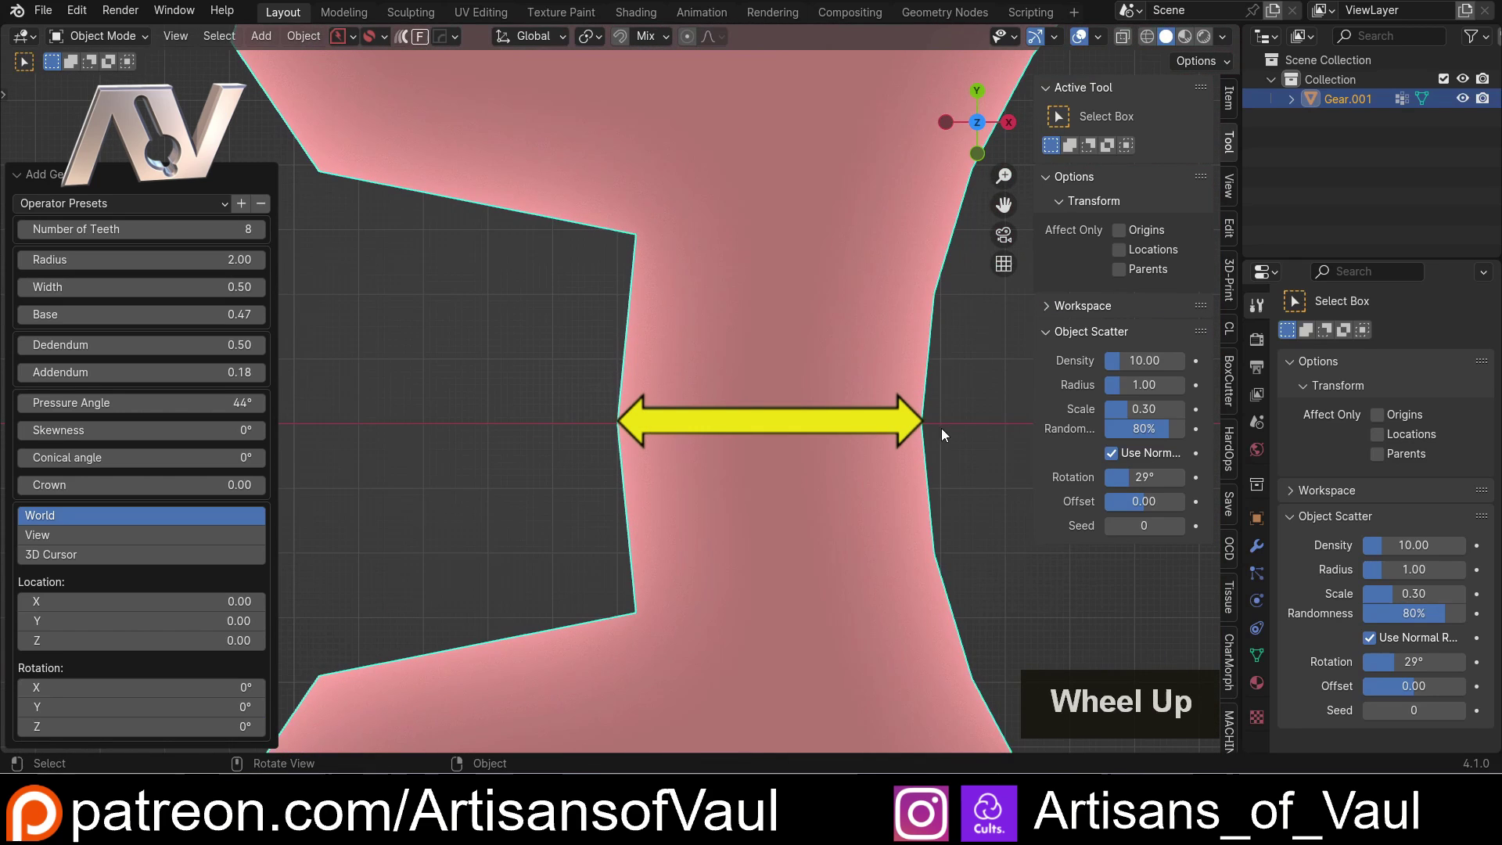
{"action": "scroll", "scroll_direction": "down", "scroll_amount": 3}
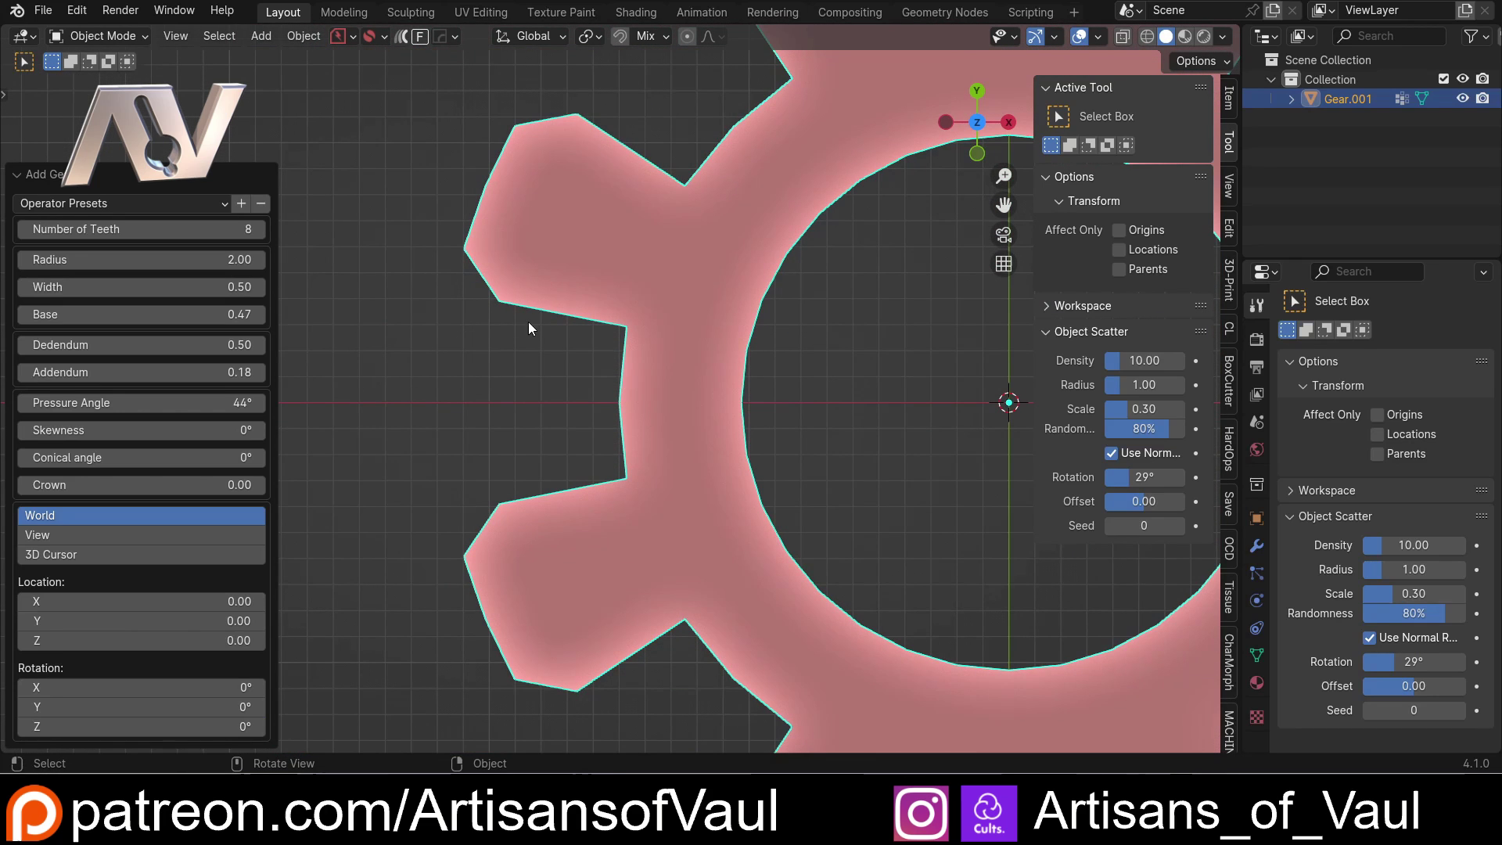
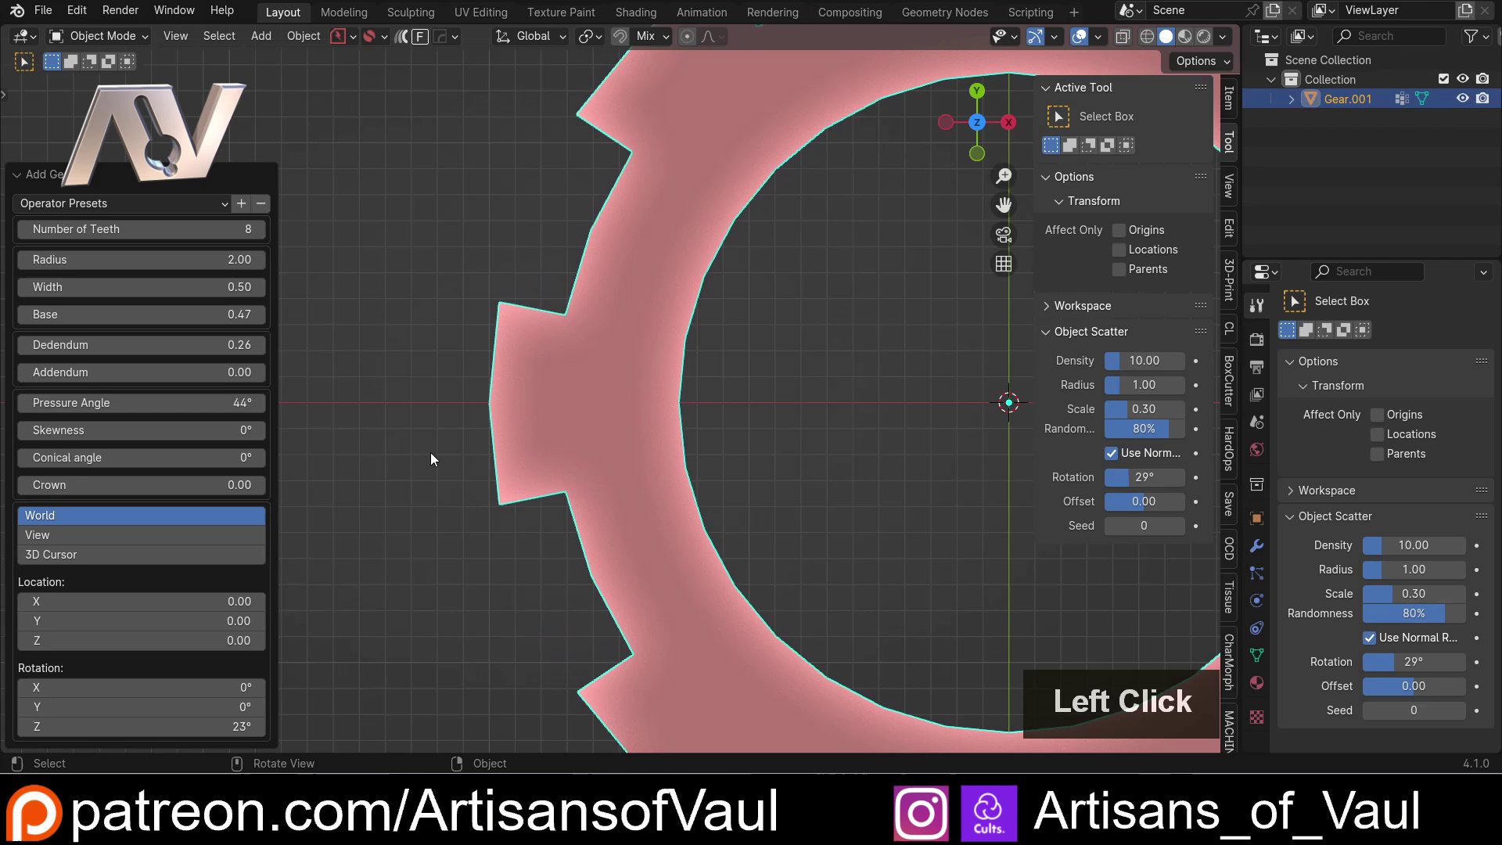
- Deepen the tooth gaps to Dedendum 0.40 while panning across the gear ring
{"action": "scroll", "scroll_direction": "down", "scroll_amount": 3}
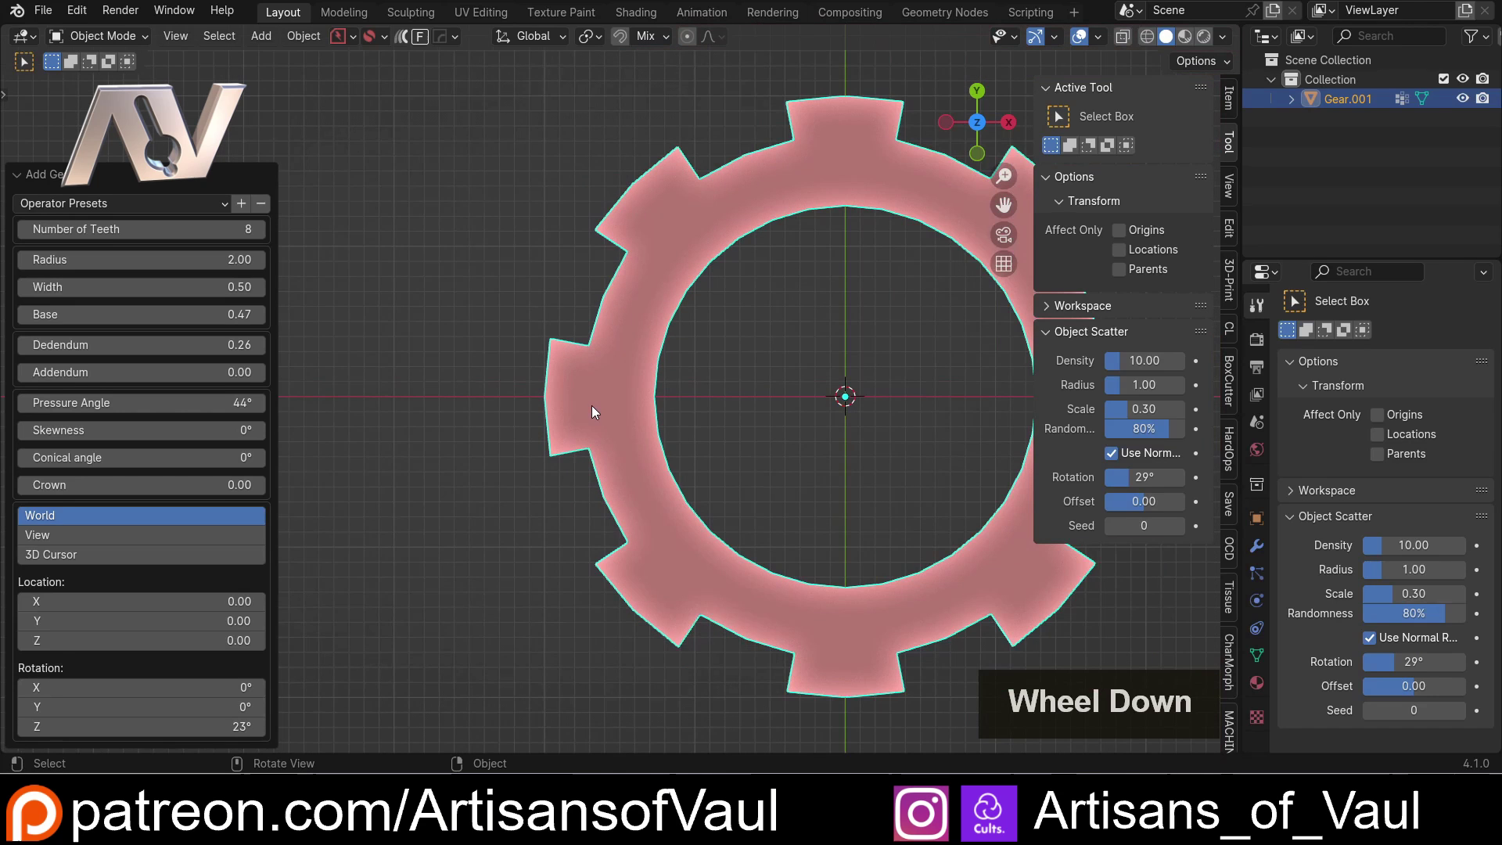
{"action": "scroll", "scroll_direction": "up", "scroll_amount": 3}
{"action": "middle_click", "coordinate": [725, 415]}
{"action": "middle_click", "coordinate": [706, 415]}
{"action": "scroll", "scroll_direction": "up", "scroll_amount": 3}
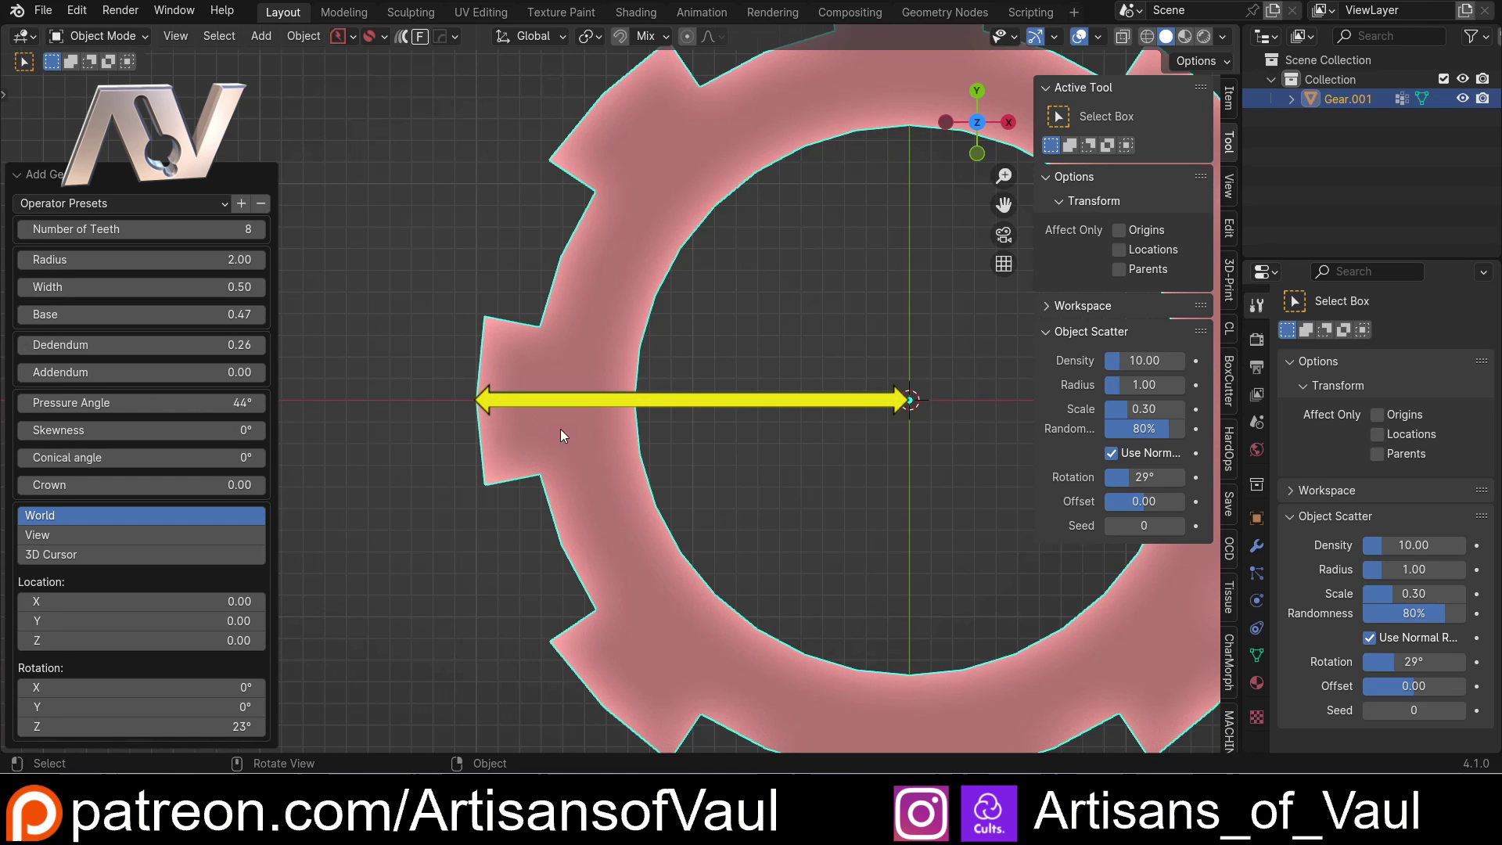
{"action": "scroll", "scroll_direction": "down", "scroll_amount": 3}
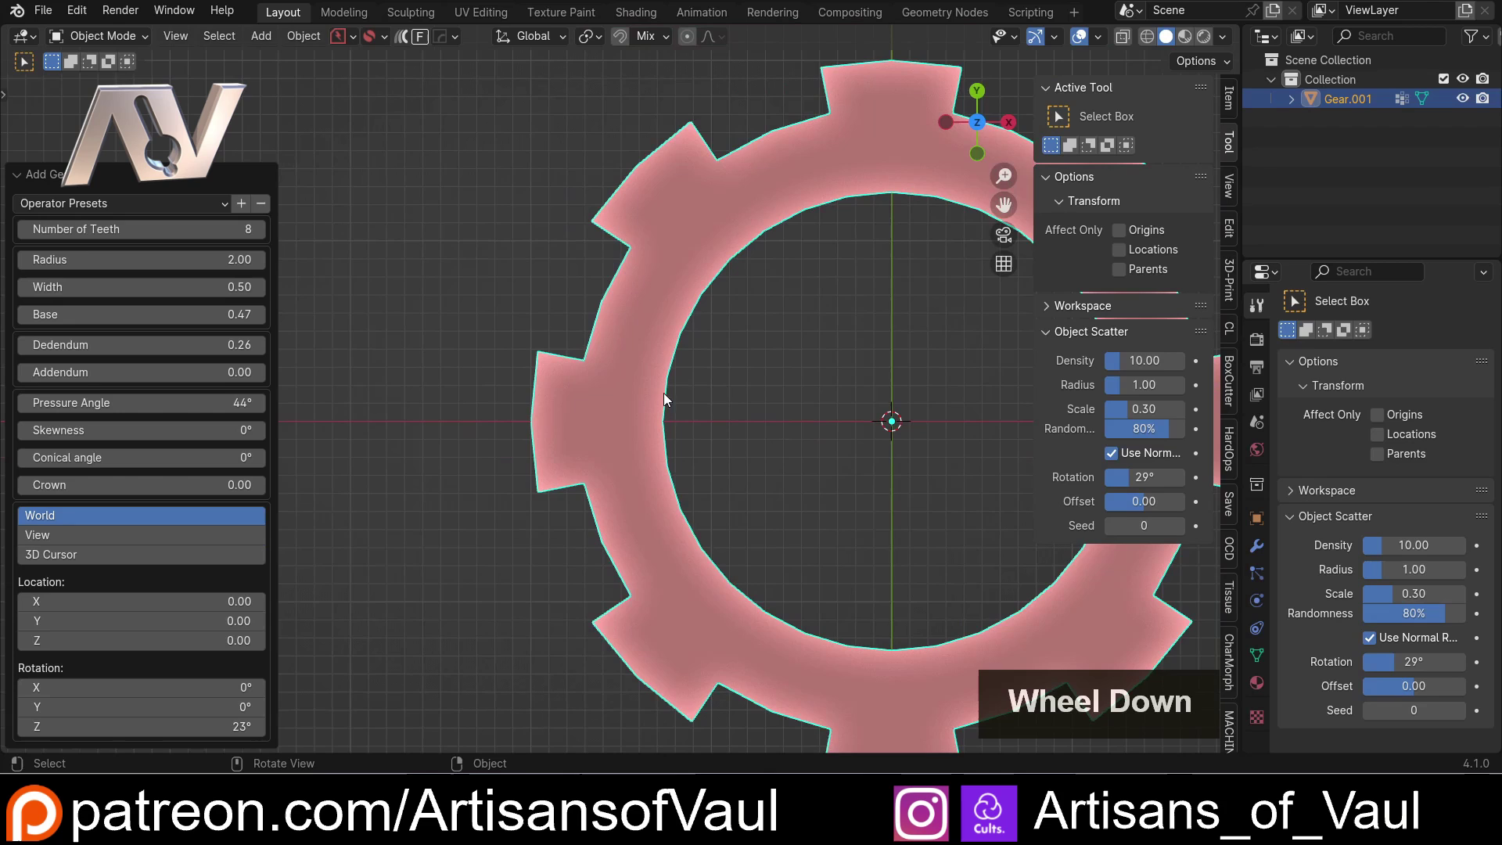
{"action": "scroll", "scroll_direction": "up", "scroll_amount": 3}
{"action": "middle_click", "coordinate": [872, 462]}
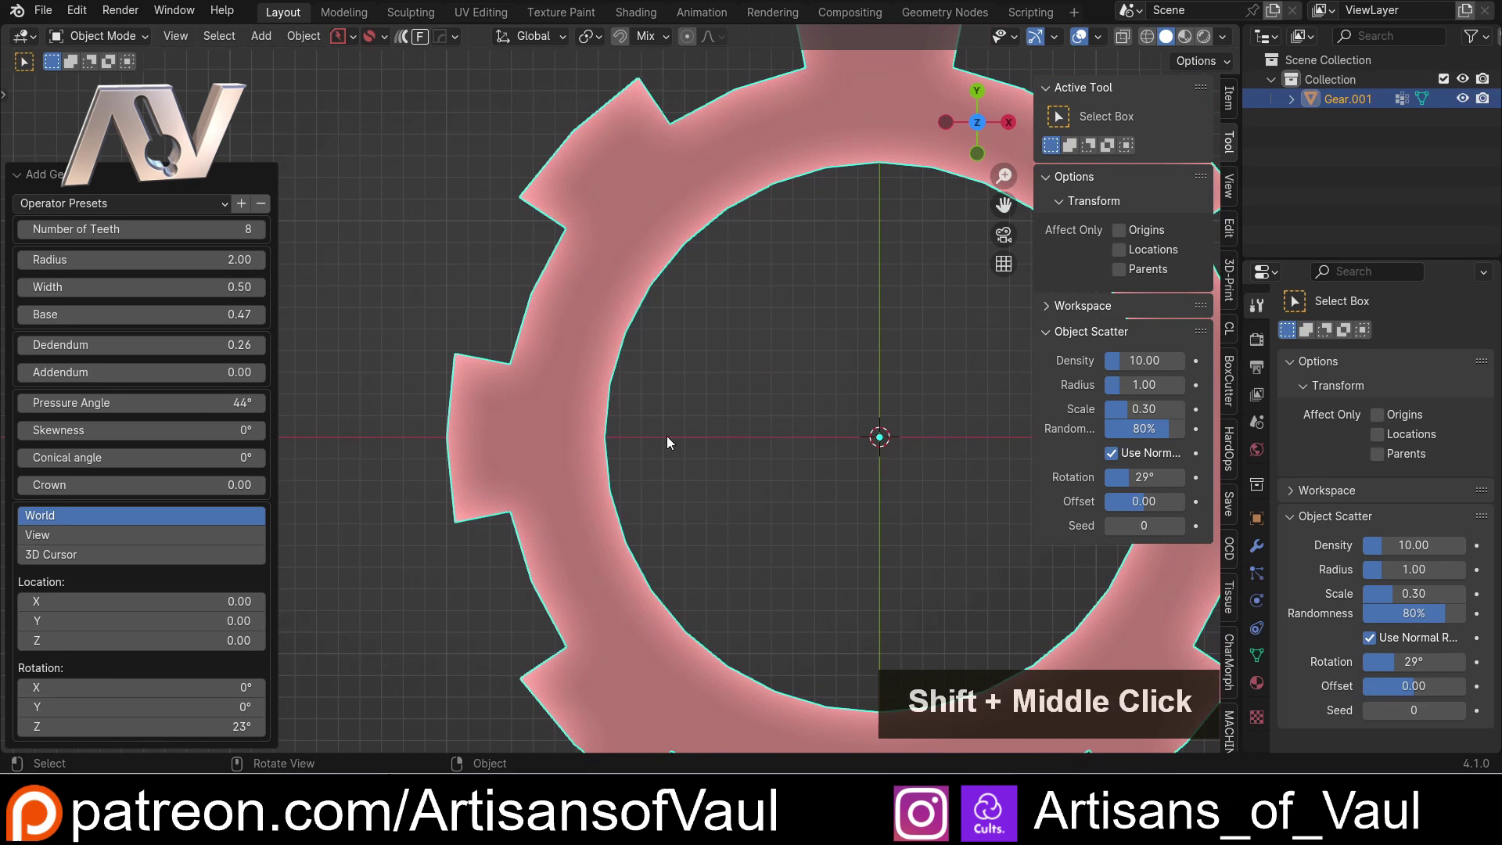
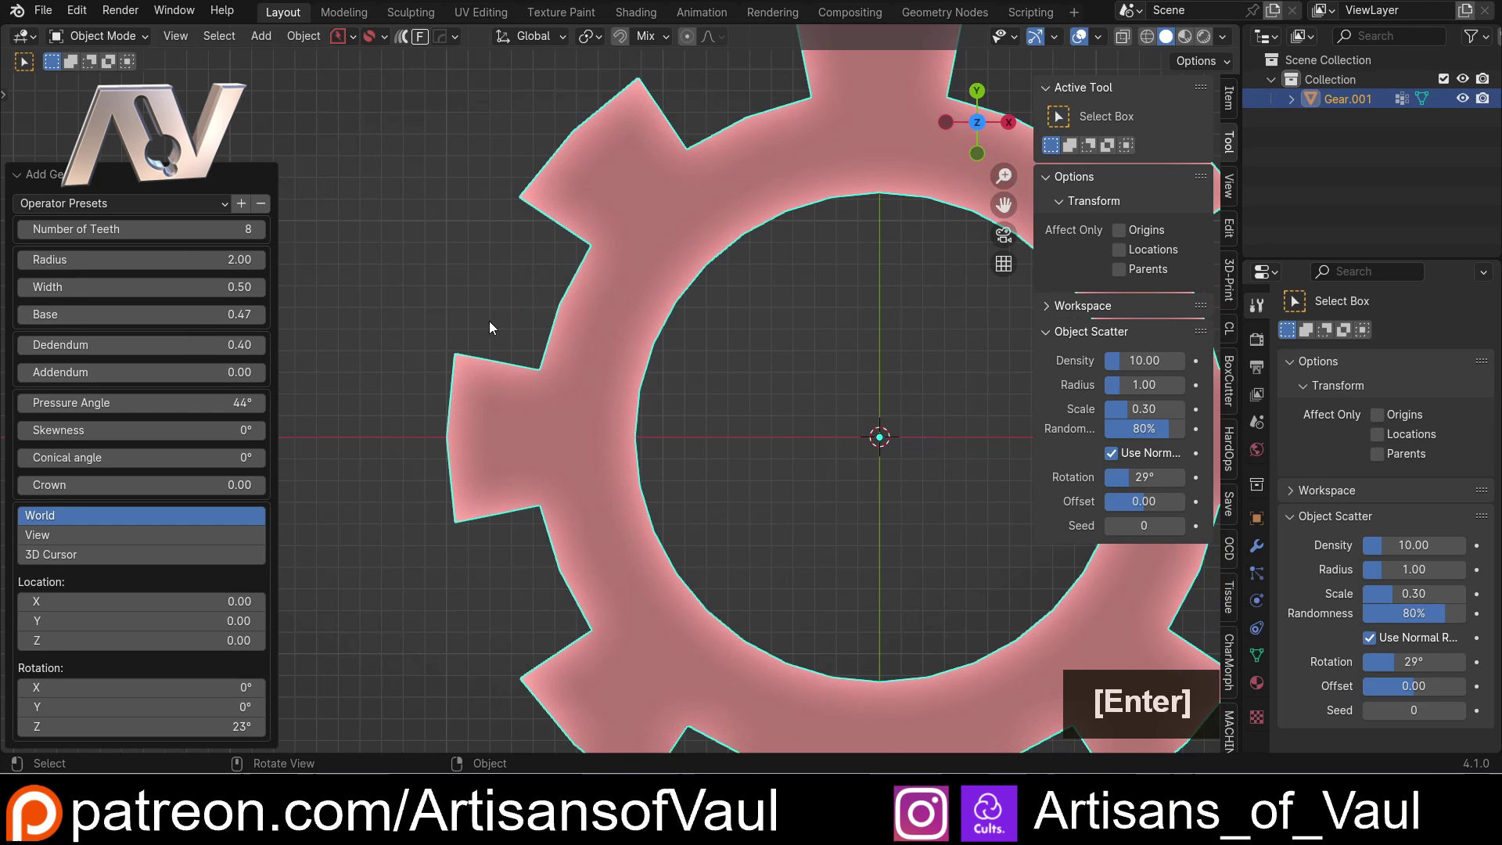
- Switch the viewport to wireframe shading to see the gear outline
{"action": "scroll", "scroll_direction": "up", "scroll_amount": 3}
{"action": "middle_click", "coordinate": [461, 403]}
{"action": "key", "text": "shift+z"}
{"action": "scroll", "scroll_direction": "up", "scroll_amount": 3}
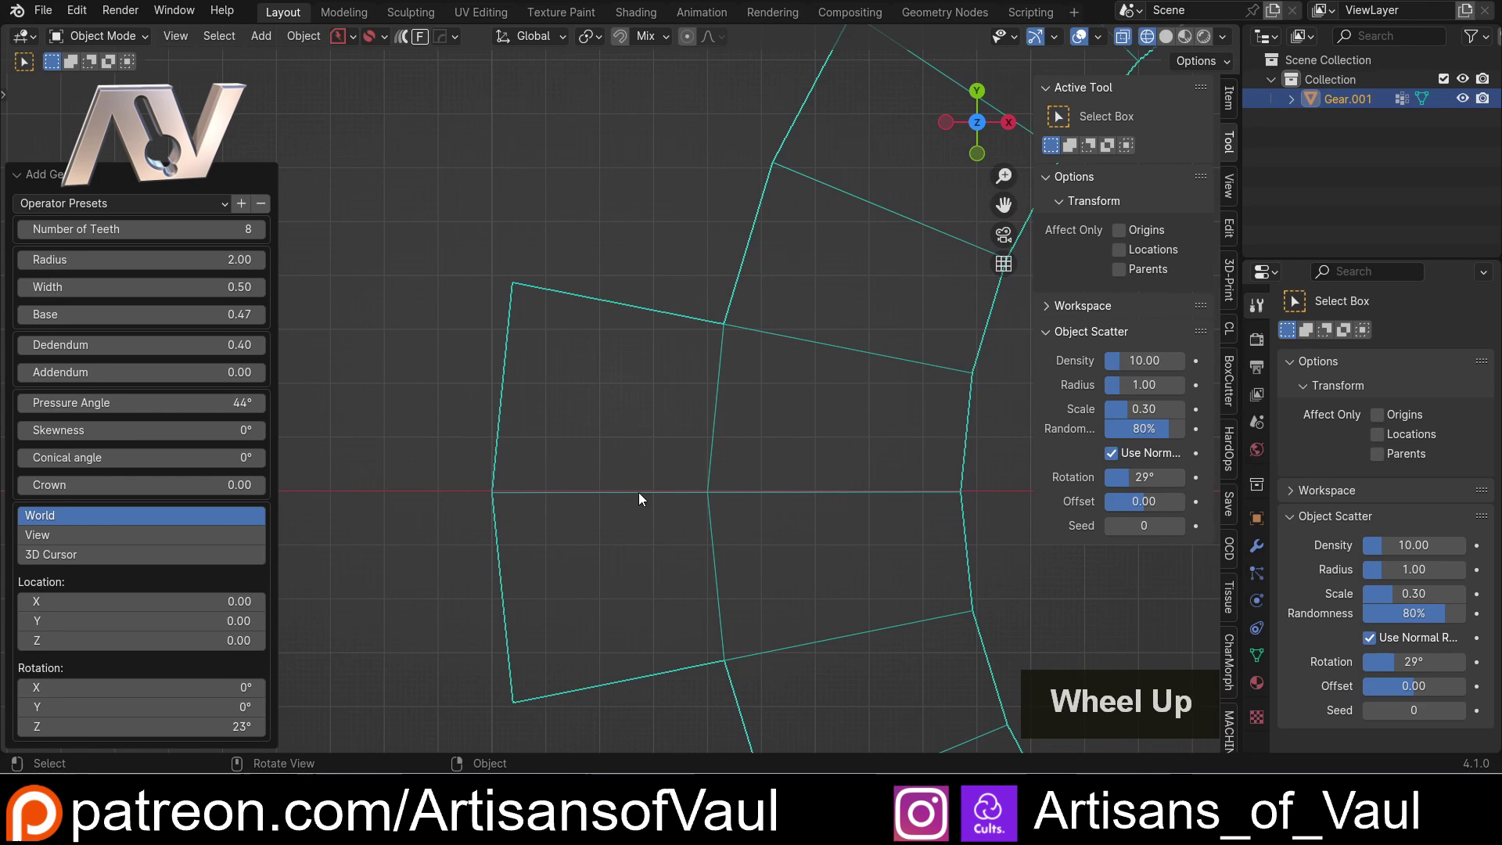
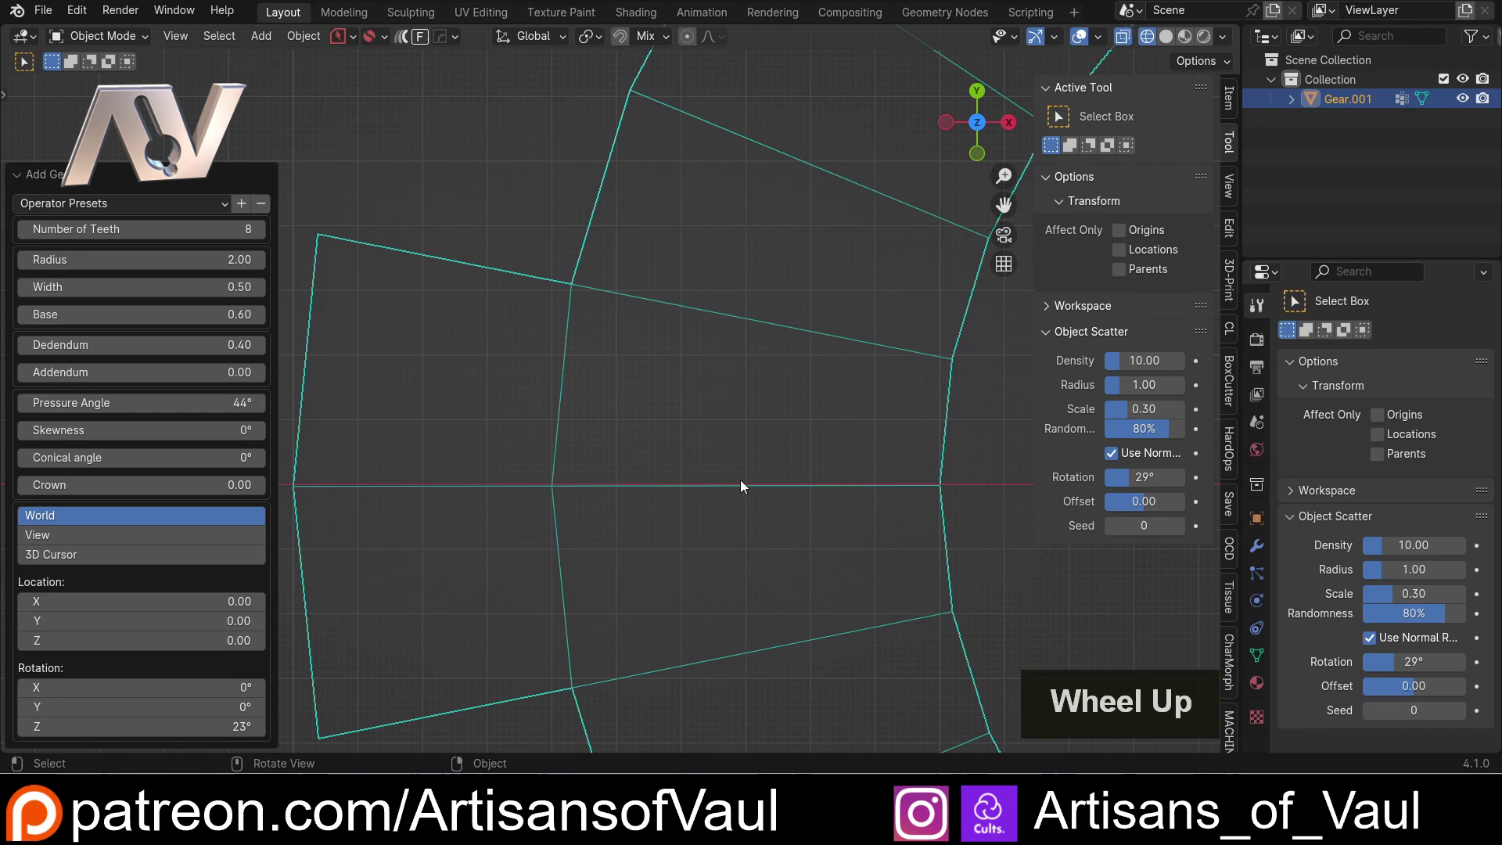
- Widen Base to 0.60 and return the viewport to solid shading
{"action": "scroll", "scroll_direction": "down", "scroll_amount": 3}
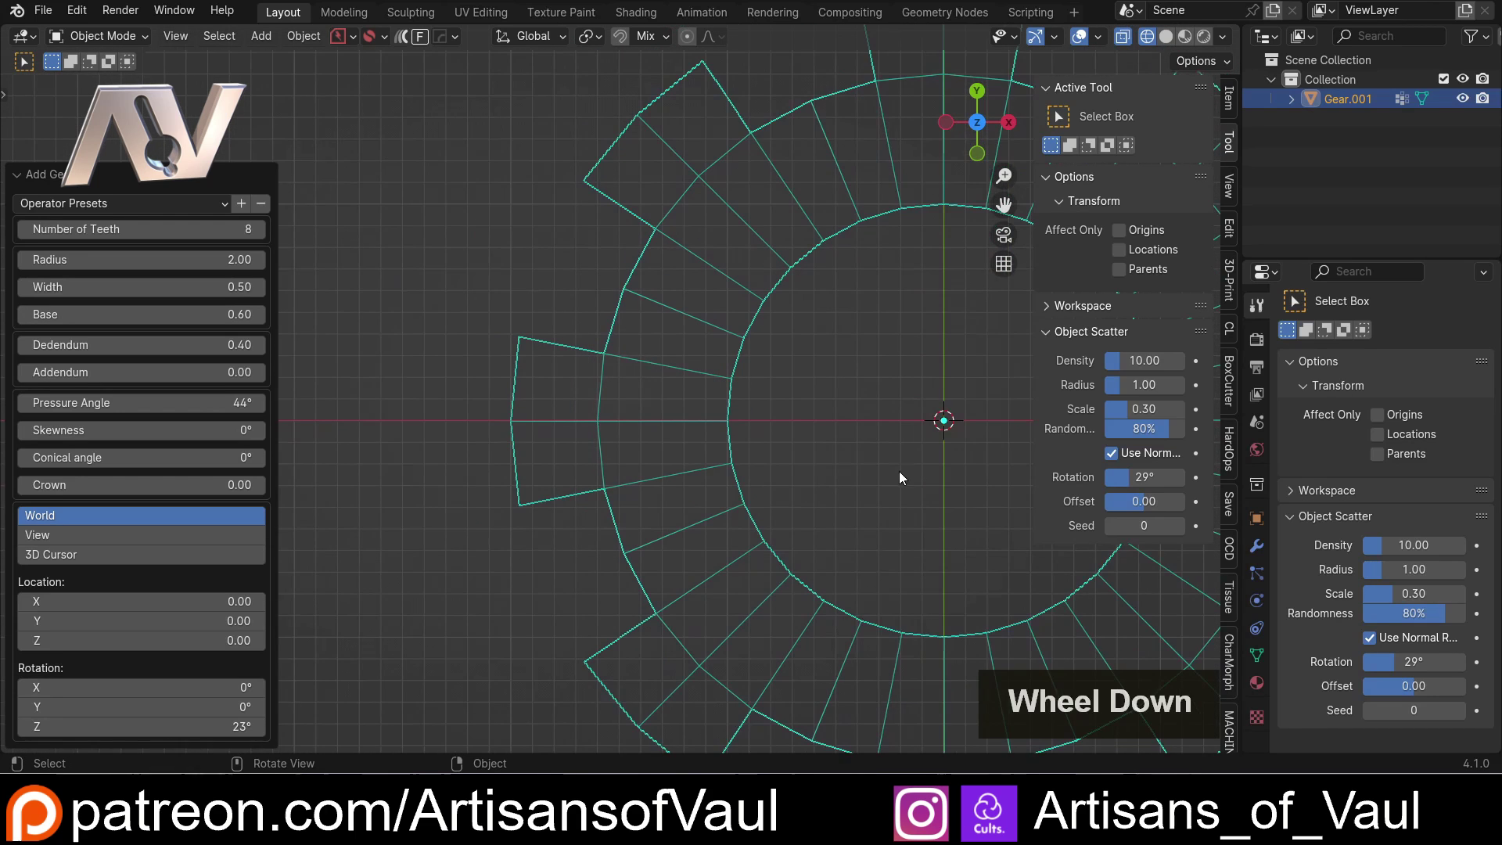
{"action": "middle_click", "coordinate": [499, 418]}
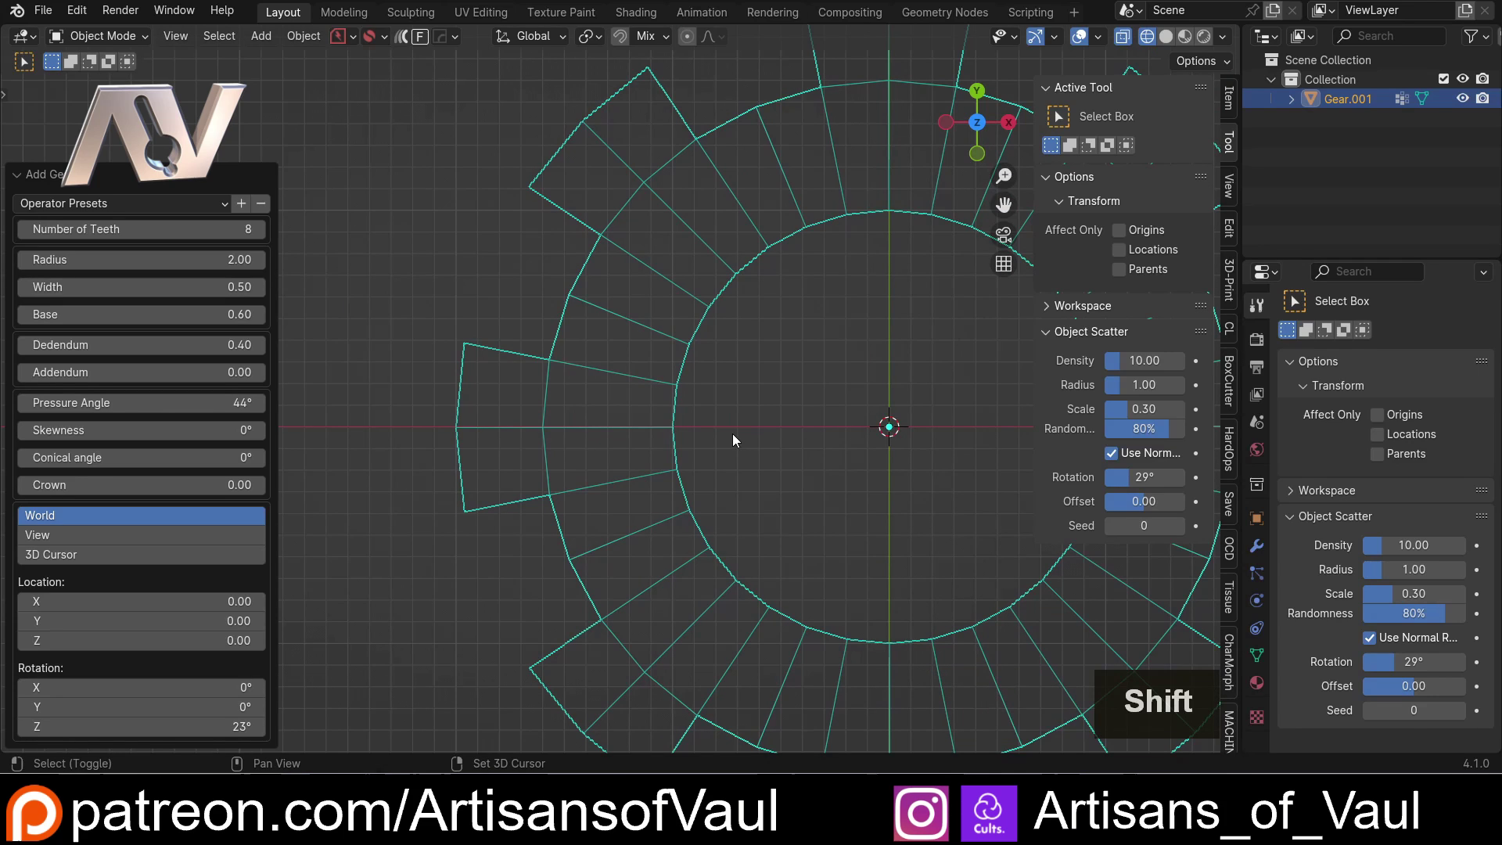
{"action": "key", "text": "shift+z"}
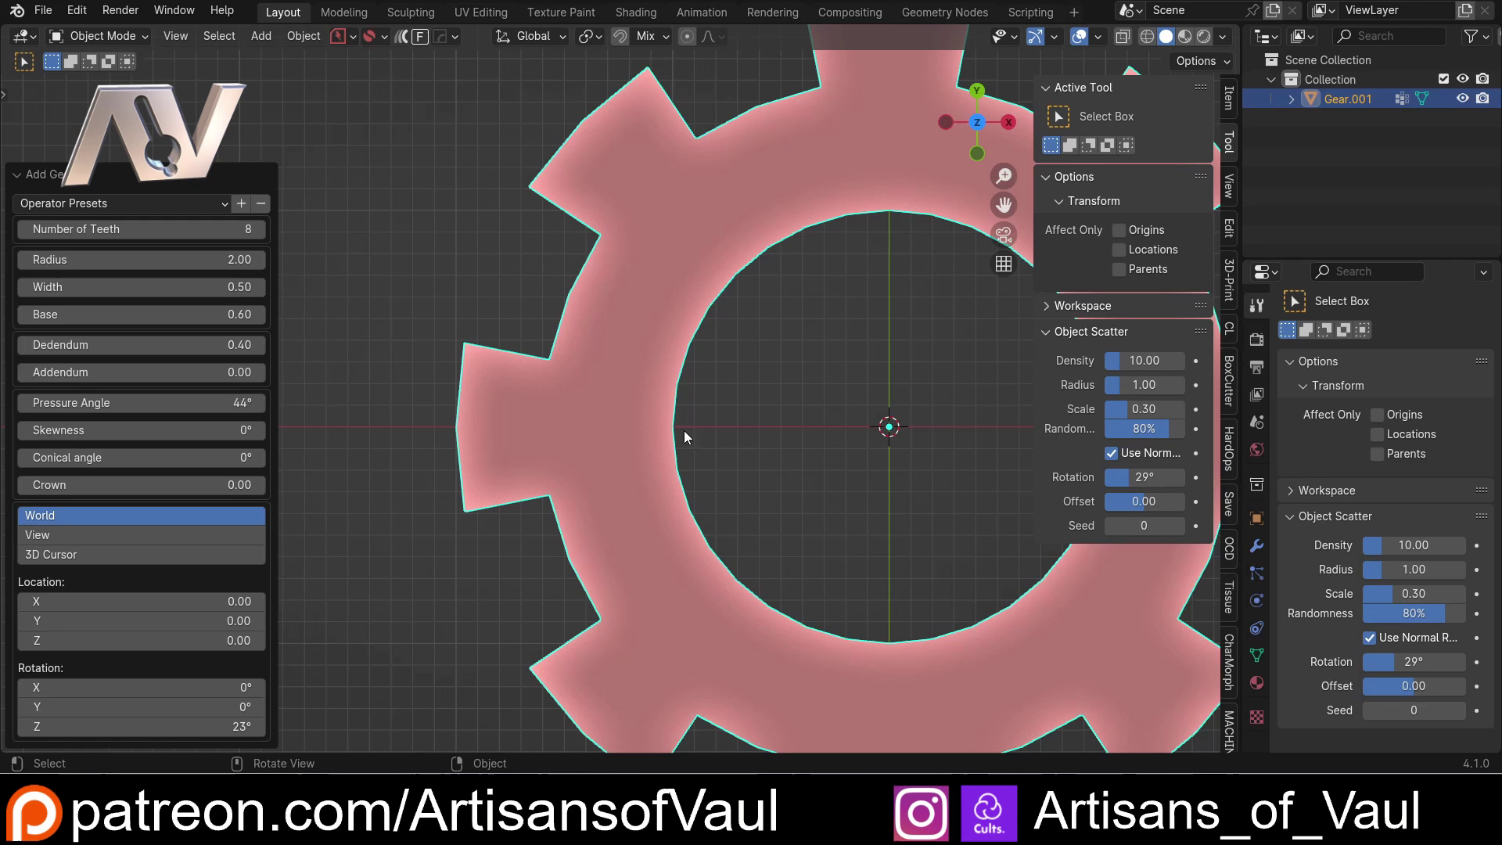
{"action": "scroll", "scroll_direction": "down", "scroll_amount": 3}
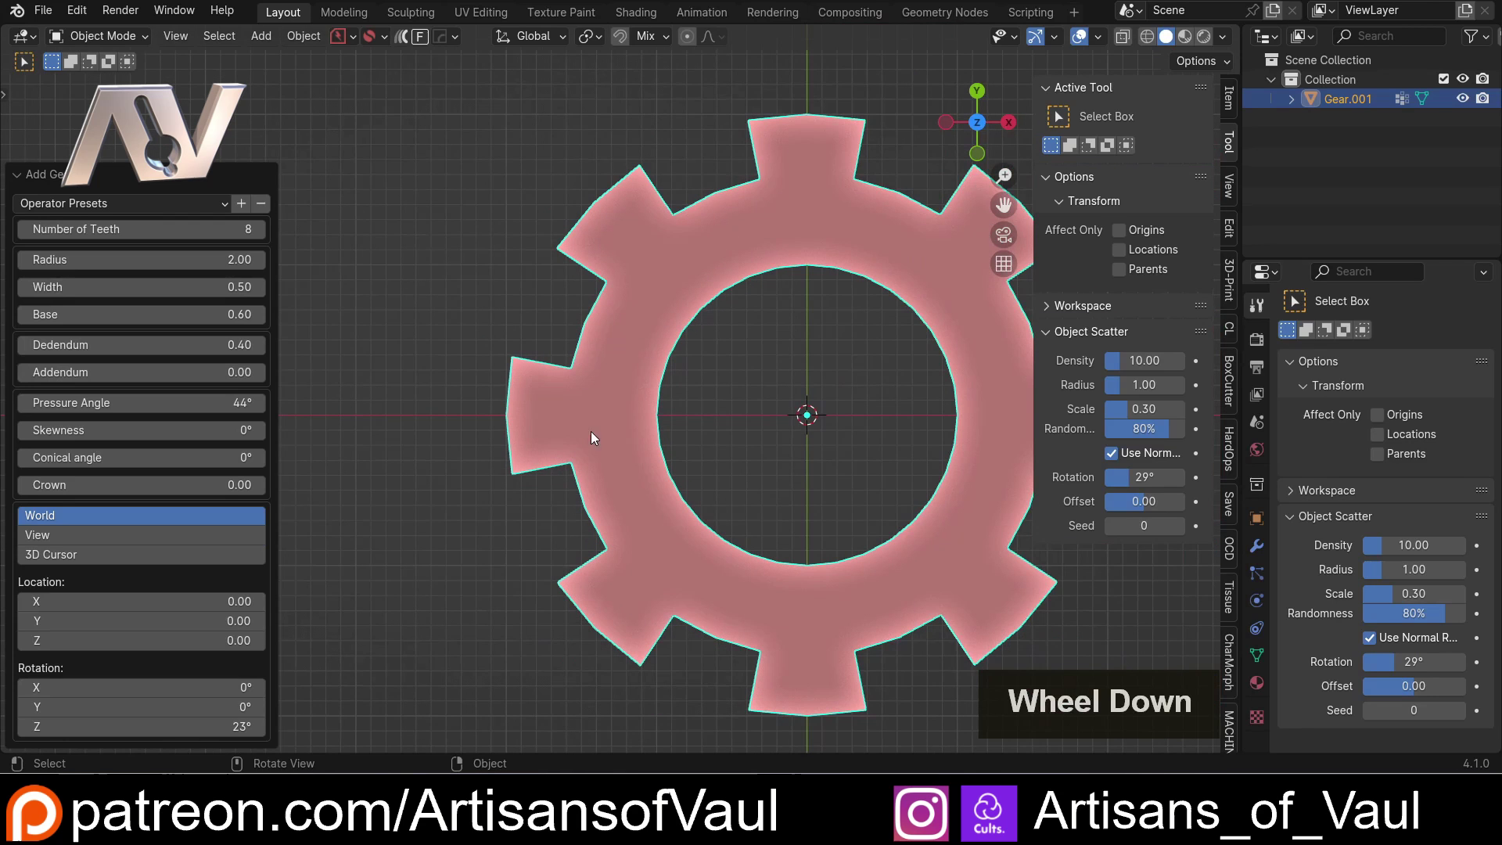
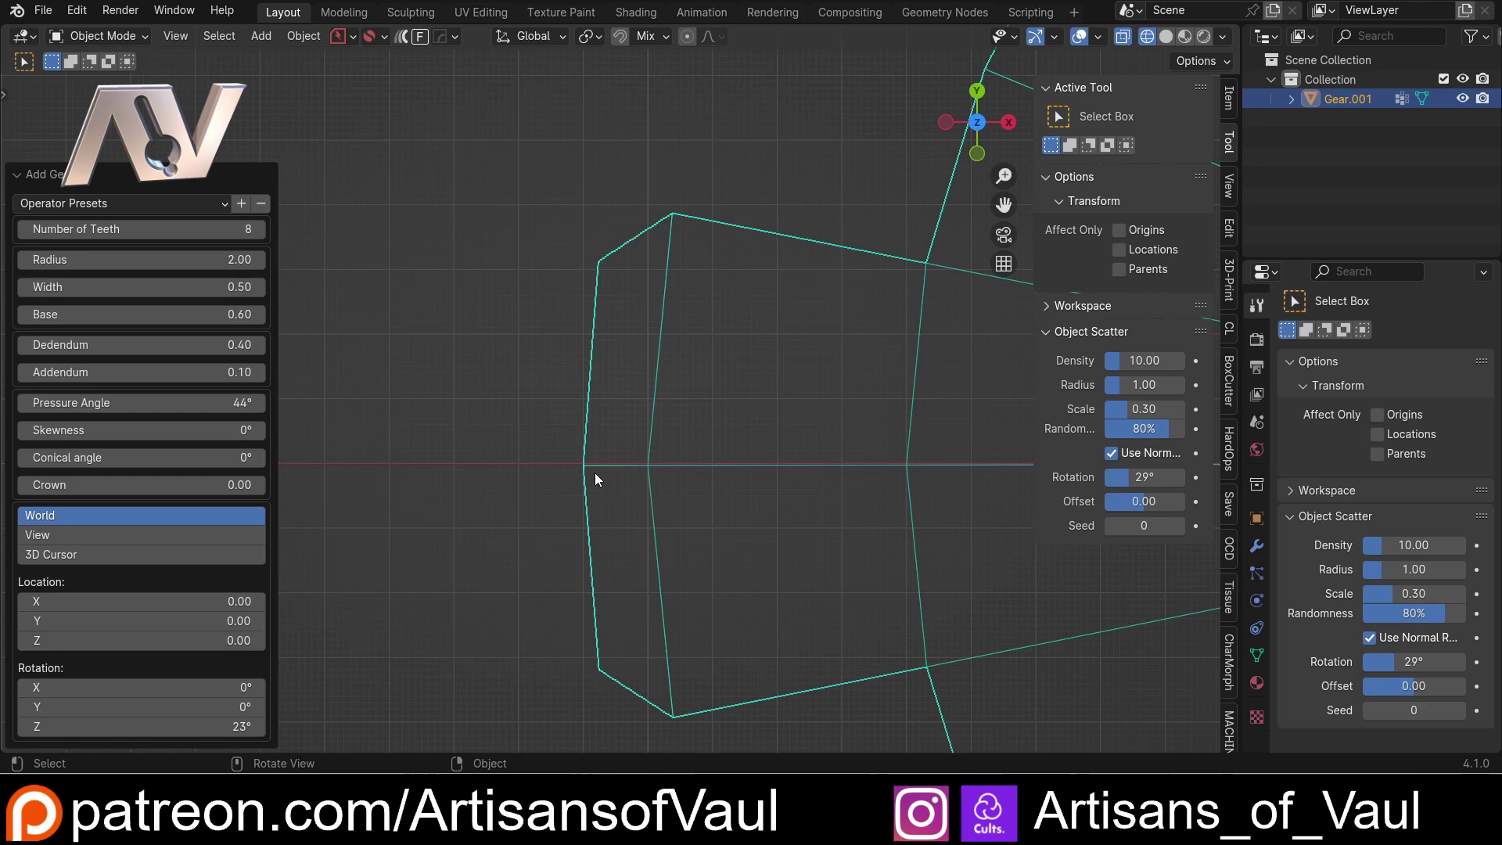
- Set Addendum to 0.10 and orbit to see the solid gear's thickness in 3D
{"action": "scroll", "scroll_direction": "down", "scroll_amount": 3}
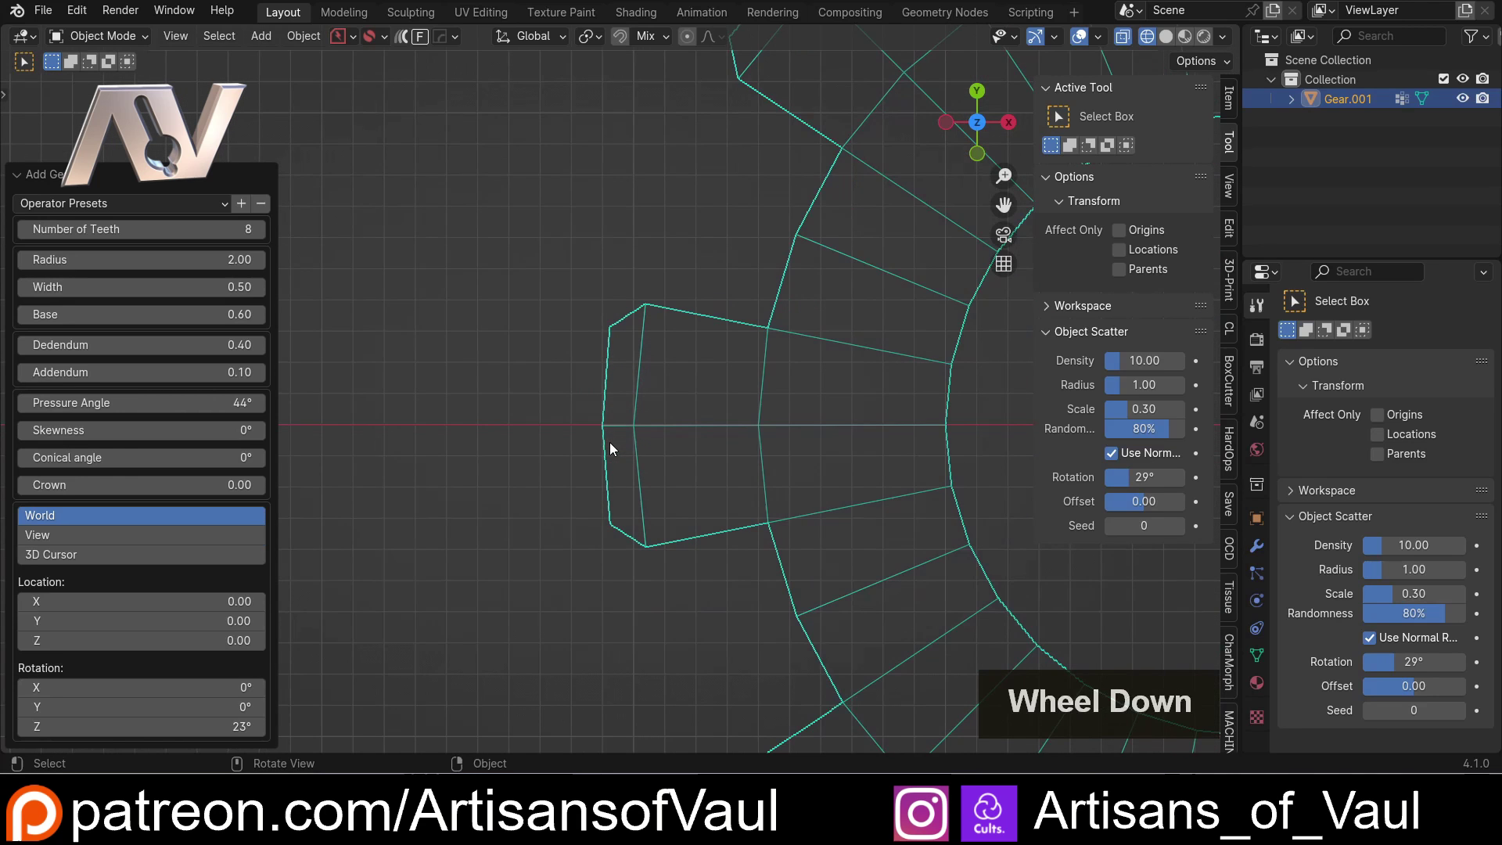
{"action": "key", "text": "shift+z"}
{"action": "scroll", "scroll_direction": "down", "scroll_amount": 3}
{"action": "middle_click", "coordinate": [689, 464]}
{"action": "middle_click", "coordinate": [599, 427]}
{"action": "middle_click", "coordinate": [543, 423]}
{"action": "middle_click", "coordinate": [589, 467]}
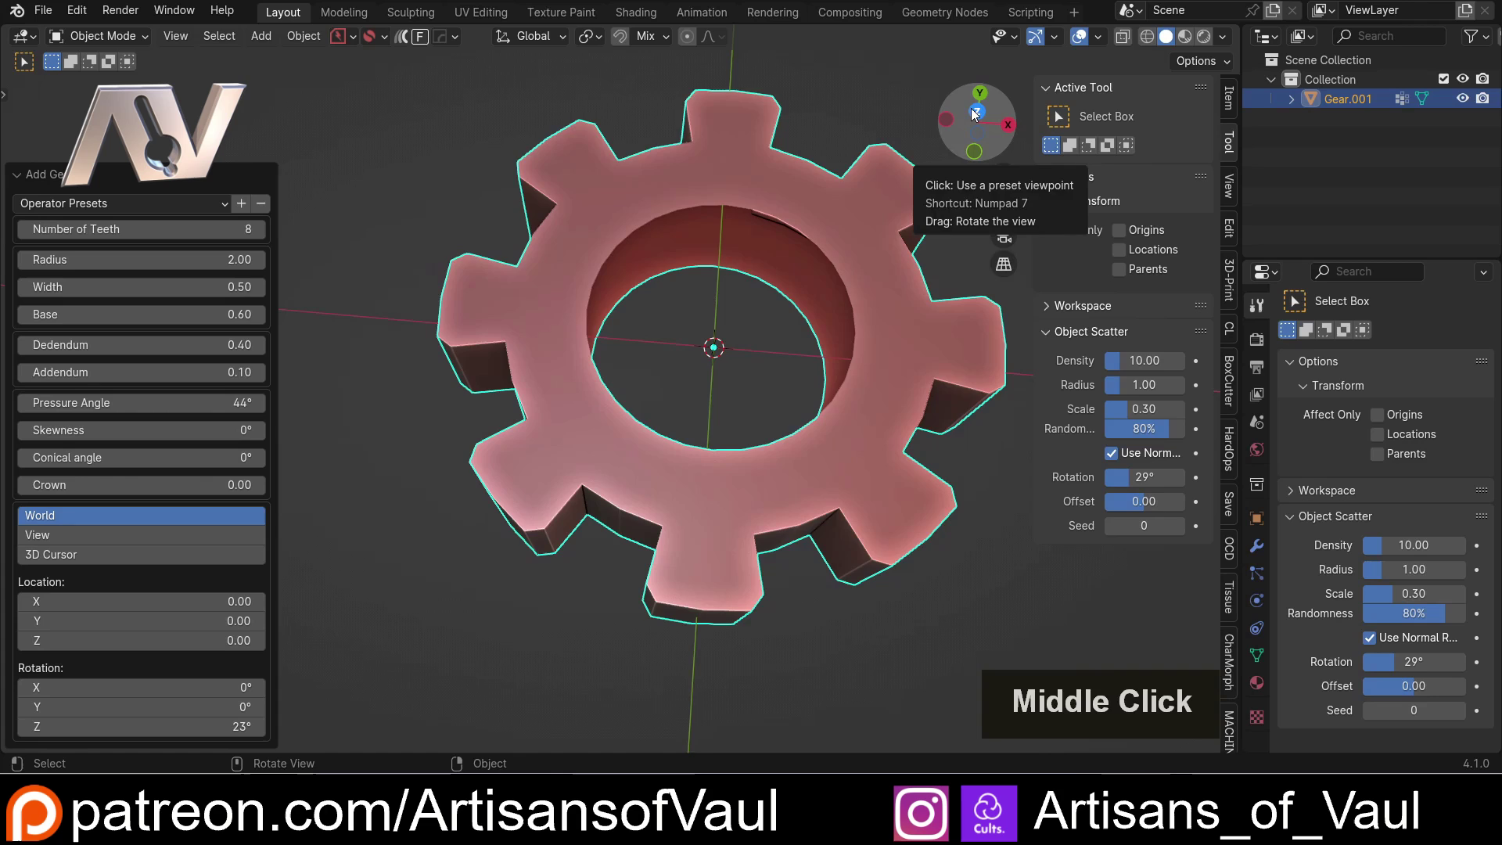
- Look straight down and zoom in on a single gear tooth
{"action": "left_click", "coordinate": [975, 111]}
{"action": "scroll", "scroll_direction": "up", "scroll_amount": 3}
{"action": "middle_click", "coordinate": [597, 344]}
{"action": "middle_click", "coordinate": [883, 405]}
{"action": "scroll", "scroll_direction": "up", "scroll_amount": 3}
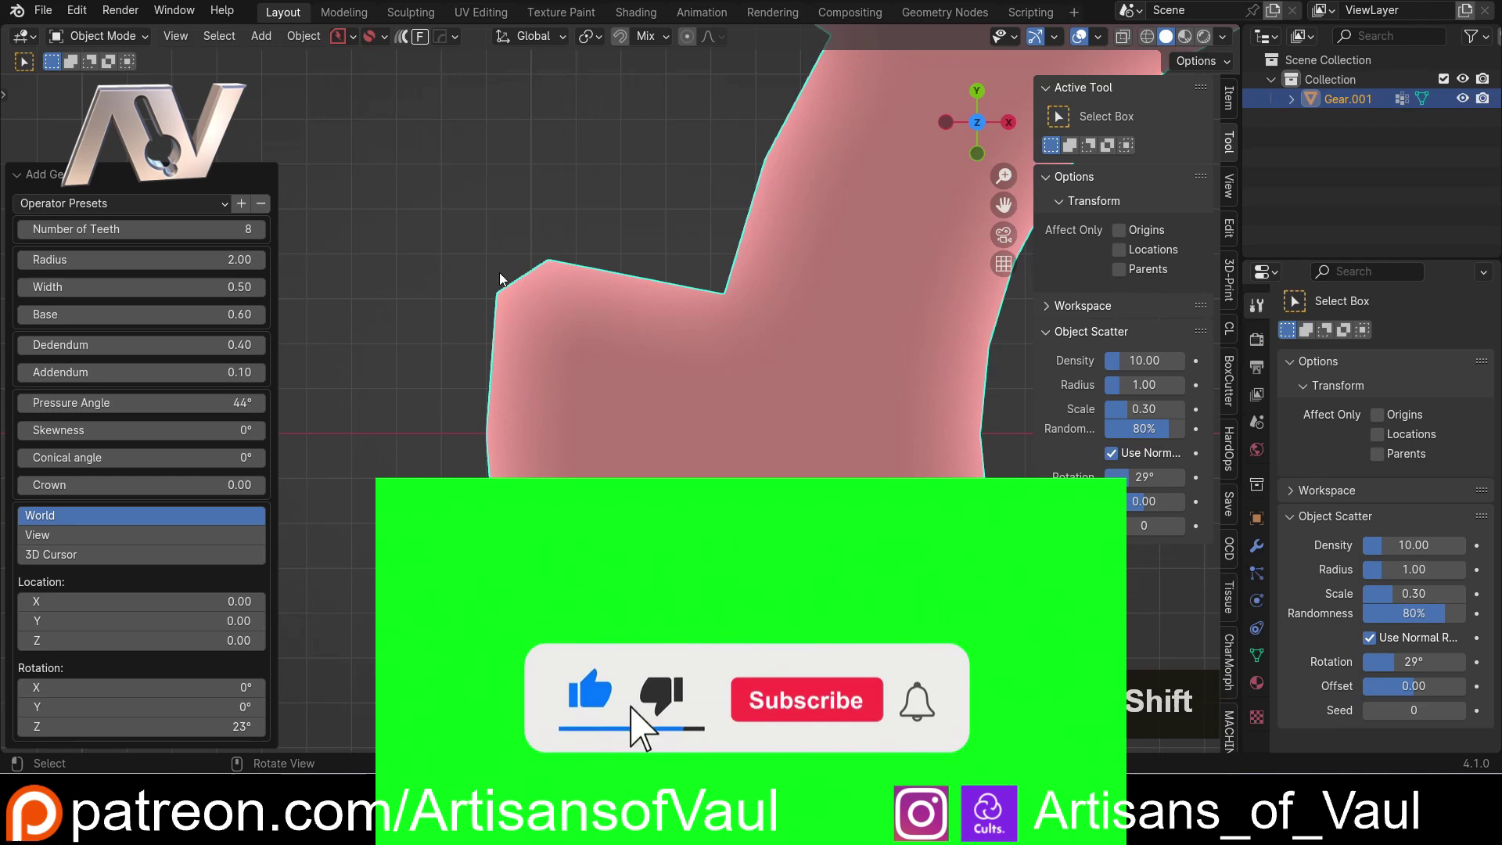
{"action": "scroll", "scroll_direction": "up", "scroll_amount": 3}
{"action": "scroll", "scroll_direction": "up", "scroll_amount": 3}
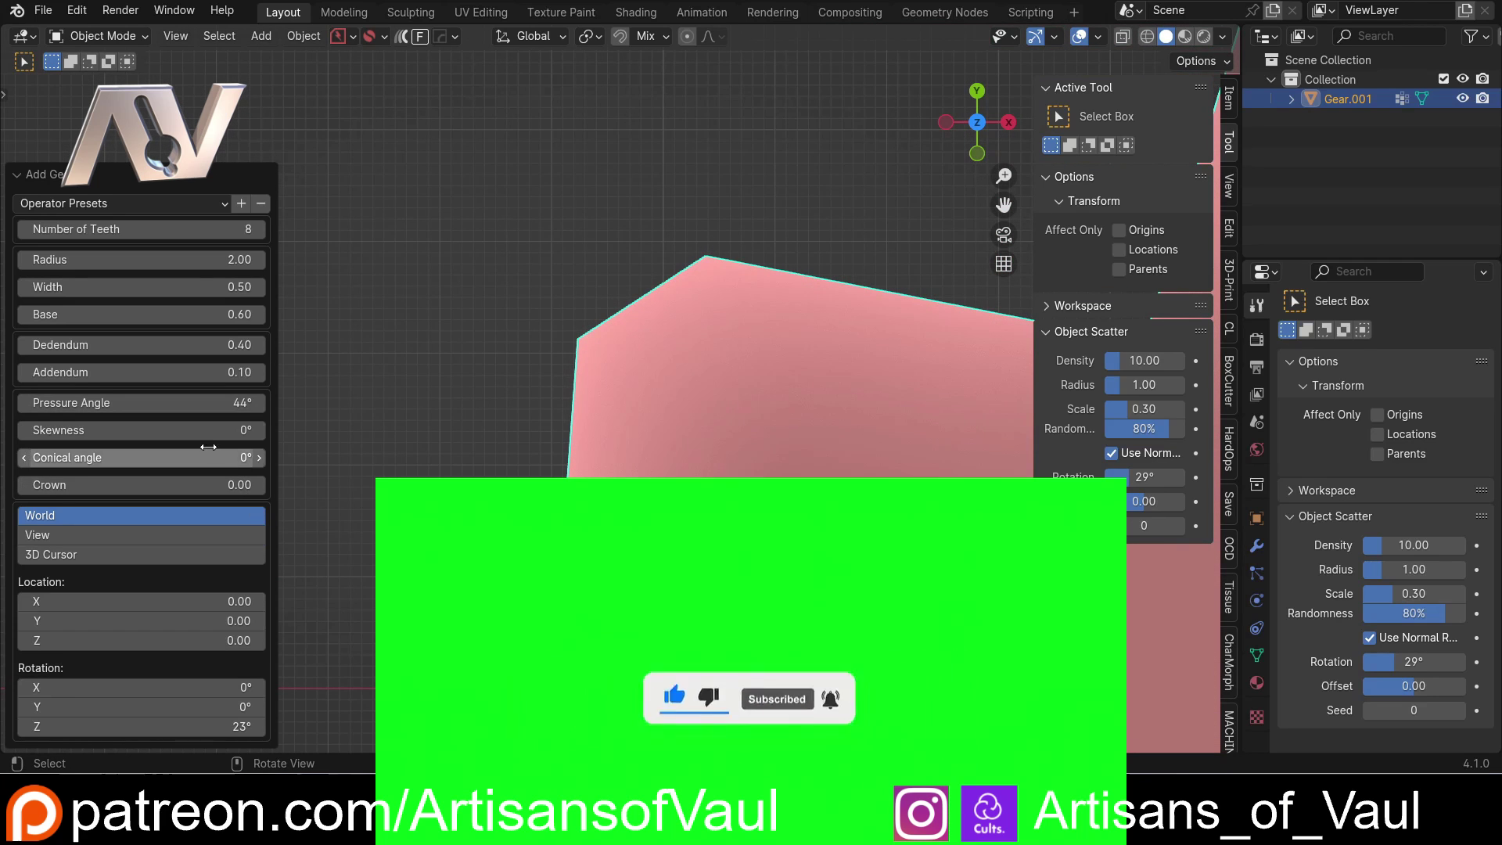
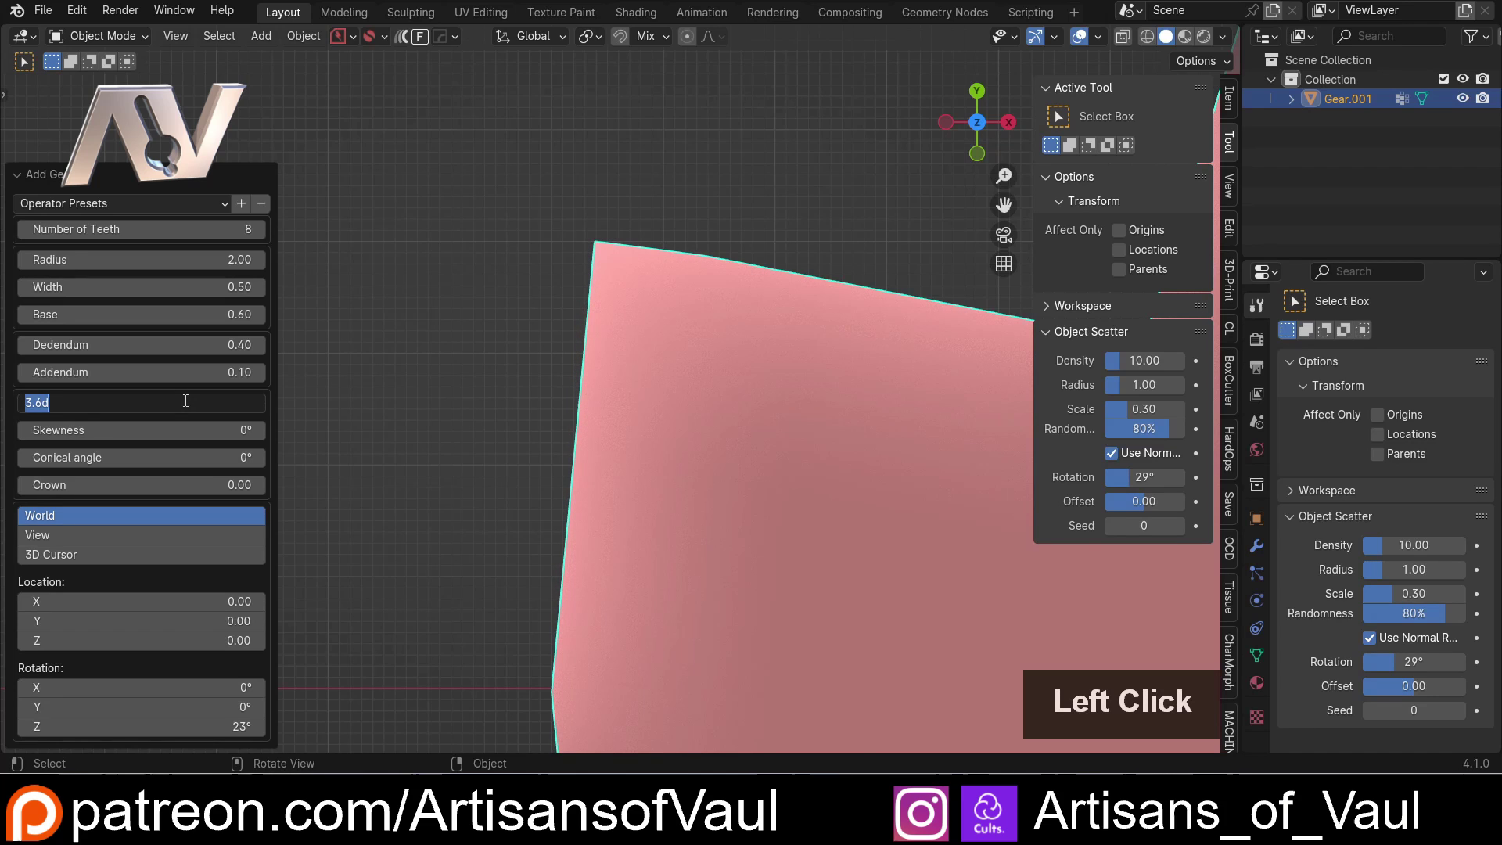
- Set Pressure Angle to 0°, Addendum to 0.00 and Skewness to 14° so the teeth twist
{"action": "key", "text": "0"}
{"action": "key", "text": "Return"}
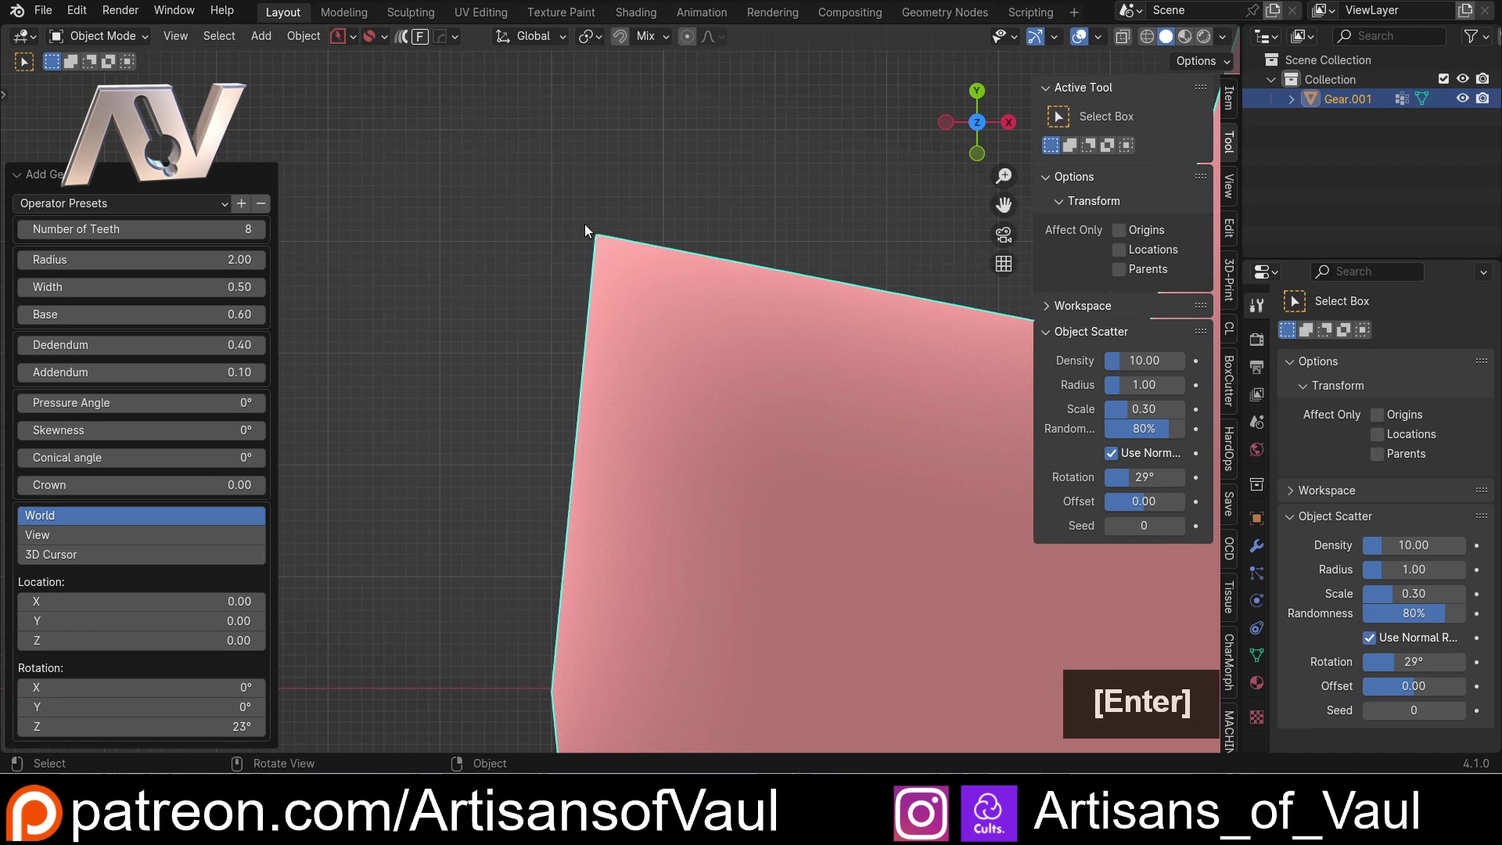
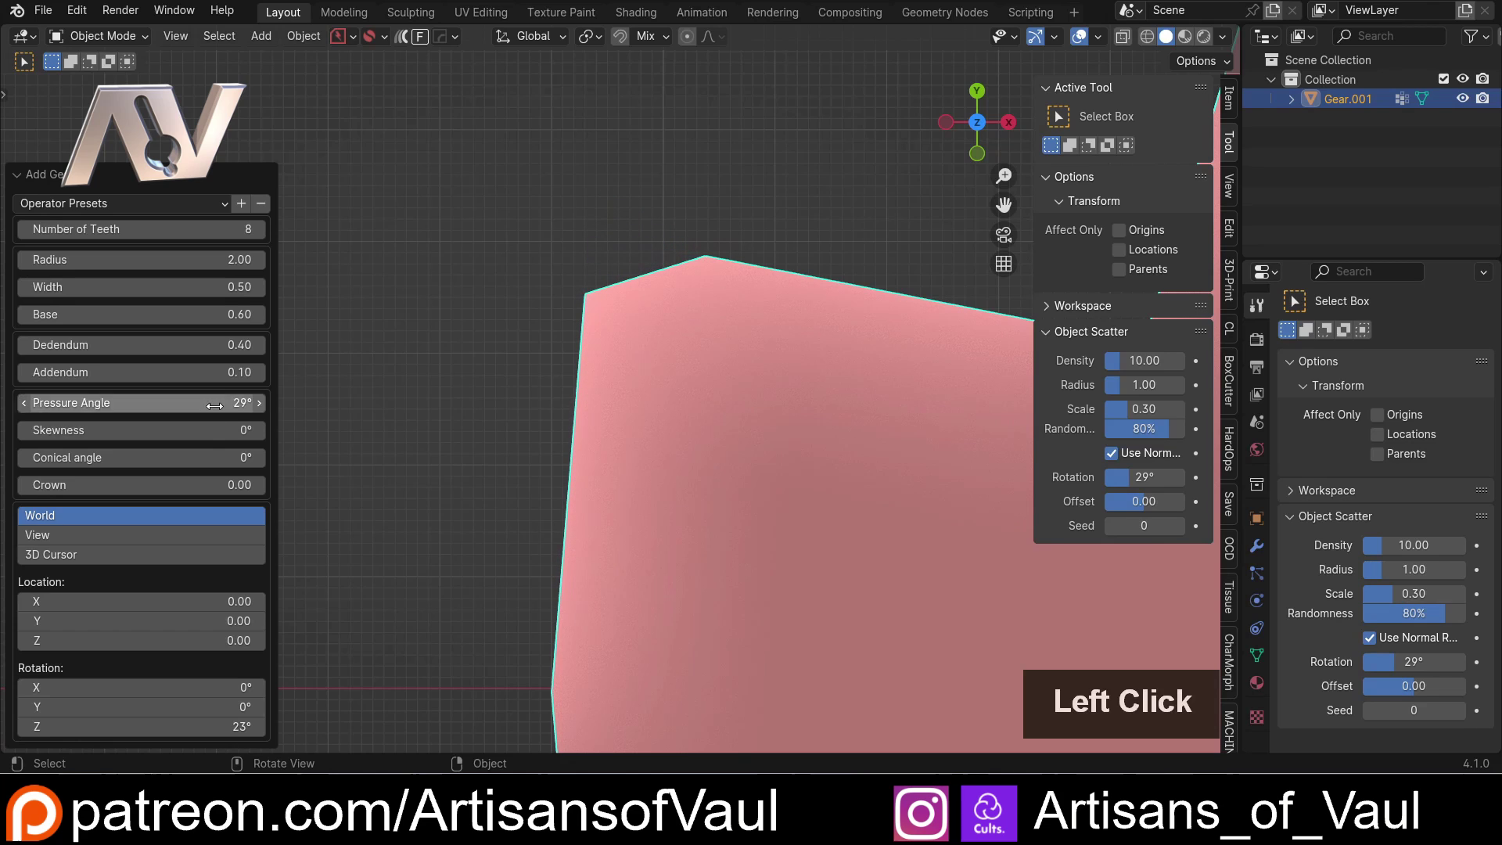
{"action": "key", "text": "0"}
{"action": "key", "text": "Return"}
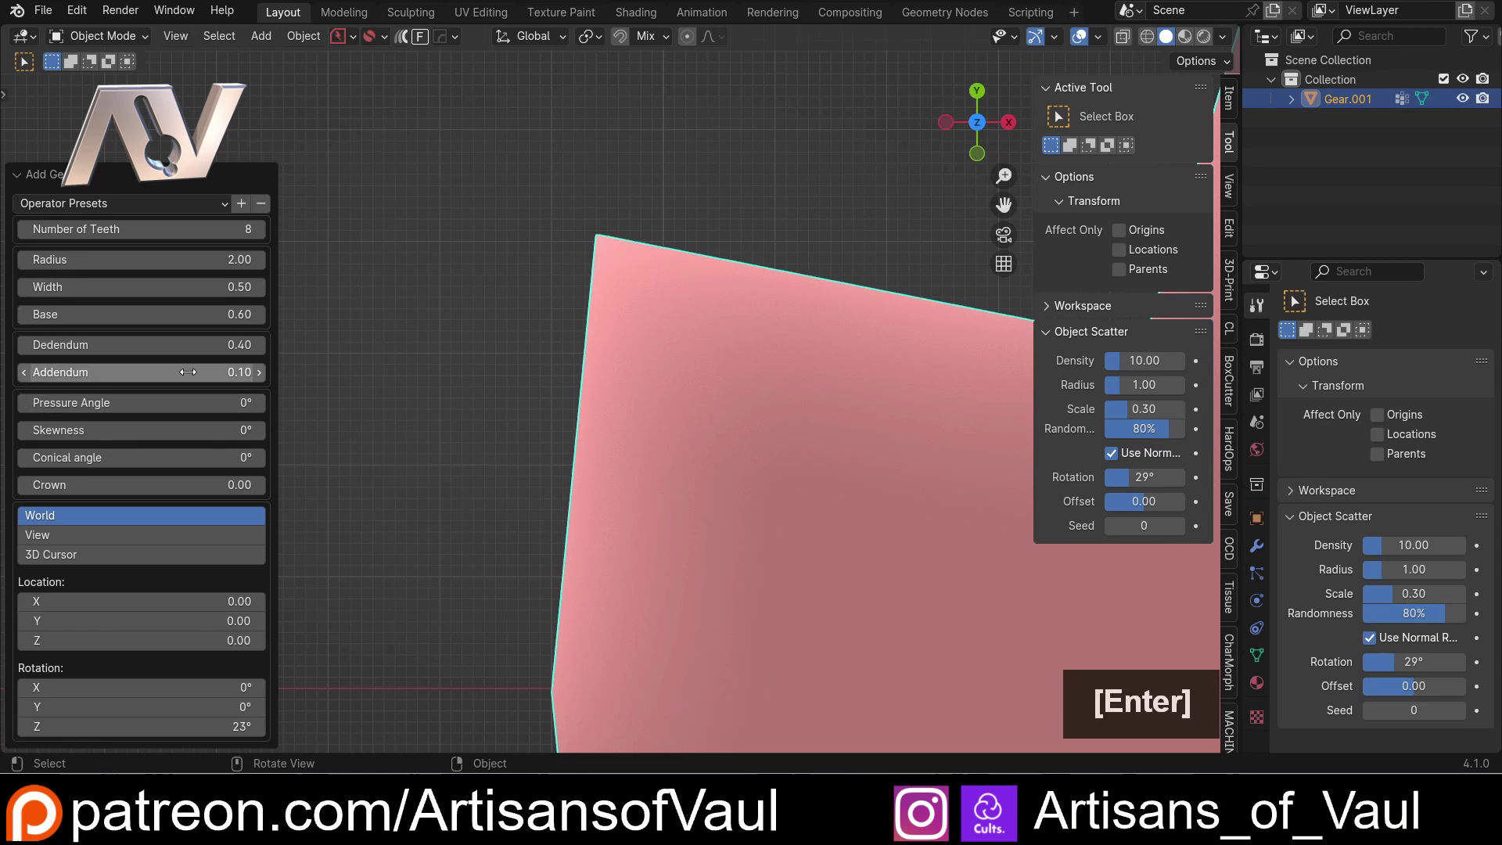
{"action": "scroll", "scroll_direction": "down", "scroll_amount": 3}
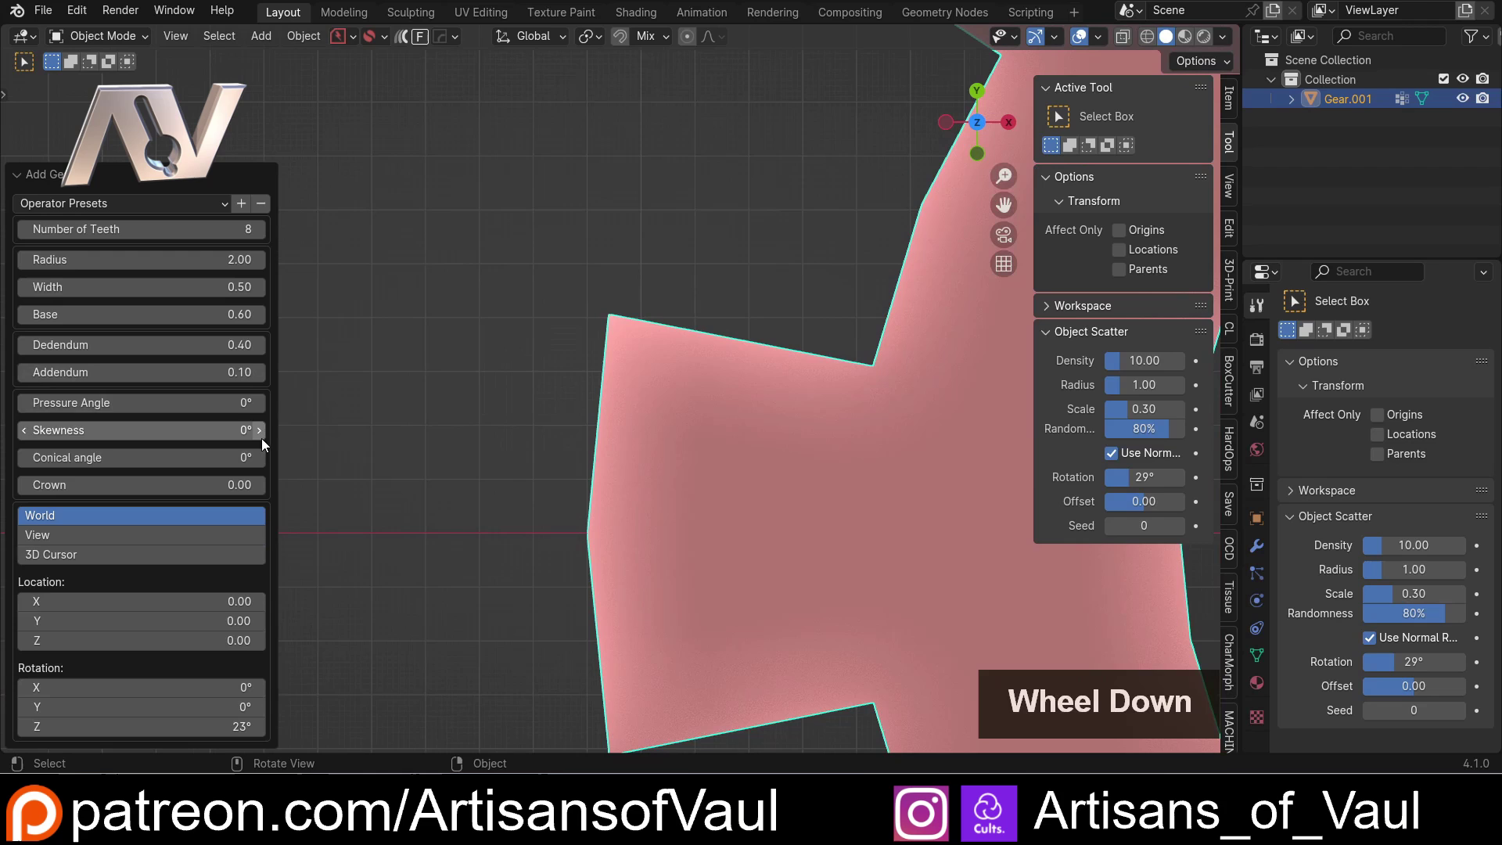
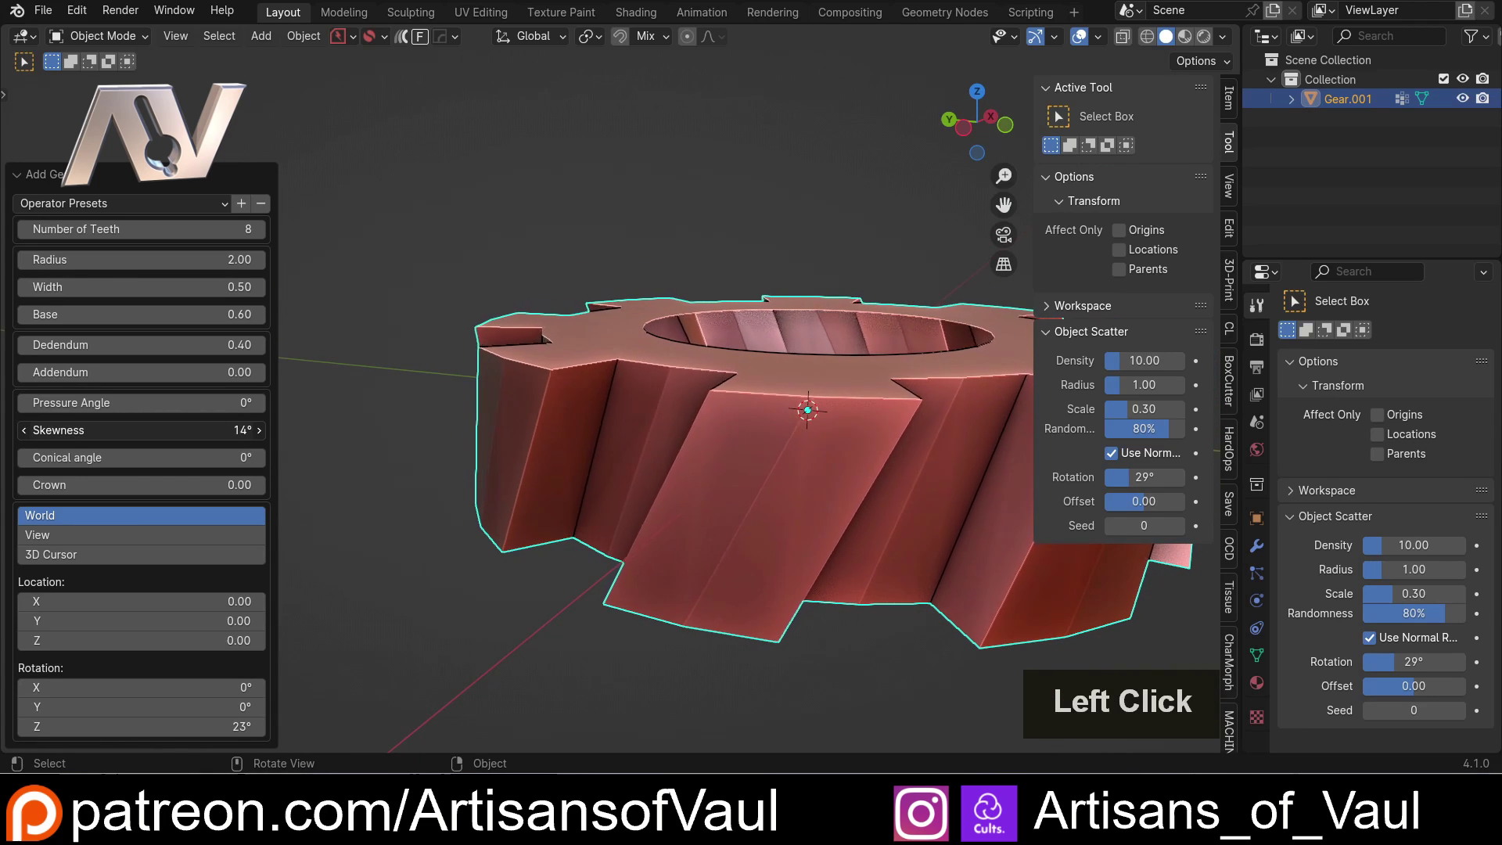
- Reset Skewness to 0° and set Conical angle to 25°, orbiting to see the flared teeth
{"action": "scroll", "scroll_direction": "down", "scroll_amount": 3}
{"action": "middle_click", "coordinate": [752, 323]}
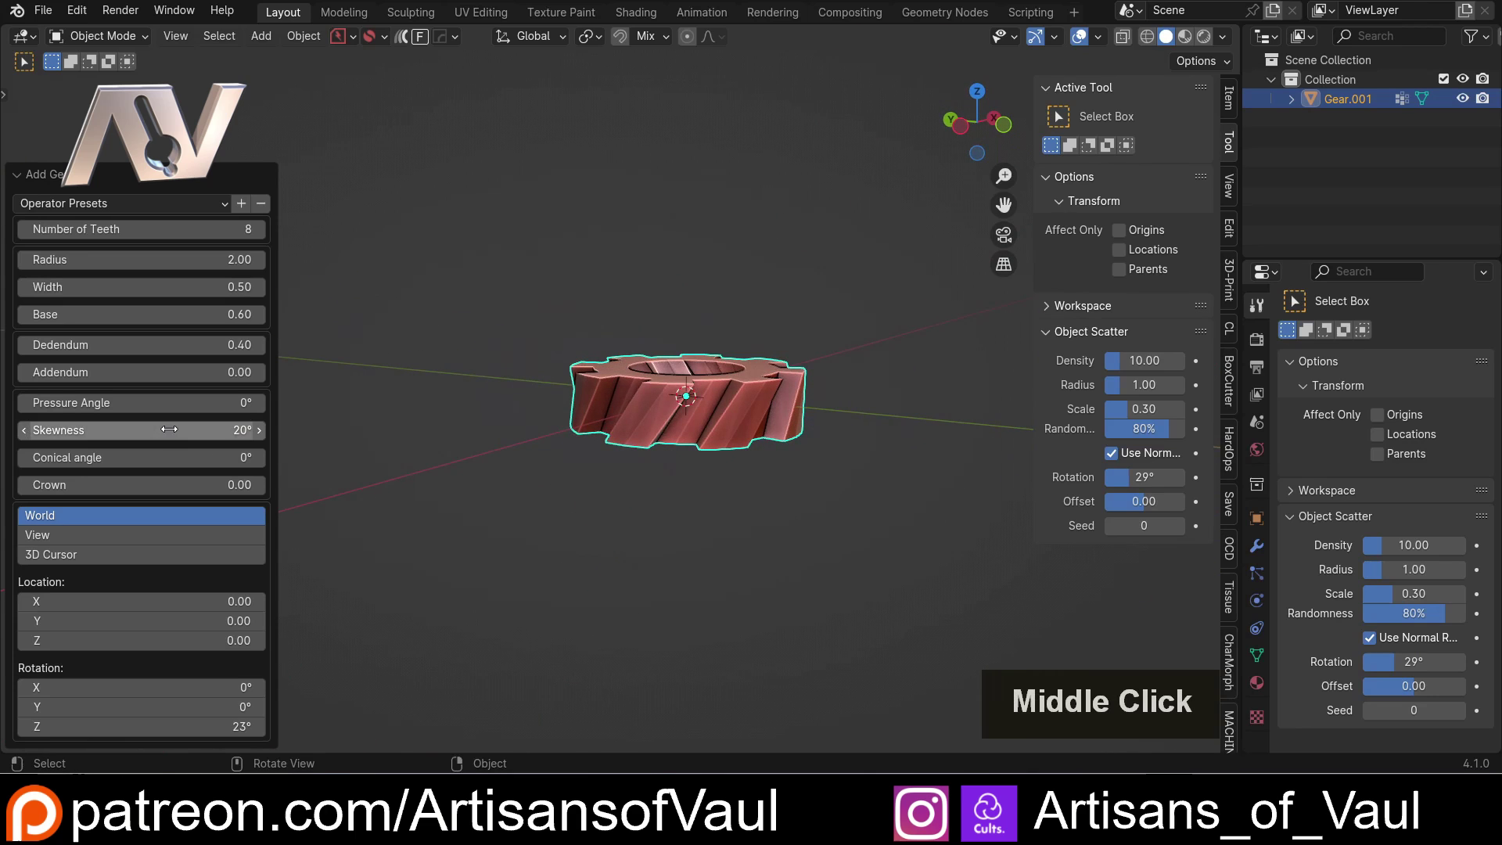
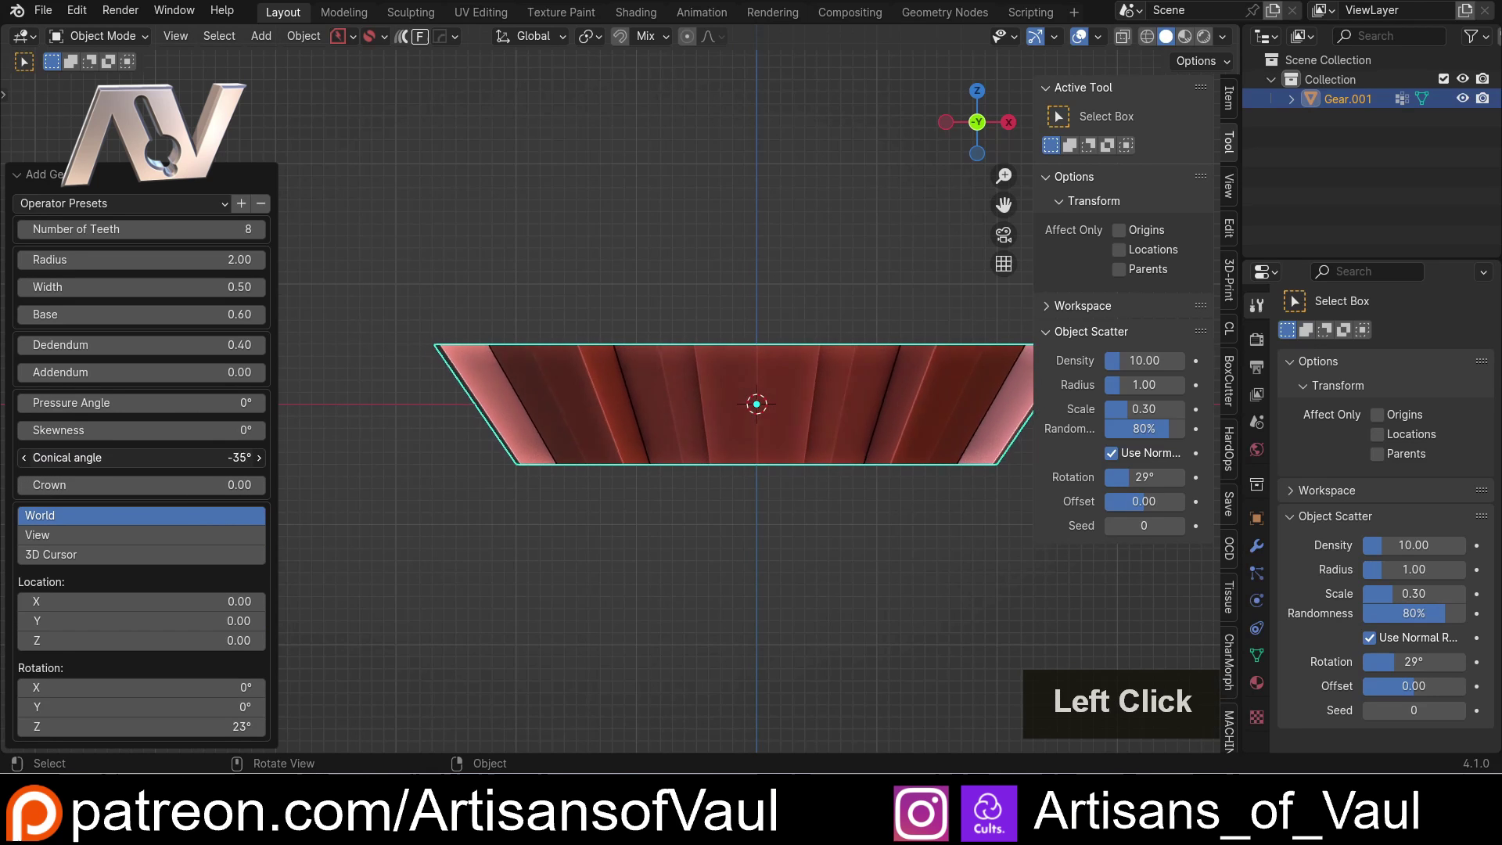
{"action": "middle_click", "coordinate": [650, 277]}
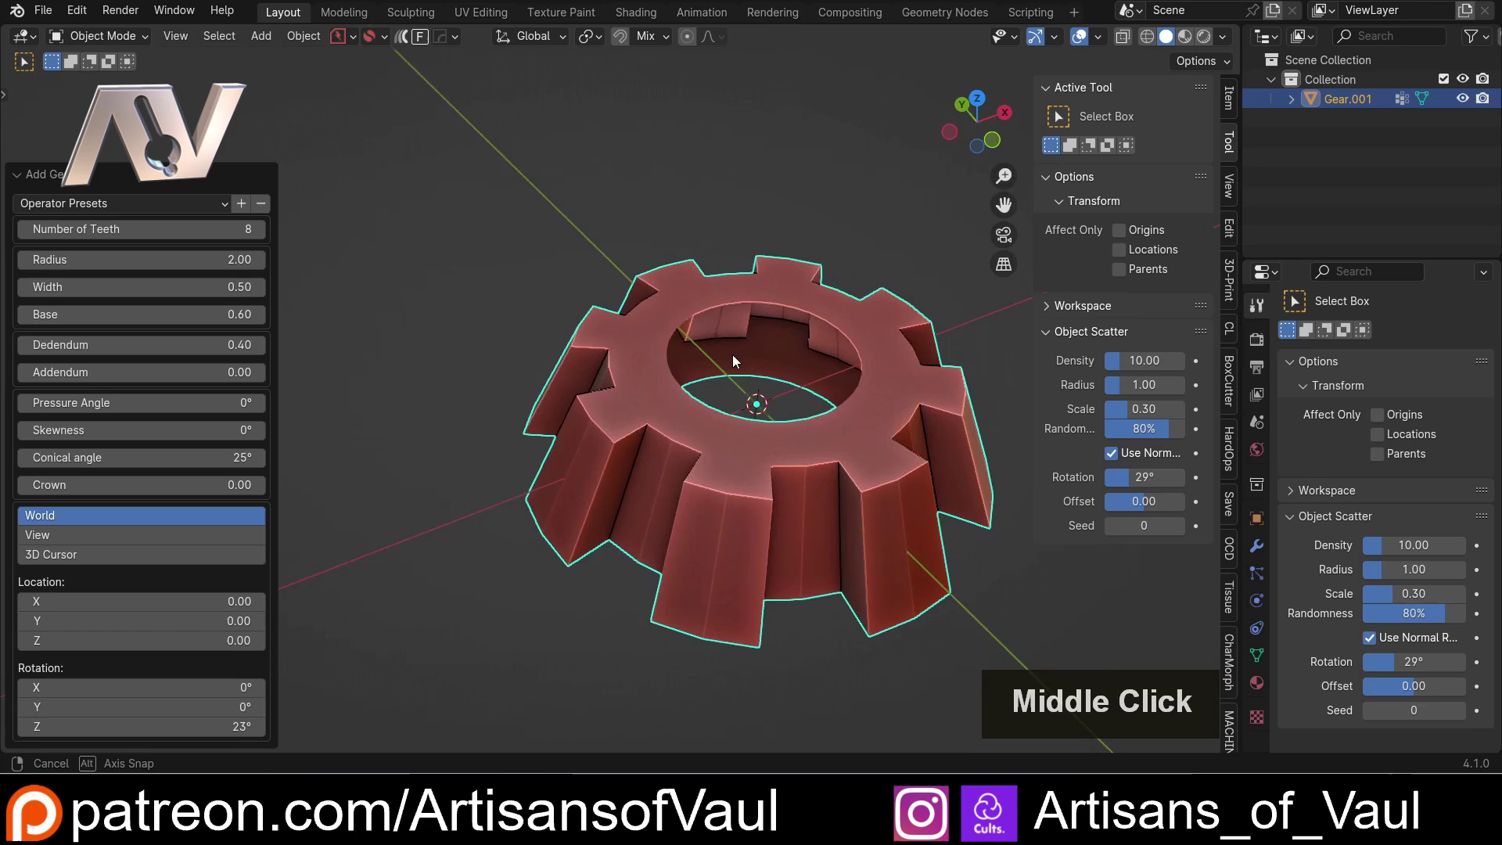
{"action": "middle_click", "coordinate": [722, 297]}
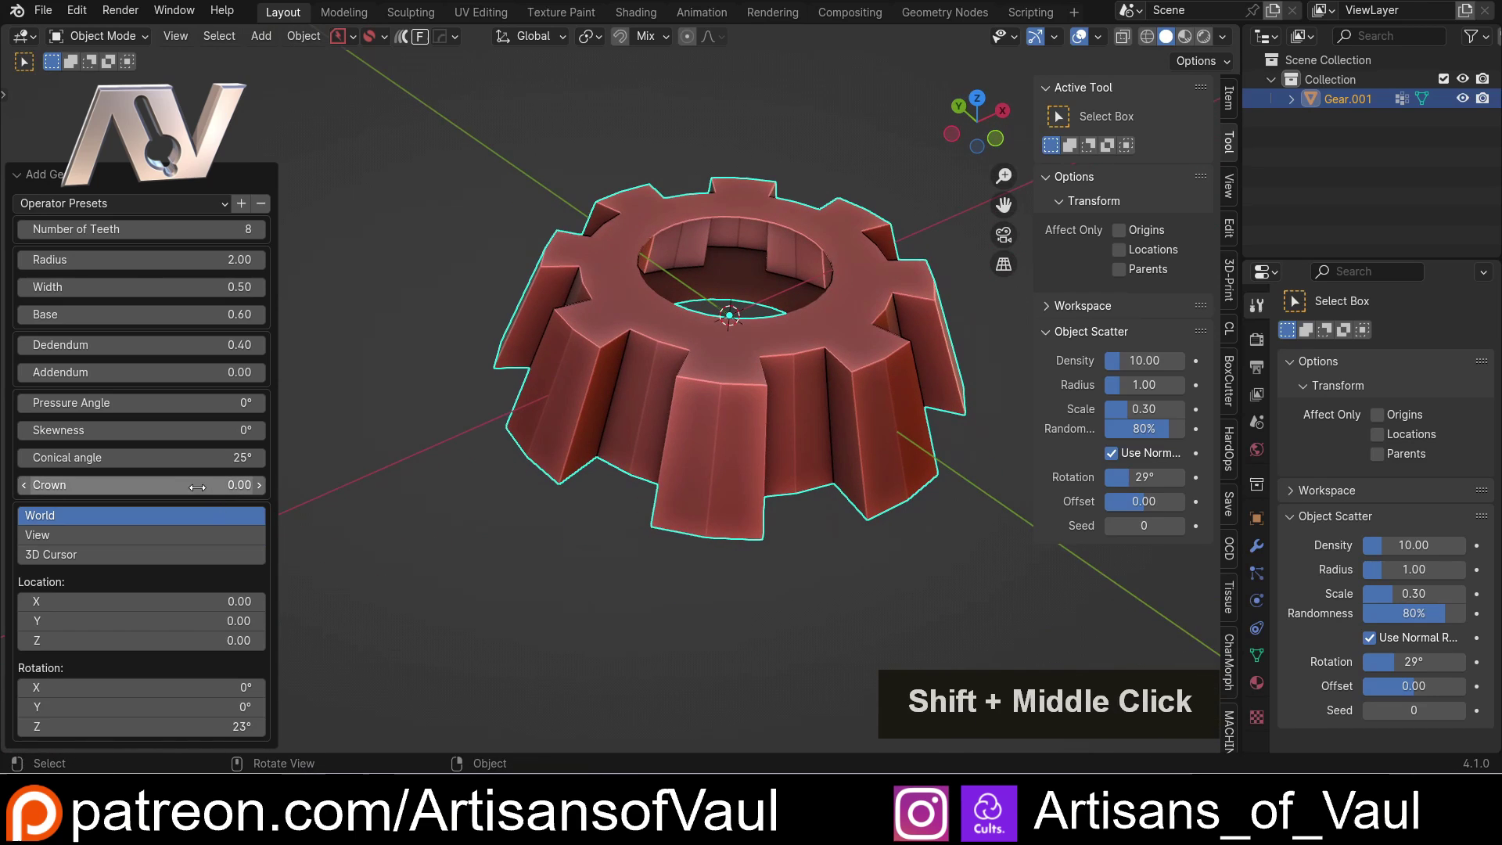
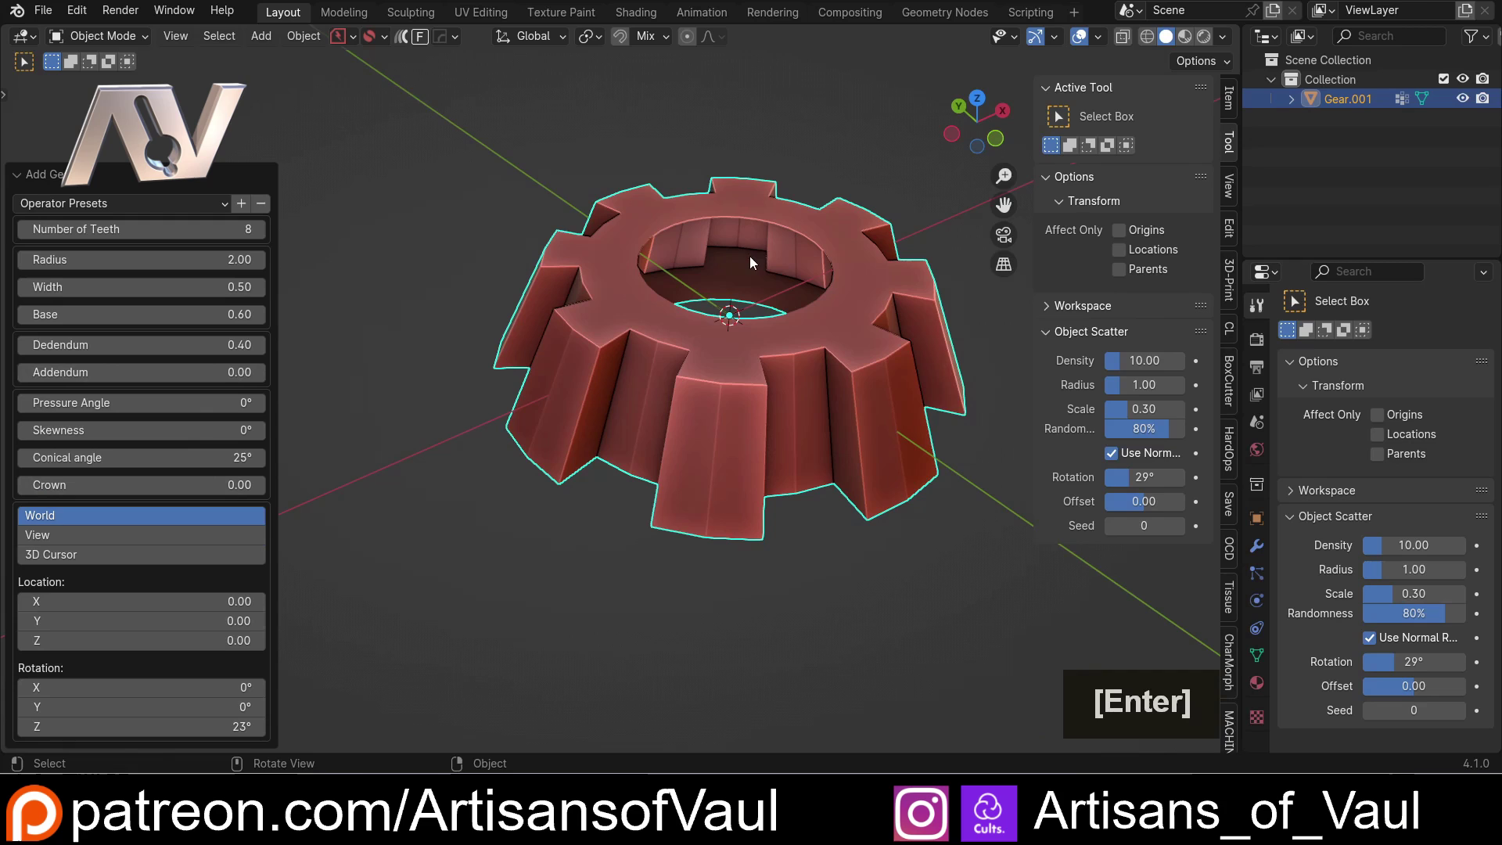
- Return the Conical angle to 0° and orbit to check the straight flat teeth
{"action": "left_click", "coordinate": [205, 418]}
{"action": "key", "text": "0"}
{"action": "key", "text": "Return"}
{"action": "scroll", "scroll_direction": "down", "scroll_amount": 3}
{"action": "middle_click", "coordinate": [563, 220]}
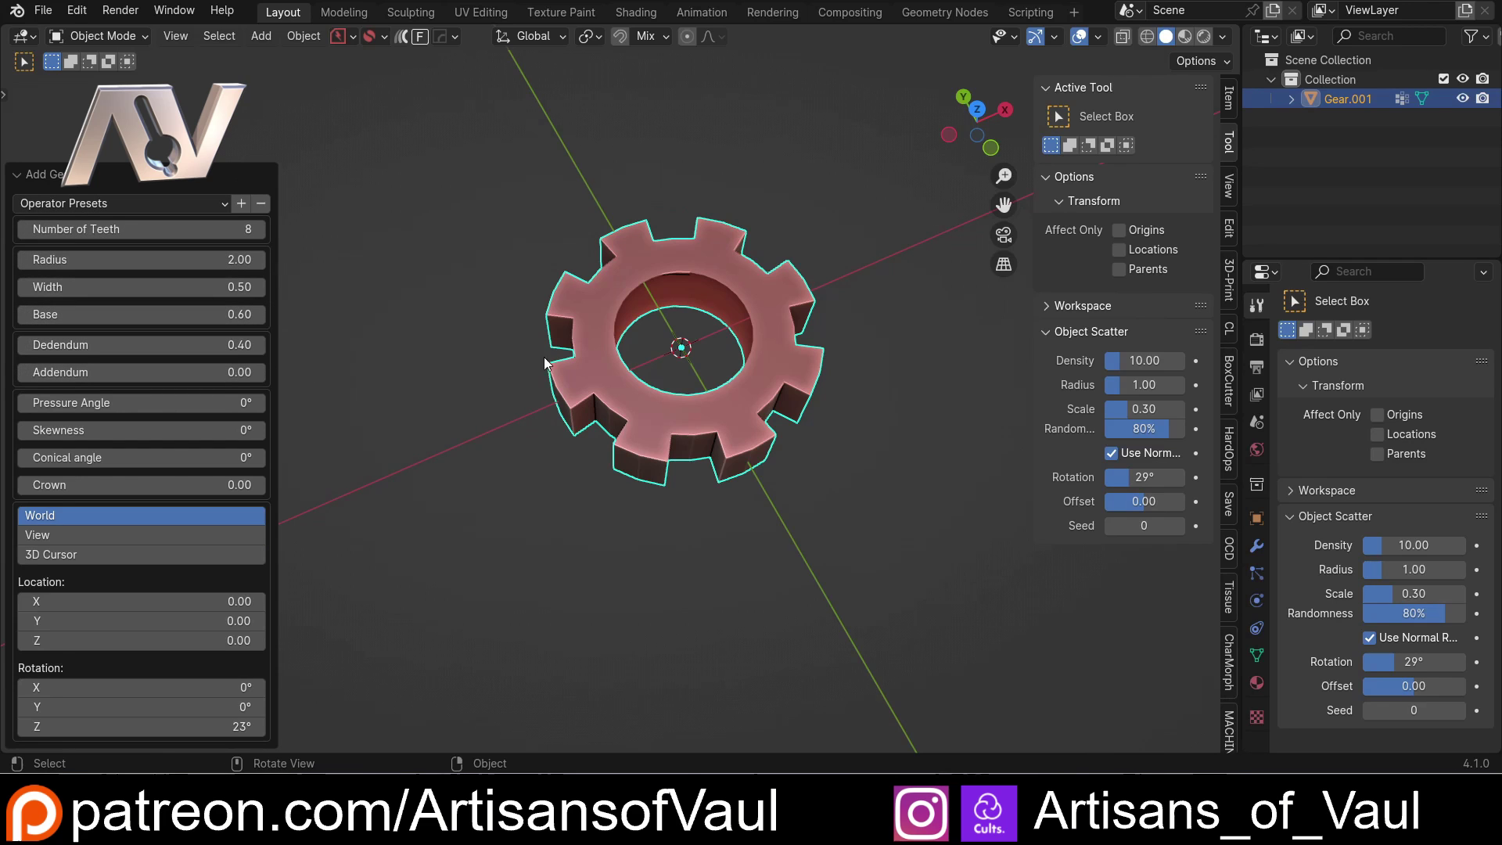
{"action": "middle_click", "coordinate": [546, 372]}
{"action": "scroll", "scroll_direction": "up", "scroll_amount": 3}
{"action": "middle_click", "coordinate": [624, 418]}
- Recall the Add Gear panel with F9, dismiss it, and enter Edit Mode with all faces selected
{"action": "left_click", "coordinate": [434, 225]}
{"action": "middle_click", "coordinate": [598, 320]}
{"action": "key", "text": "F9"}
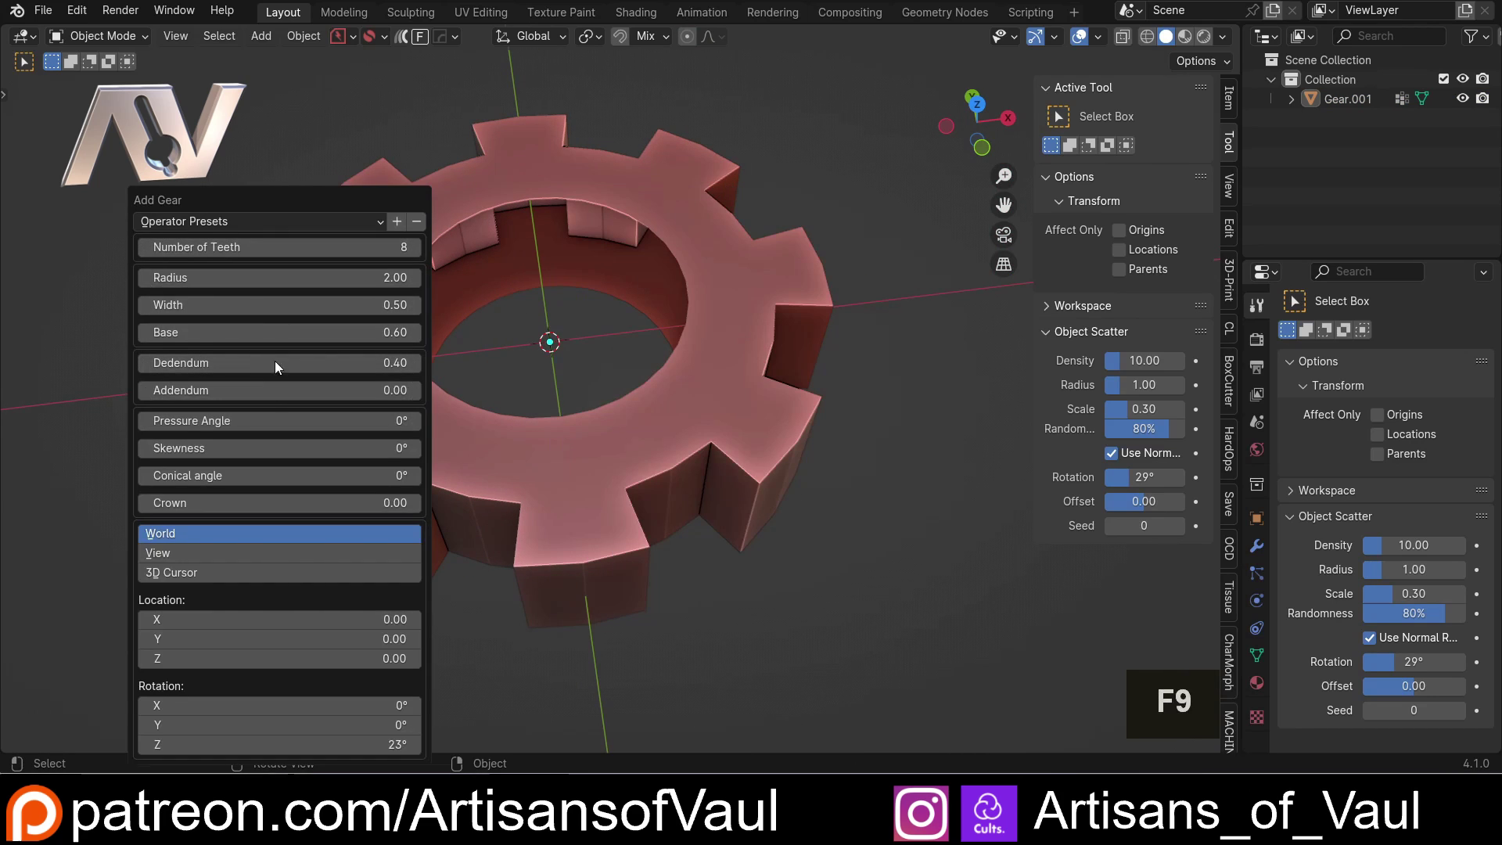
{"action": "key", "text": "Escape"}
{"action": "middle_click", "coordinate": [447, 217]}
{"action": "left_click", "coordinate": [534, 251]}
{"action": "scroll", "scroll_direction": "up", "scroll_amount": 3}
{"action": "scroll", "scroll_direction": "down", "scroll_amount": 3}
- Enter Edit Mode on the gear and select its inner rim edge loop
{"action": "key", "text": "Tab"}
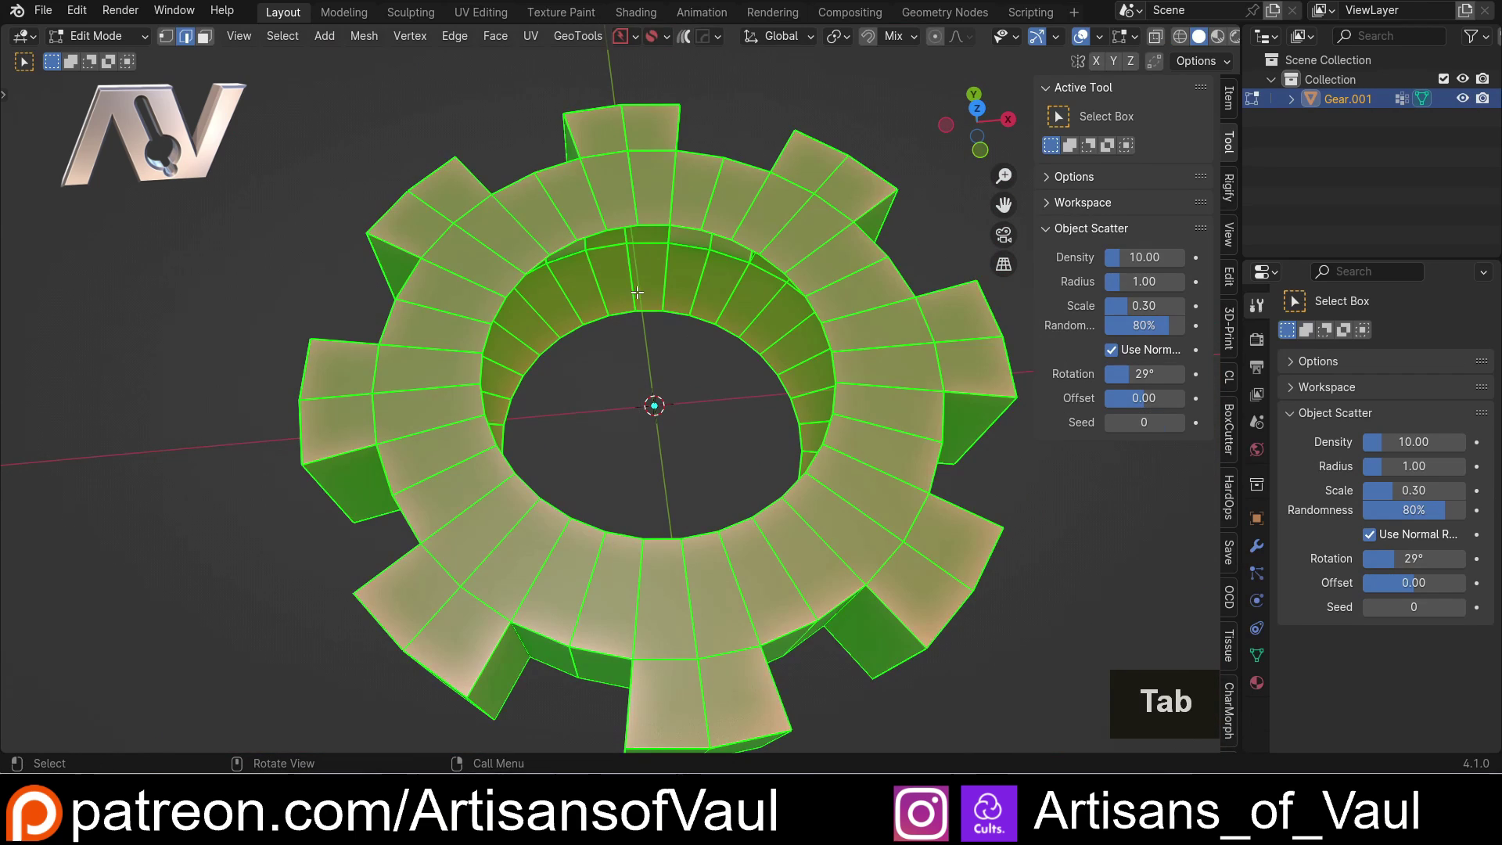
{"action": "middle_click", "coordinate": [661, 293]}
{"action": "left_click", "coordinate": [663, 338]}
{"action": "middle_click", "coordinate": [745, 335]}
{"action": "left_click", "coordinate": [699, 317]}
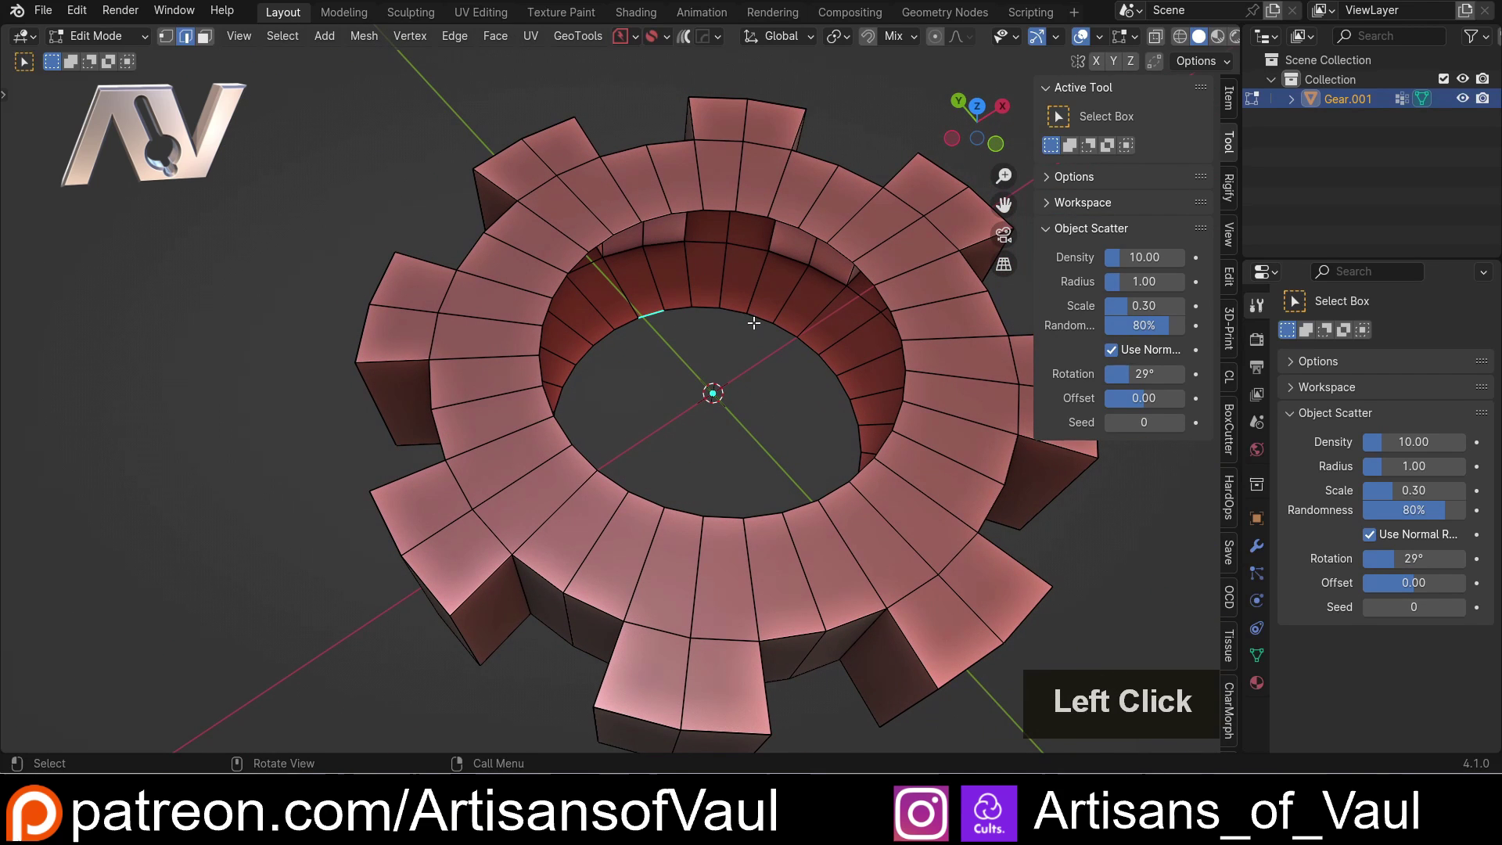
{"action": "left_click", "coordinate": [703, 301]}
{"action": "left_click", "coordinate": [688, 212]}
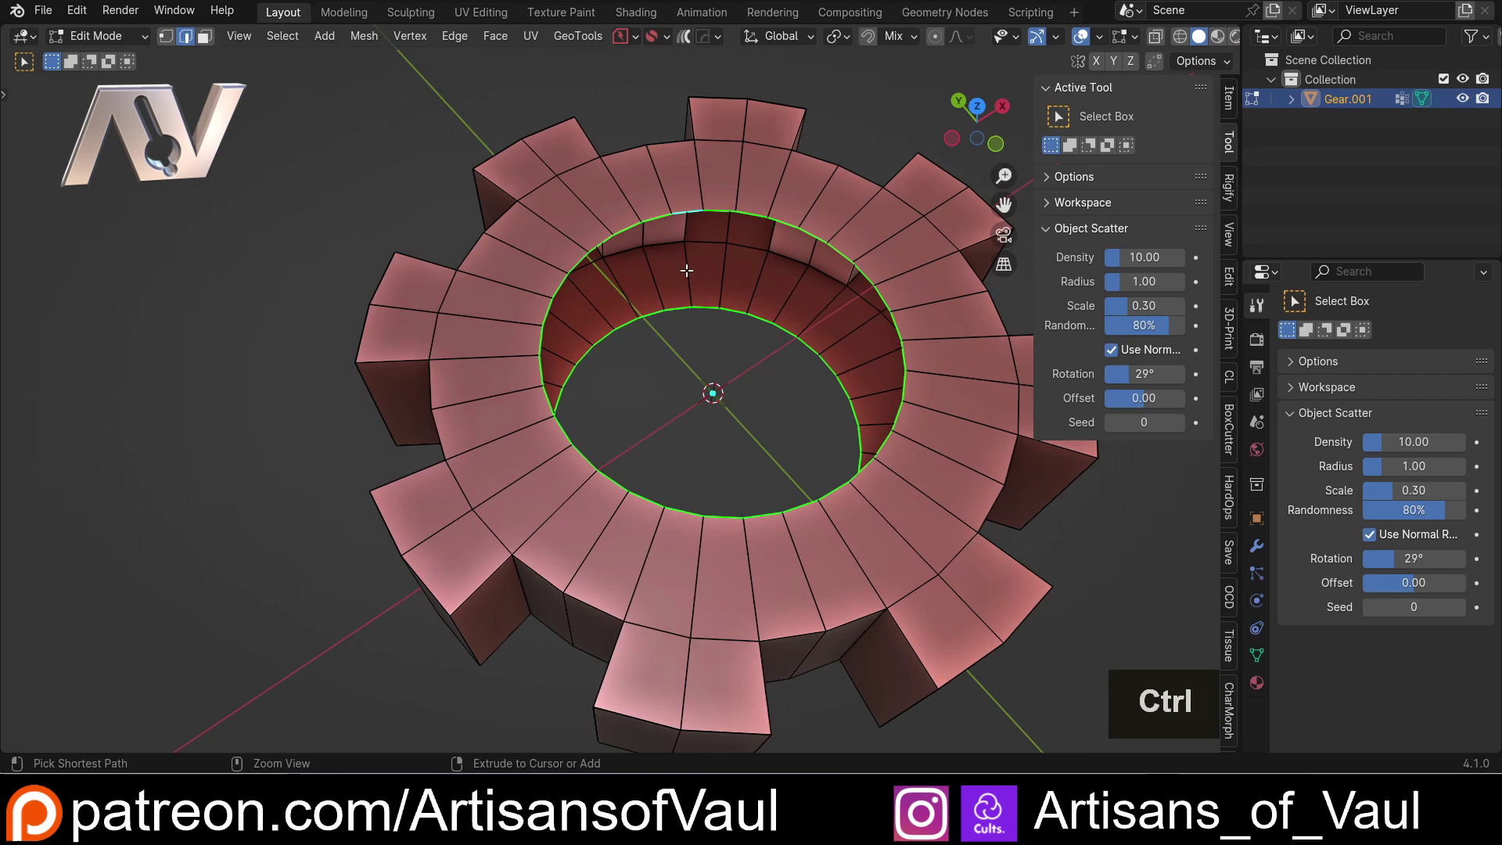
{"action": "key", "text": "ctrl+e"}
{"action": "left_click", "coordinate": [690, 277]}
{"action": "scroll", "scroll_direction": "down", "scroll_amount": 3}
- Orbit to inspect the gear's side and inner wall, then view it straight from the top
{"action": "middle_click", "coordinate": [641, 280]}
{"action": "left_click", "coordinate": [804, 221]}
{"action": "scroll", "scroll_direction": "up", "scroll_amount": 3}
{"action": "middle_click", "coordinate": [570, 283]}
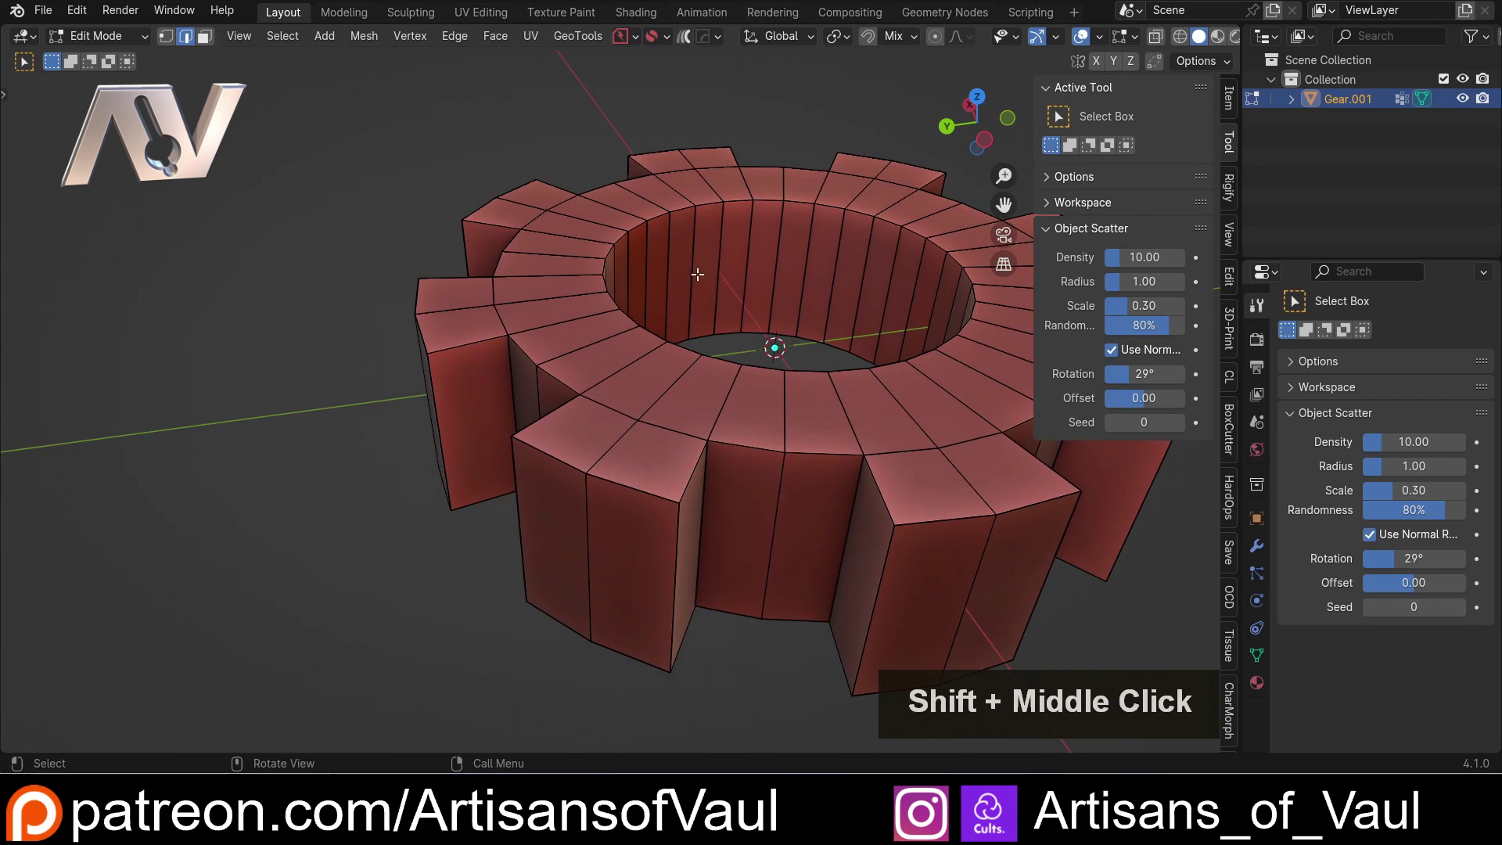
{"action": "middle_click", "coordinate": [688, 283]}
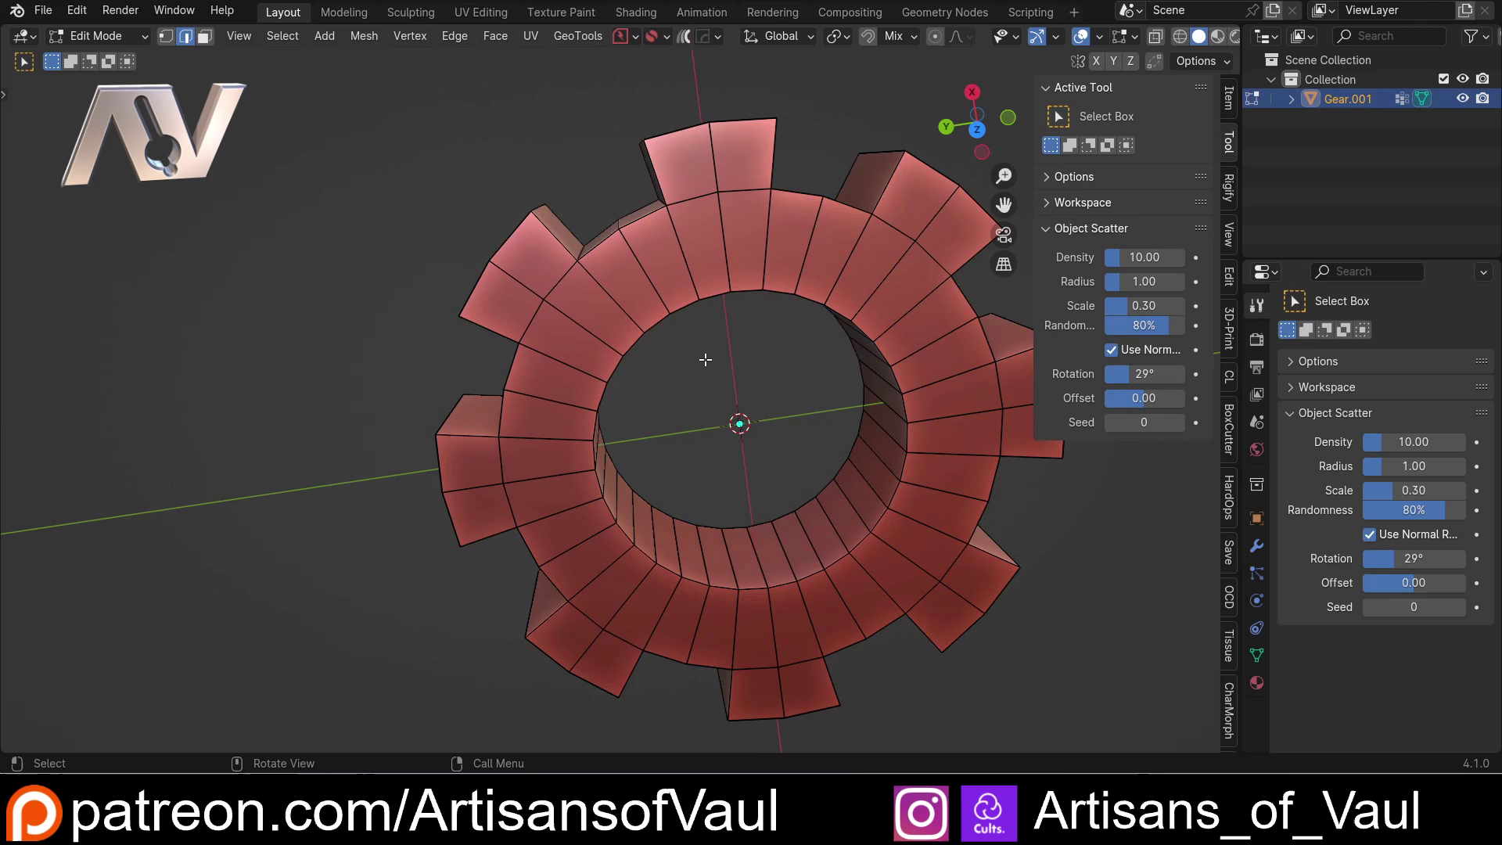
{"action": "scroll", "scroll_direction": "down", "scroll_amount": 3}
{"action": "left_click", "coordinate": [986, 133]}
{"action": "scroll", "scroll_direction": "up", "scroll_amount": 3}
{"action": "middle_click", "coordinate": [492, 244]}
{"action": "scroll", "scroll_direction": "up", "scroll_amount": 3}
{"action": "middle_click", "coordinate": [603, 290]}
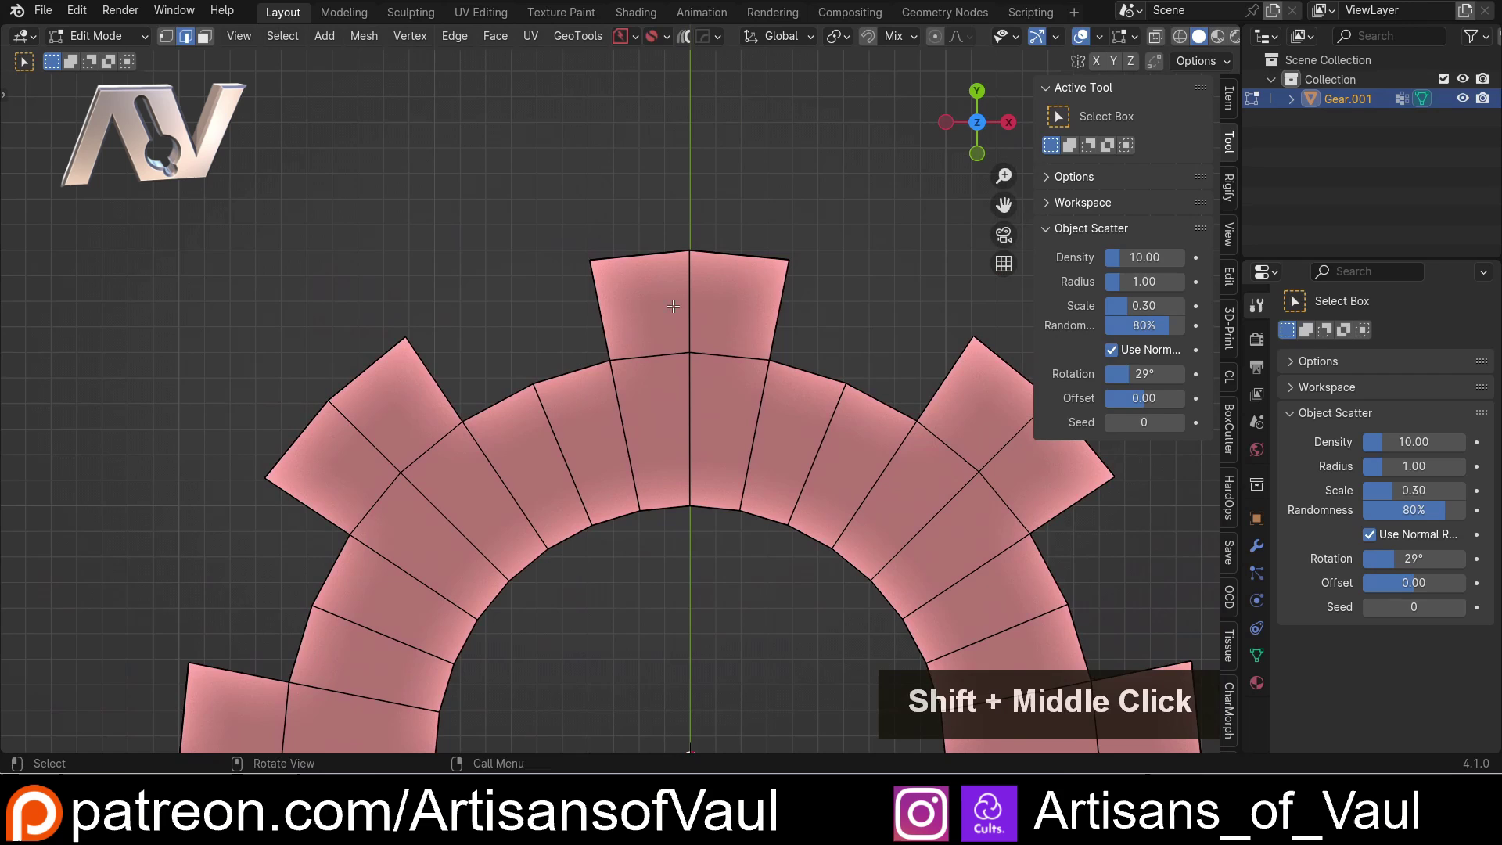
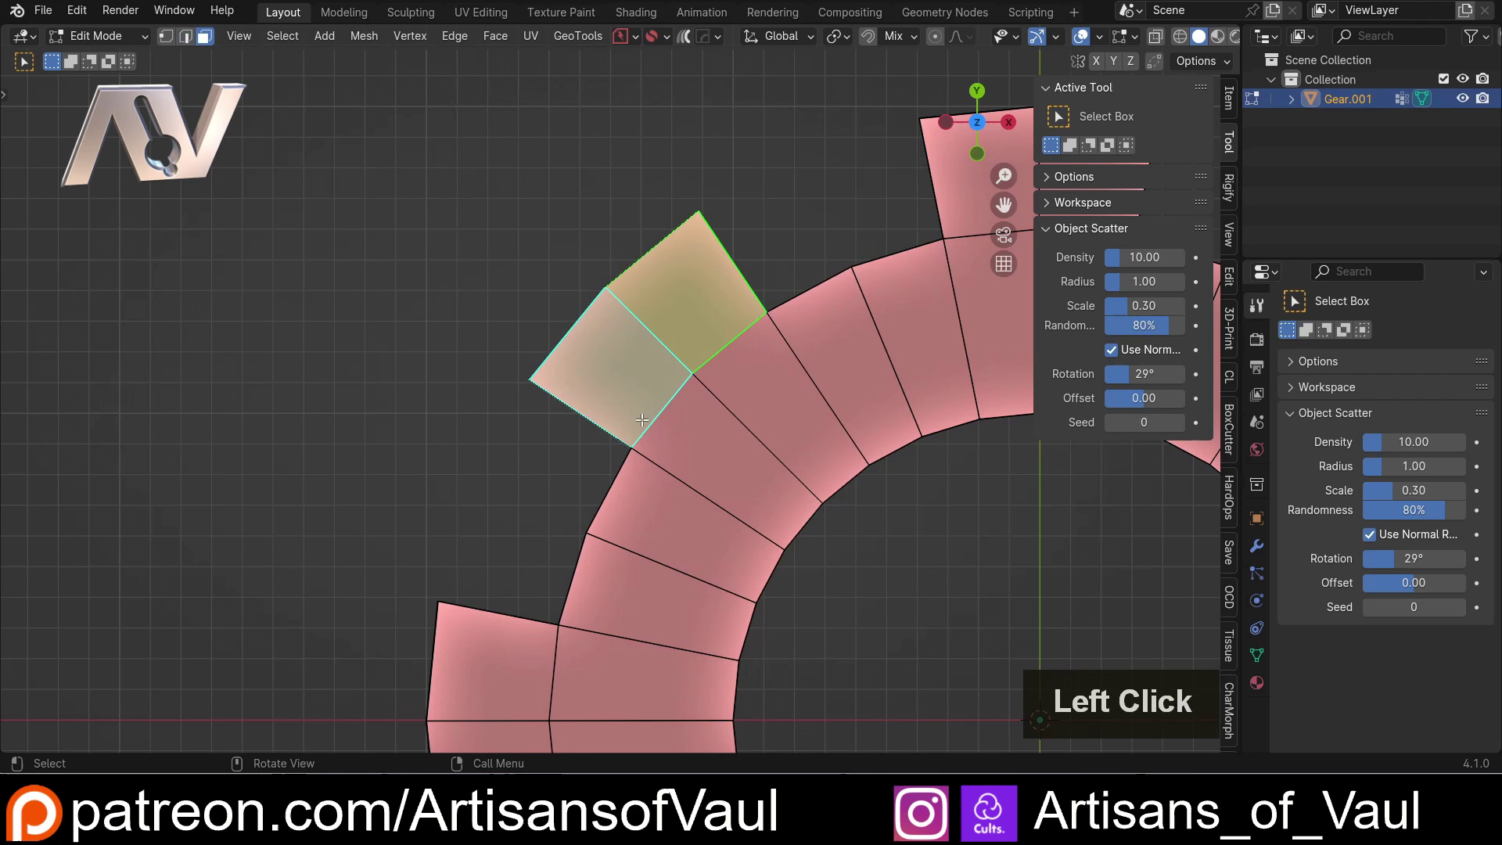
- Return to Object Mode and orbit to look over the gear's teeth
{"action": "key", "text": "Tab"}
{"action": "scroll", "scroll_direction": "down", "scroll_amount": 3}
{"action": "middle_click", "coordinate": [794, 287]}
{"action": "scroll", "scroll_direction": "up", "scroll_amount": 3}
{"action": "scroll", "scroll_direction": "down", "scroll_amount": 3}
{"action": "middle_click", "coordinate": [577, 339]}
{"action": "middle_click", "coordinate": [562, 432]}
{"action": "middle_click", "coordinate": [564, 473]}
{"action": "scroll", "scroll_direction": "up", "scroll_amount": 3}
{"action": "middle_click", "coordinate": [645, 322]}
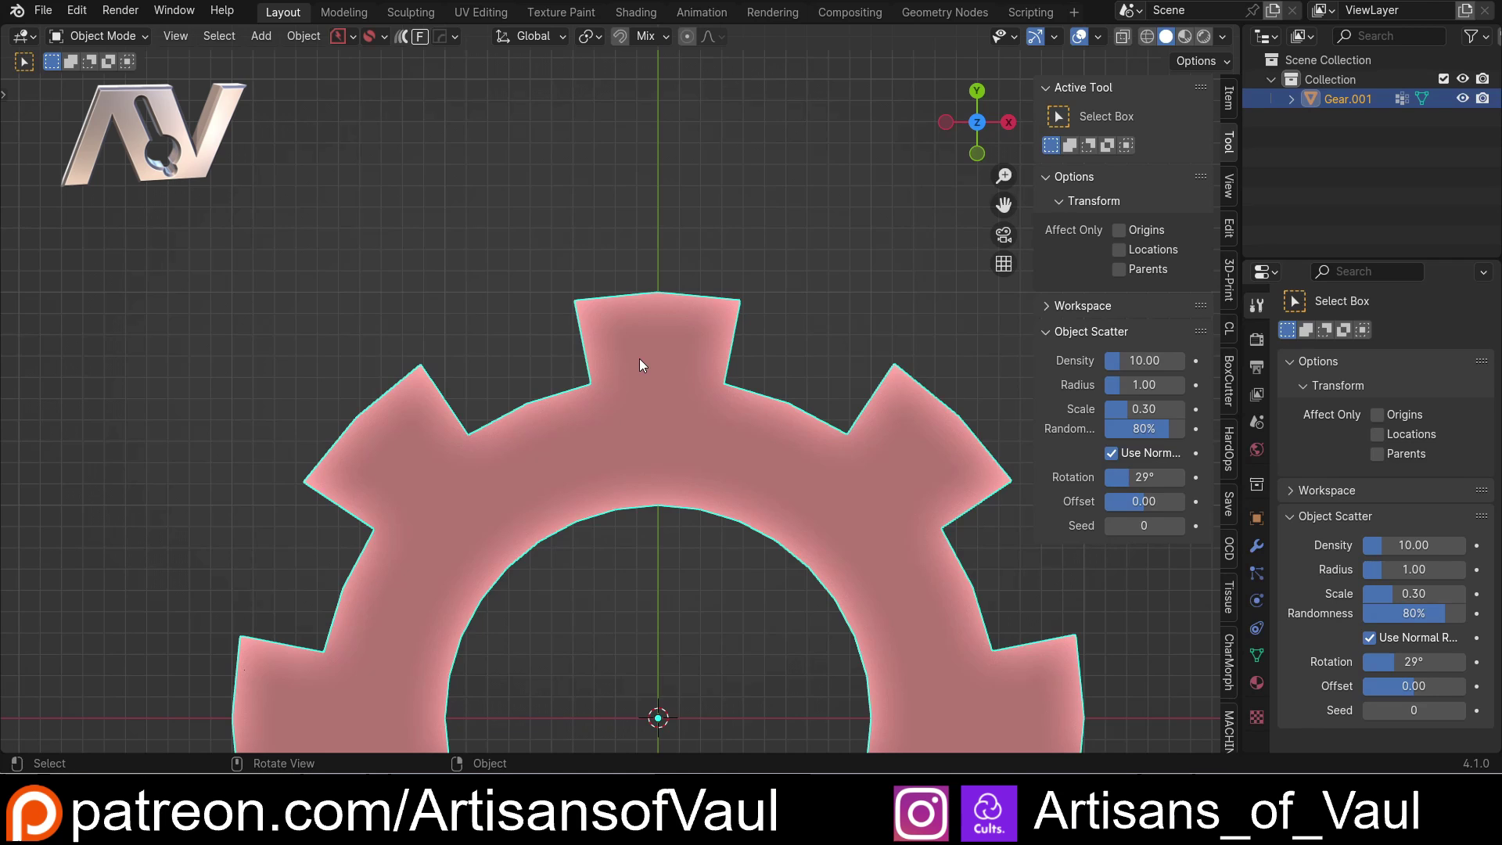
- Add a 64-sided cylinder at the gear's centre scaled to about 0.918, then reselect the gear
{"action": "scroll", "scroll_direction": "down", "scroll_amount": 3}
{"action": "left_click", "coordinate": [729, 310]}
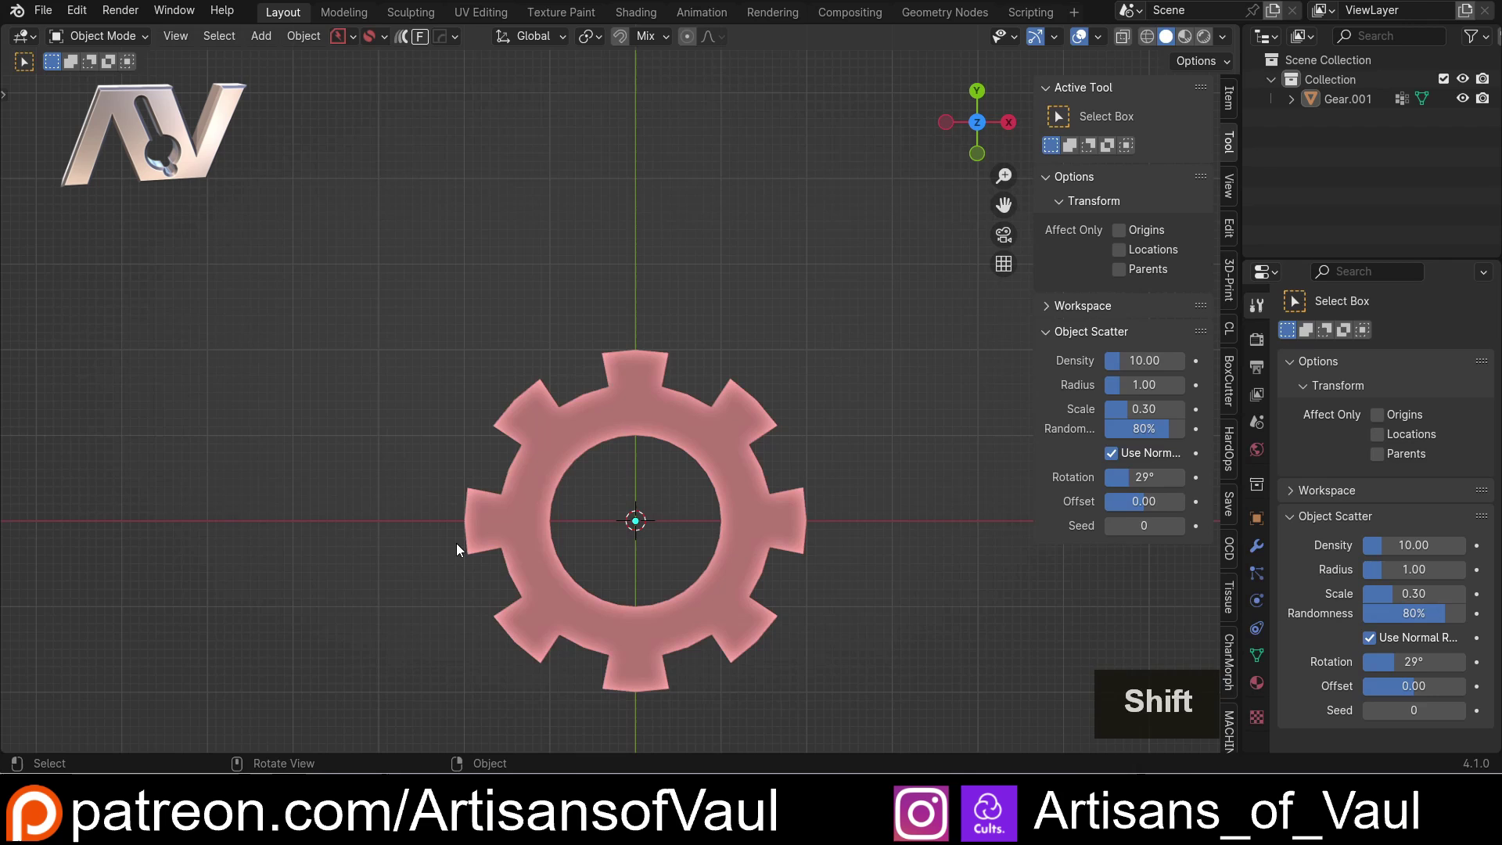
{"action": "key", "text": "shift+a"}
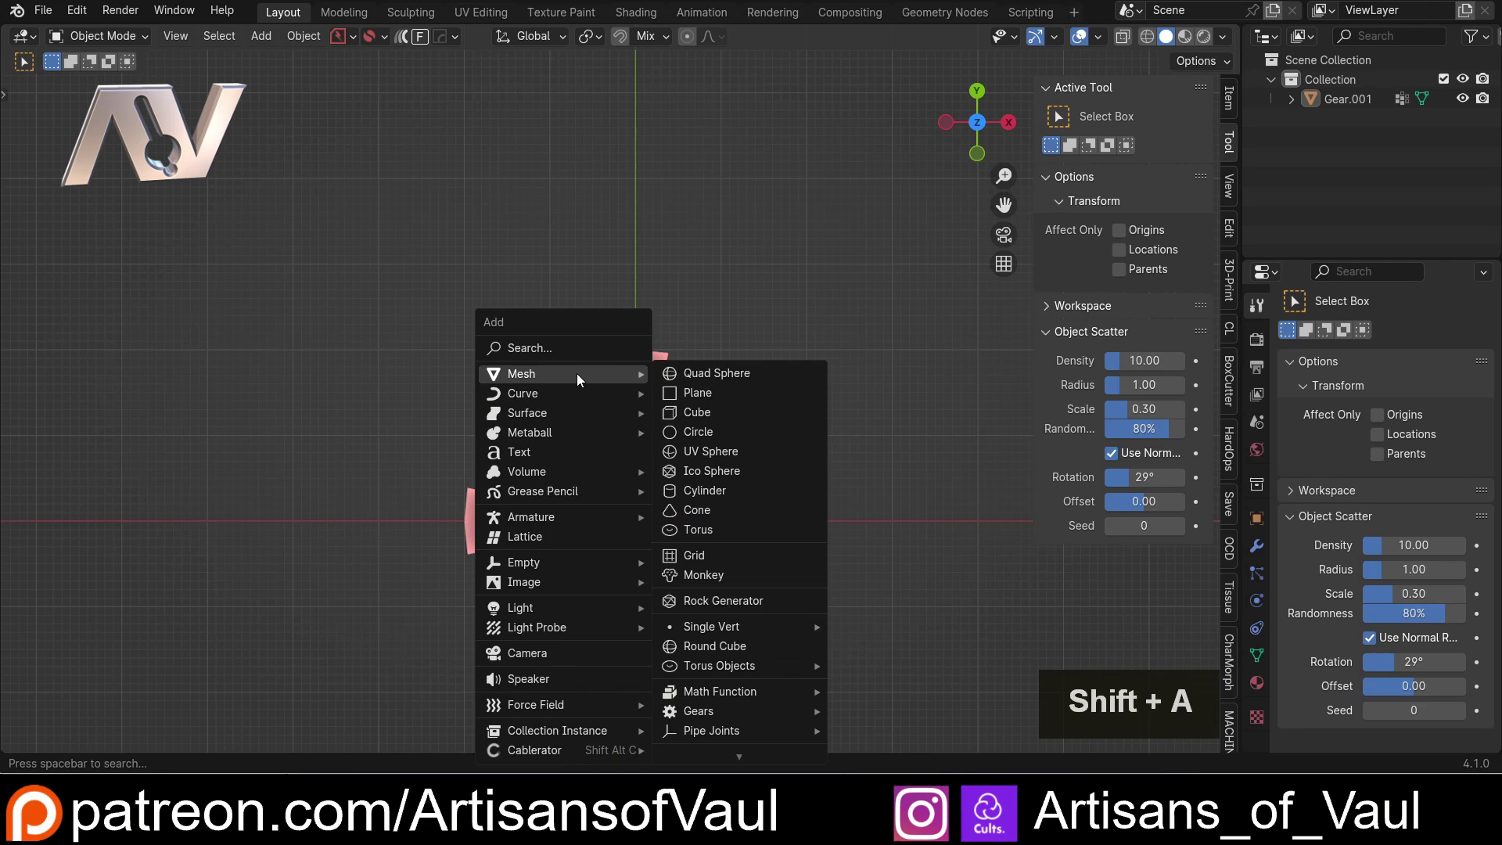
{"action": "left_click", "coordinate": [726, 498]}
{"action": "middle_click", "coordinate": [507, 520]}
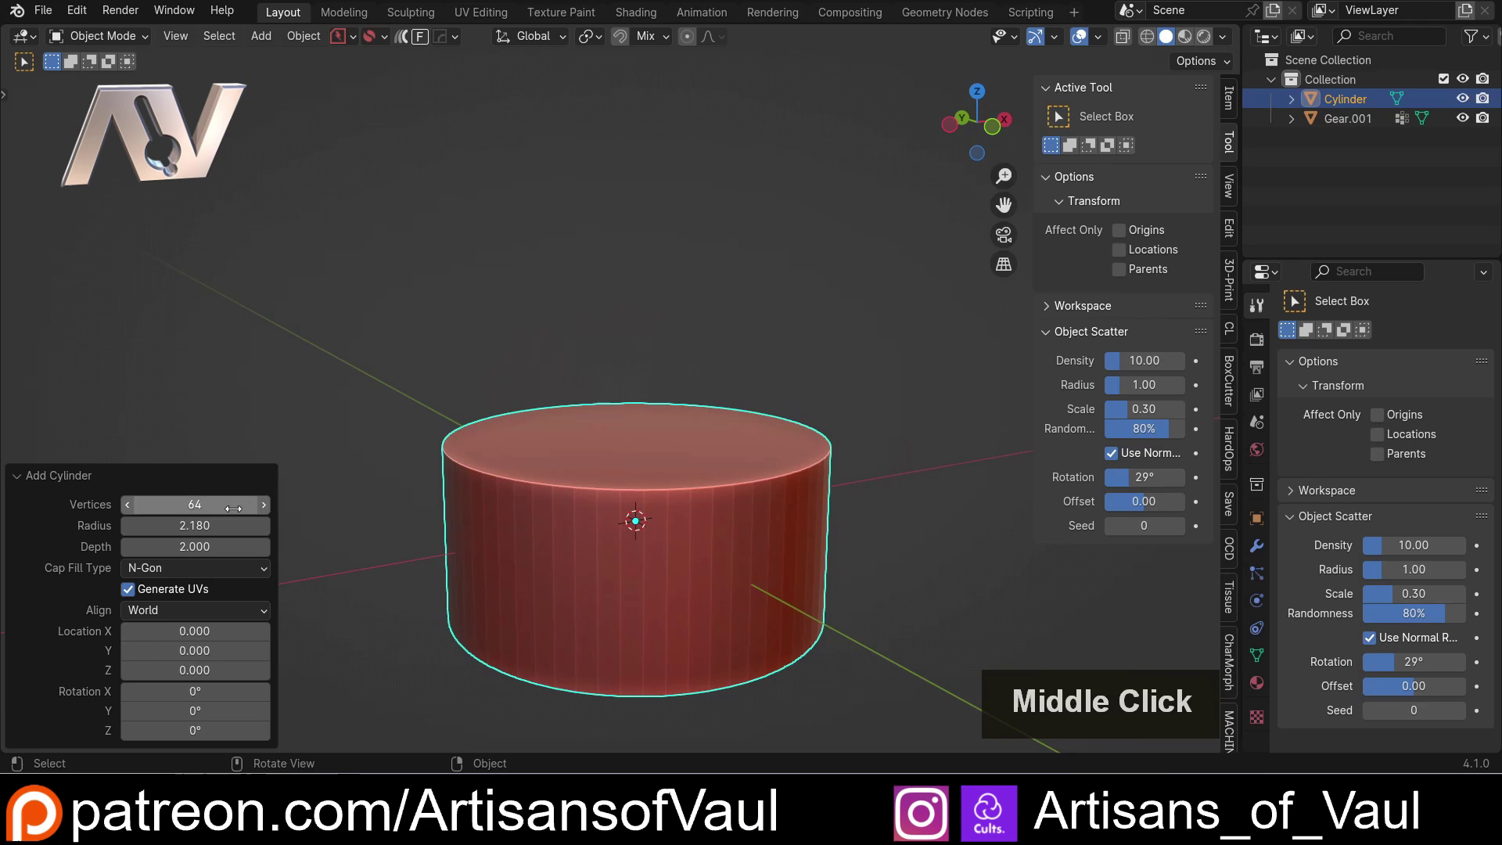
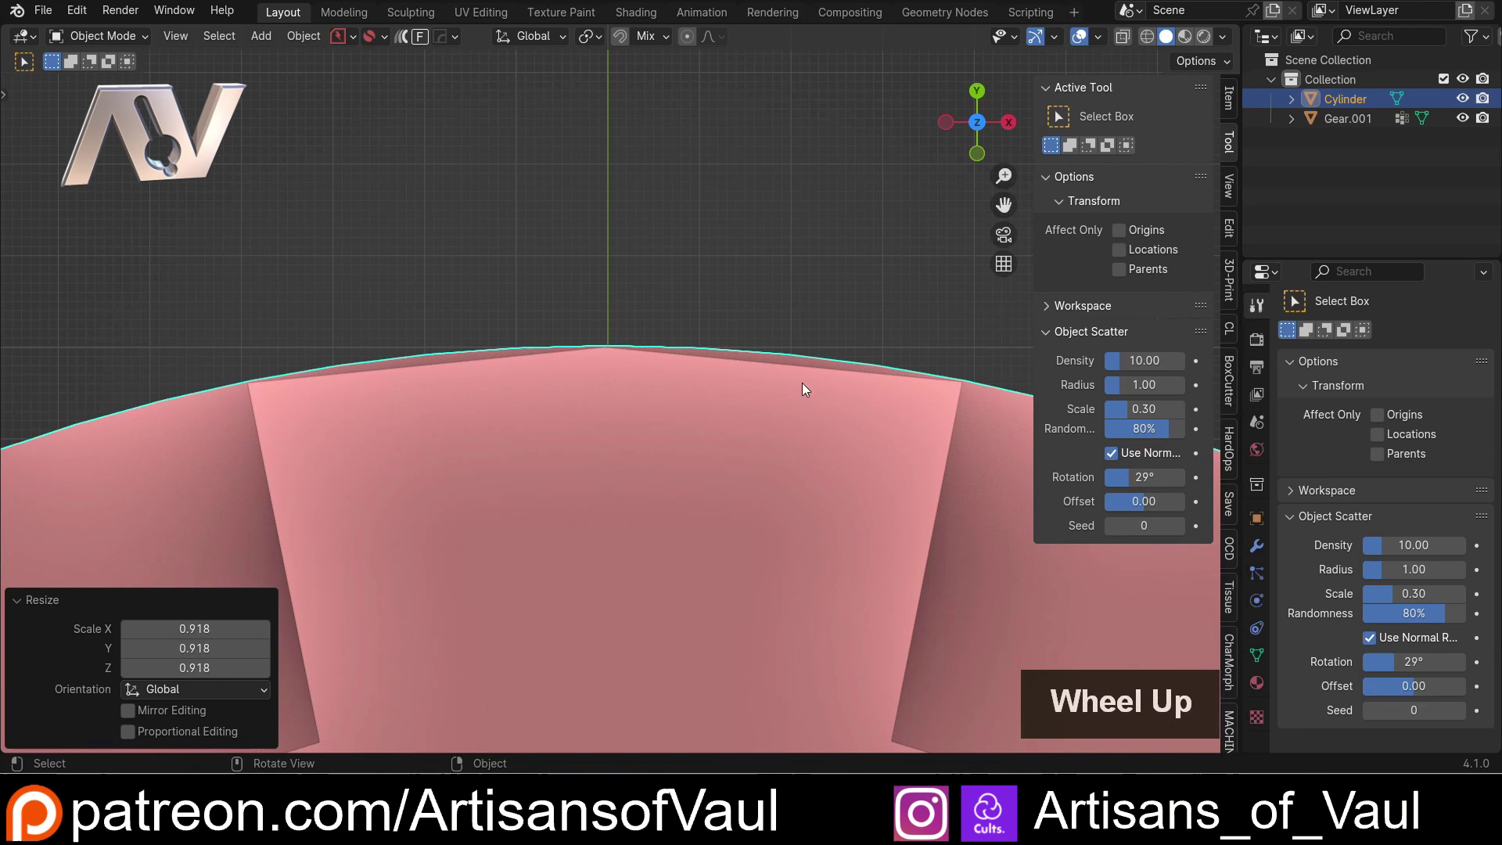
{"action": "scroll", "scroll_direction": "down", "scroll_amount": 3}
{"action": "left_click", "coordinate": [507, 395]}
{"action": "scroll", "scroll_direction": "up", "scroll_amount": 3}
{"action": "scroll", "scroll_direction": "down", "scroll_amount": 3}
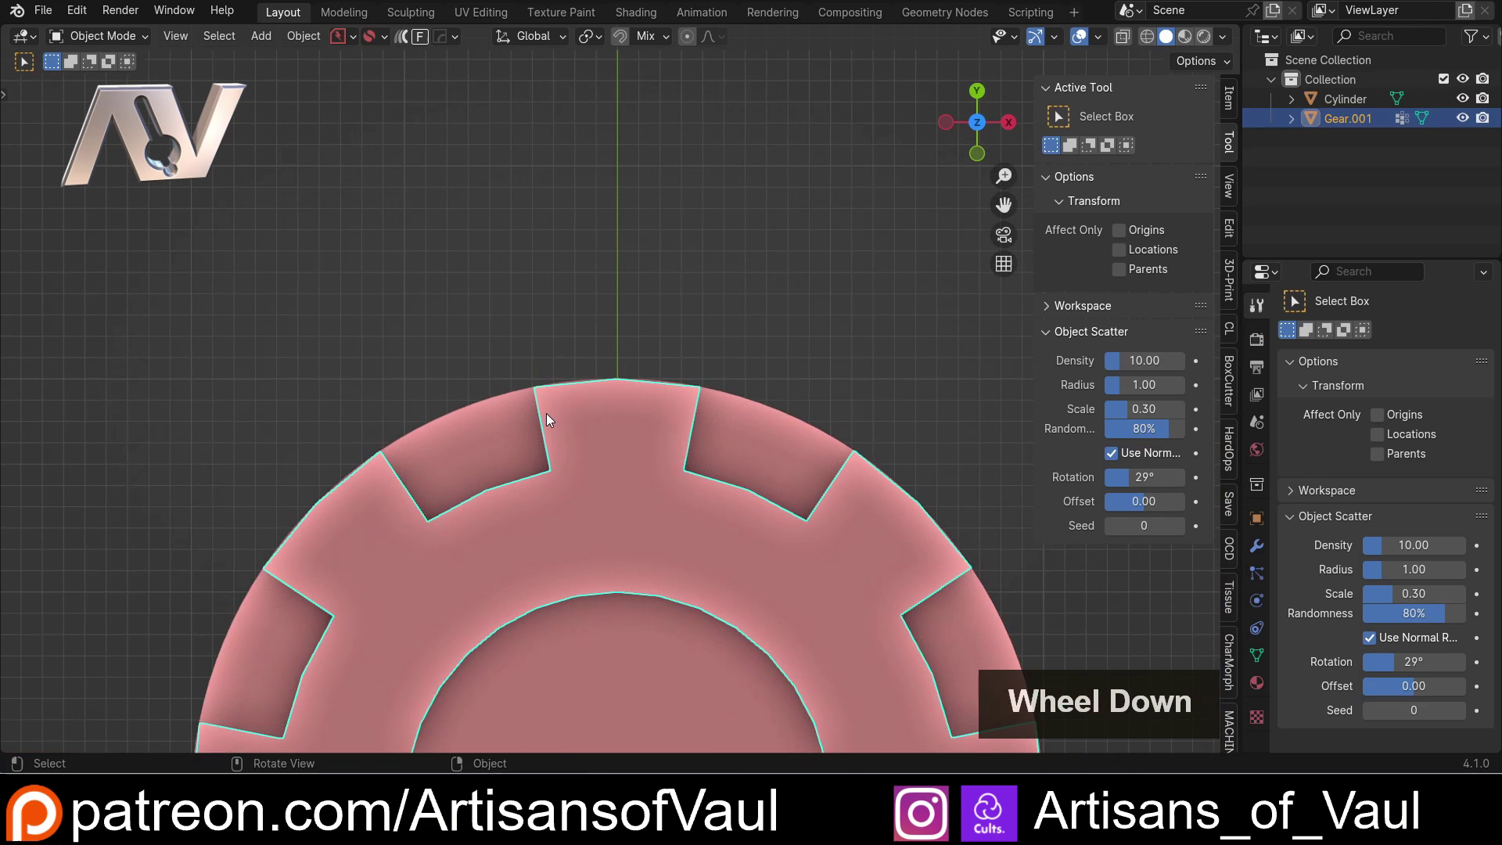
- In Edit Mode, select all the gear's geometry and subdivide its edges with 2 cuts
{"action": "middle_click", "coordinate": [531, 425]}
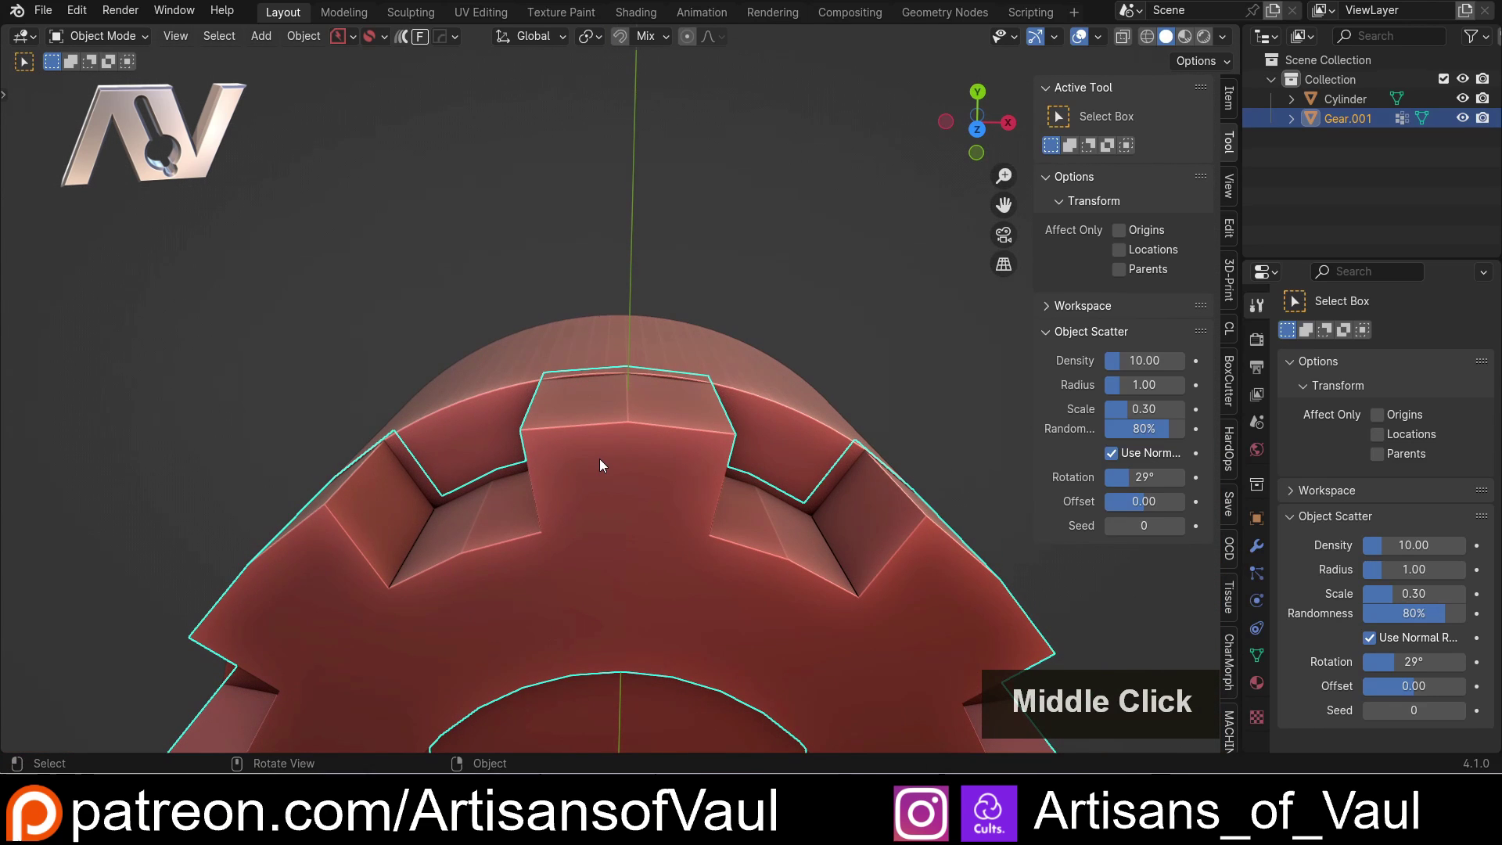
{"action": "key", "text": "Tab"}
{"action": "key", "text": "a"}
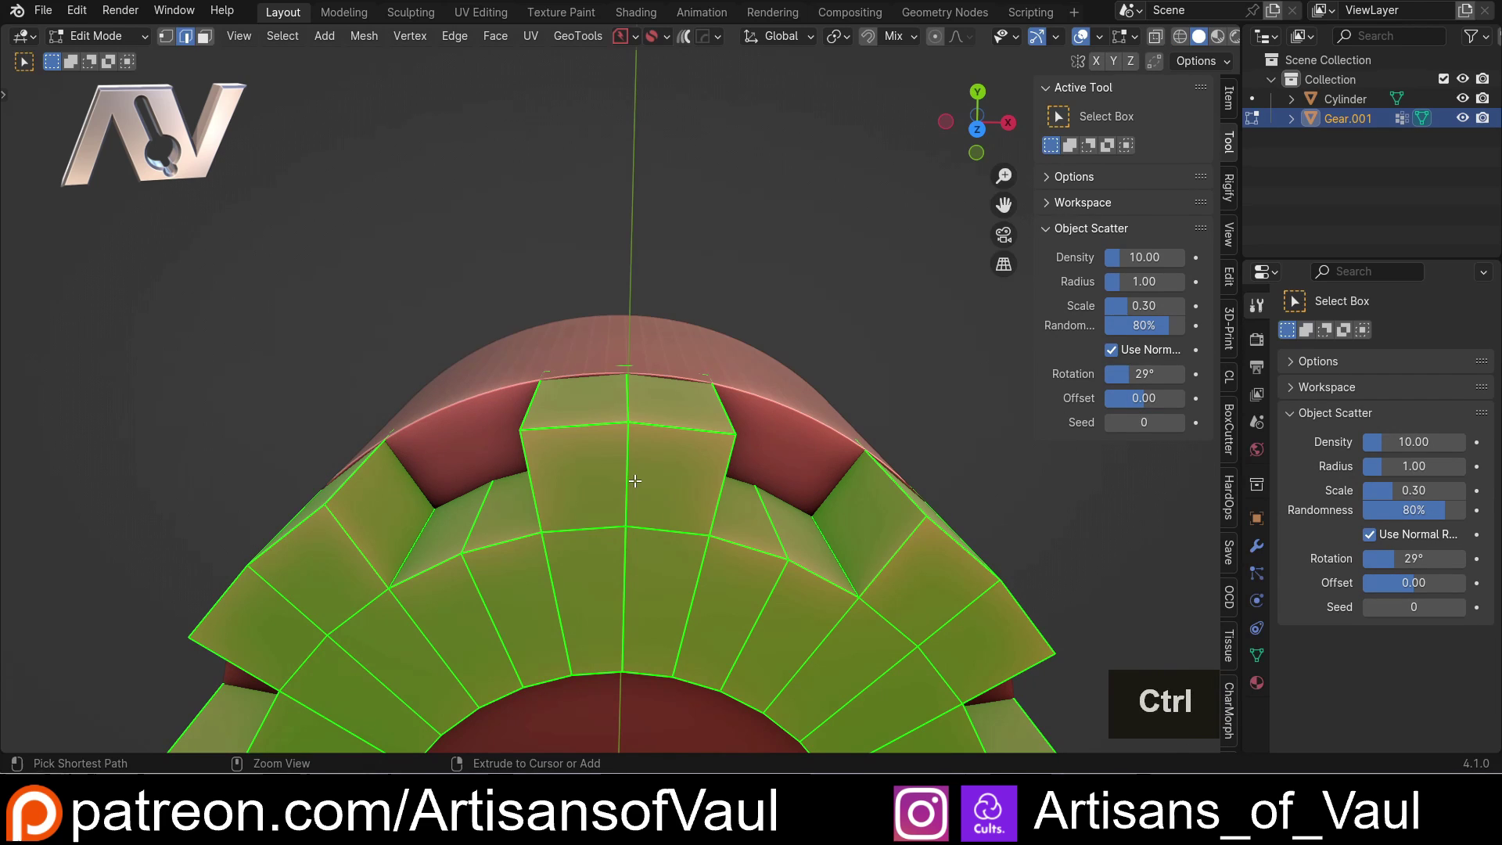
{"action": "key", "text": "ctrl+e"}
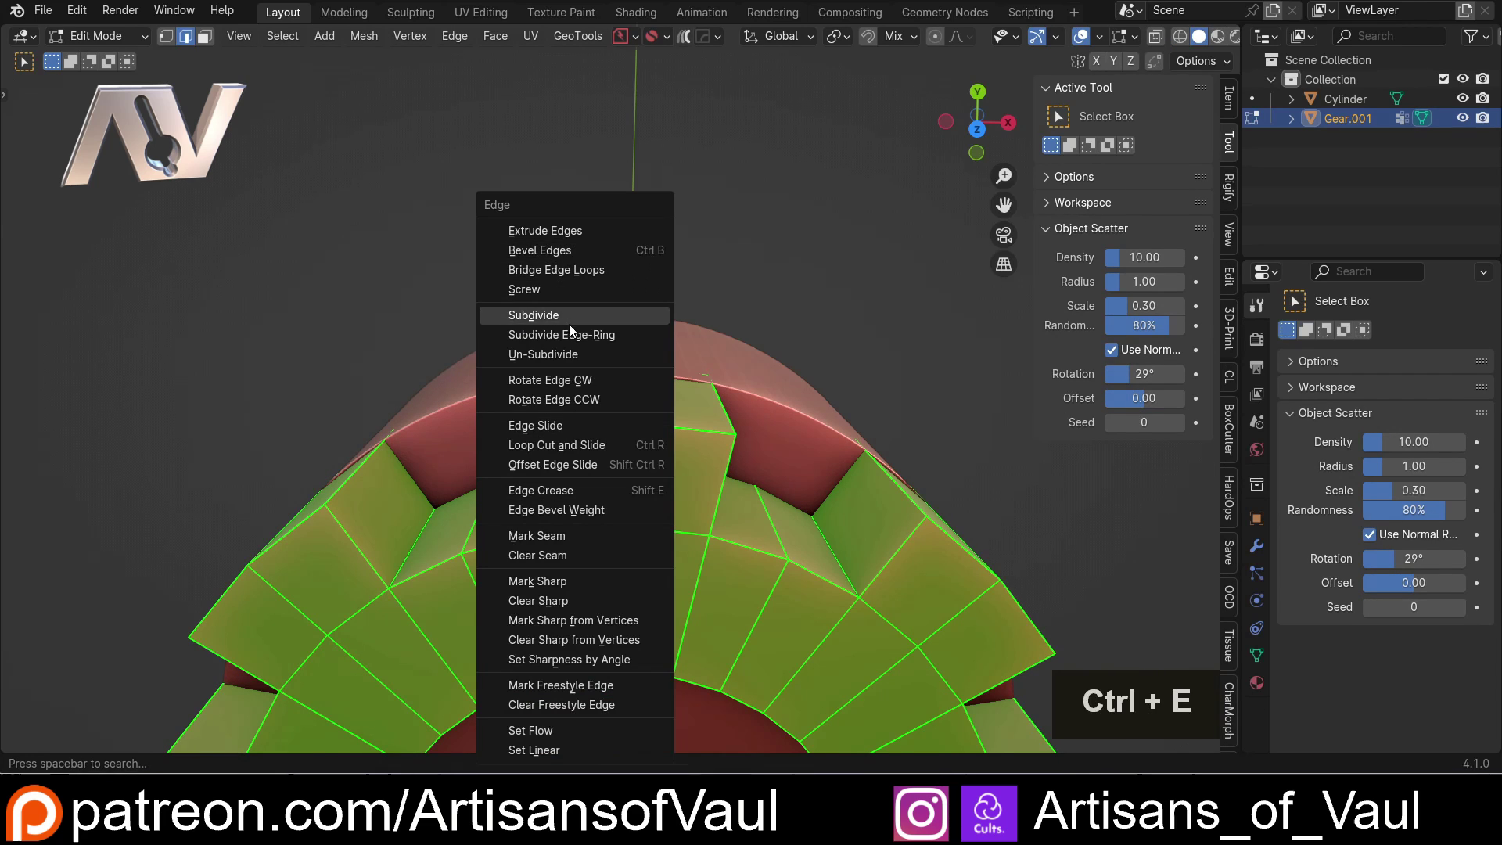
{"action": "left_click", "coordinate": [578, 330]}
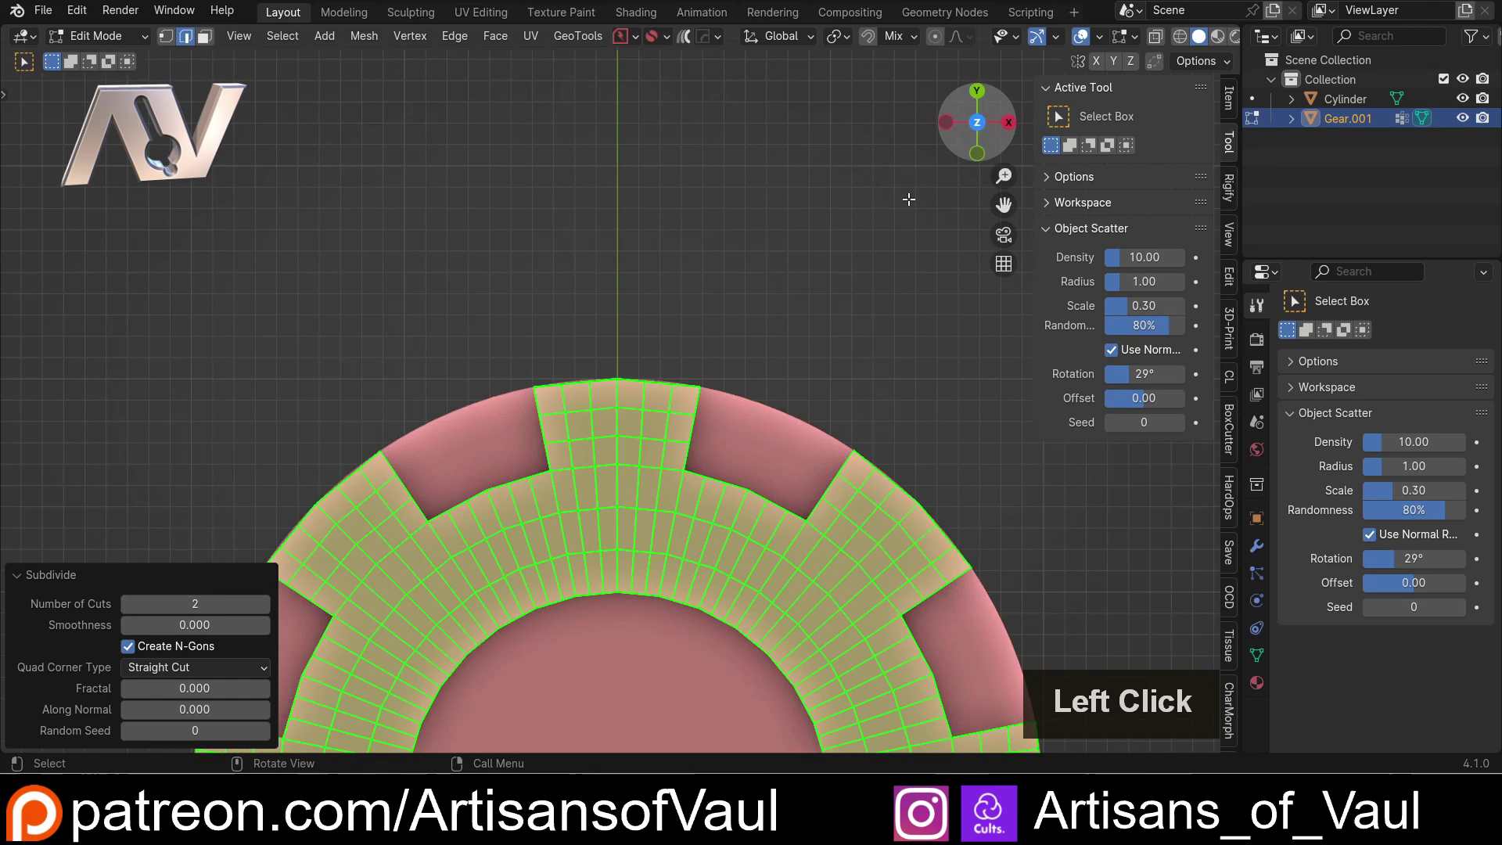
{"action": "scroll", "scroll_direction": "up", "scroll_amount": 3}
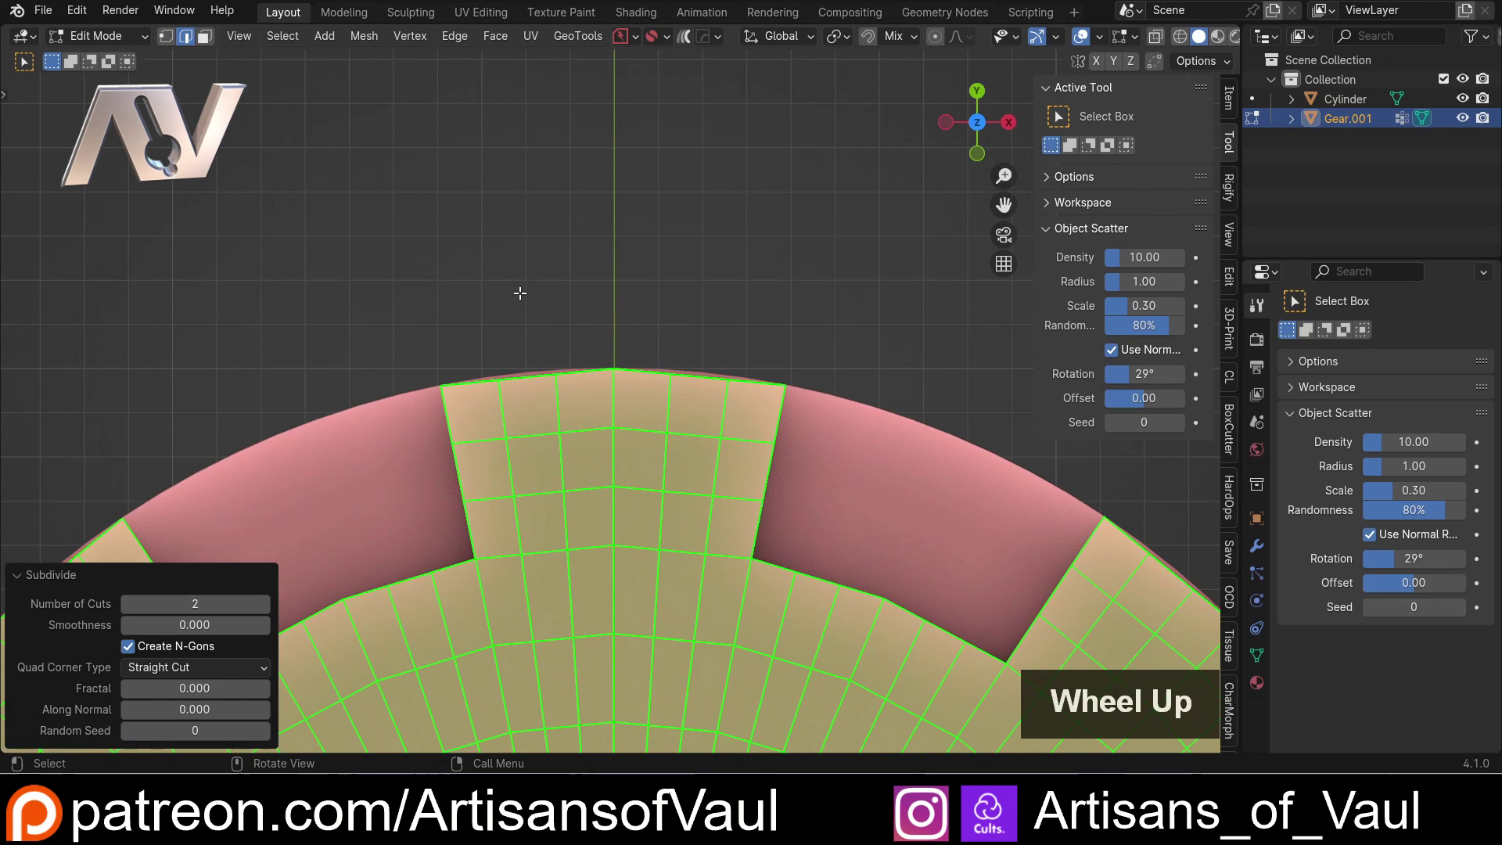
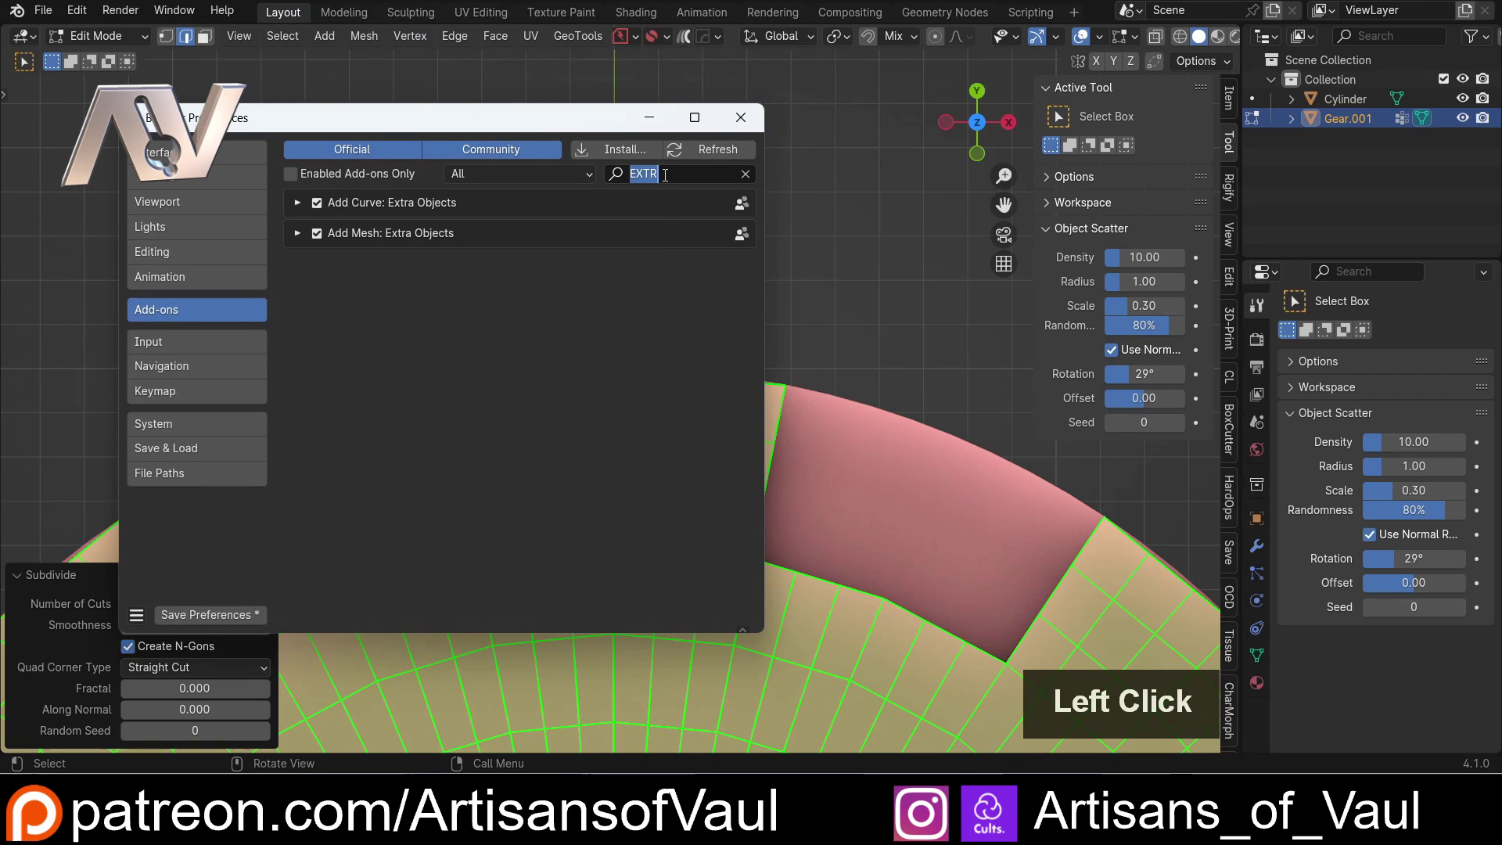
- Filter the add-ons list for LoopTools to confirm the mesh add-on is enabled
{"action": "key", "text": "l"}
{"action": "key", "text": "o"}
{"action": "key", "text": "p"}
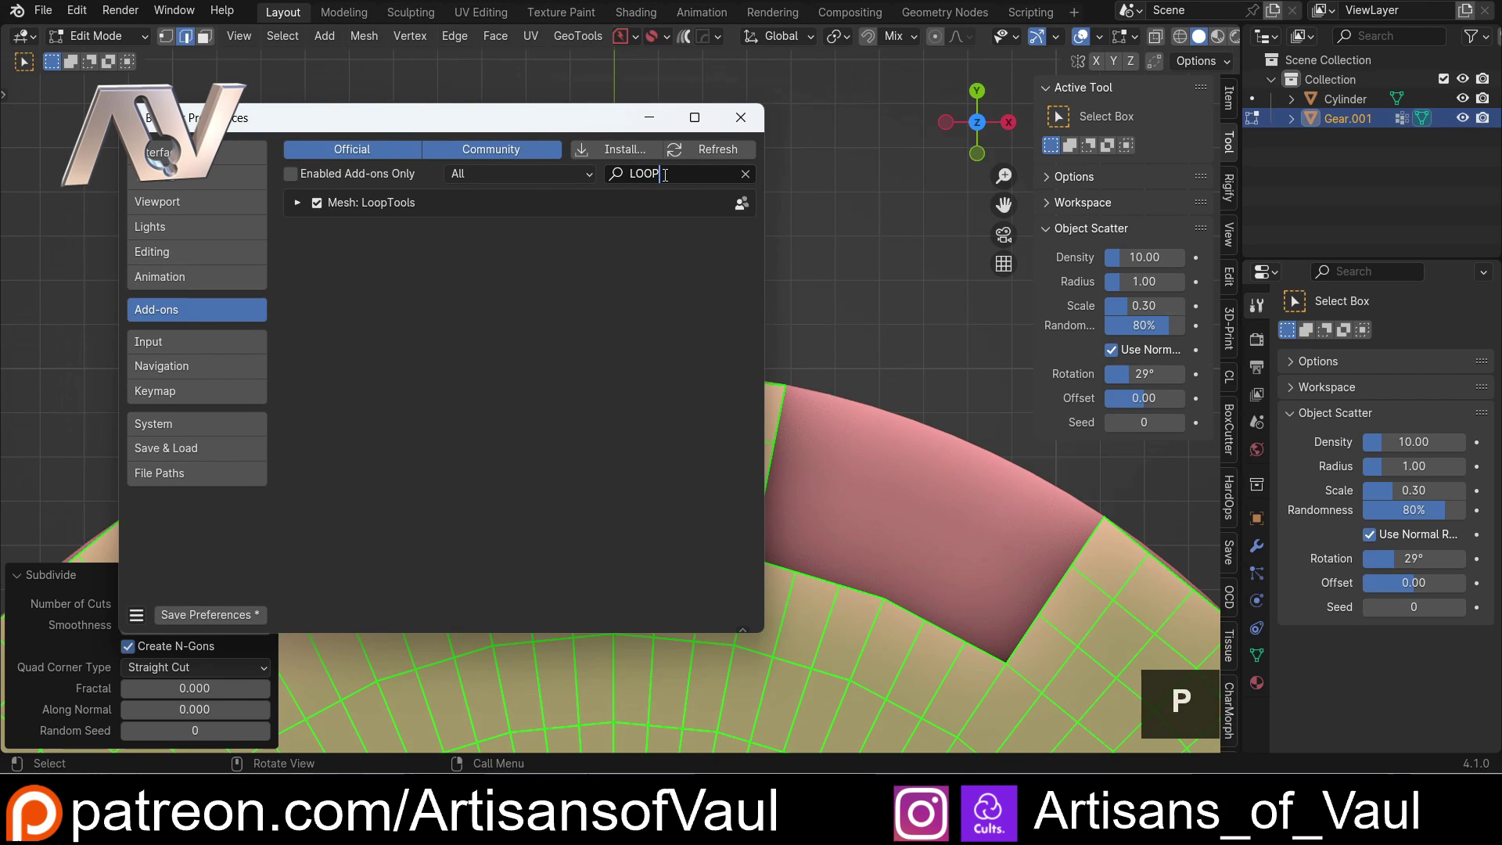
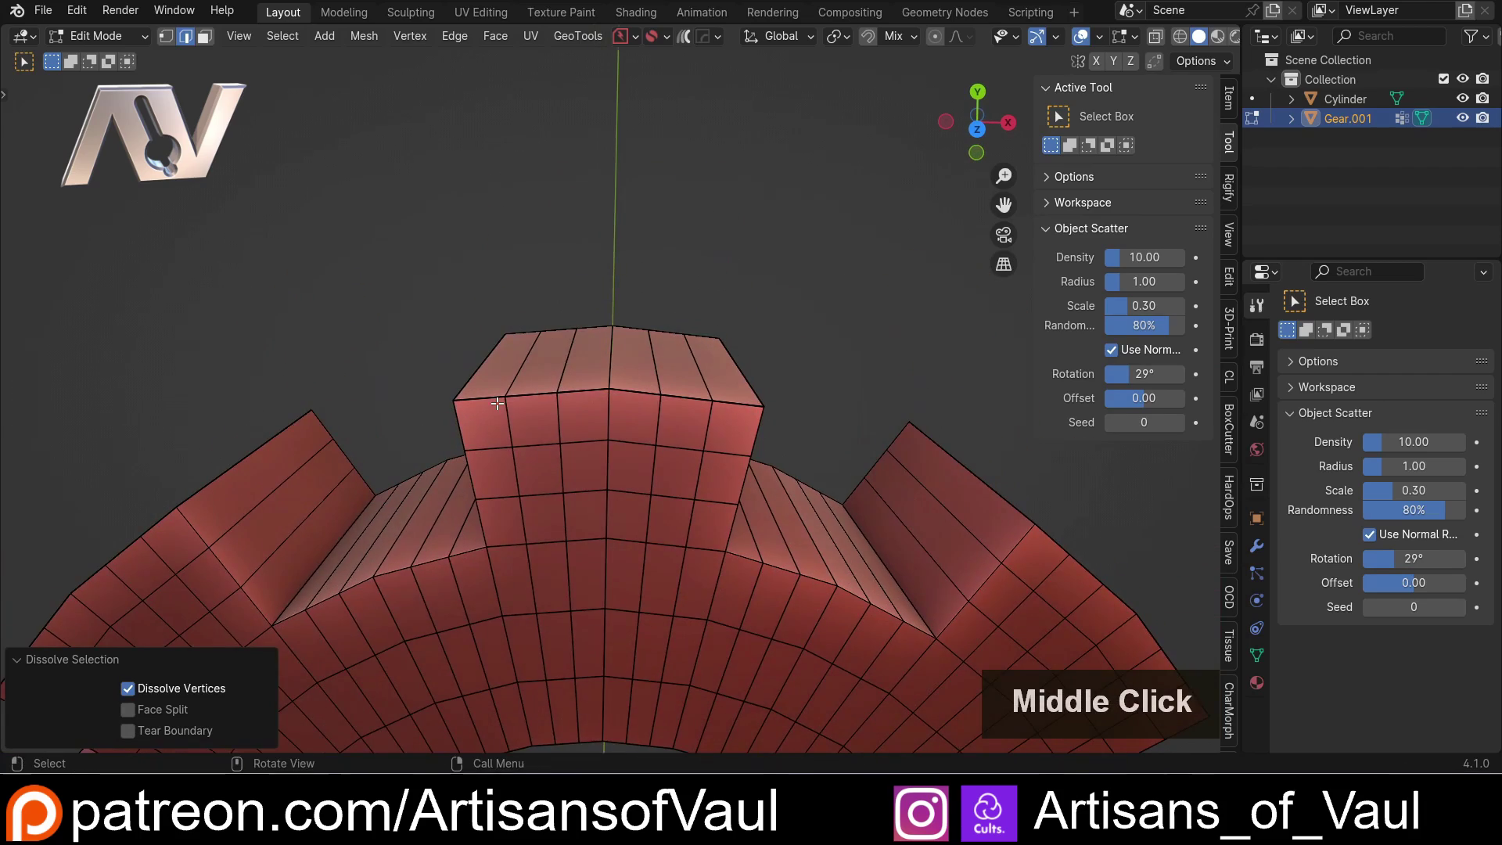
- Select a tooth's top edge loop and run LoopTools Relax with Cubic, 10 iterations, Regular
{"action": "left_click", "coordinate": [381, 301]}
{"action": "middle_click", "coordinate": [370, 289]}
{"action": "scroll", "scroll_direction": "up", "scroll_amount": 3}
{"action": "middle_click", "coordinate": [395, 269]}
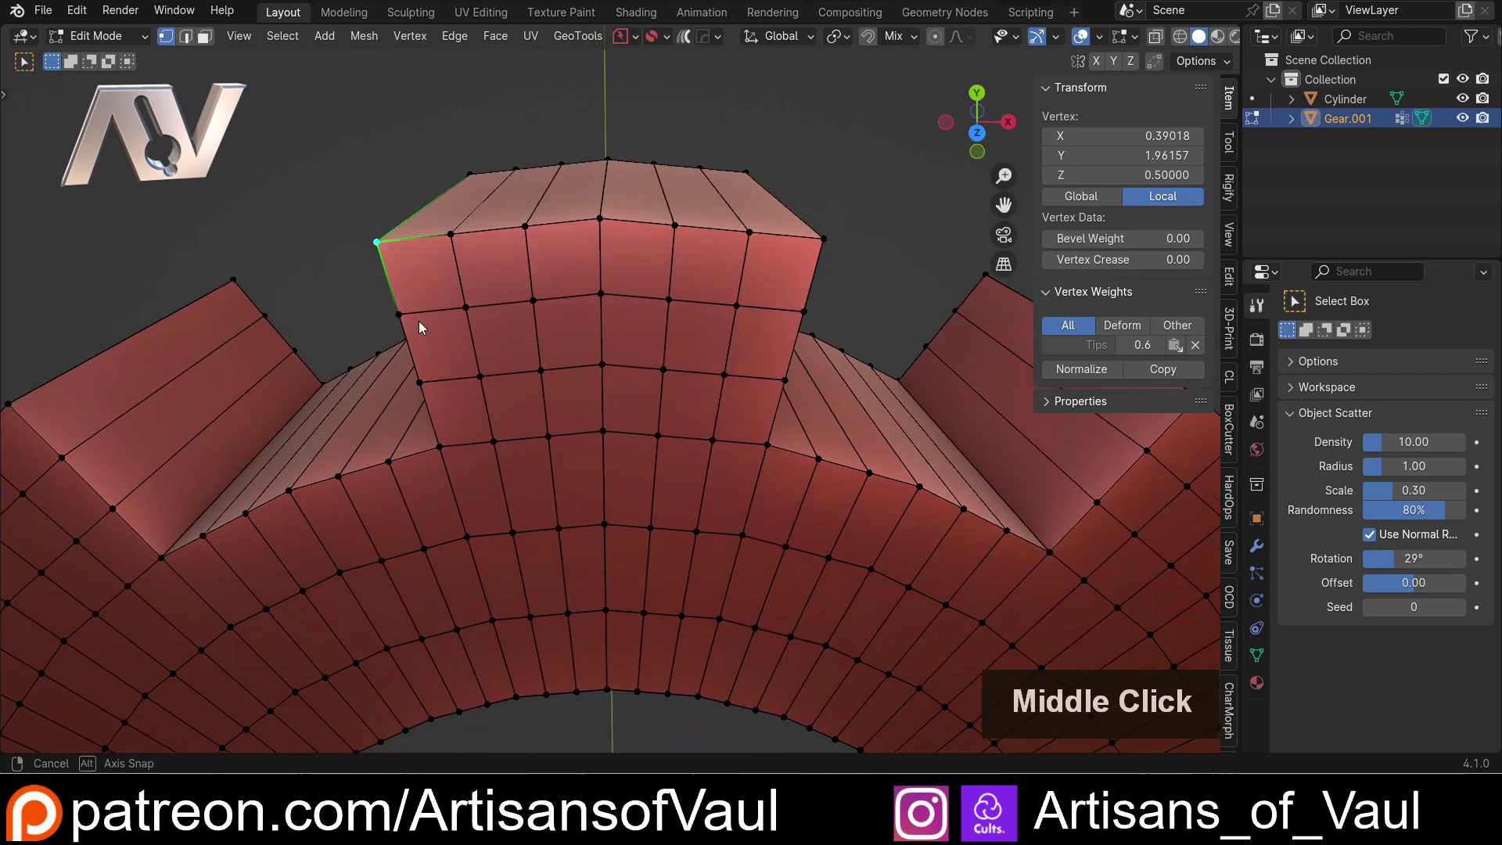
{"action": "left_click", "coordinate": [824, 249]}
{"action": "left_click", "coordinate": [1025, 341]}
{"action": "left_click", "coordinate": [1229, 283]}
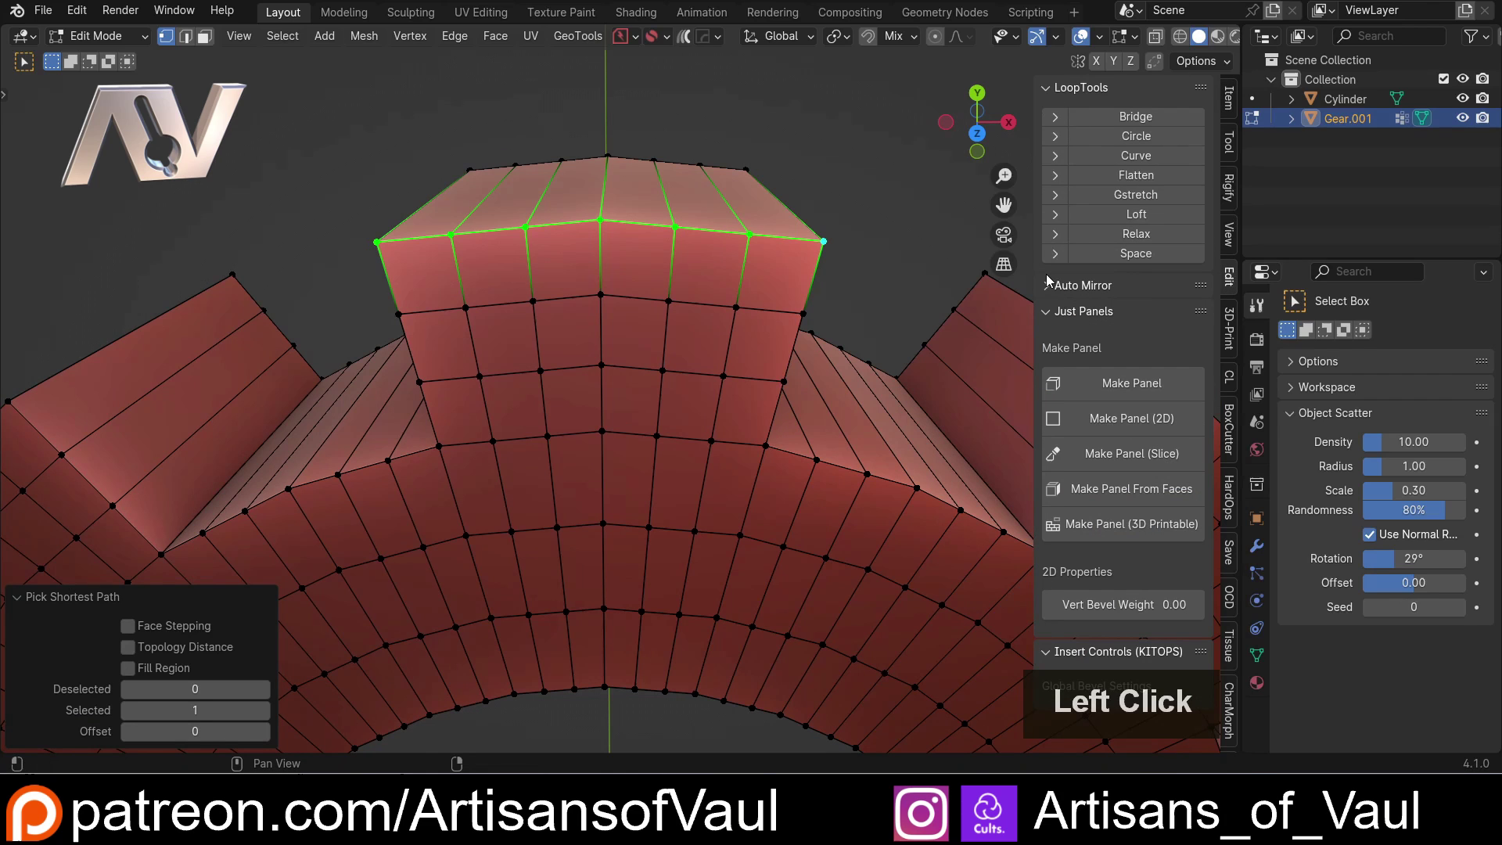
{"action": "left_click", "coordinate": [1055, 241]}
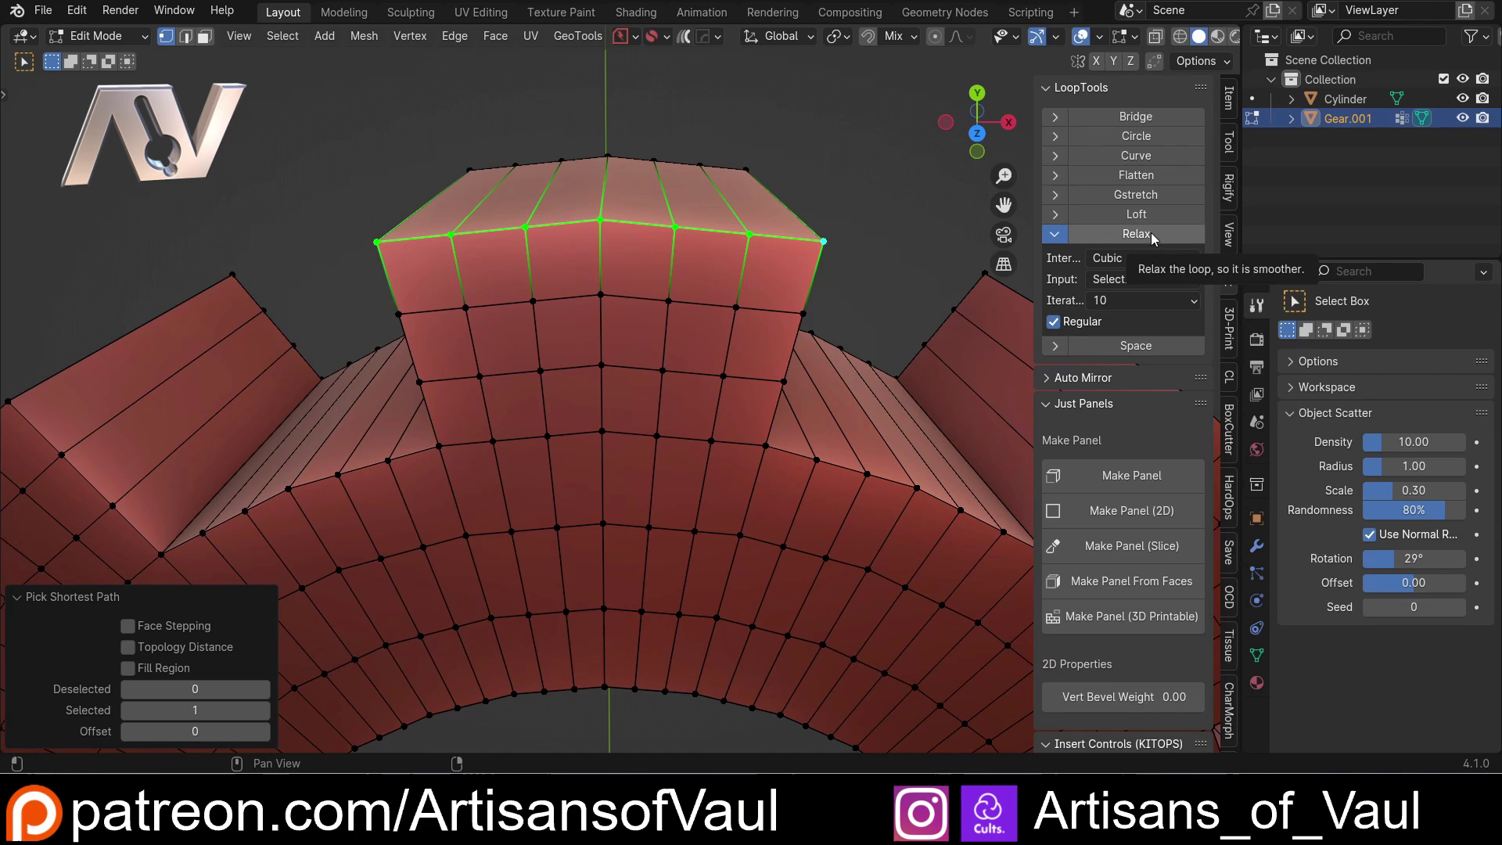
{"action": "left_click", "coordinate": [1155, 240]}
{"action": "left_click", "coordinate": [981, 139]}
{"action": "middle_click", "coordinate": [650, 191]}
{"action": "left_click", "coordinate": [463, 68]}
{"action": "double_click", "coordinate": [758, 78]}
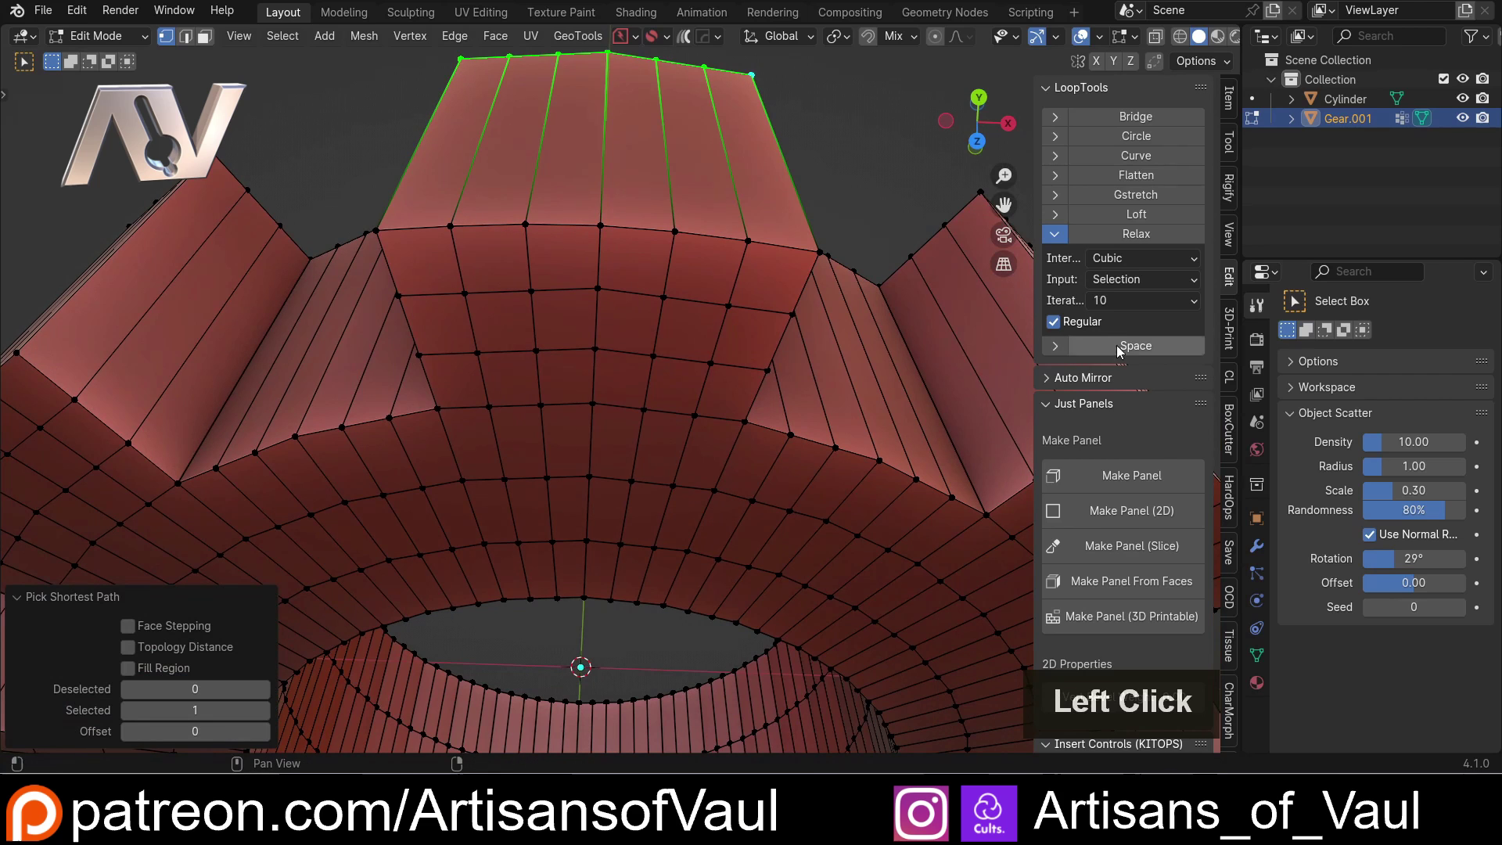
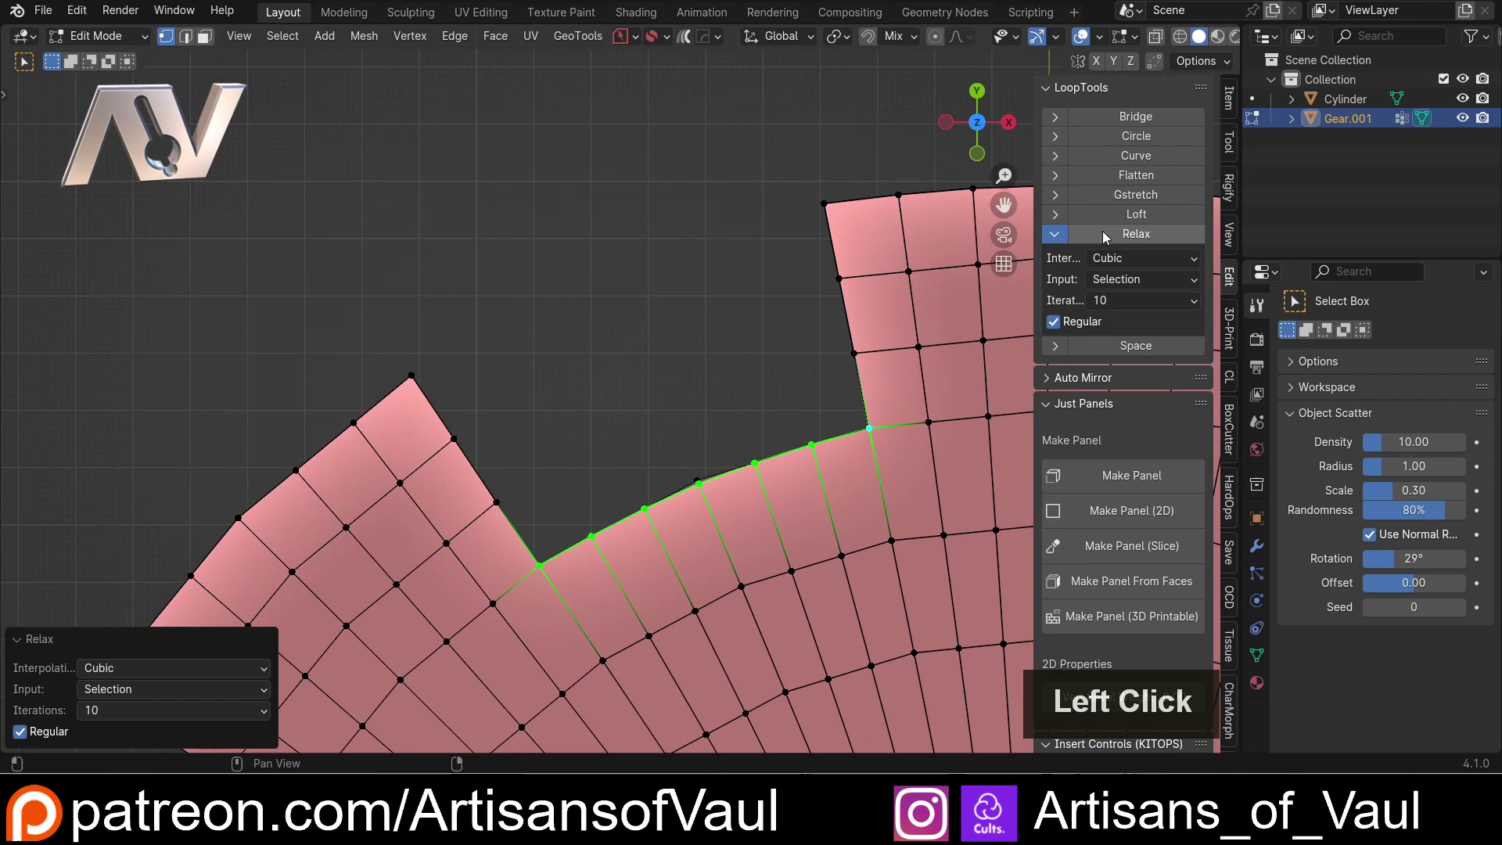
- Select the root arcs between the next teeth, relax them and inspect from above
{"action": "middle_click", "coordinate": [739, 390]}
{"action": "left_click", "coordinate": [567, 318]}
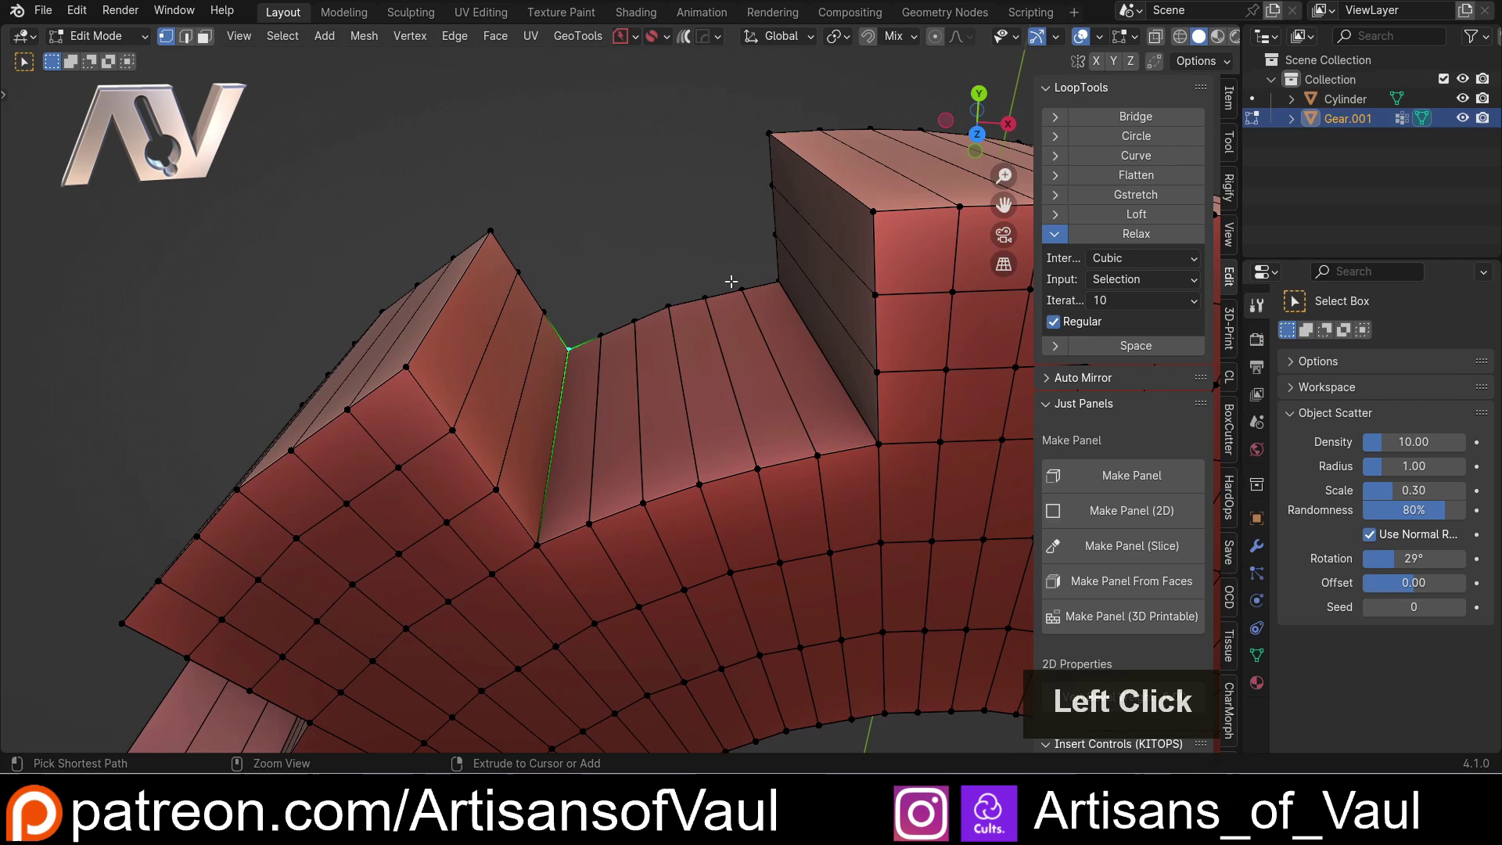
{"action": "left_click", "coordinate": [767, 278]}
{"action": "left_click", "coordinate": [1118, 235]}
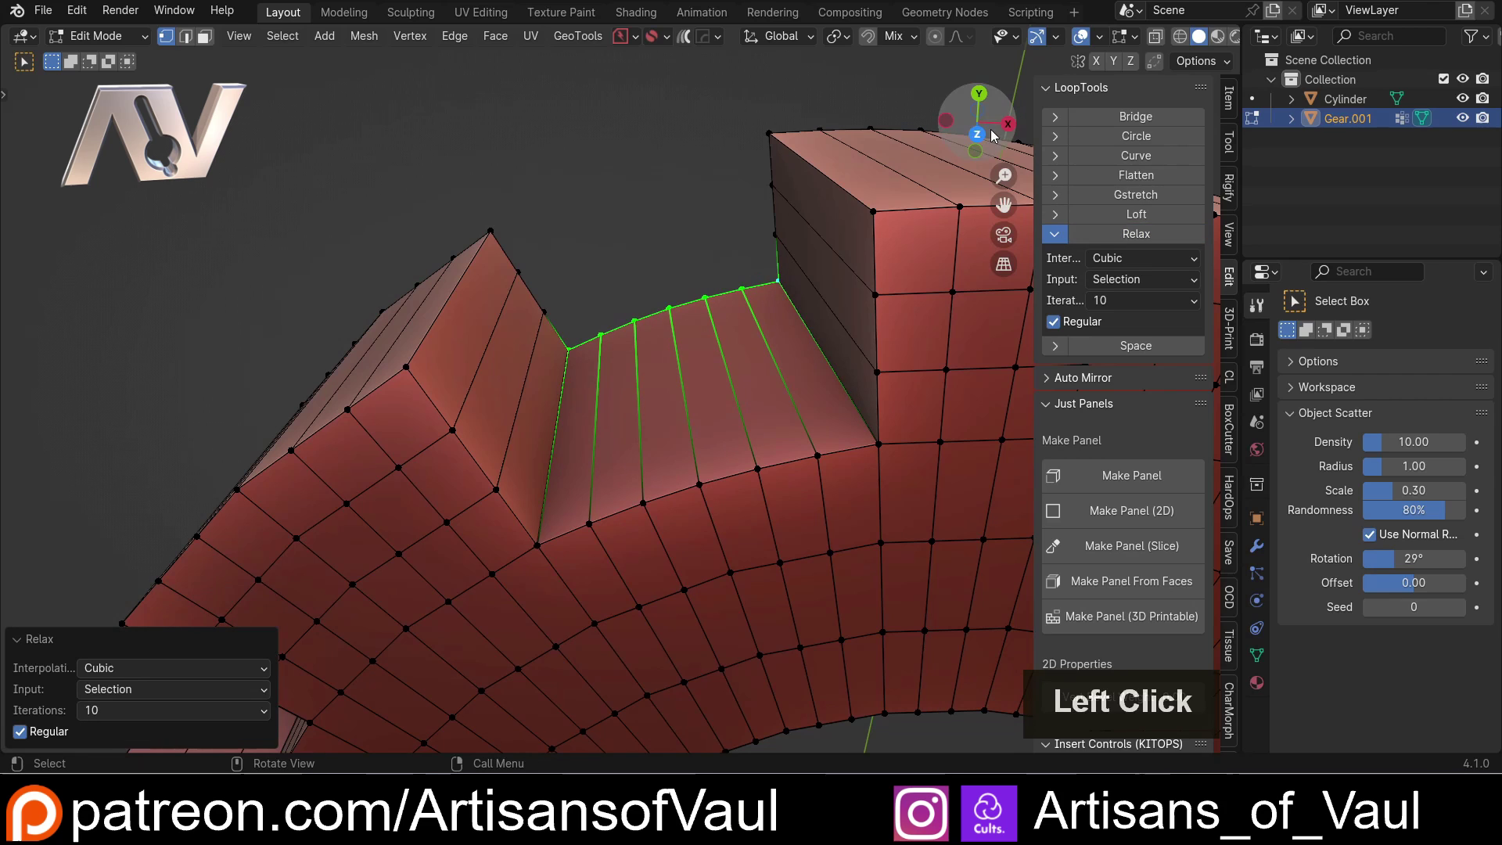
{"action": "scroll", "scroll_direction": "down", "scroll_amount": 3}
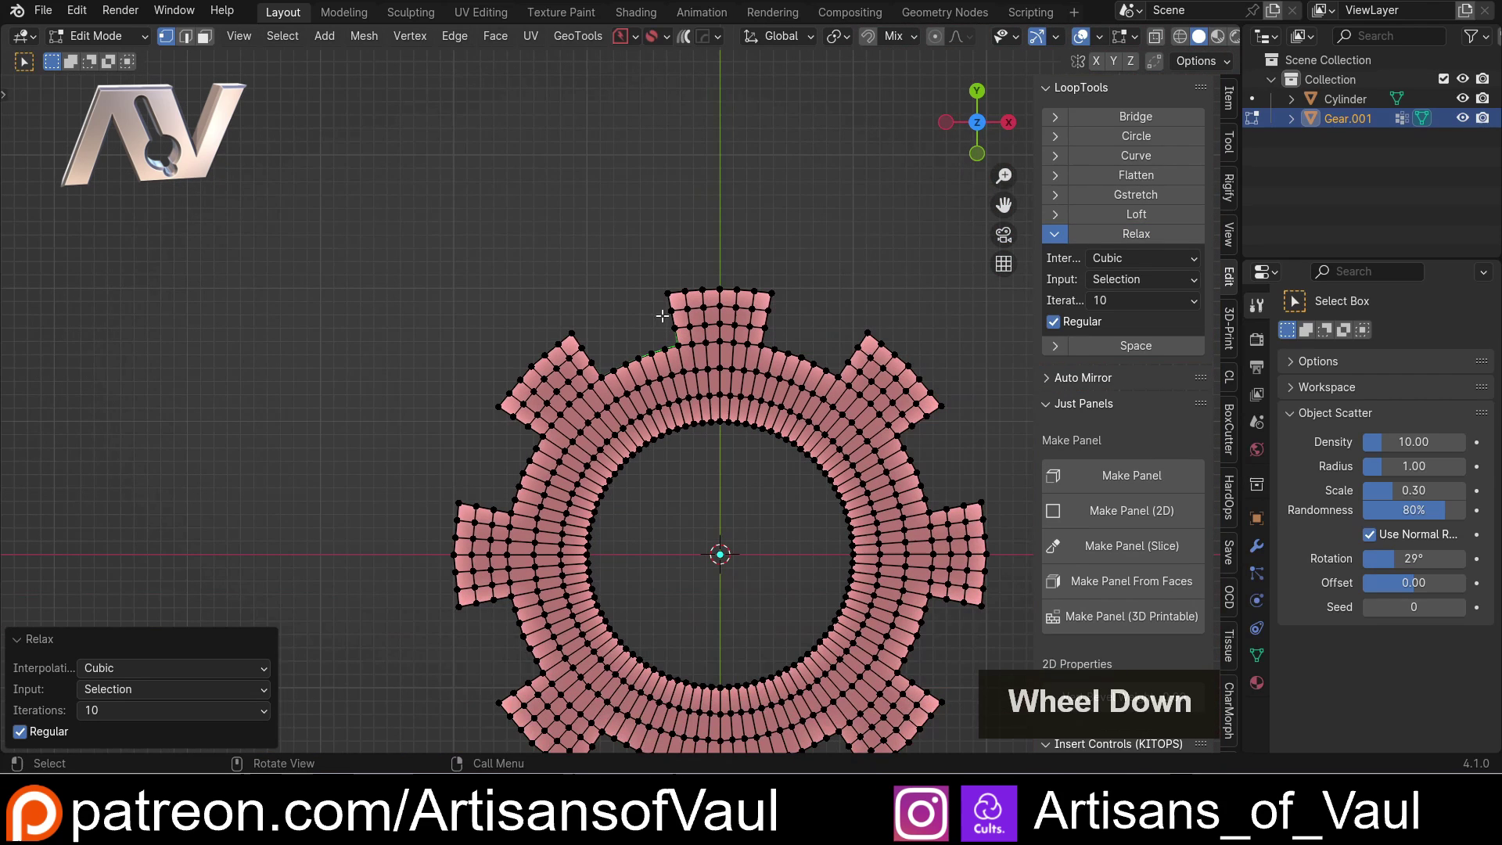
{"action": "middle_click", "coordinate": [810, 356]}
{"action": "left_click", "coordinate": [820, 247]}
{"action": "scroll", "scroll_direction": "up", "scroll_amount": 3}
{"action": "middle_click", "coordinate": [665, 247]}
{"action": "scroll", "scroll_direction": "up", "scroll_amount": 3}
{"action": "middle_click", "coordinate": [570, 438]}
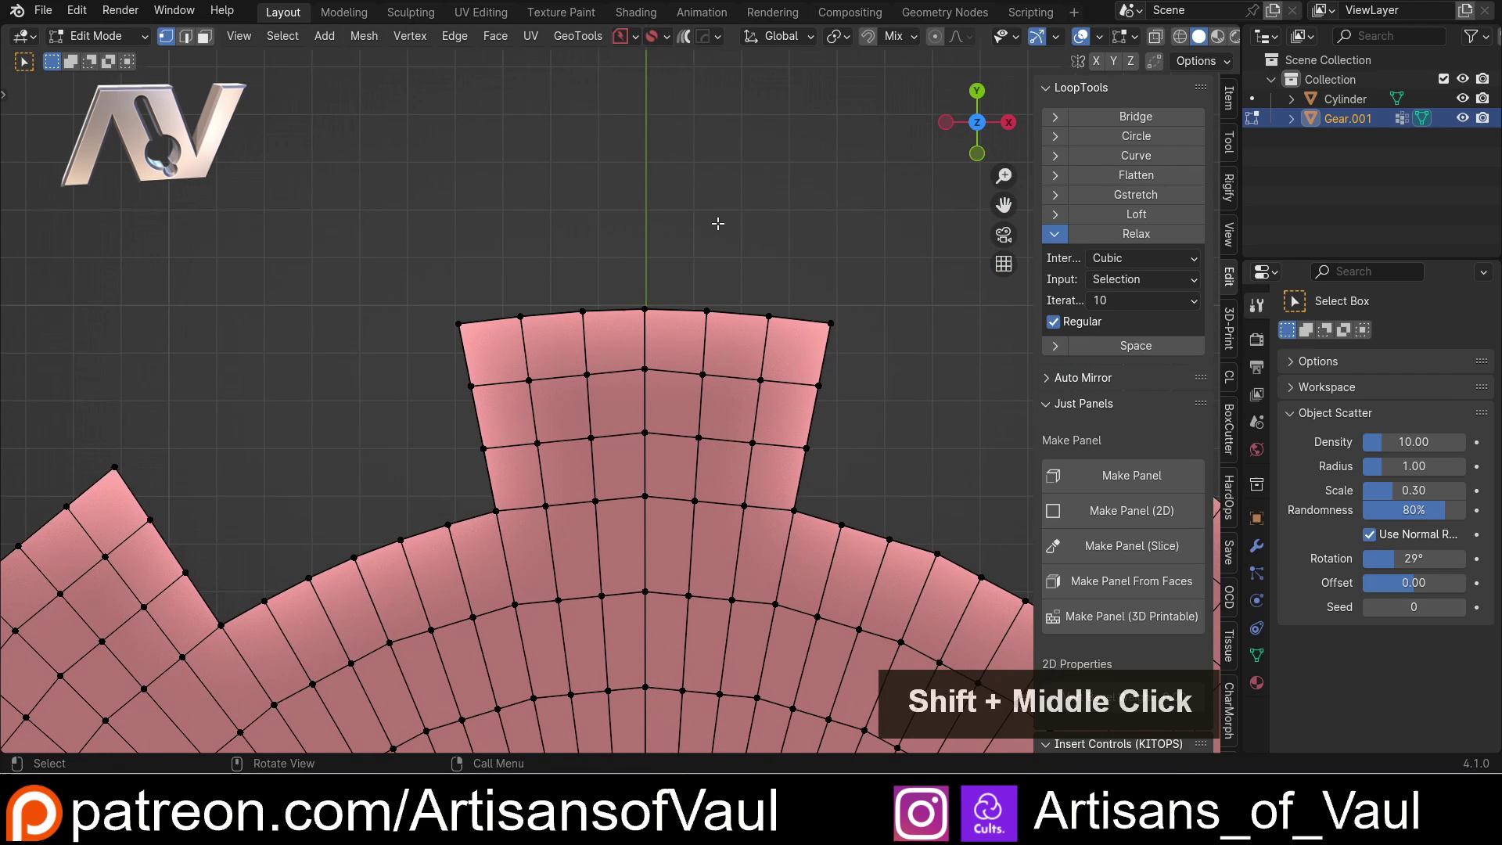
{"action": "key", "text": "/"}
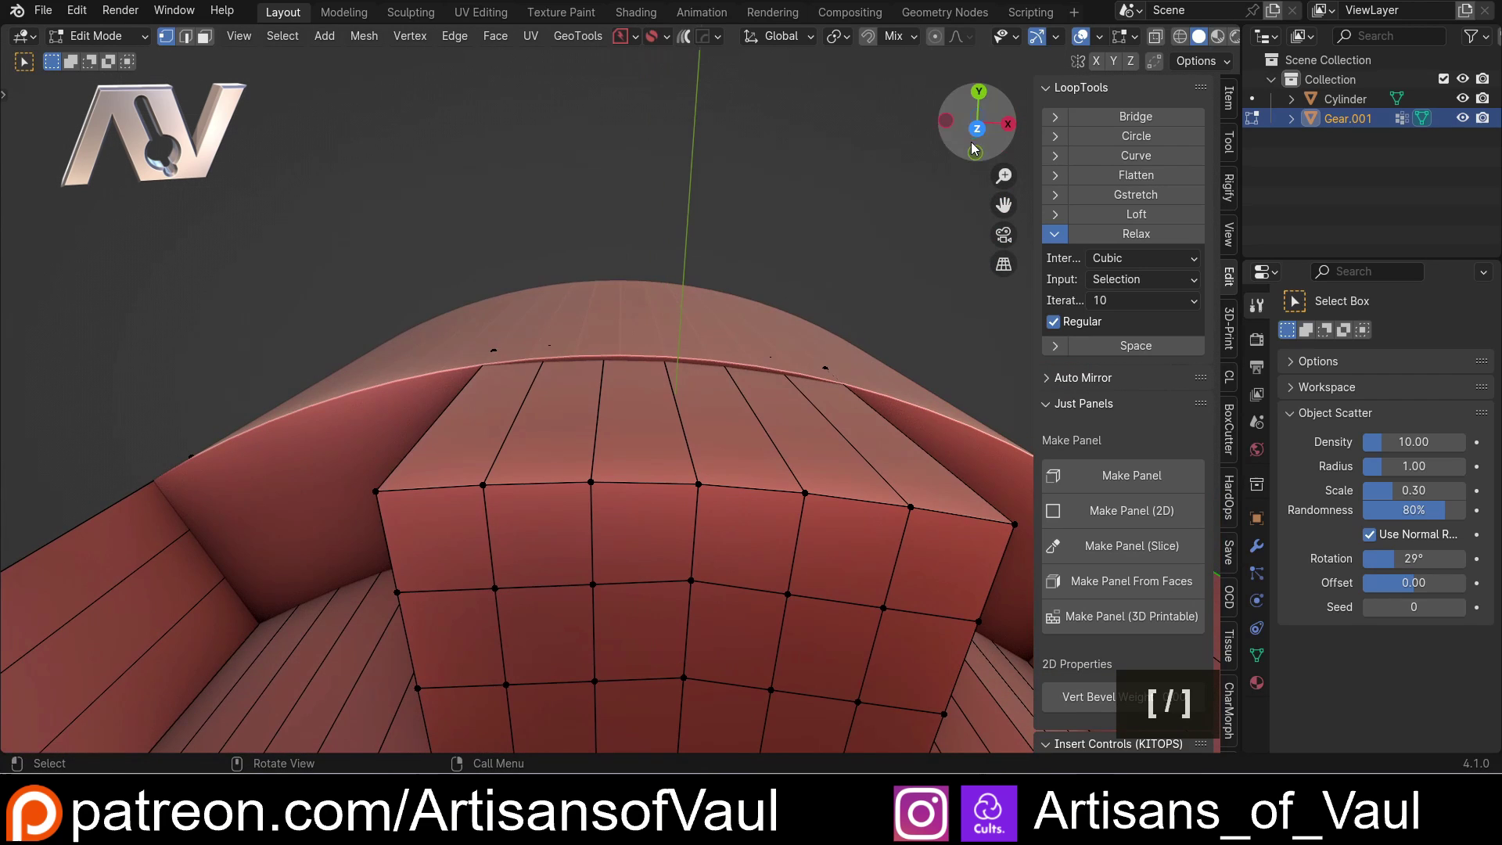
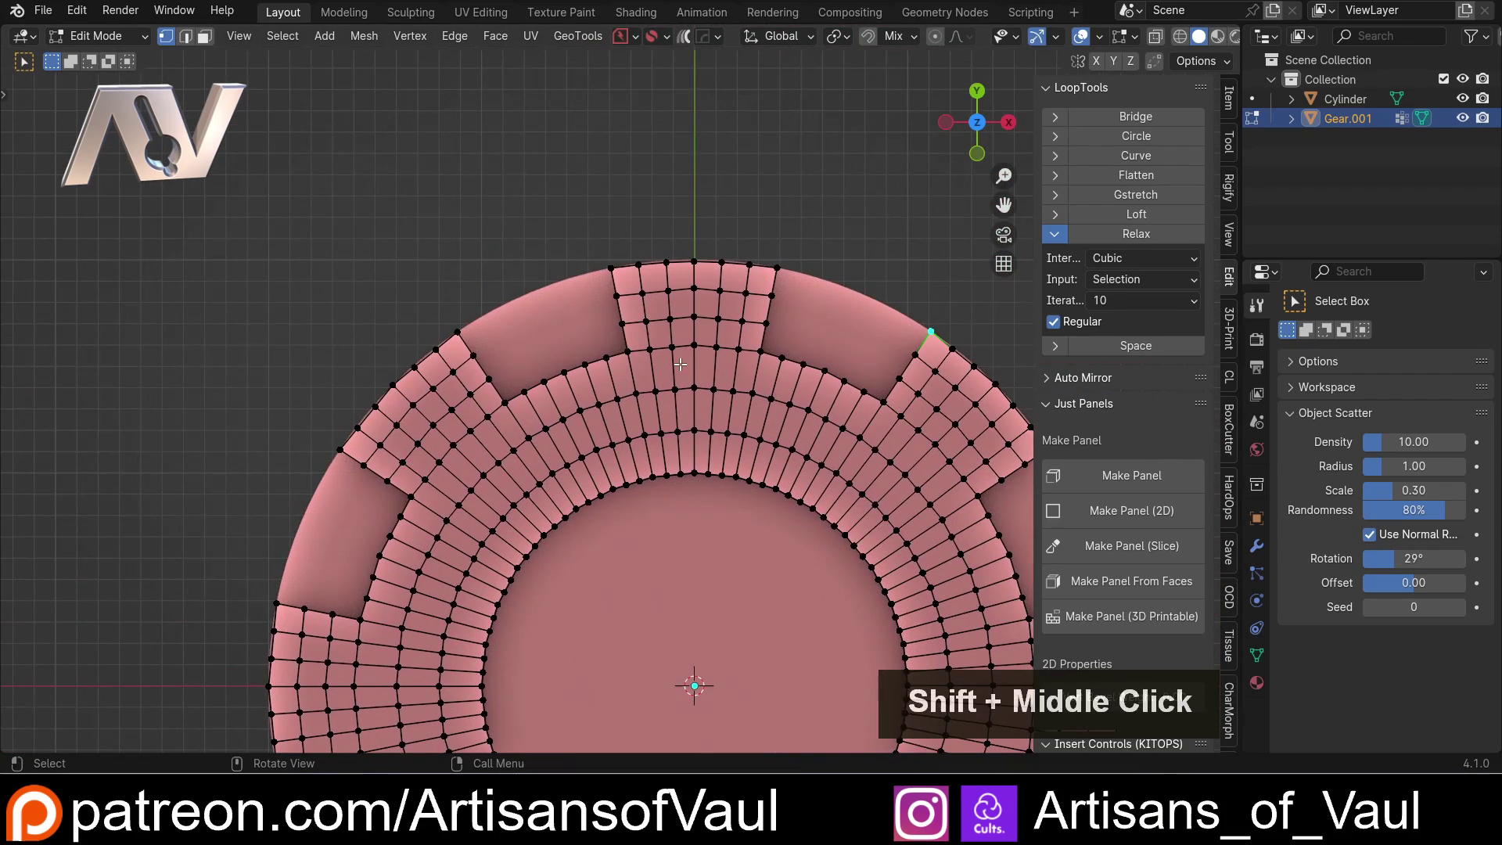
- Toggle out to Object Mode to check the gear's overall shape, then resume editing
{"action": "scroll", "scroll_direction": "down", "scroll_amount": 3}
{"action": "key", "text": "Tab"}
{"action": "scroll", "scroll_direction": "down", "scroll_amount": 3}
{"action": "left_click", "coordinate": [721, 216]}
{"action": "middle_click", "coordinate": [679, 321]}
{"action": "left_click", "coordinate": [669, 342]}
{"action": "scroll", "scroll_direction": "up", "scroll_amount": 3}
{"action": "key", "text": "Tab"}
{"action": "middle_click", "coordinate": [648, 302]}
{"action": "middle_click", "coordinate": [627, 348]}
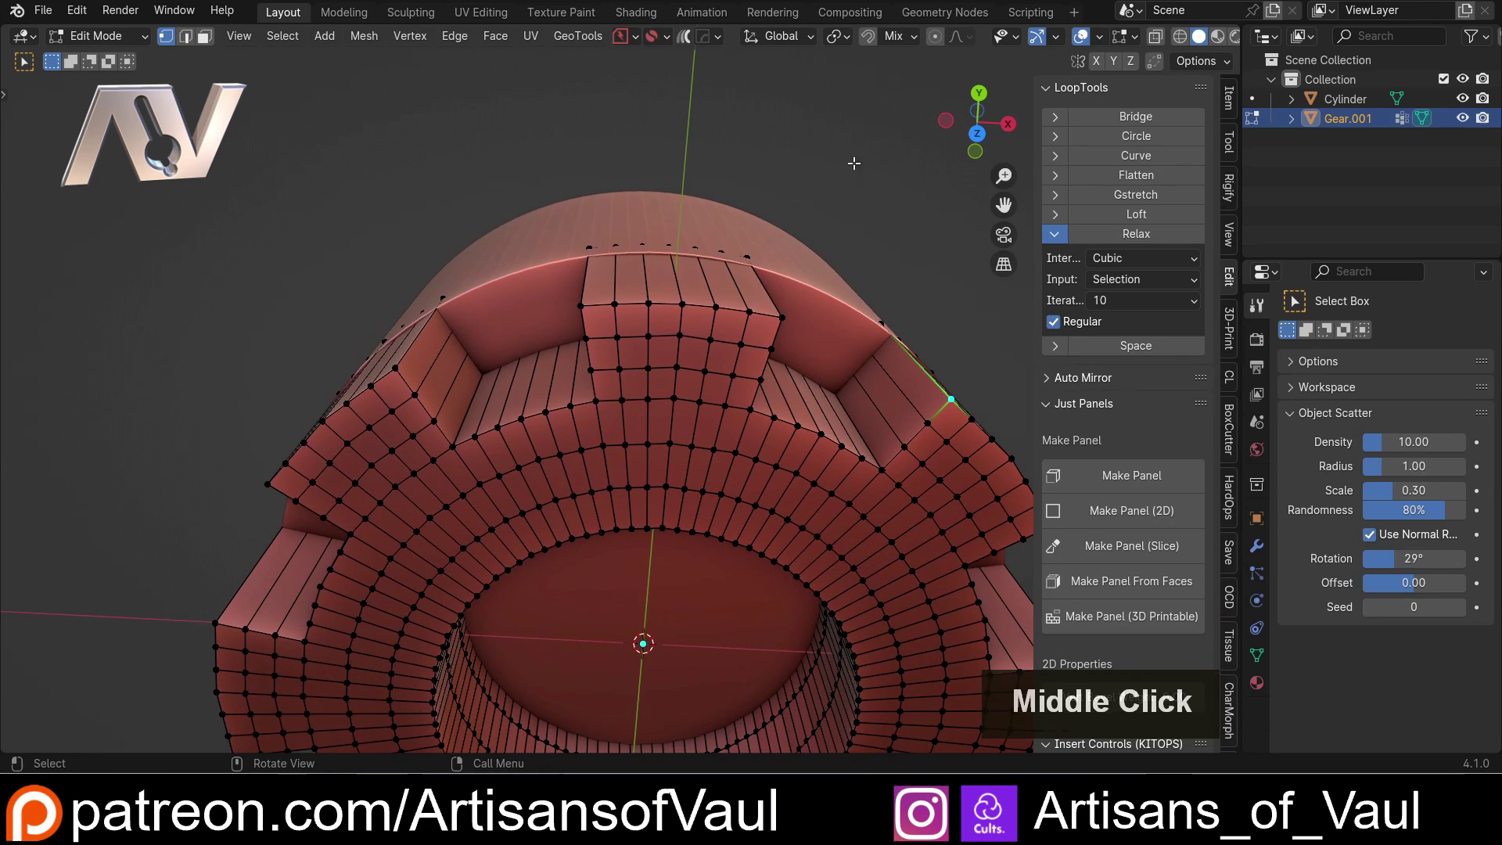
{"action": "left_click", "coordinate": [990, 140]}
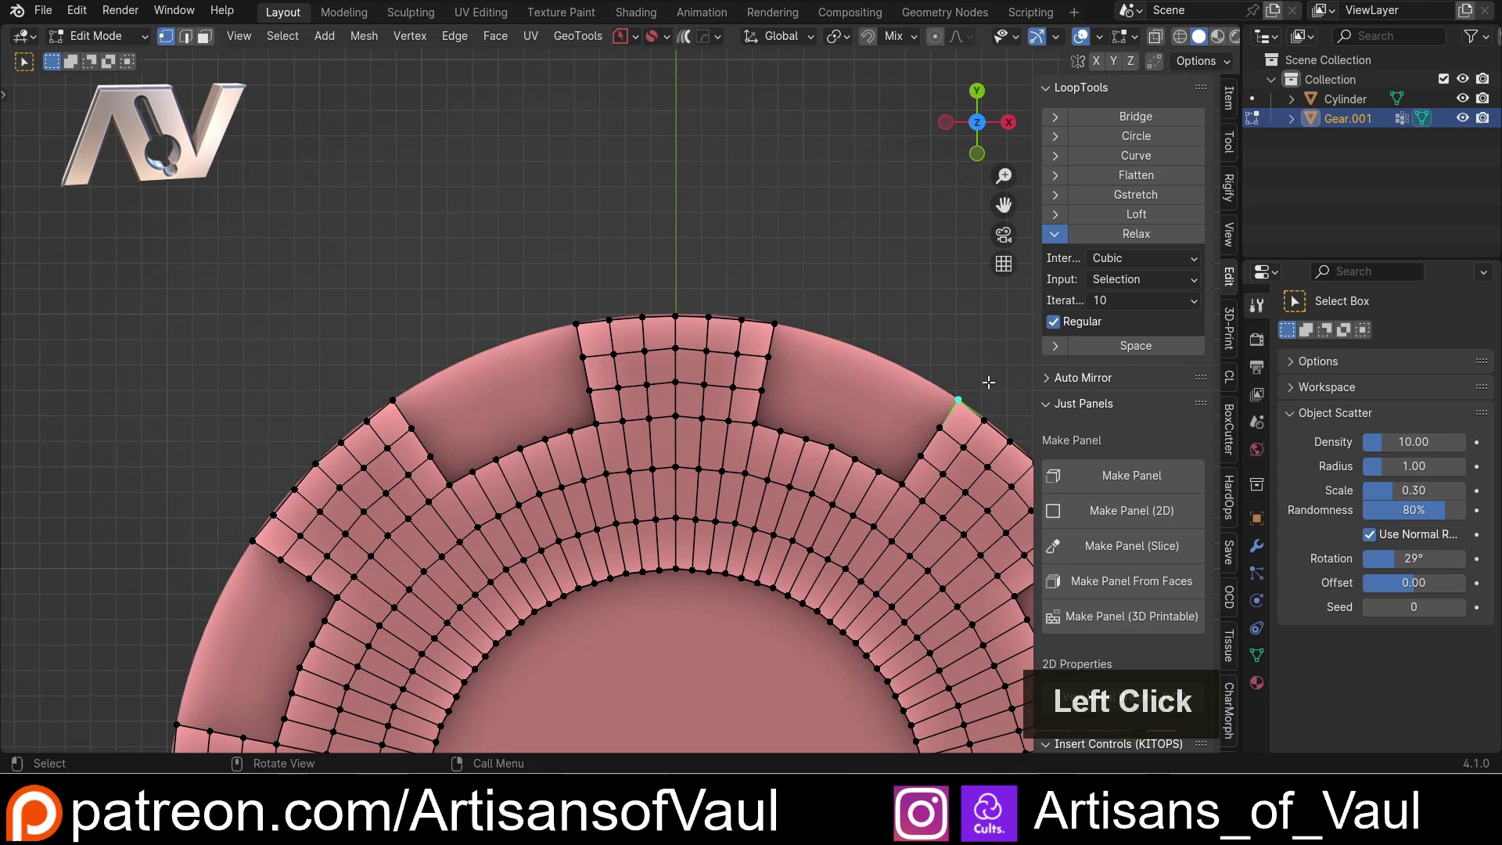
- Leave Edit Mode and select the gear object
{"action": "scroll", "scroll_direction": "down", "scroll_amount": 3}
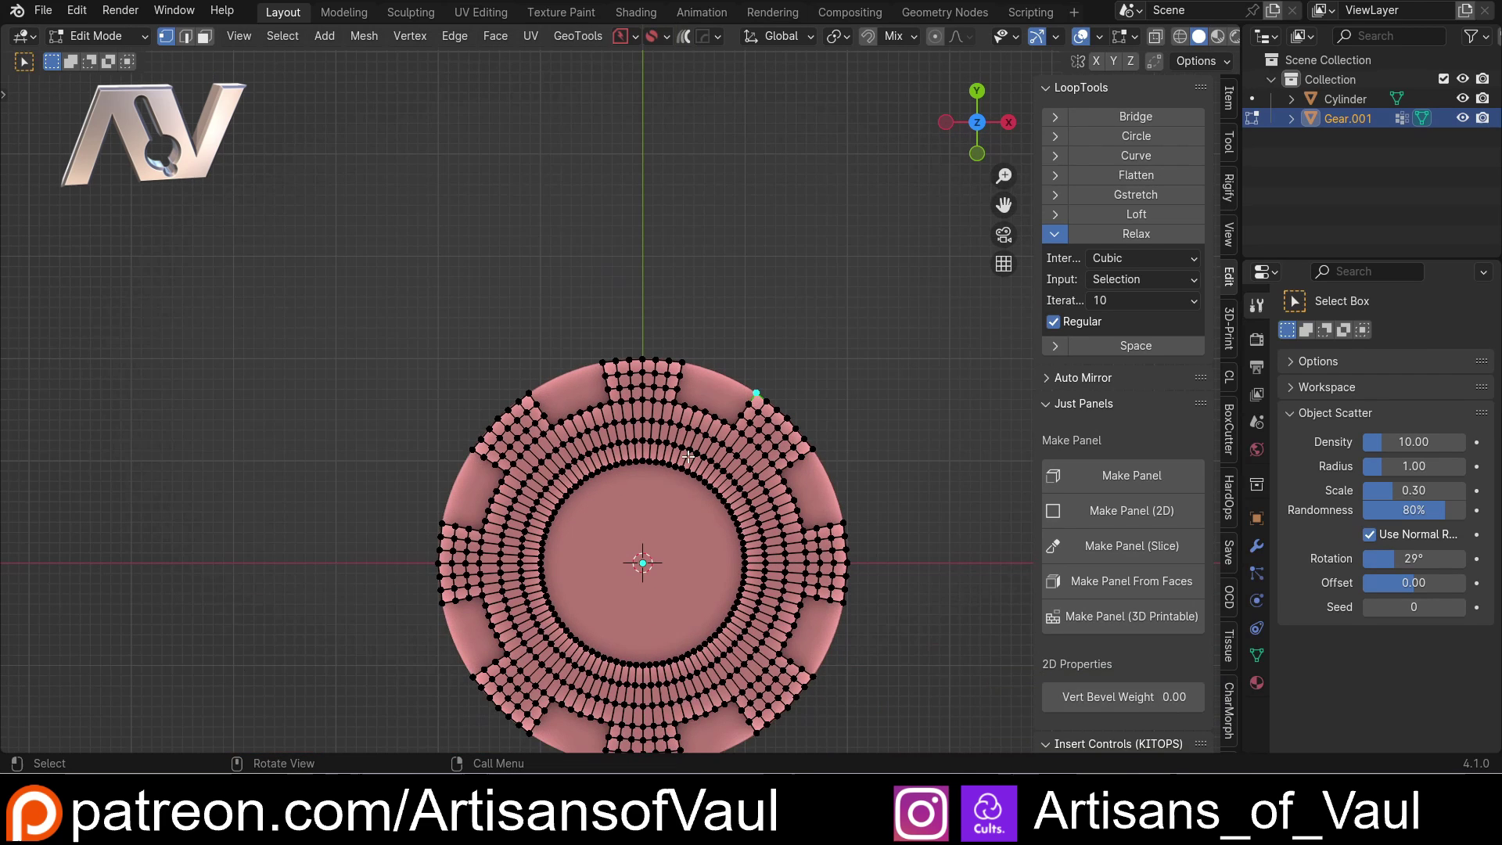
{"action": "scroll", "scroll_direction": "up", "scroll_amount": 3}
{"action": "key", "text": "Tab"}
{"action": "left_click", "coordinate": [734, 200]}
{"action": "scroll", "scroll_direction": "down", "scroll_amount": 3}
{"action": "left_click", "coordinate": [564, 281]}
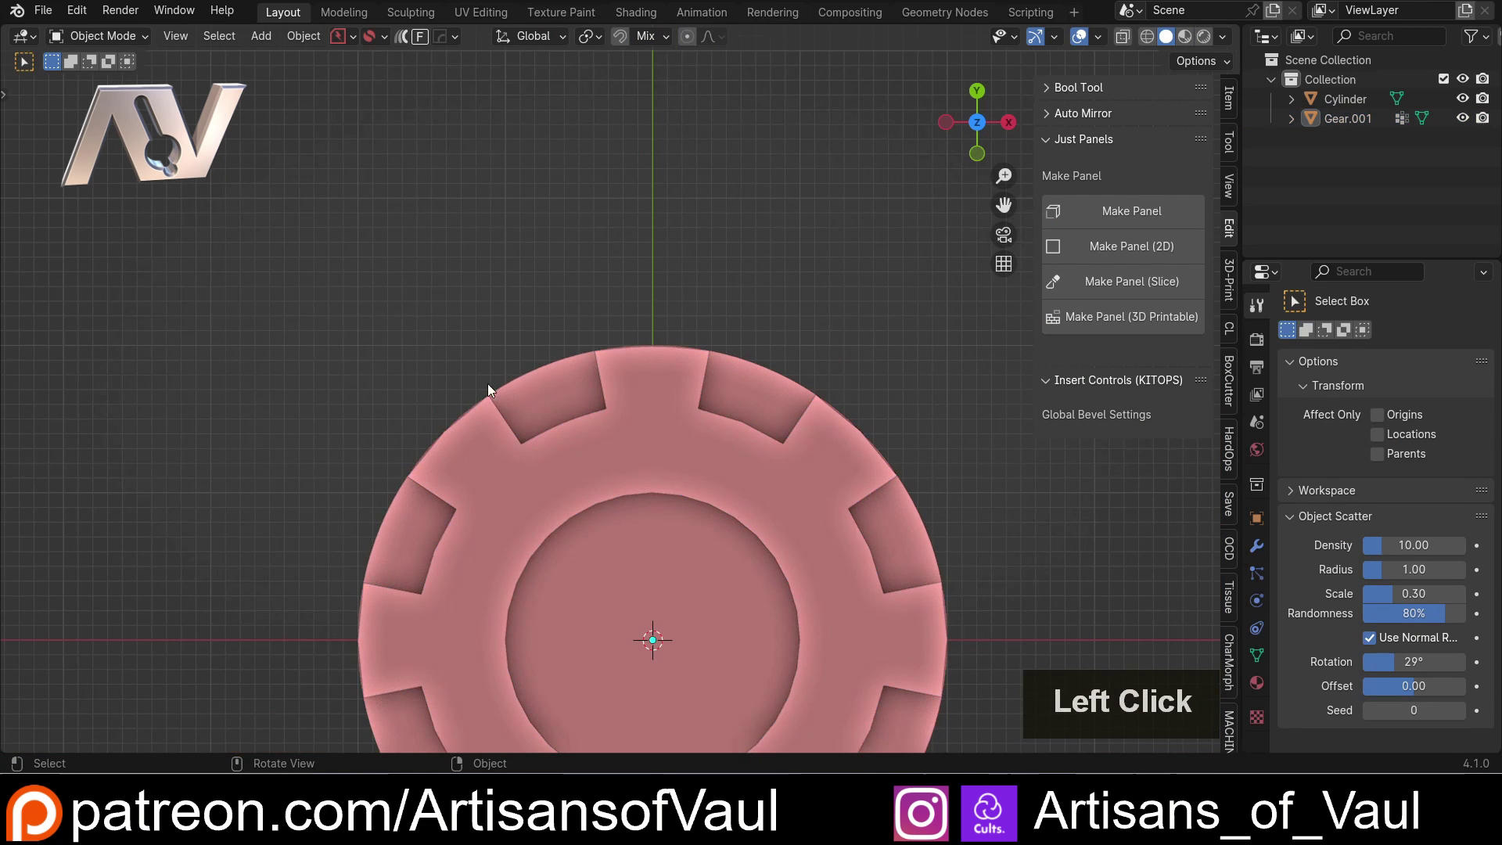
{"action": "scroll", "scroll_direction": "up", "scroll_amount": 3}
{"action": "left_click", "coordinate": [638, 424]}
- Add the cylinder to the selection and move both about −7.47 along X
{"action": "key", "text": "shift+z"}
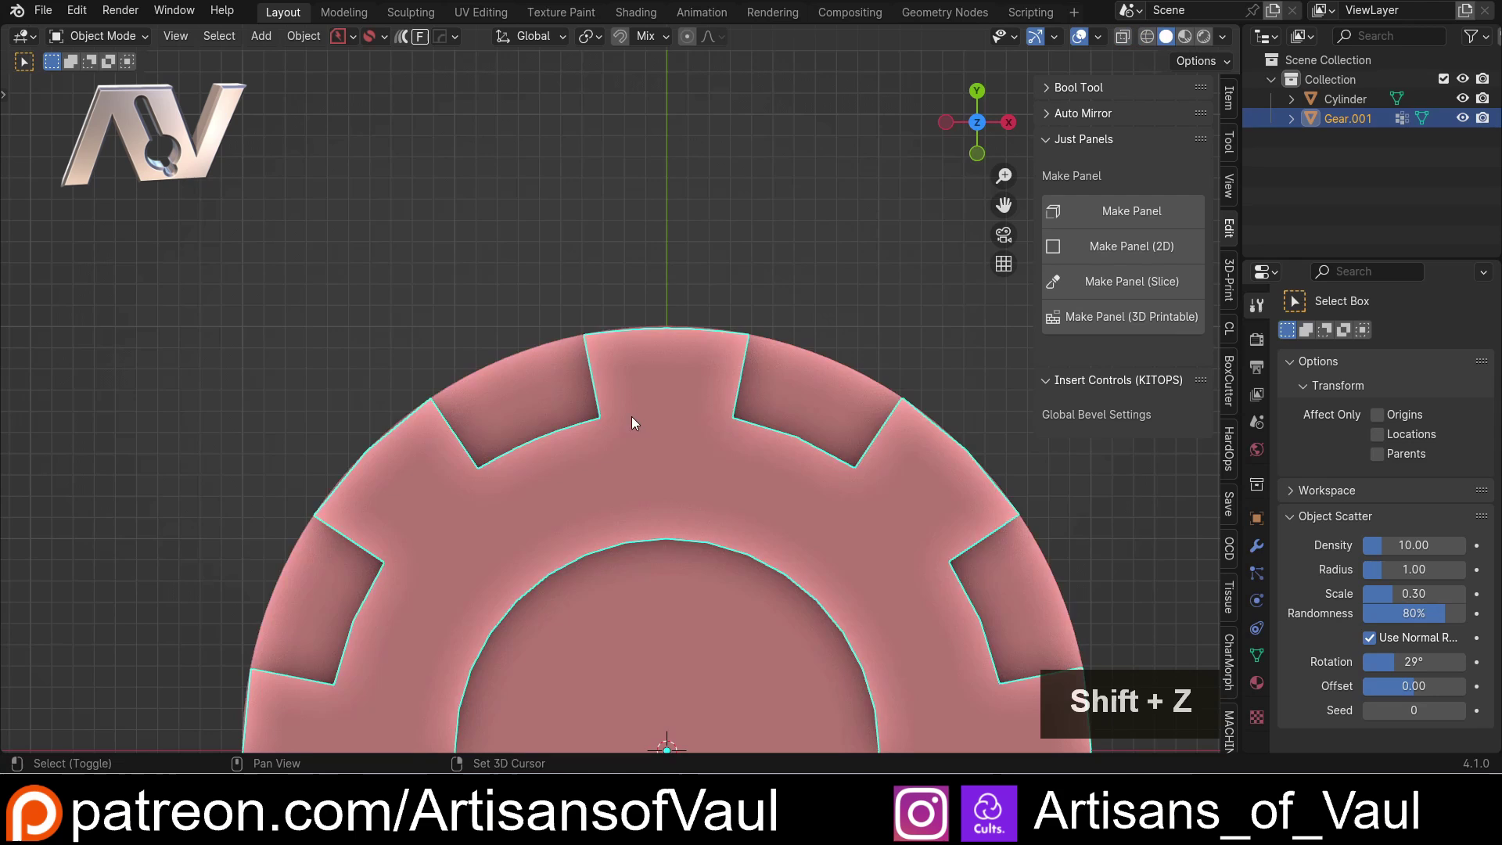
{"action": "scroll", "scroll_direction": "down", "scroll_amount": 3}
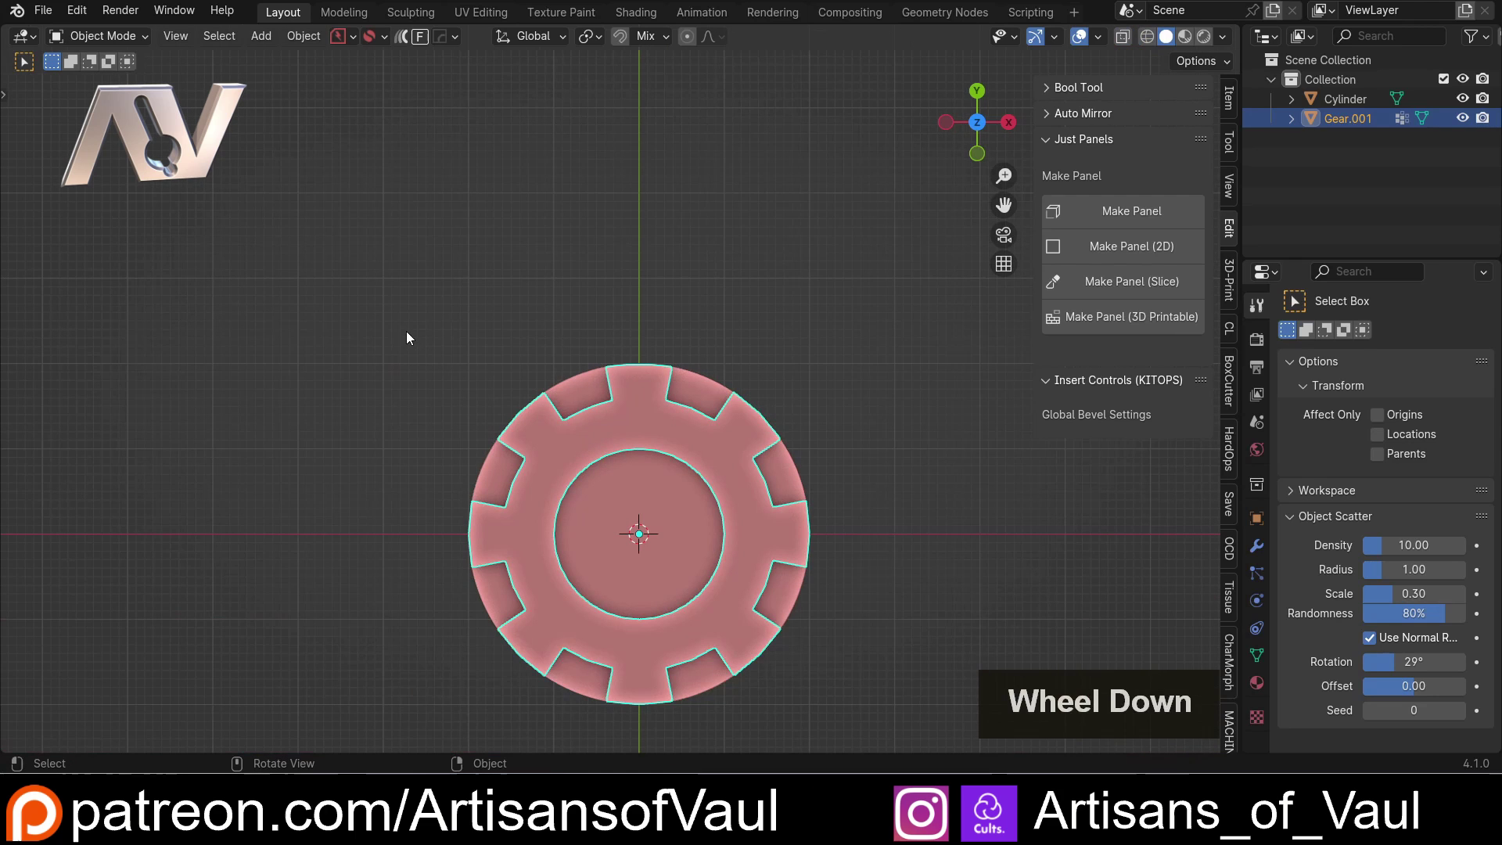
{"action": "left_click", "coordinate": [402, 349]}
{"action": "middle_click", "coordinate": [787, 411]}
{"action": "middle_click", "coordinate": [823, 374]}
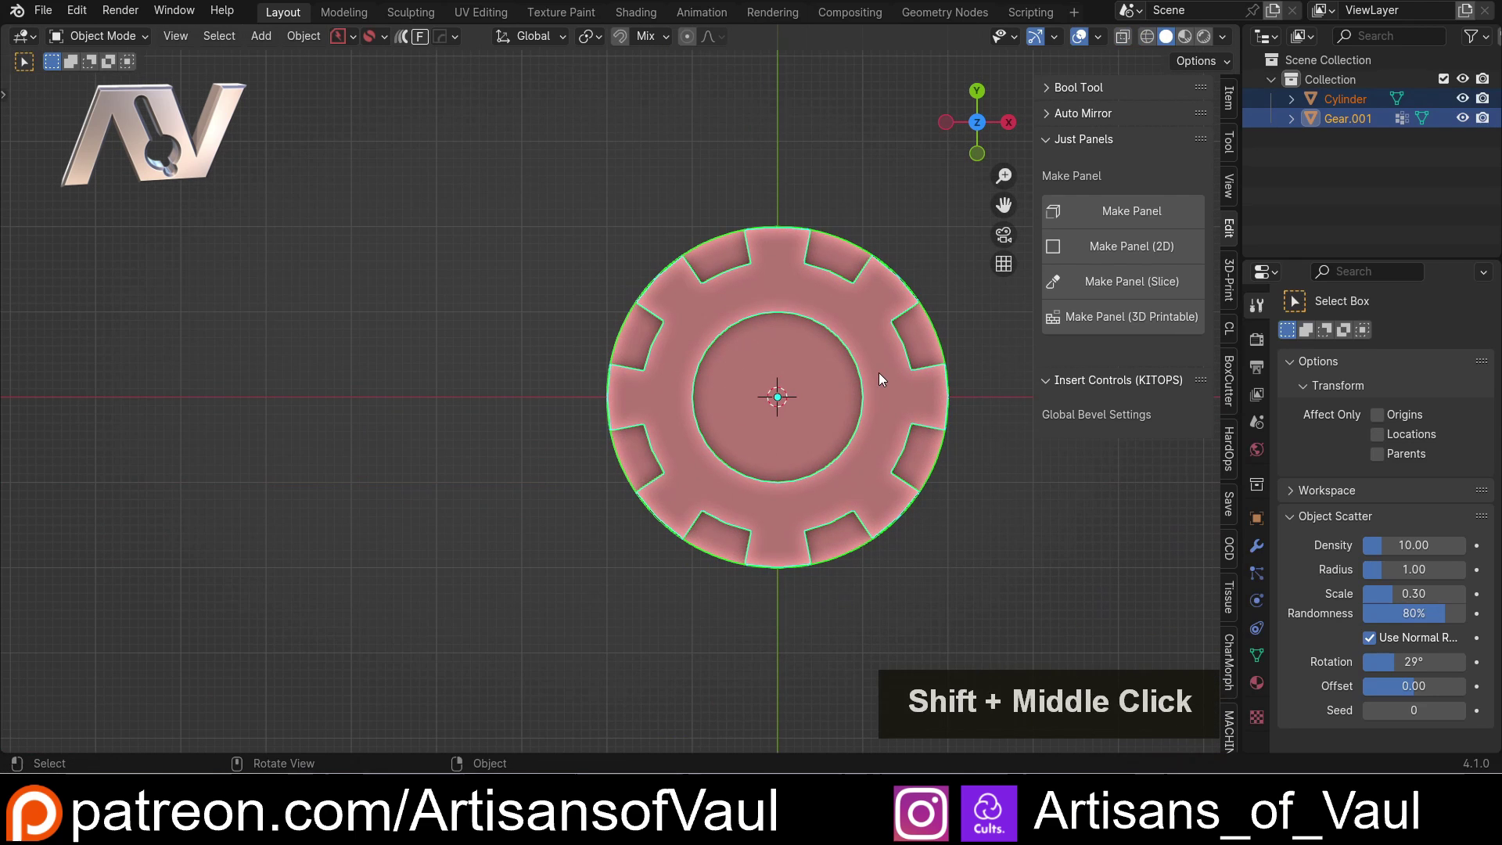
{"action": "key", "text": "y"}
{"action": "key", "text": "x"}
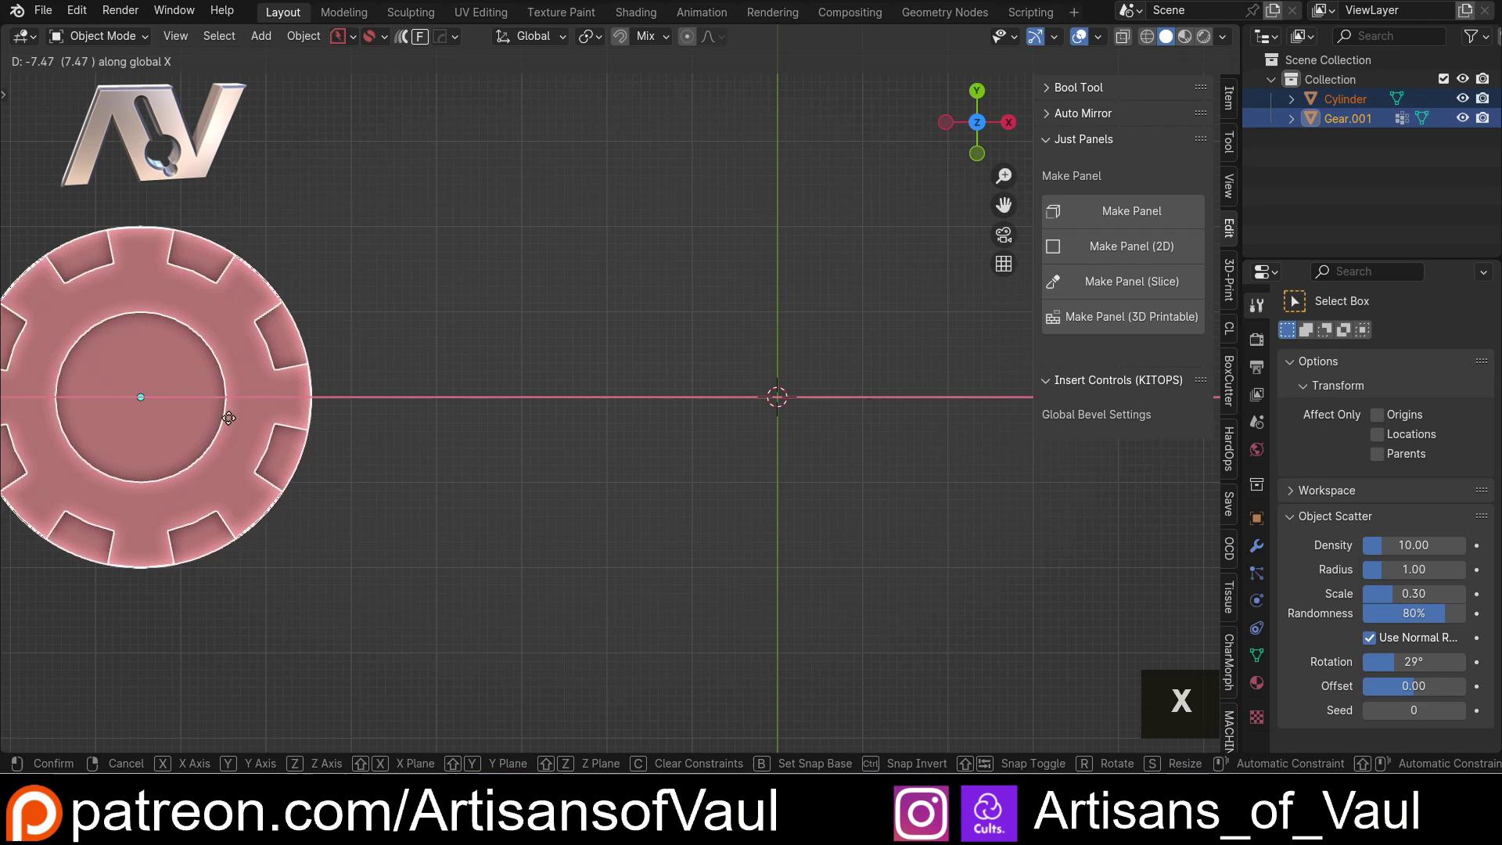
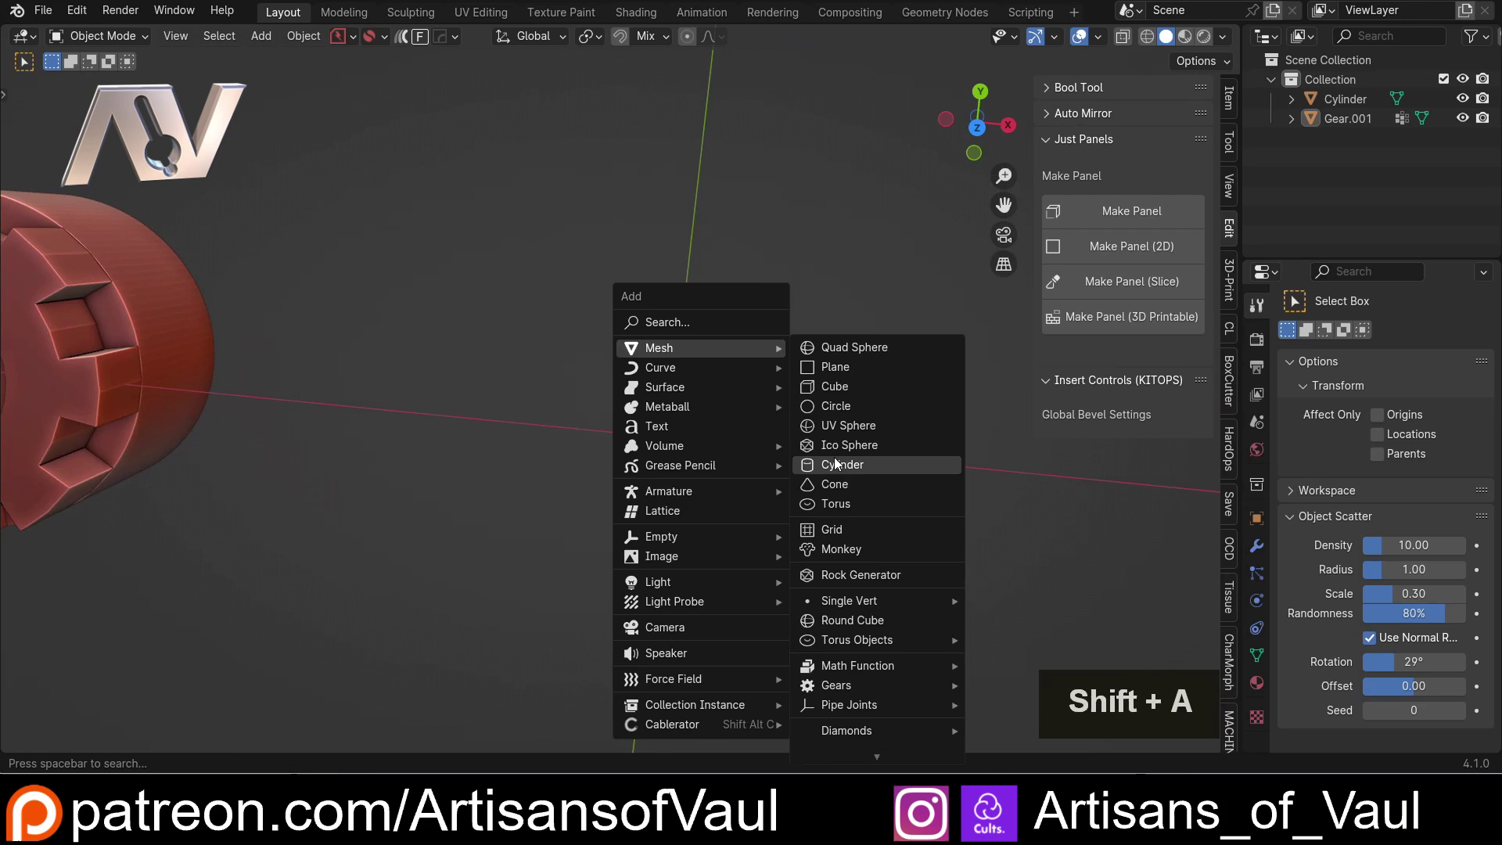
- Add a 64-sided cylinder at the centre and scale it to 0.558 along Z
{"action": "left_click", "coordinate": [841, 465]}
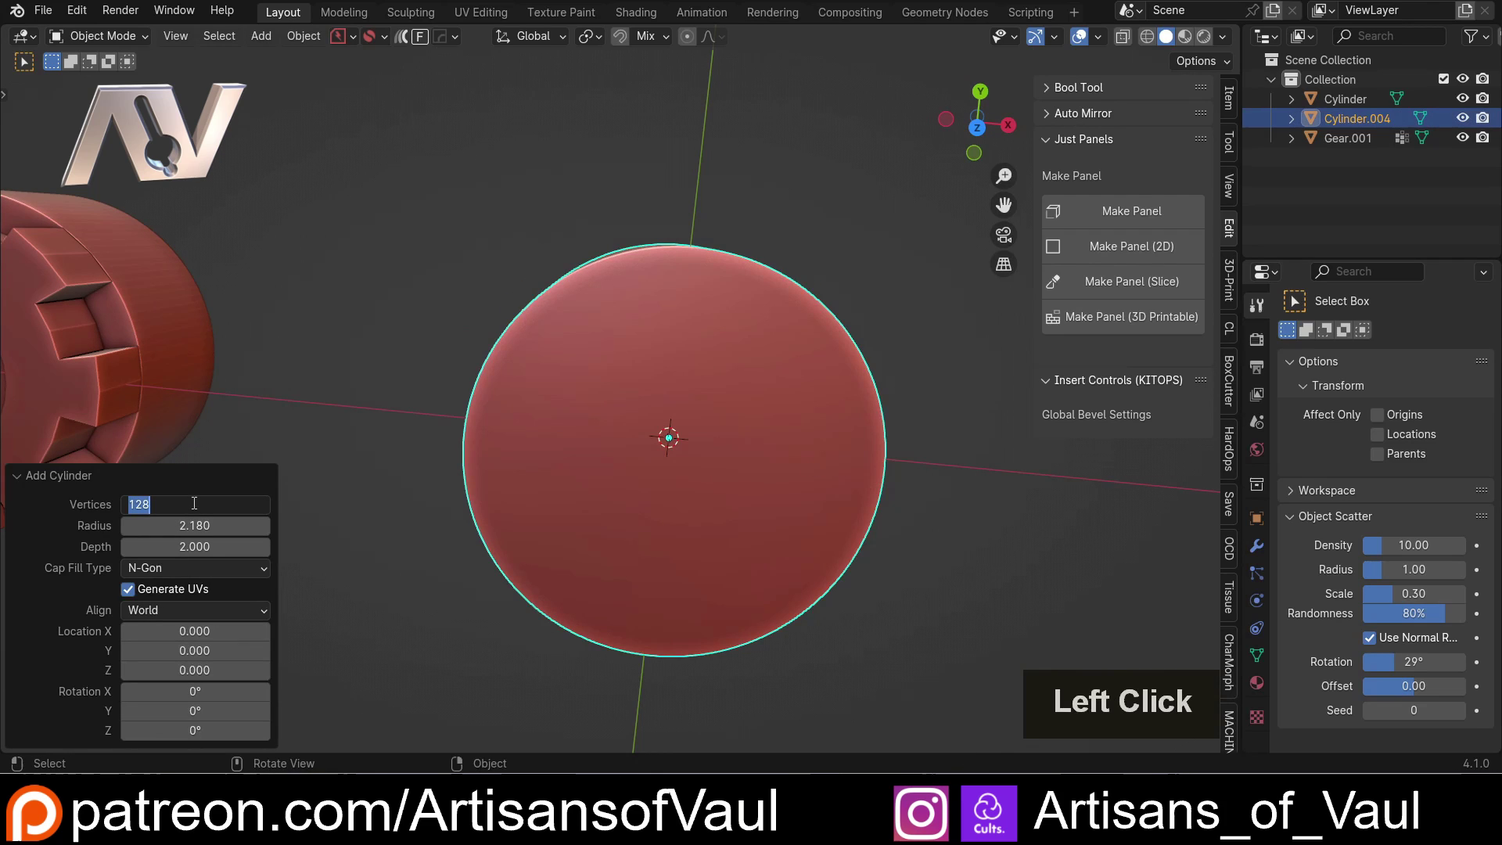
{"action": "key", "text": "KP_6"}
{"action": "key", "text": "KP_Enter"}
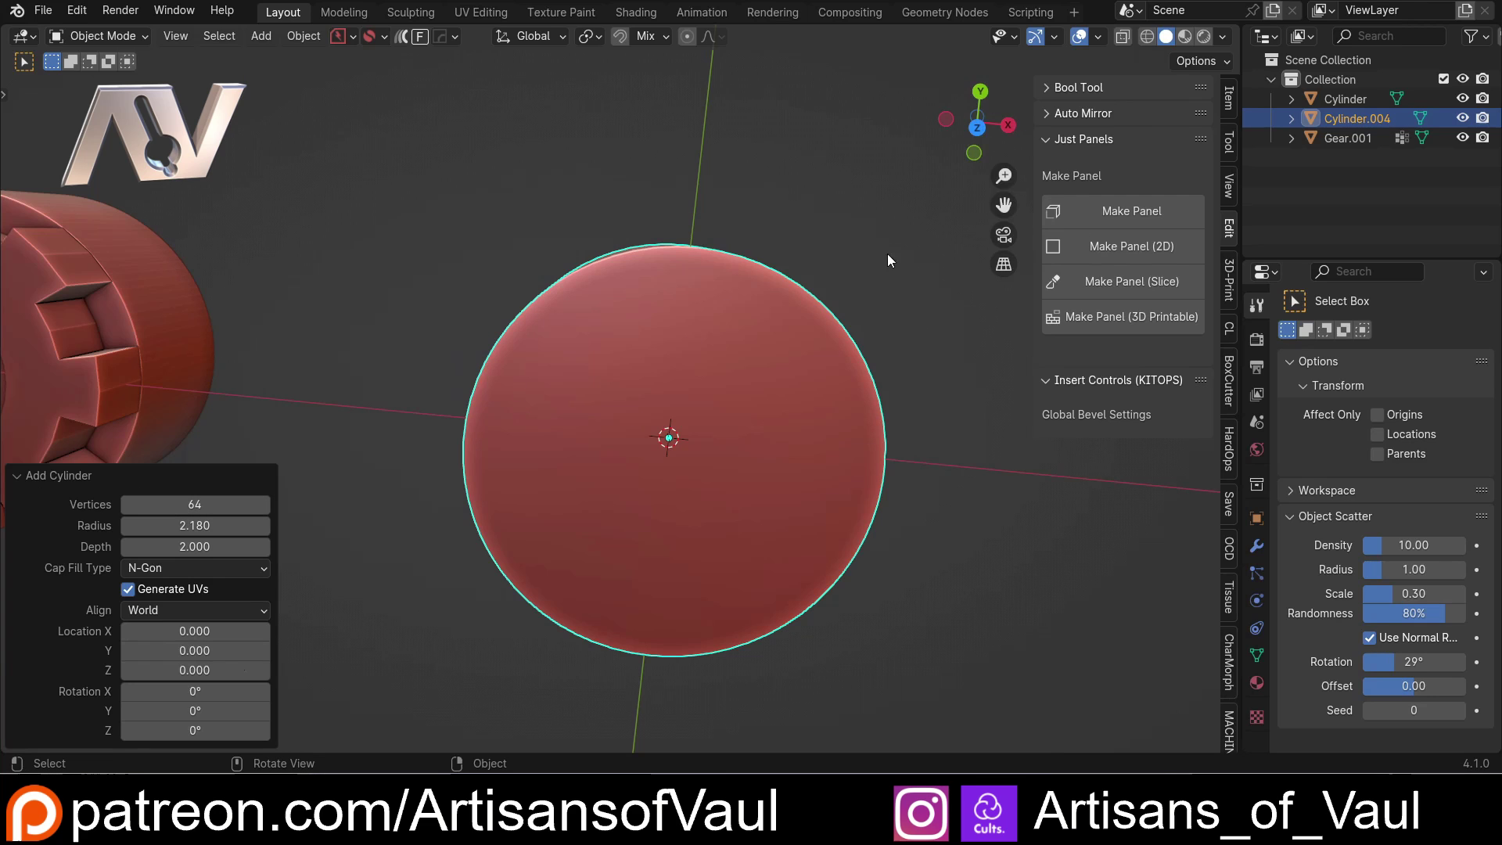
{"action": "left_click", "coordinate": [982, 132]}
{"action": "middle_click", "coordinate": [610, 484]}
{"action": "key", "text": "s"}
{"action": "key", "text": "z"}
{"action": "left_click", "coordinate": [760, 365]}
- Check the flattened cylinder from the side and top, and show its dimensions in the sidebar
{"action": "middle_click", "coordinate": [761, 323]}
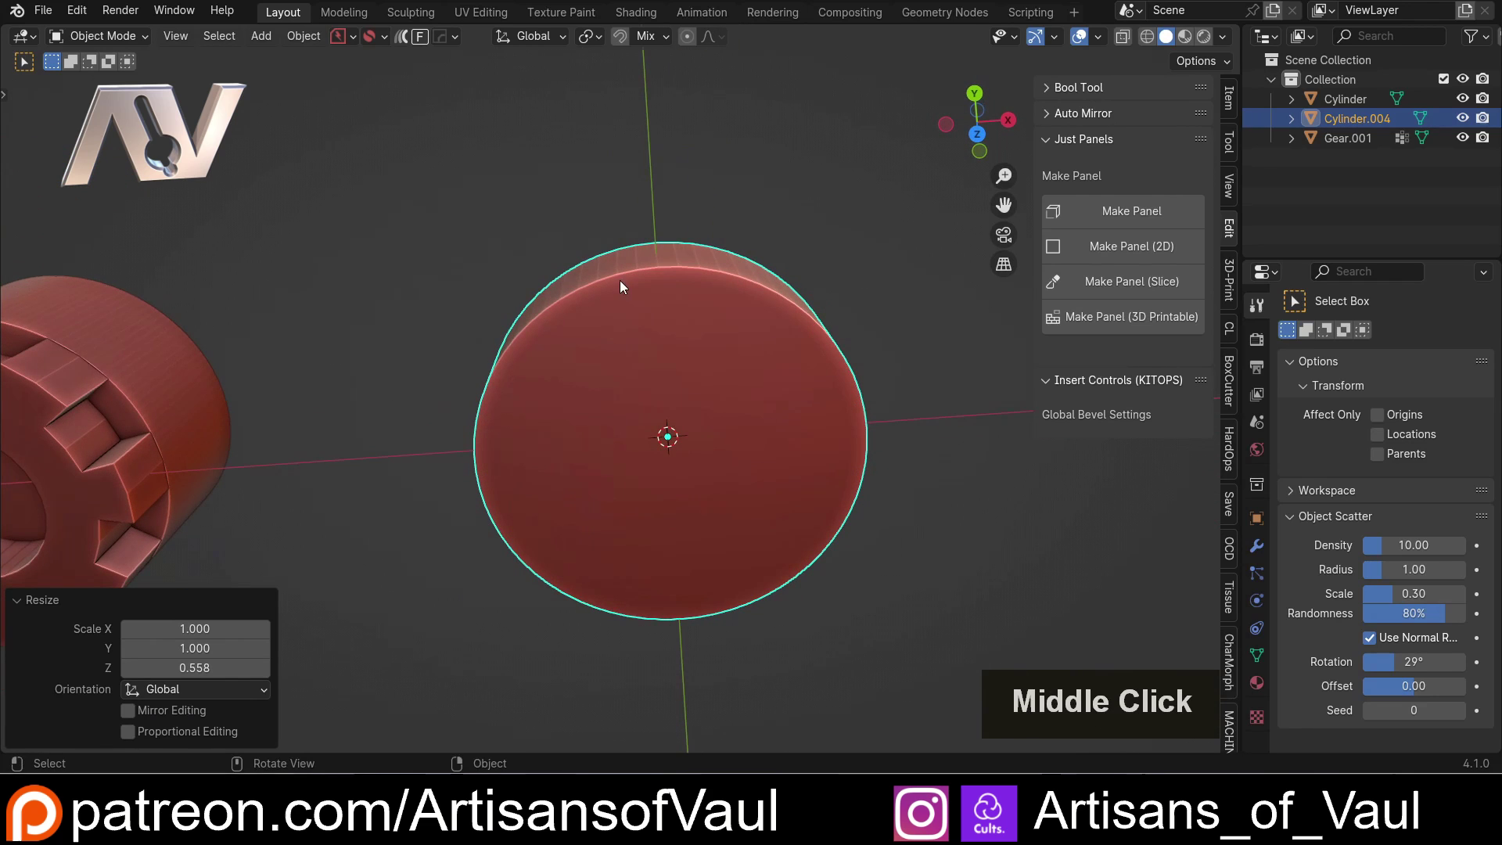
{"action": "left_click", "coordinate": [666, 308]}
{"action": "scroll", "scroll_direction": "down", "scroll_amount": 3}
{"action": "middle_click", "coordinate": [253, 473]}
{"action": "scroll", "scroll_direction": "up", "scroll_amount": 3}
{"action": "middle_click", "coordinate": [899, 343]}
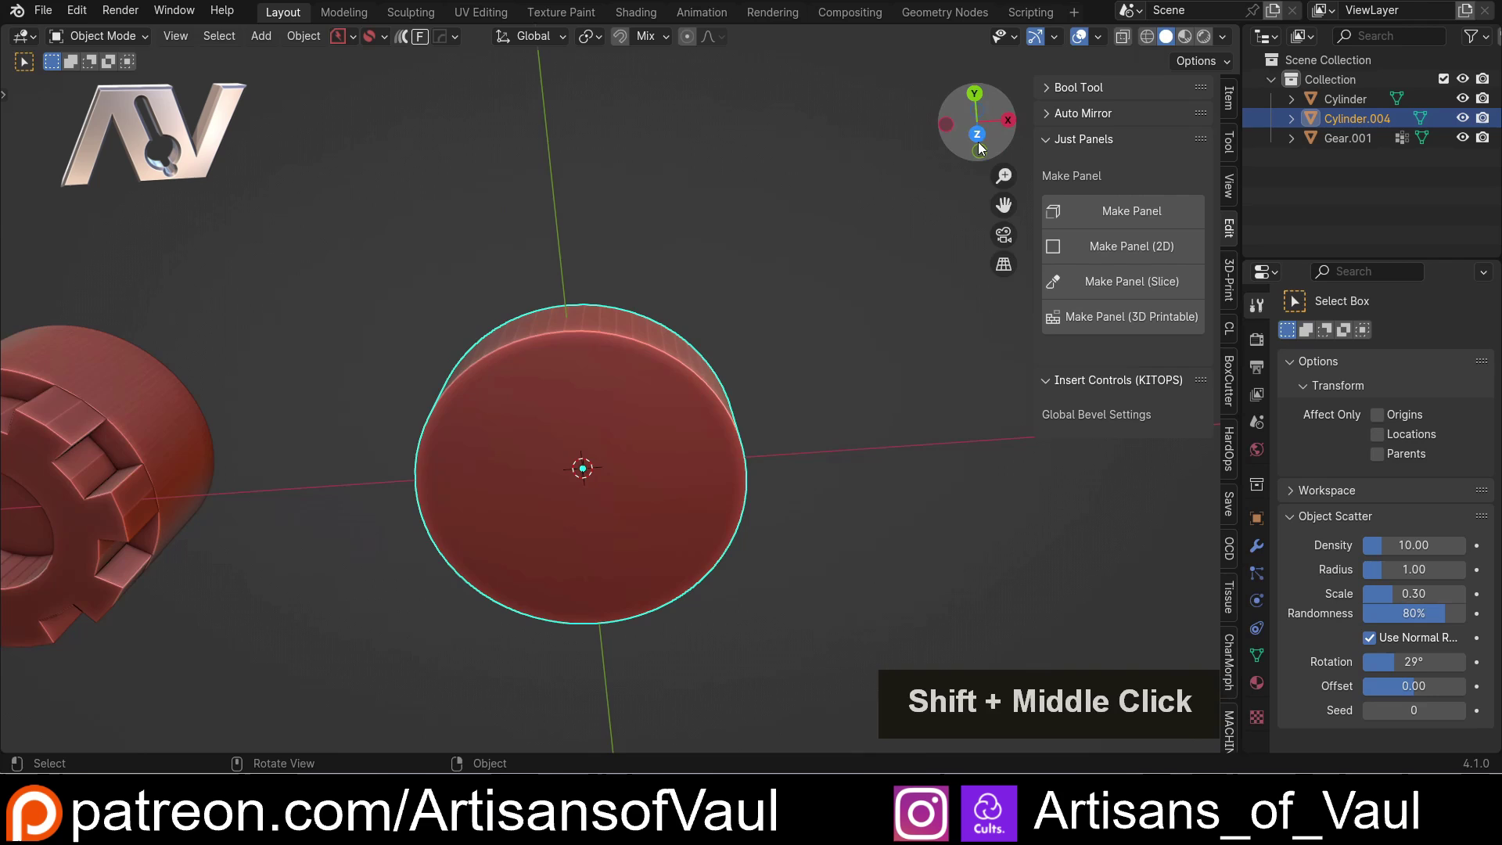
{"action": "left_click", "coordinate": [985, 140]}
{"action": "key", "text": "s"}
{"action": "left_click", "coordinate": [849, 417]}
{"action": "key", "text": "ctrl+z"}
{"action": "left_click", "coordinate": [1237, 98]}
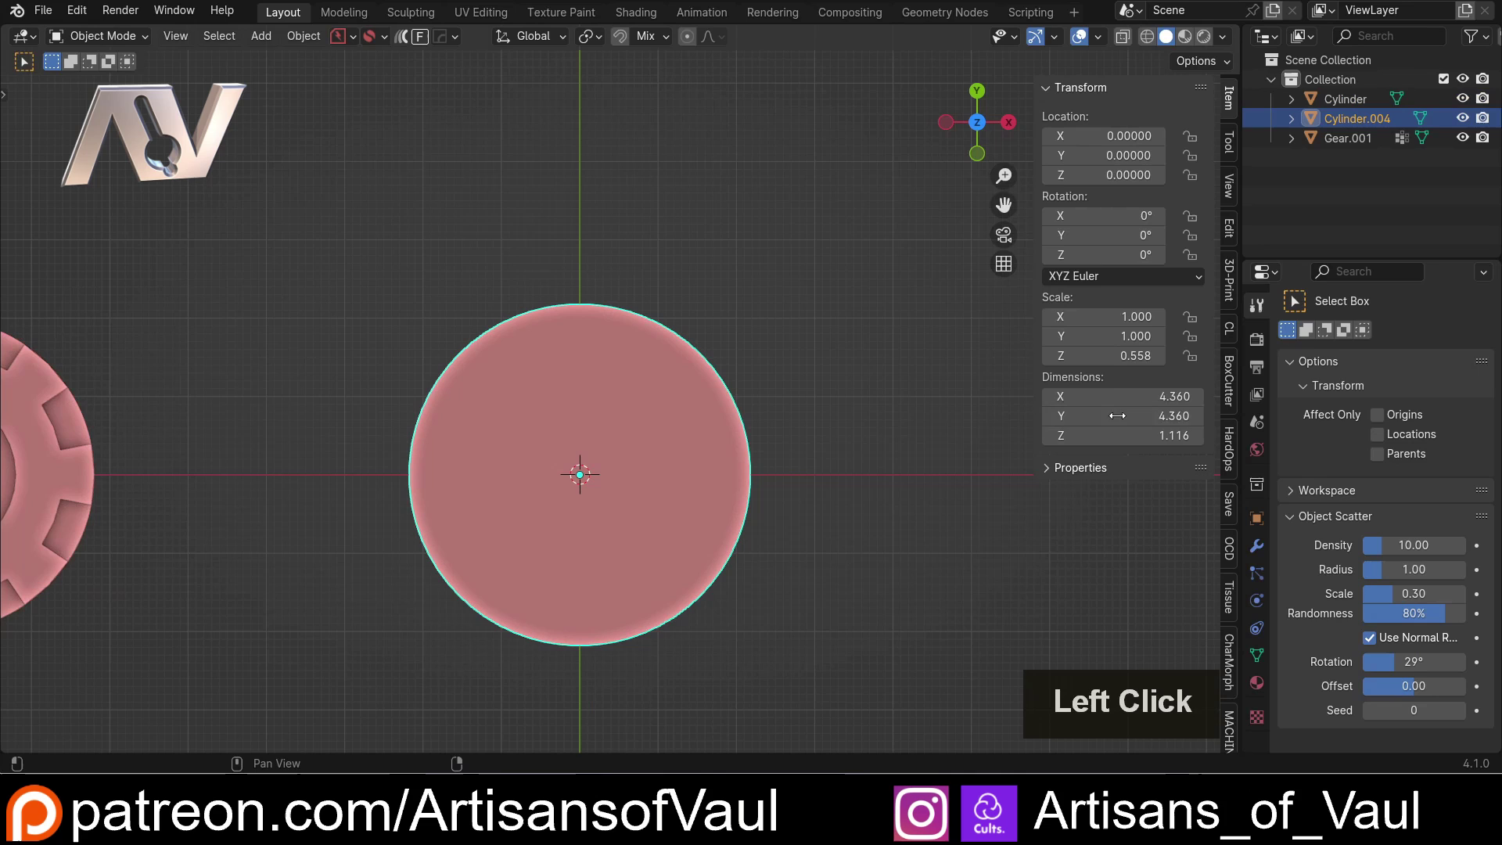
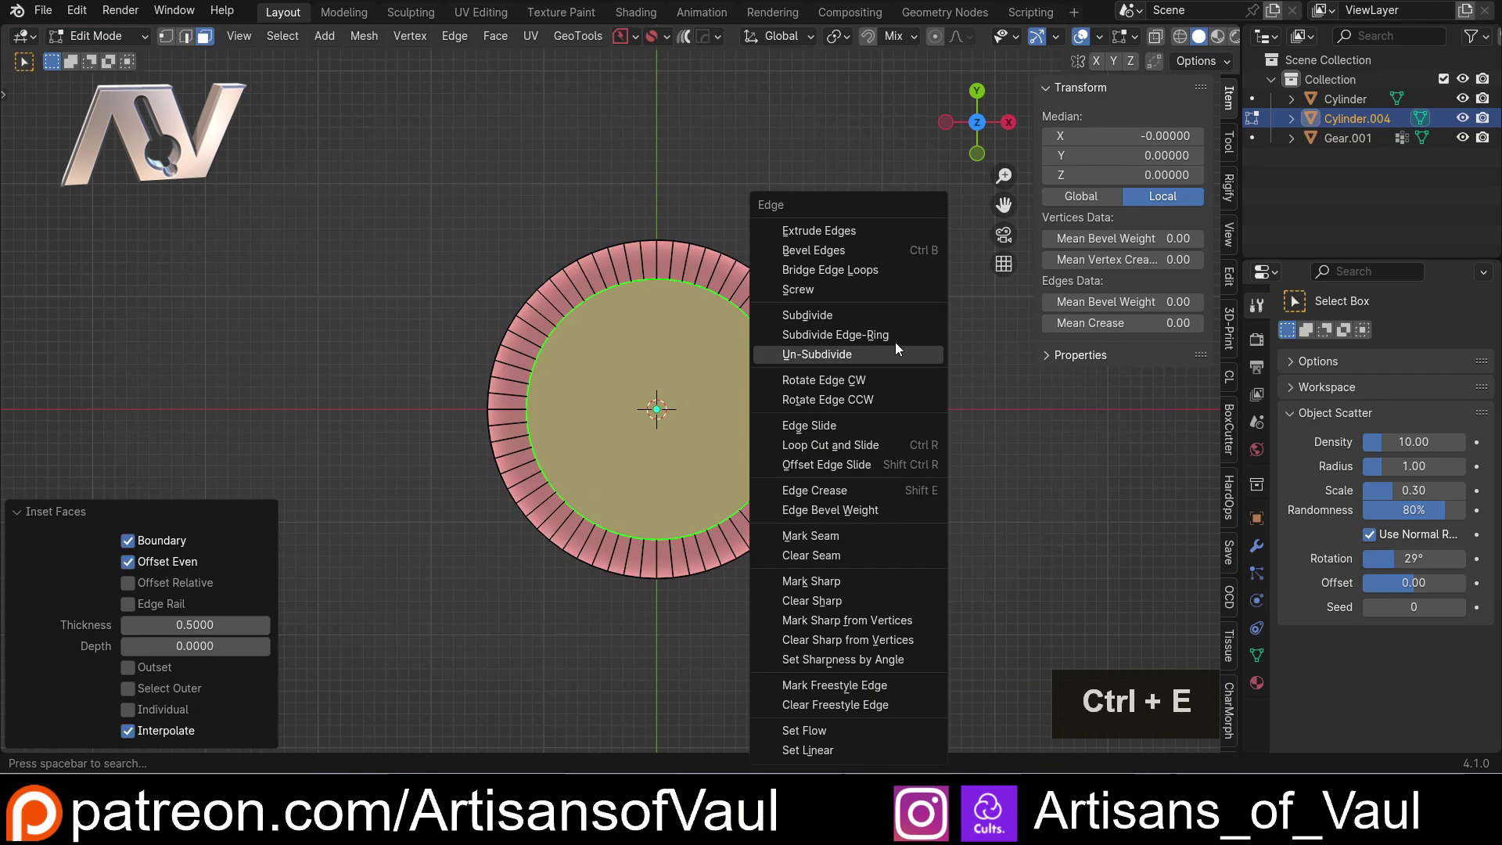
- Bridge the inner edge loops into a through hole, then select the outer wall's face loop
{"action": "left_click", "coordinate": [844, 274]}
{"action": "middle_click", "coordinate": [679, 358]}
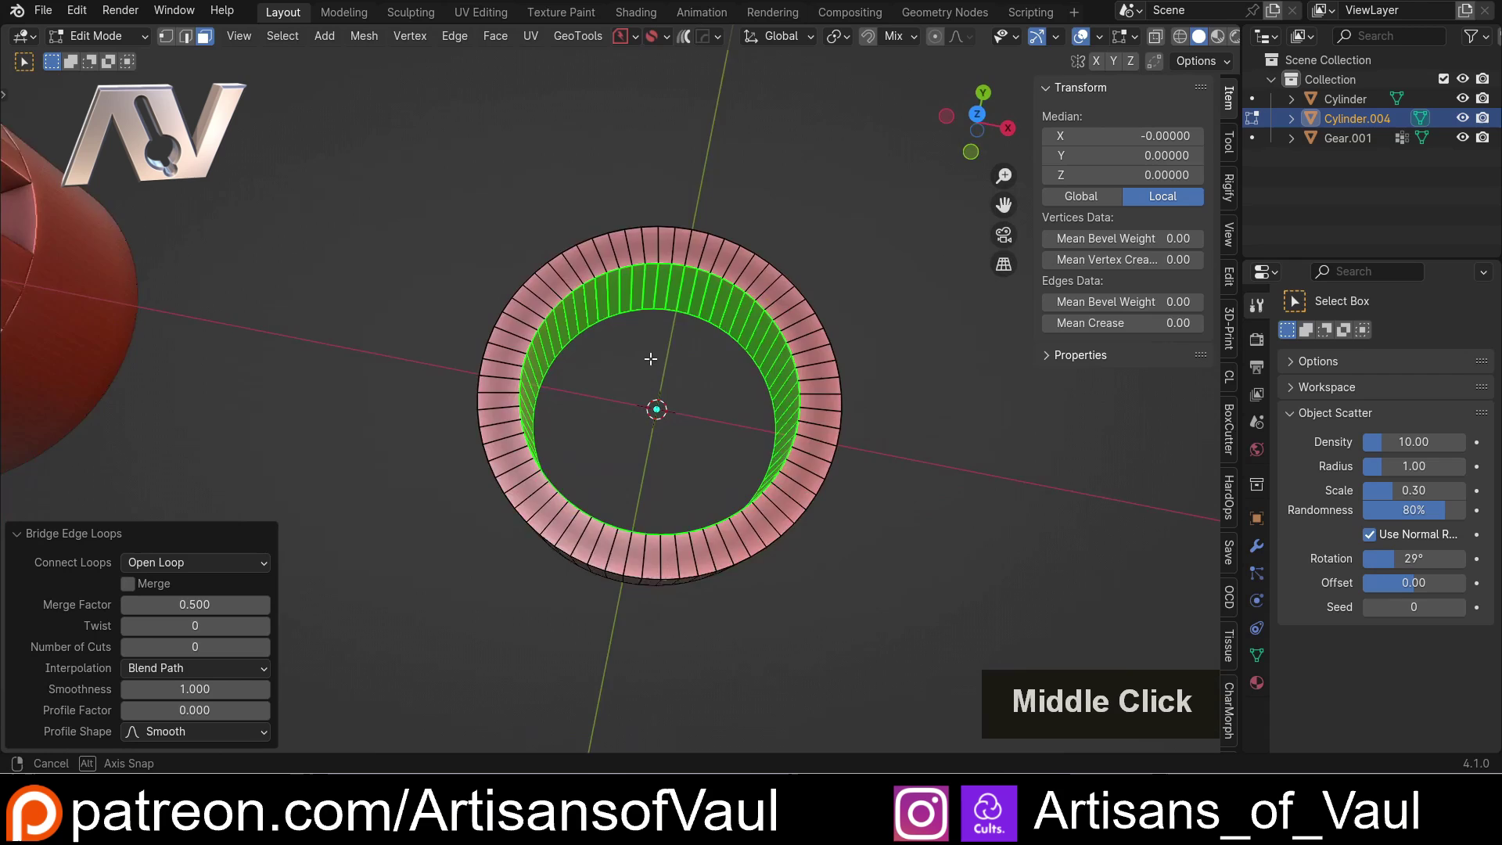
{"action": "scroll", "scroll_direction": "up", "scroll_amount": 3}
{"action": "middle_click", "coordinate": [791, 226]}
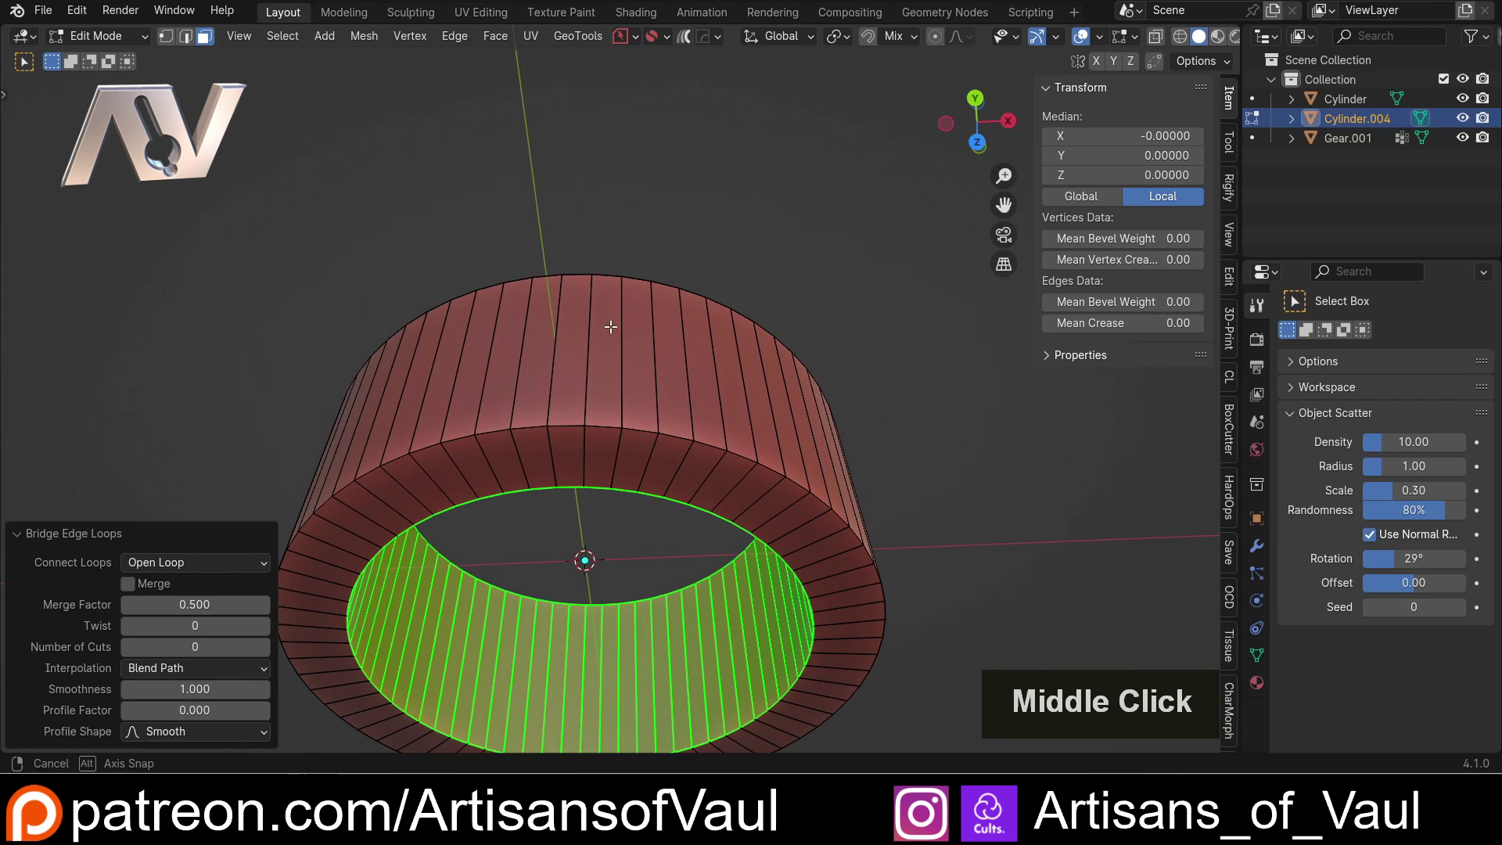
{"action": "double_click", "coordinate": [561, 338]}
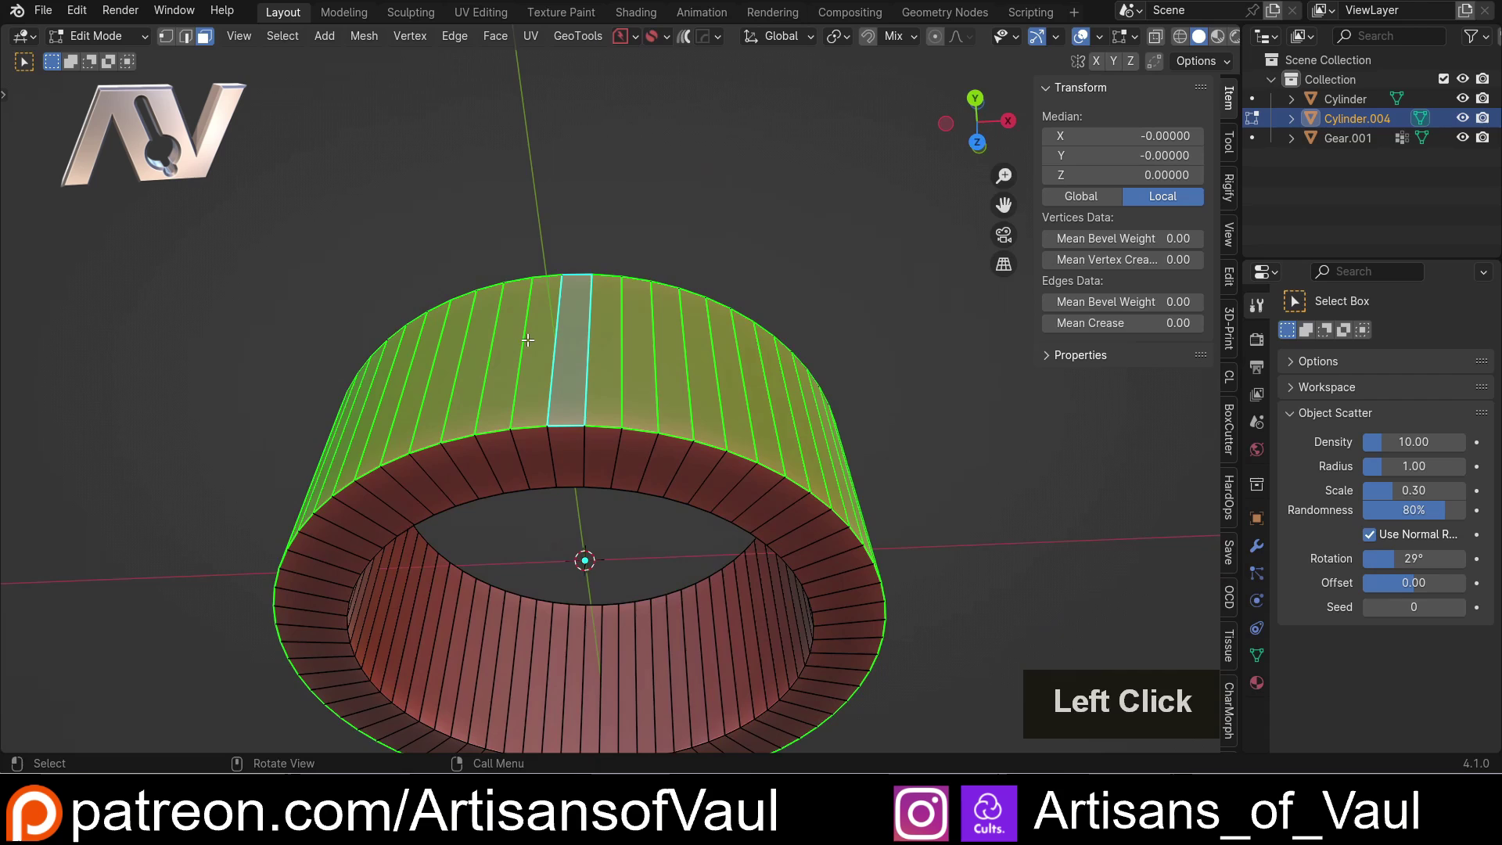
{"action": "scroll", "scroll_direction": "down", "scroll_amount": 3}
{"action": "middle_click", "coordinate": [528, 333]}
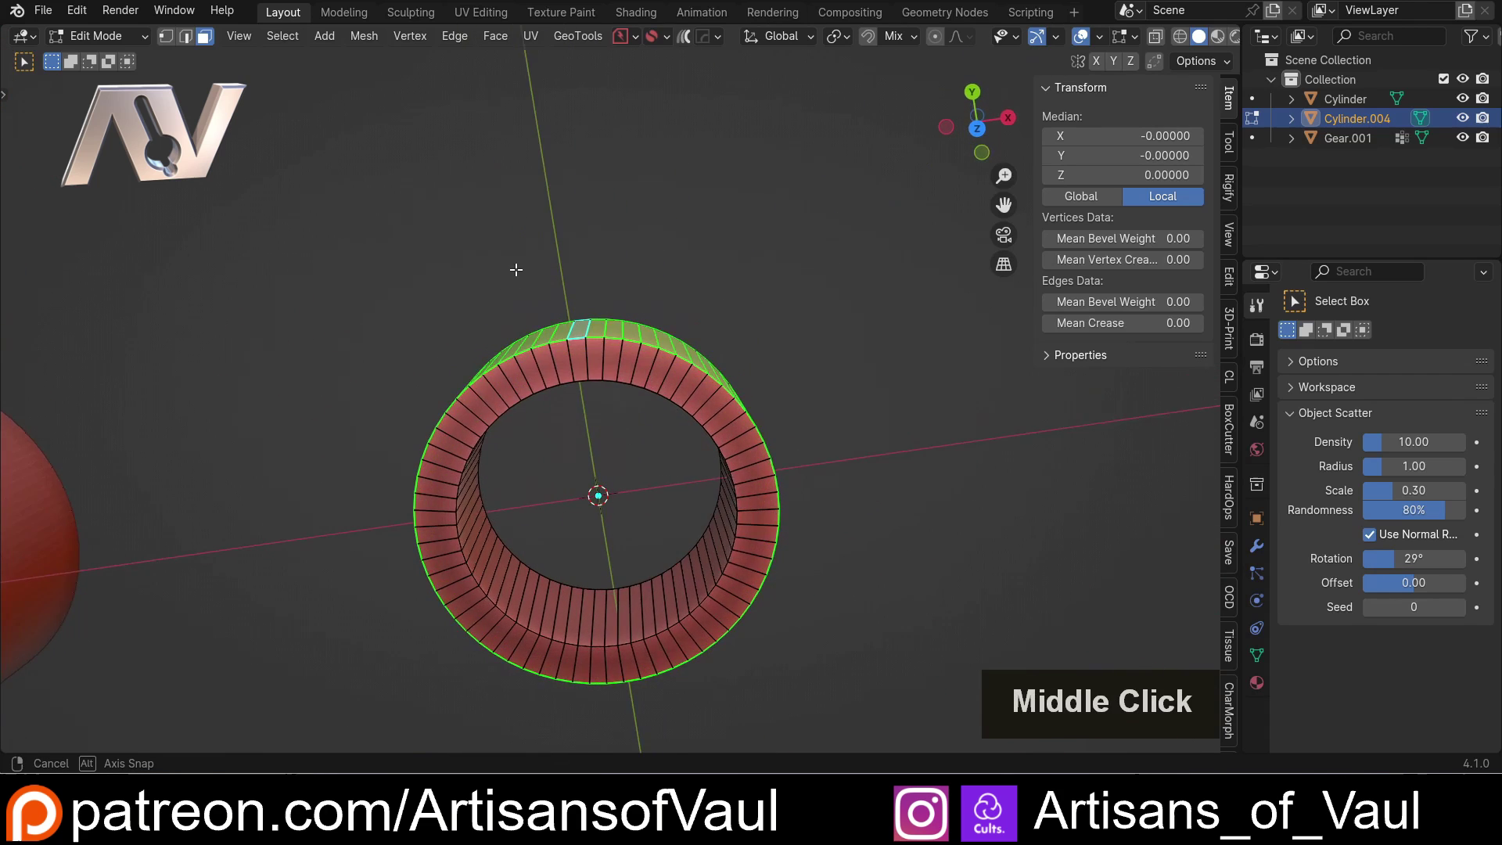
{"action": "left_click", "coordinate": [283, 41]}
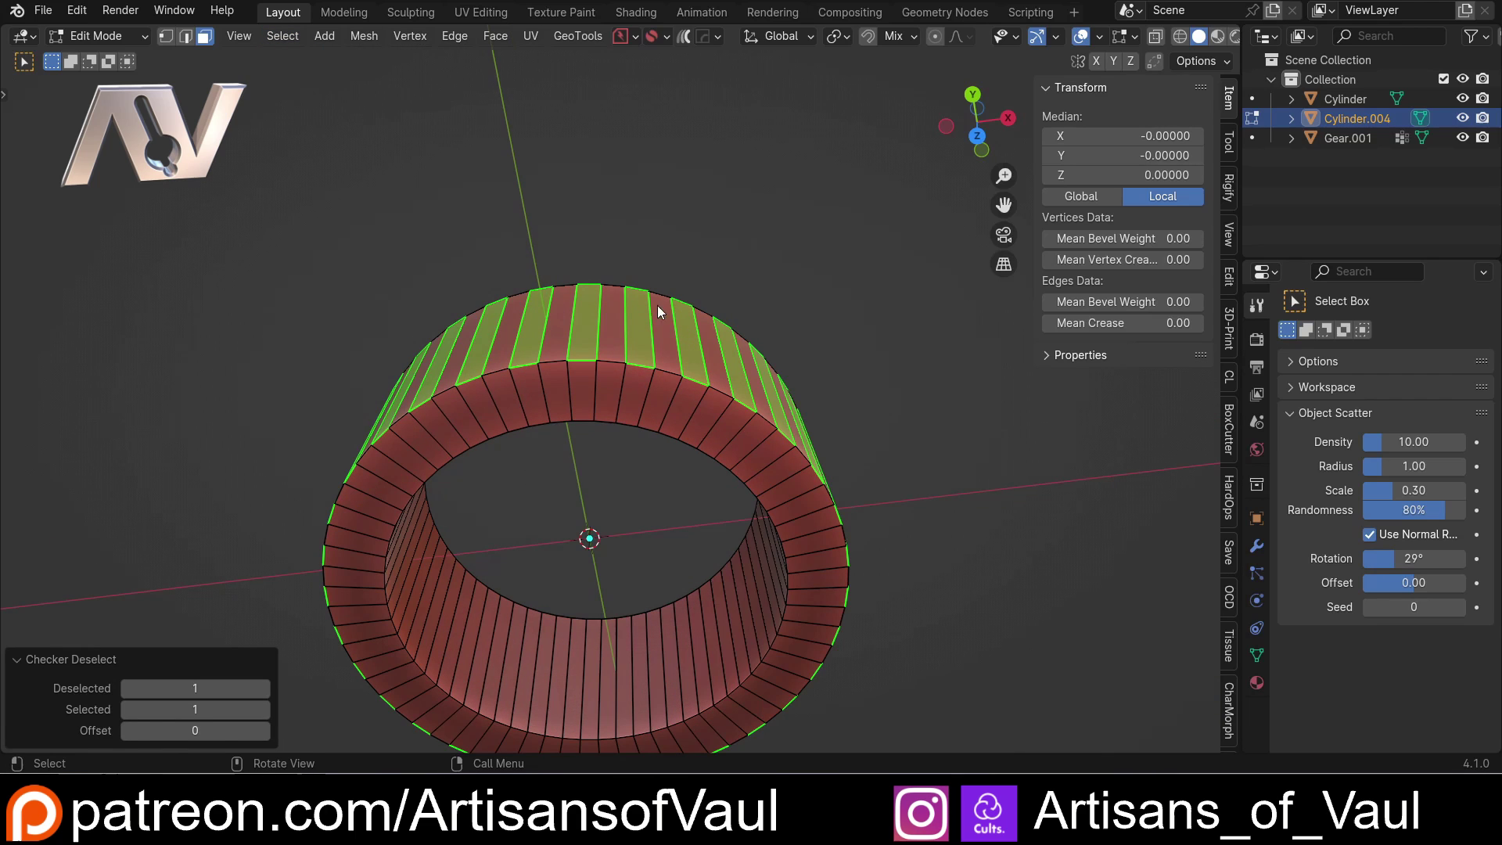
{"action": "scroll", "scroll_direction": "down", "scroll_amount": 3}
{"action": "scroll", "scroll_direction": "up", "scroll_amount": 3}
{"action": "middle_click", "coordinate": [456, 400]}
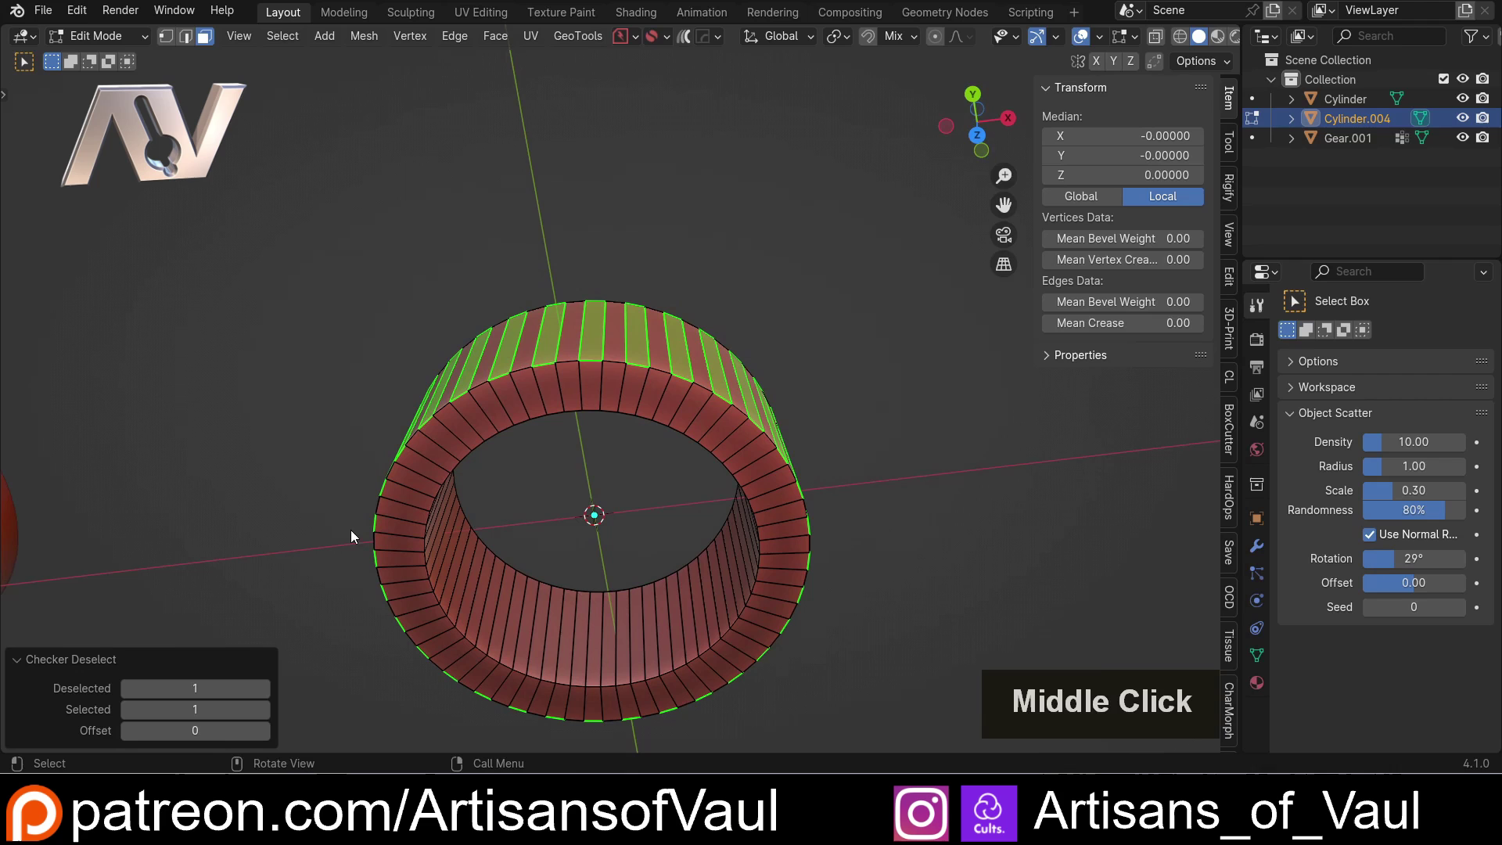
{"action": "scroll", "scroll_direction": "down", "scroll_amount": 3}
{"action": "middle_click", "coordinate": [288, 466]}
{"action": "middle_click", "coordinate": [588, 386]}
{"action": "middle_click", "coordinate": [426, 469]}
{"action": "scroll", "scroll_direction": "up", "scroll_amount": 3}
{"action": "middle_click", "coordinate": [419, 438]}
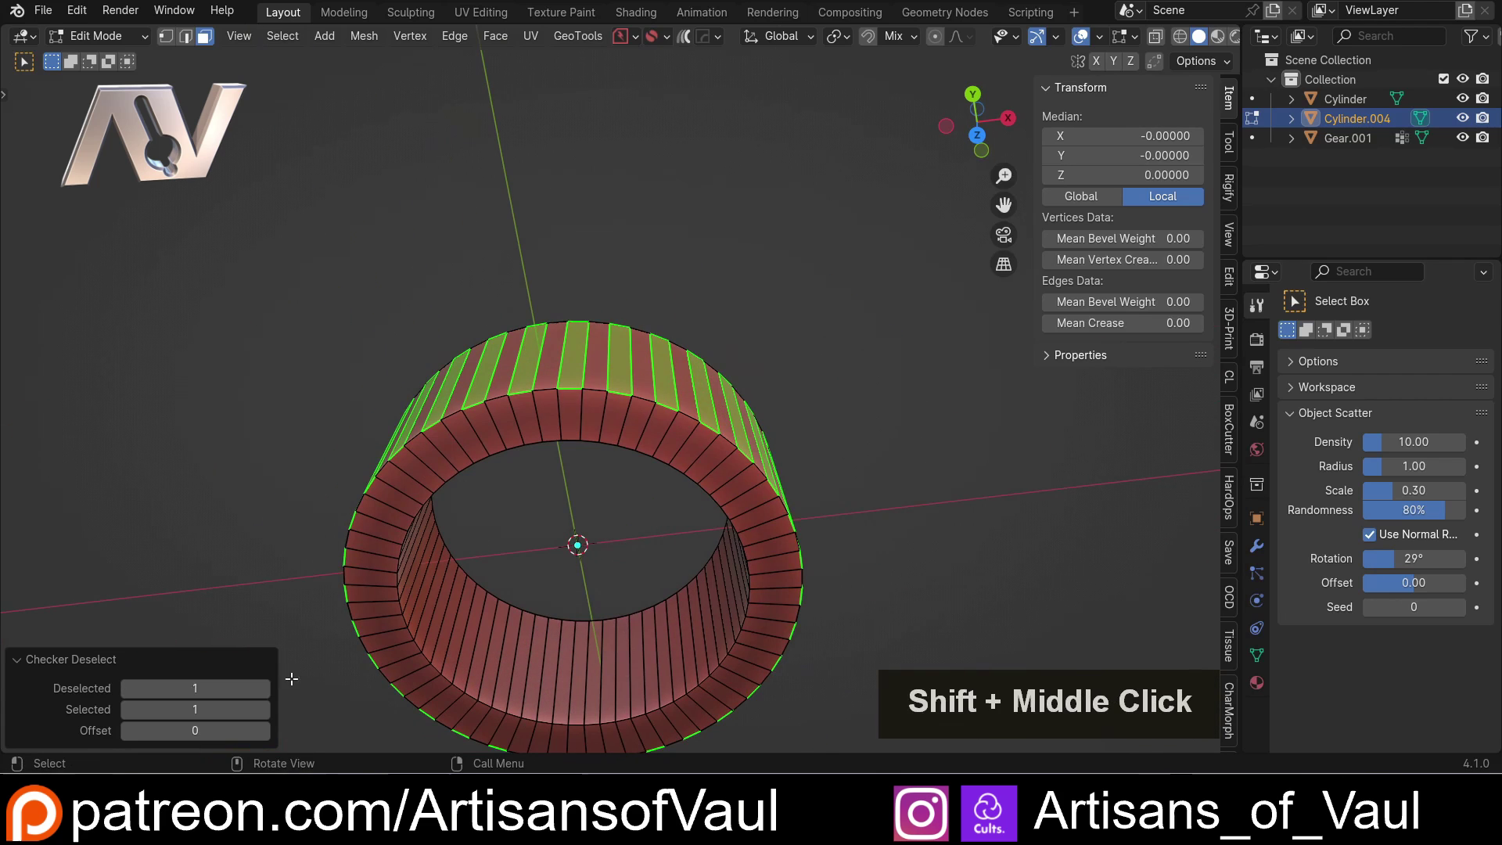
{"action": "middle_click", "coordinate": [274, 696]}
{"action": "left_click", "coordinate": [274, 696]}
{"action": "double_click", "coordinate": [274, 695]}
{"action": "left_click", "coordinate": [272, 695]}
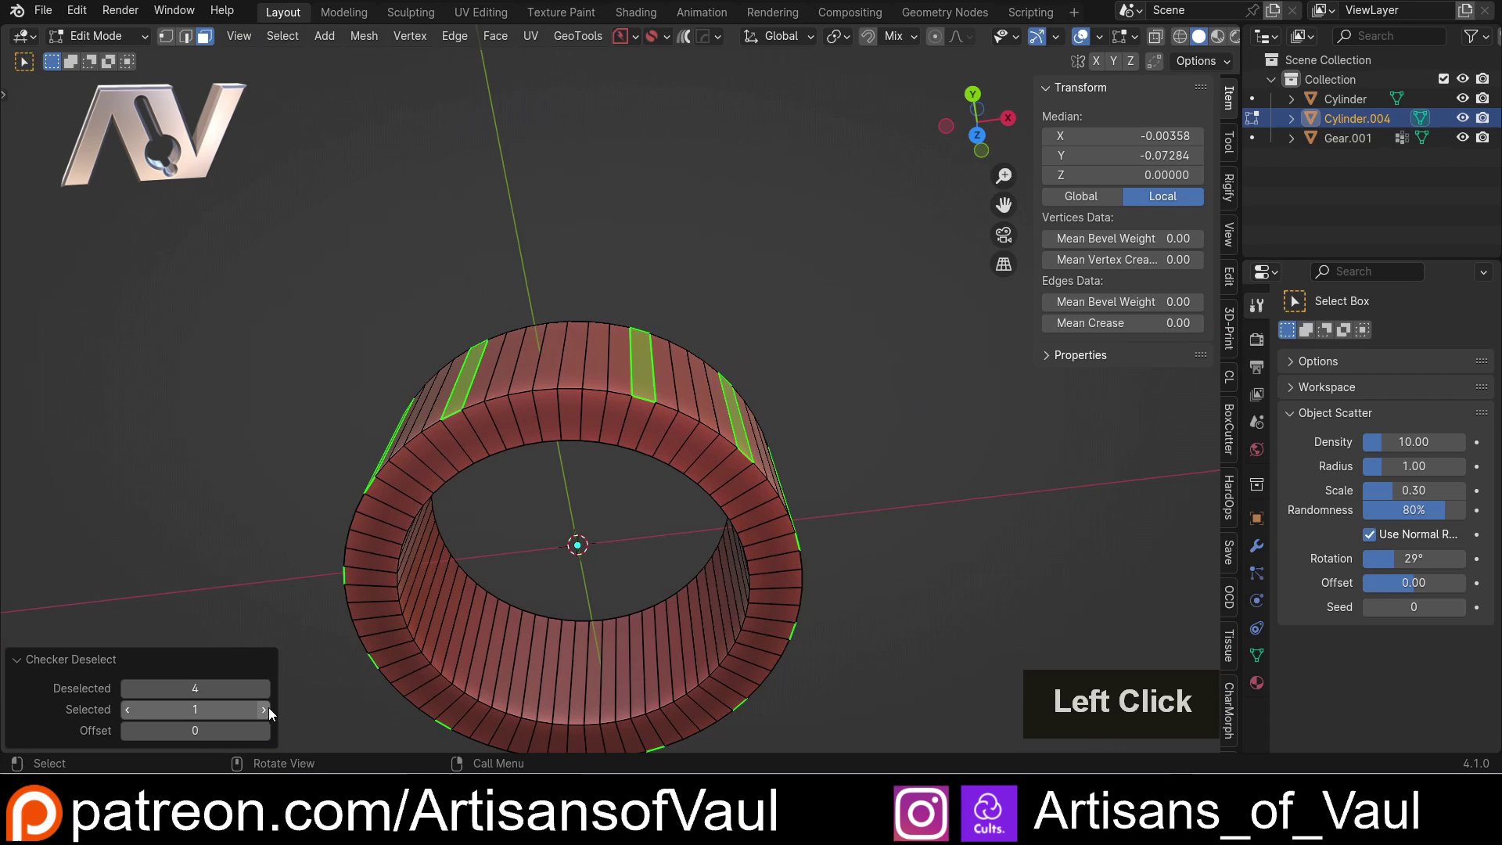
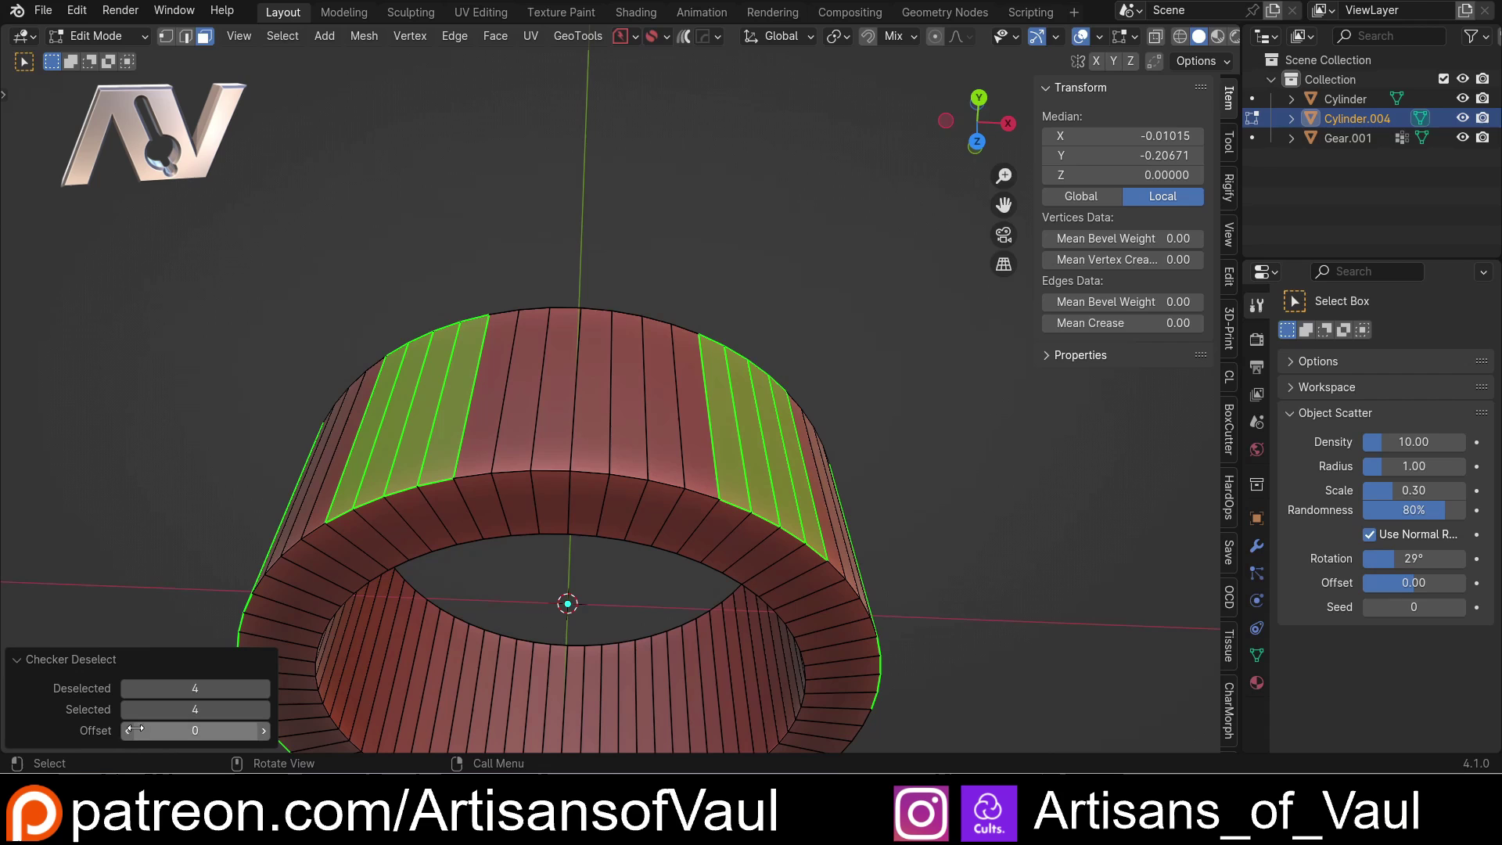
{"action": "left_click", "coordinate": [127, 740]}
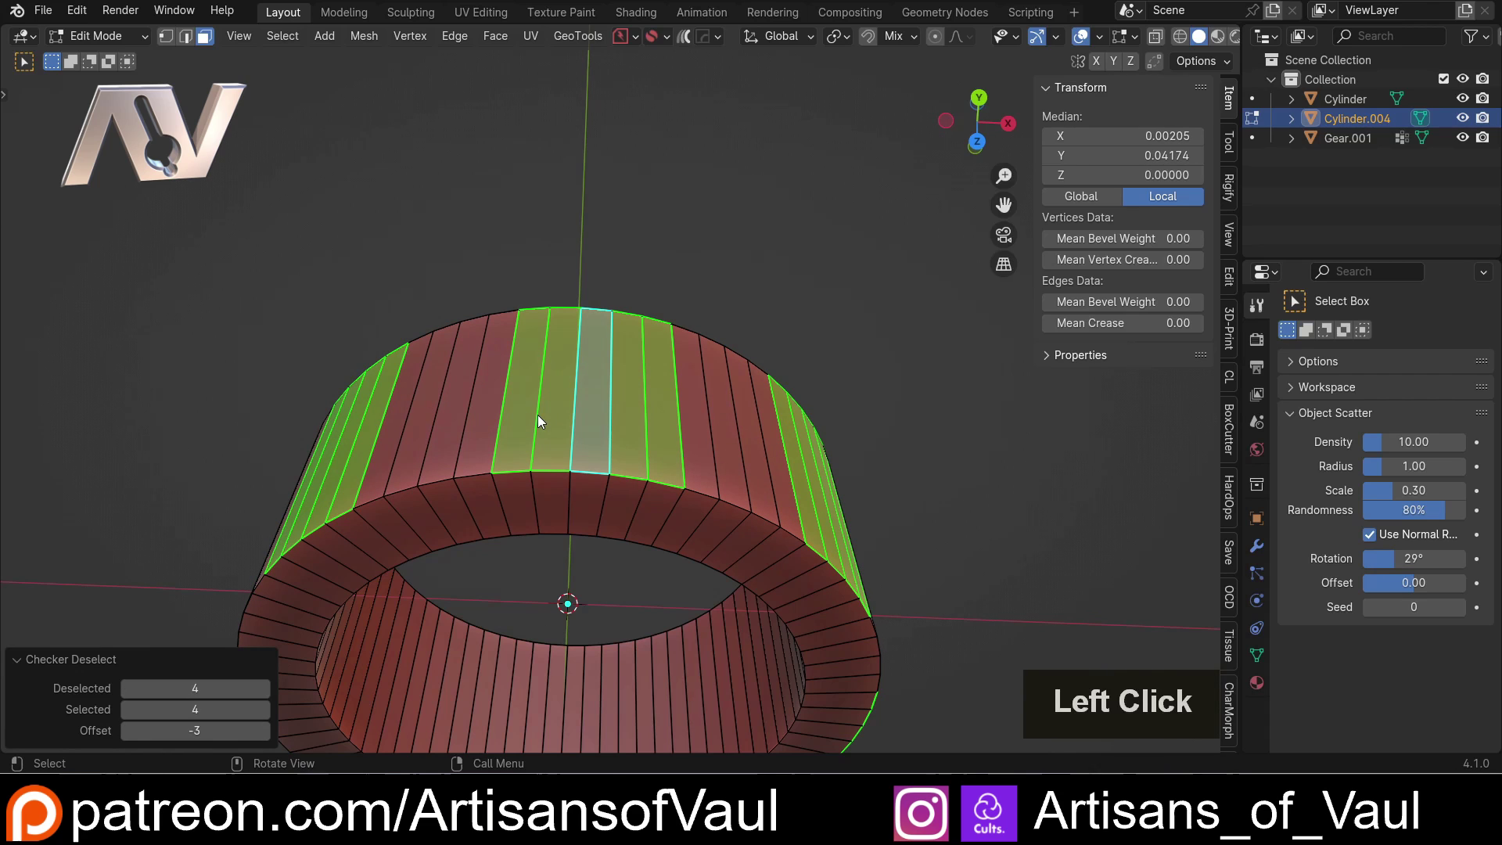
{"action": "scroll", "scroll_direction": "down", "scroll_amount": 3}
{"action": "middle_click", "coordinate": [561, 480]}
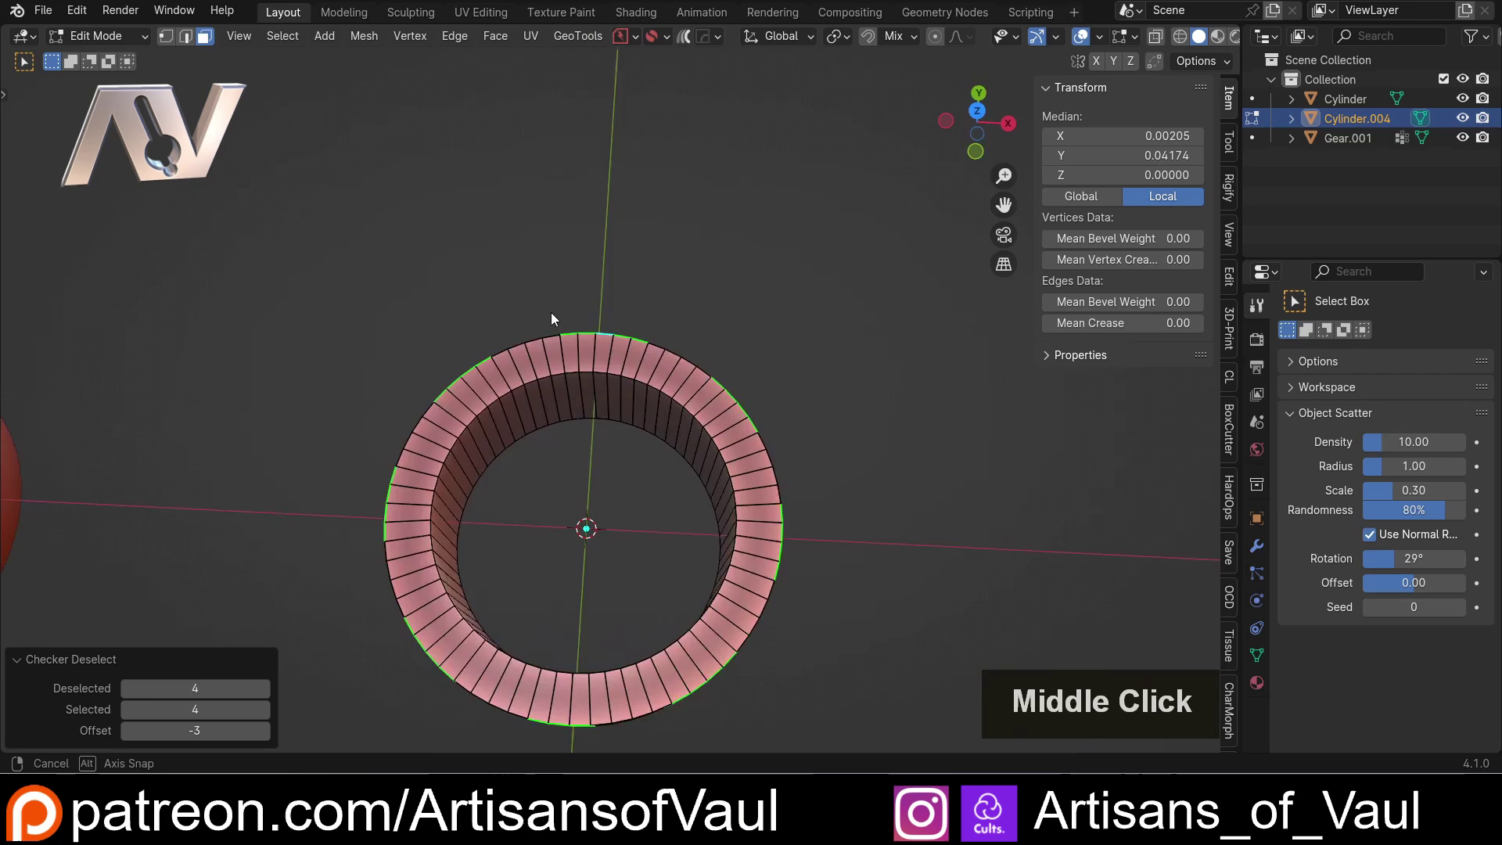
{"action": "left_click", "coordinate": [560, 240]}
{"action": "scroll", "scroll_direction": "down", "scroll_amount": 3}
{"action": "scroll", "scroll_direction": "up", "scroll_amount": 3}
{"action": "left_click", "coordinate": [975, 148]}
{"action": "scroll", "scroll_direction": "down", "scroll_amount": 3}
{"action": "middle_click", "coordinate": [611, 335]}
- Select two outer-wall faces spaced around the ring and grow them into starting strips
{"action": "scroll", "scroll_direction": "up", "scroll_amount": 3}
{"action": "middle_click", "coordinate": [652, 225]}
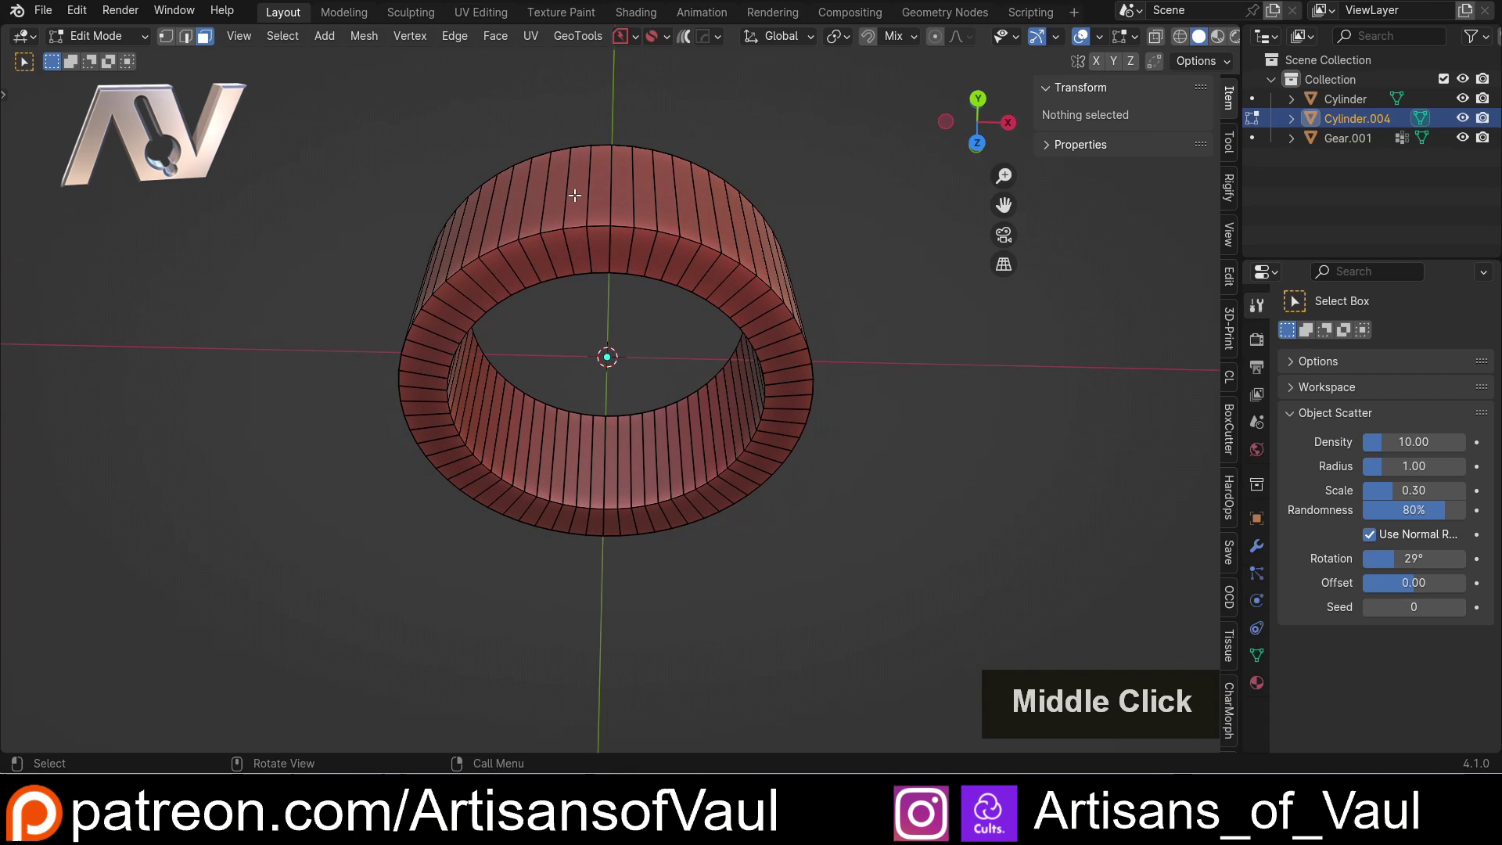
{"action": "left_click", "coordinate": [574, 190]}
{"action": "middle_click", "coordinate": [567, 227]}
{"action": "middle_click", "coordinate": [552, 299]}
{"action": "middle_click", "coordinate": [529, 382]}
{"action": "scroll", "scroll_direction": "up", "scroll_amount": 3}
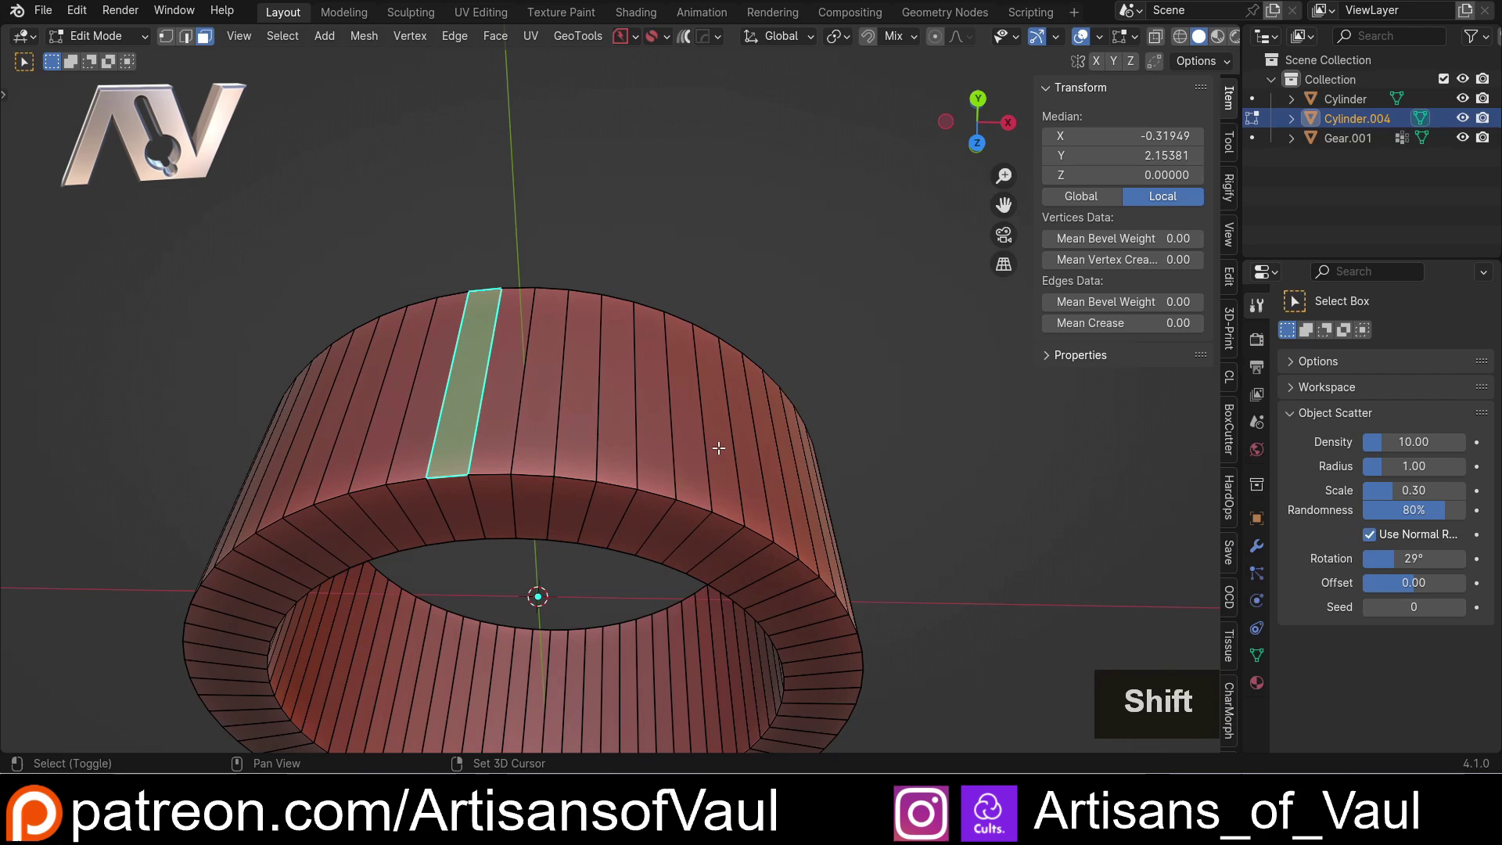
{"action": "left_click", "coordinate": [749, 446]}
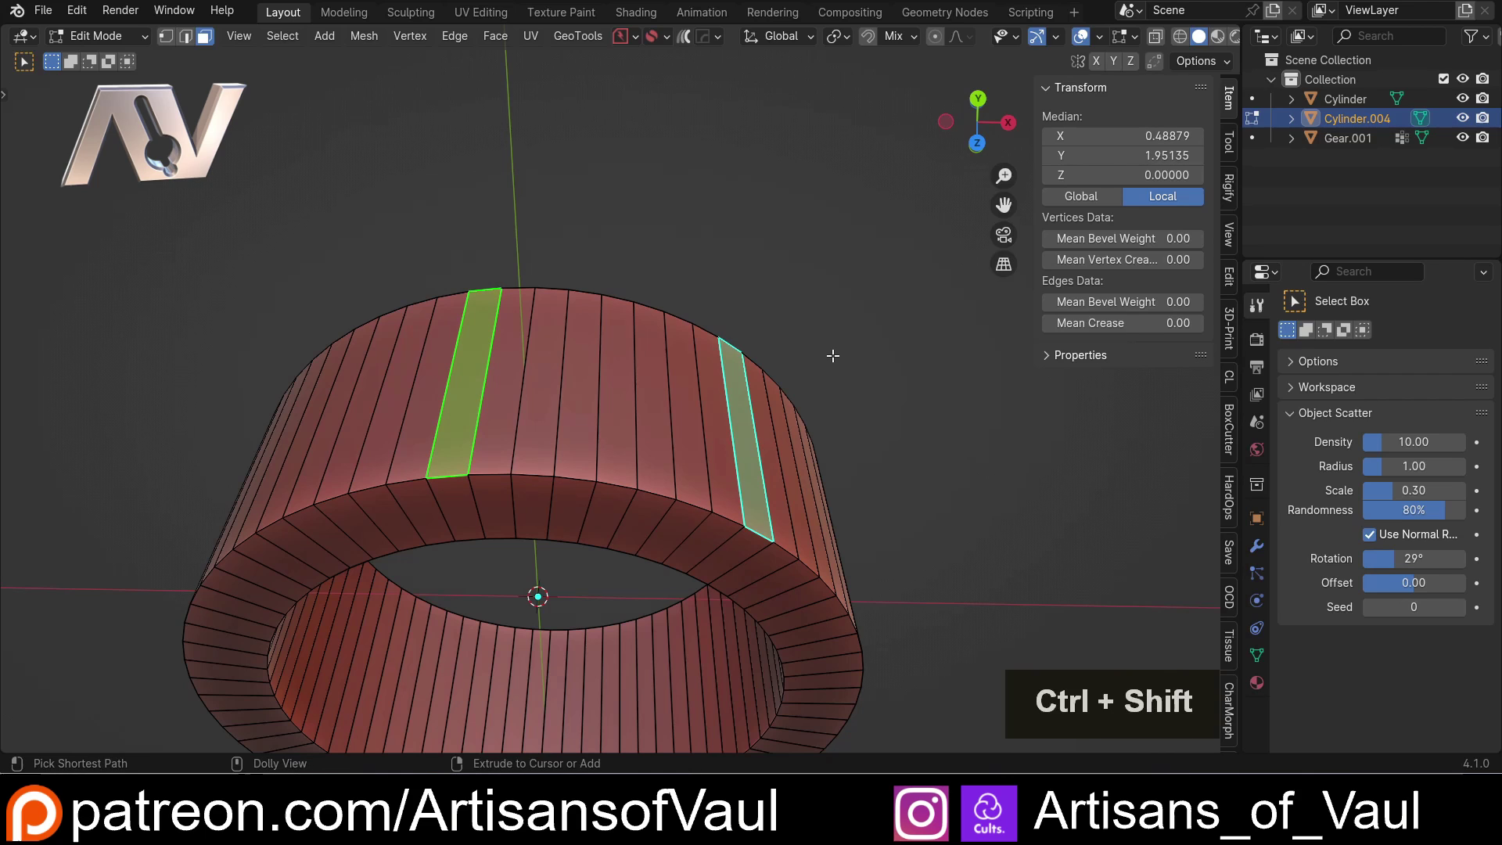
{"action": "key", "text": "ctrl+shift+KP_Add"}
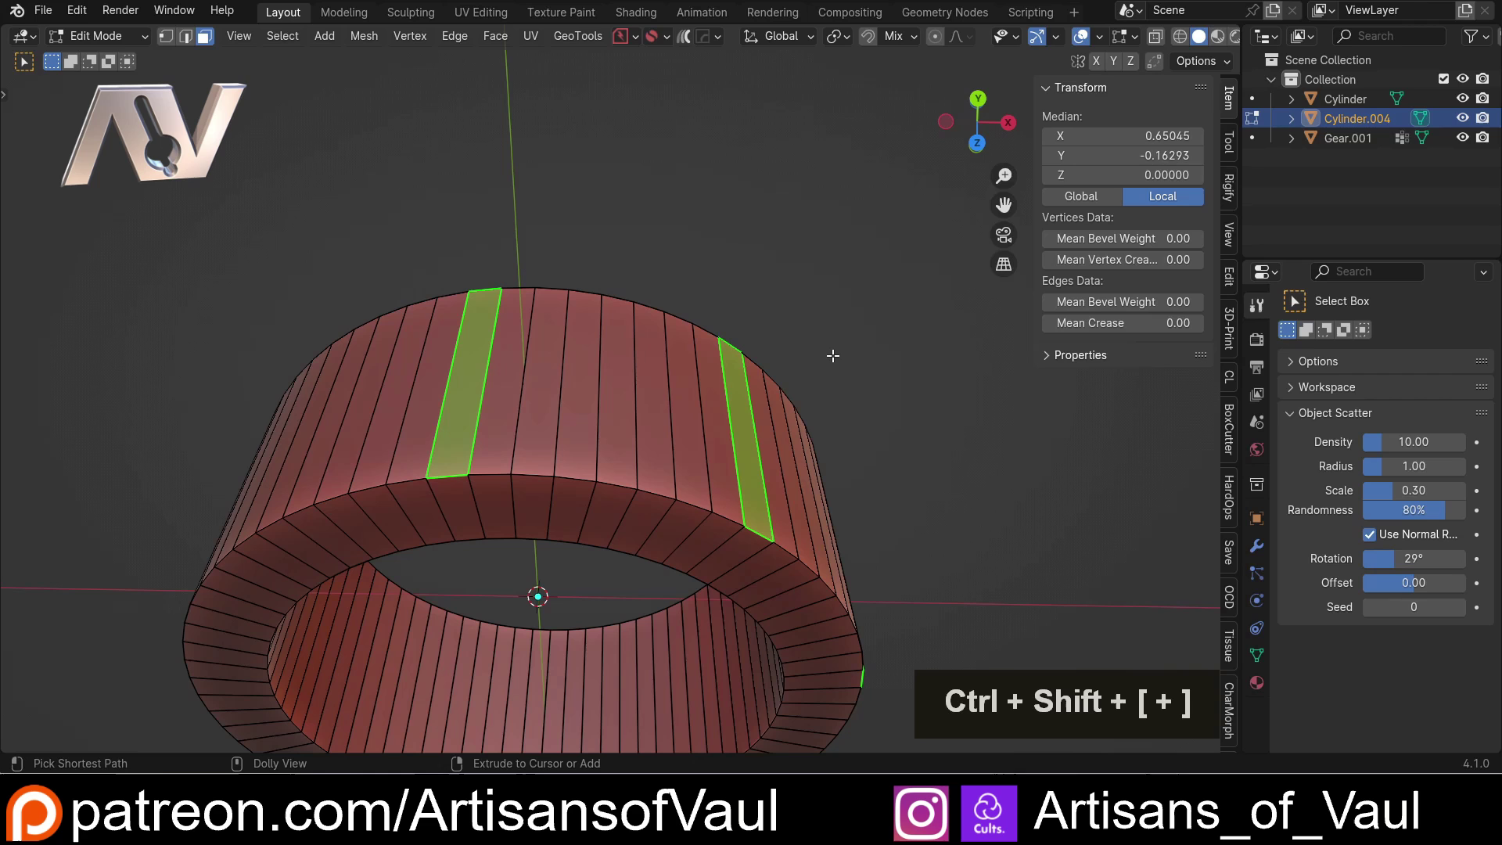
{"action": "scroll", "scroll_direction": "down", "scroll_amount": 3}
{"action": "middle_click", "coordinate": [826, 359]}
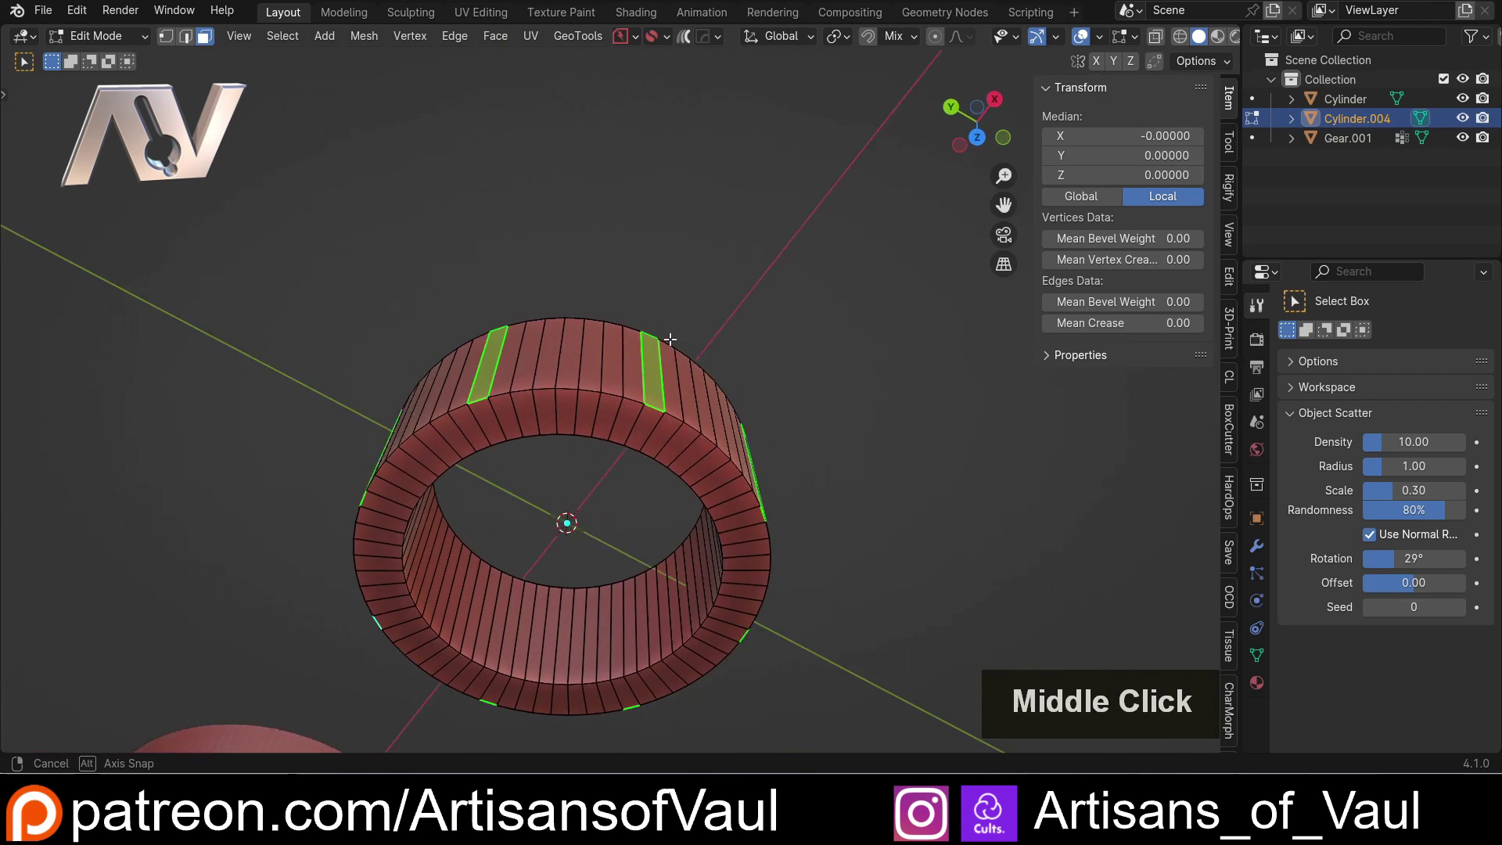
{"action": "scroll", "scroll_direction": "up", "scroll_amount": 3}
{"action": "middle_click", "coordinate": [602, 401]}
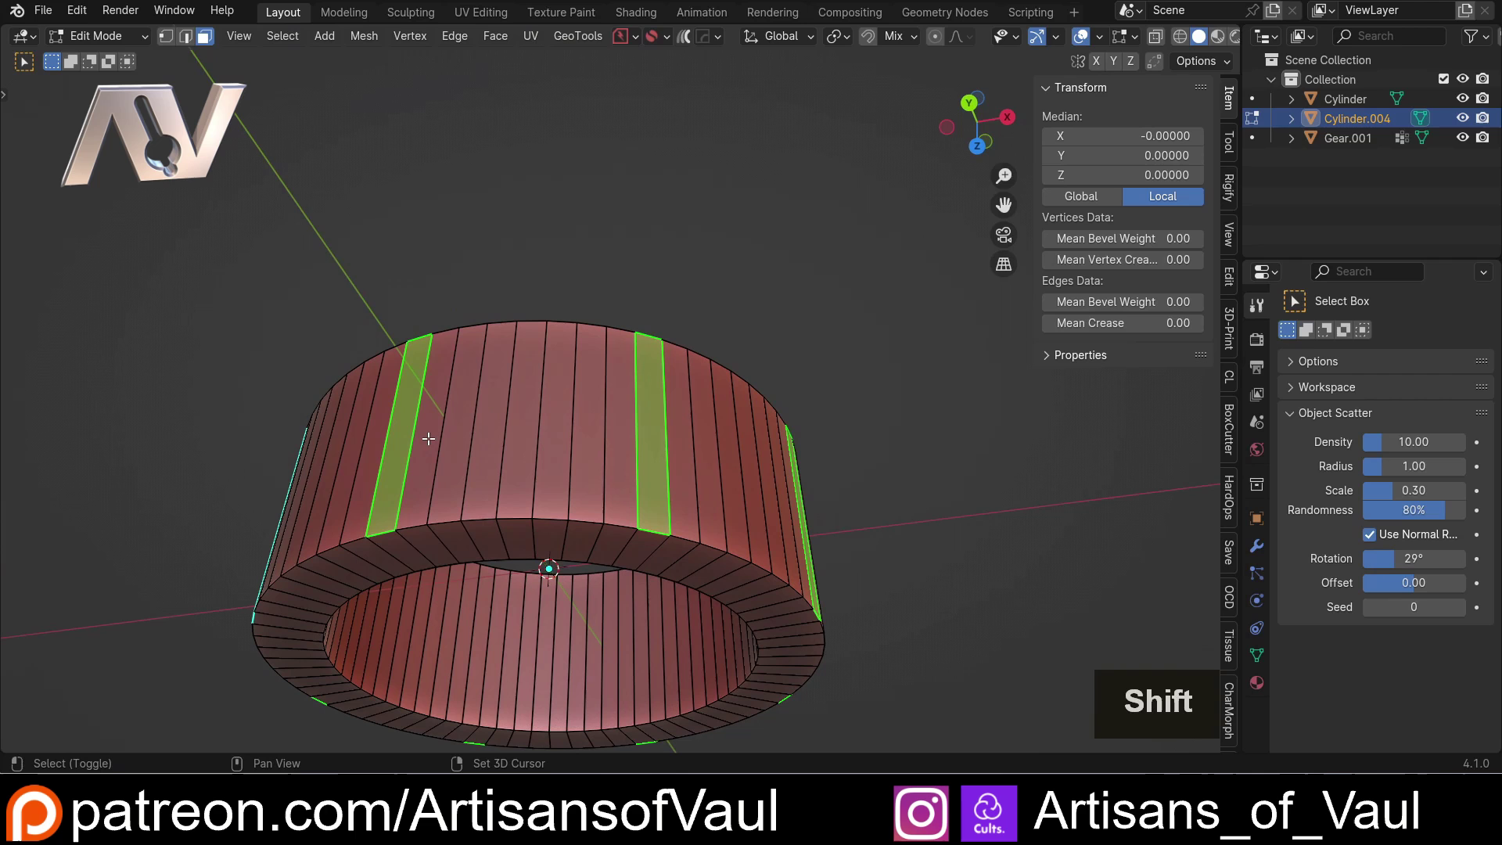
- Add further evenly spaced outer faces and grow each into a group of four faces
{"action": "left_click", "coordinate": [426, 434]}
{"action": "left_click", "coordinate": [680, 456]}
{"action": "middle_click", "coordinate": [745, 479]}
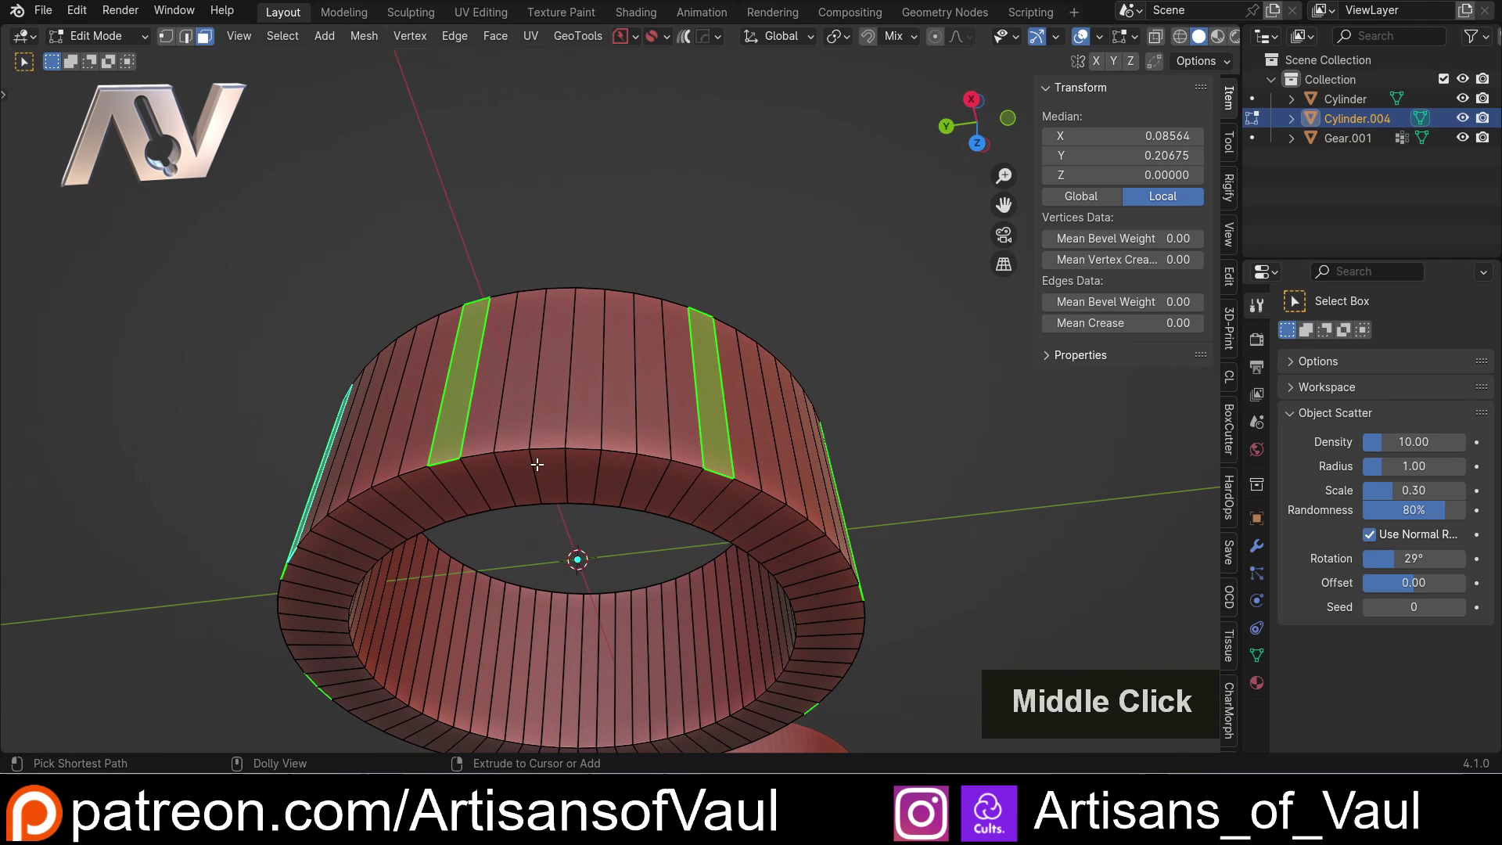
{"action": "key", "text": "ctrl+shift+KP_Add"}
{"action": "key", "text": "ctrl+shift+]"}
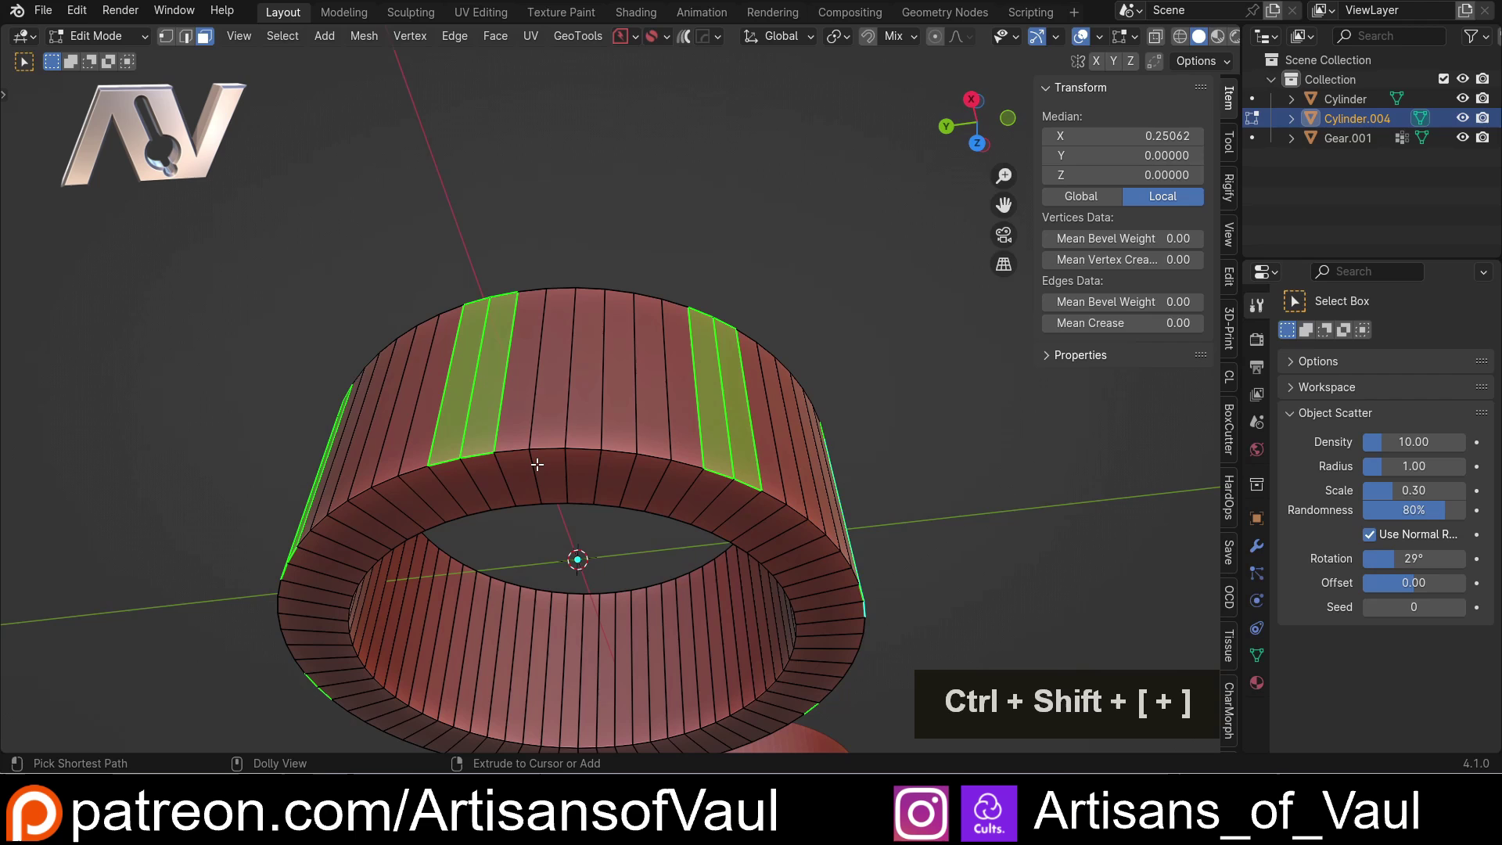
{"action": "middle_click", "coordinate": [357, 392]}
{"action": "left_click", "coordinate": [505, 450]}
{"action": "left_click", "coordinate": [762, 484]}
{"action": "key", "text": "ctrl+shift+KP_Add"}
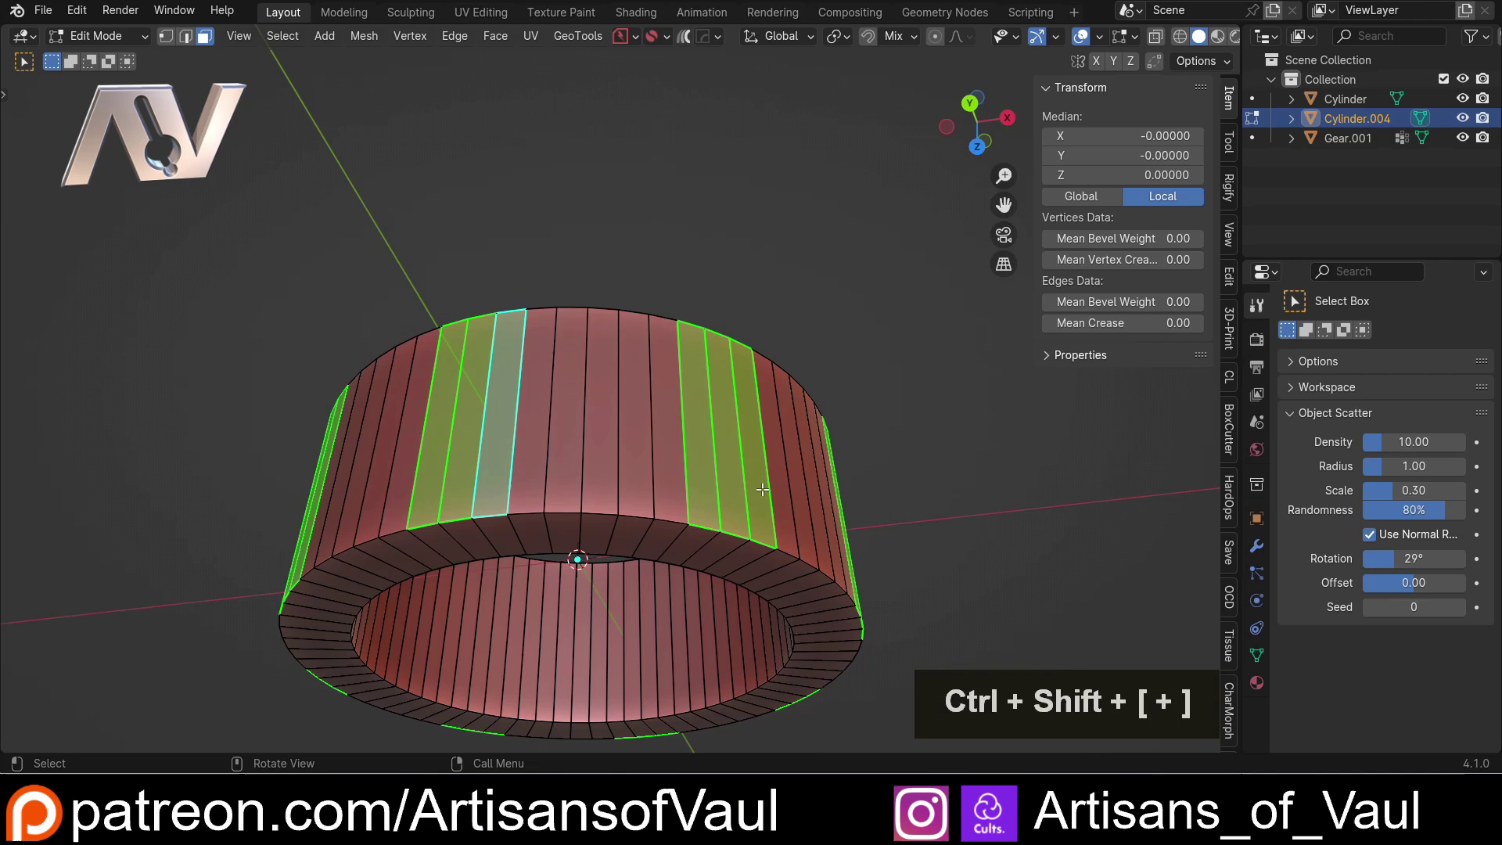
{"action": "double_click", "coordinate": [541, 466]}
{"action": "left_click", "coordinate": [780, 487]}
{"action": "key", "text": "ctrl+shift+KP_Add"}
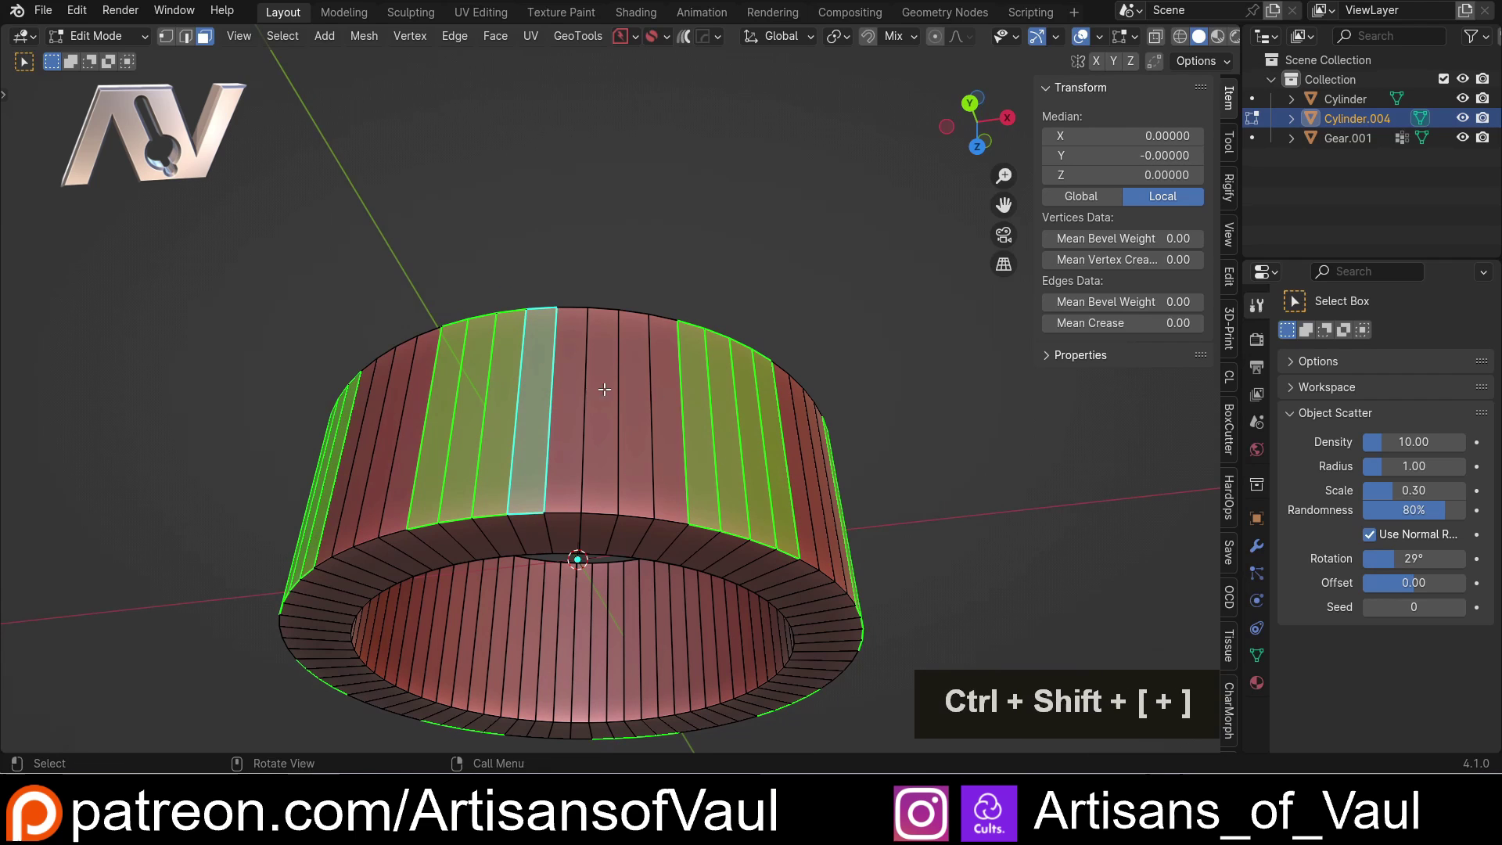
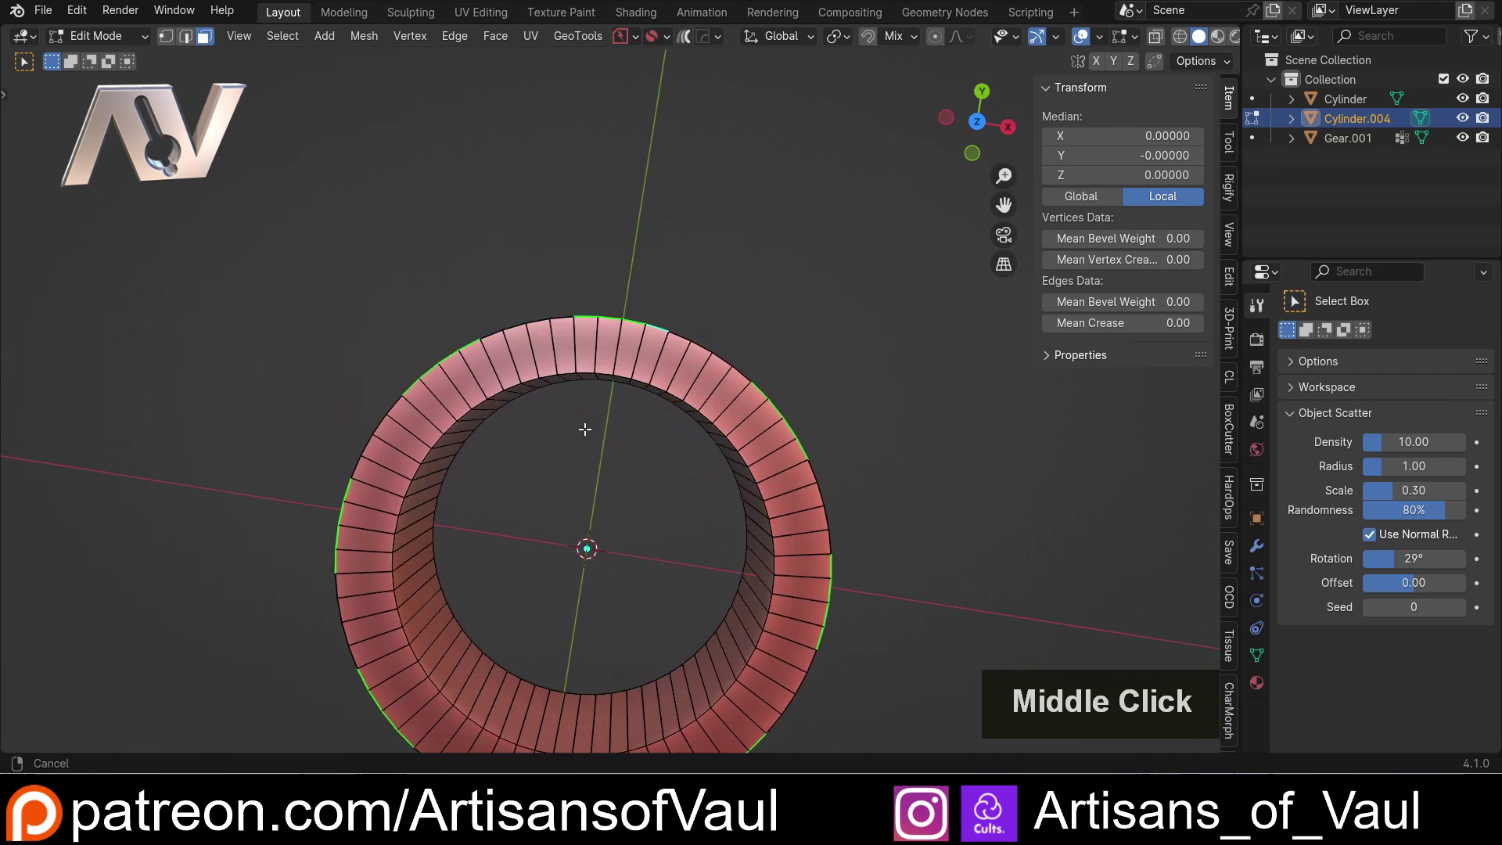
- Extrude the selected face groups along normals by 0.5 to form eight teeth, then view from top
{"action": "key", "text": "alt+e"}
{"action": "left_click", "coordinate": [602, 441]}
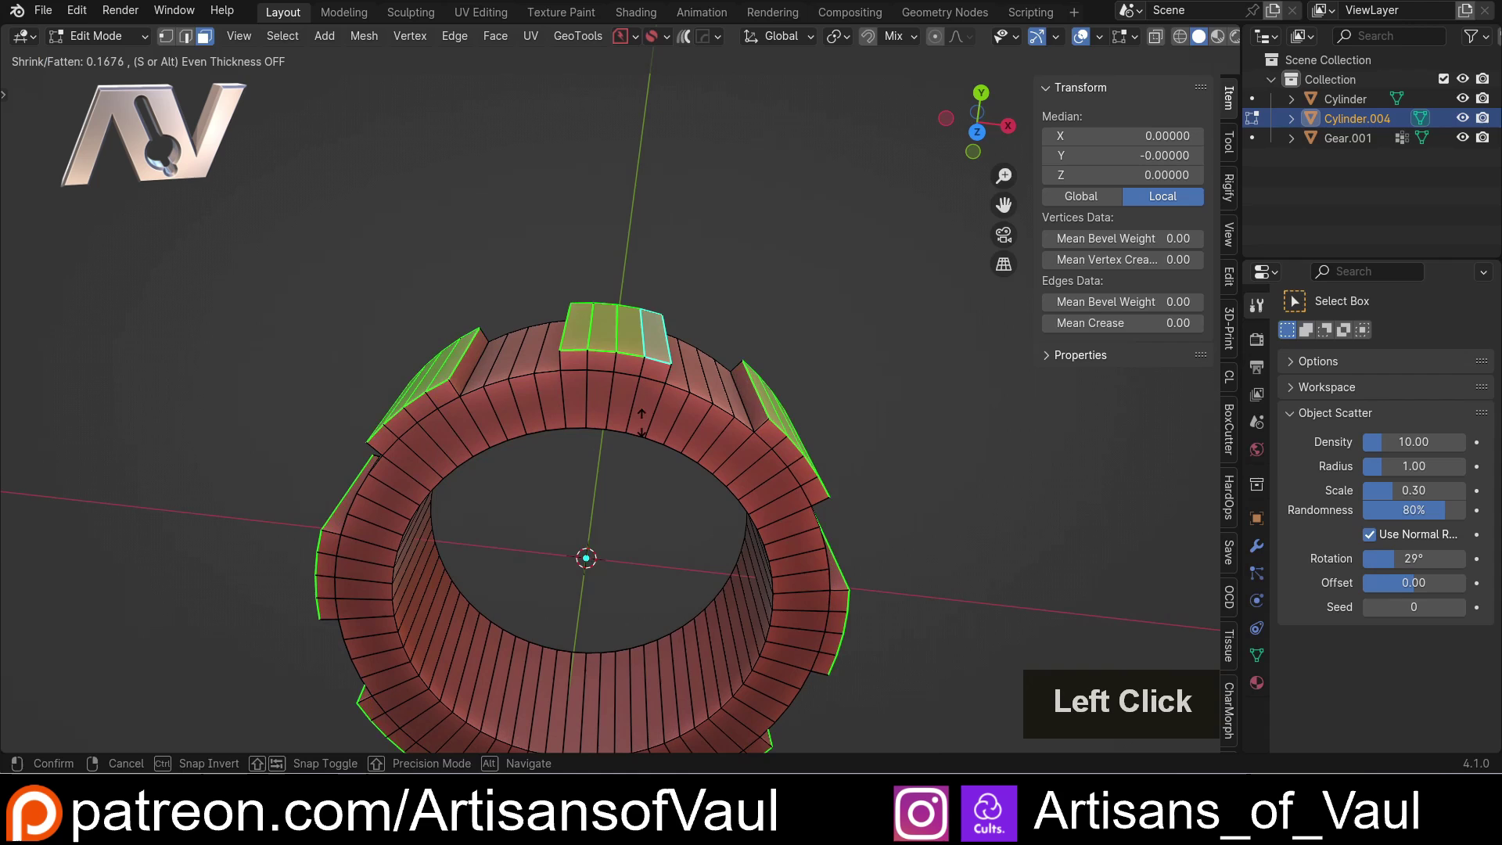
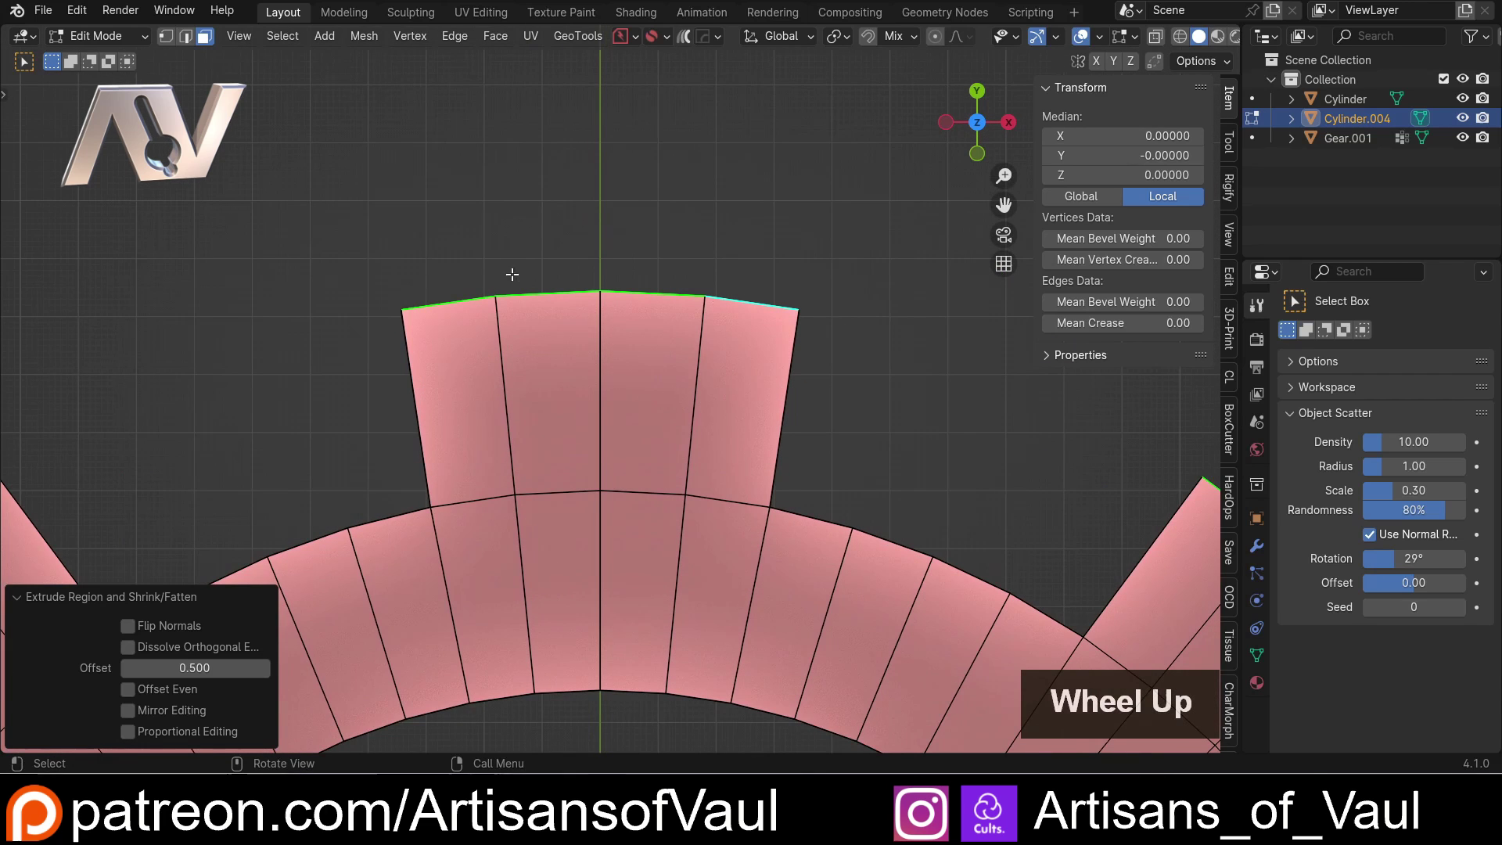
{"action": "scroll", "scroll_direction": "down", "scroll_amount": 3}
{"action": "middle_click", "coordinate": [581, 389]}
- Return the ring gear to Object Mode and orbit to see it beside the solid gear
{"action": "key", "text": "Tab"}
{"action": "left_click", "coordinate": [554, 315]}
{"action": "scroll", "scroll_direction": "down", "scroll_amount": 3}
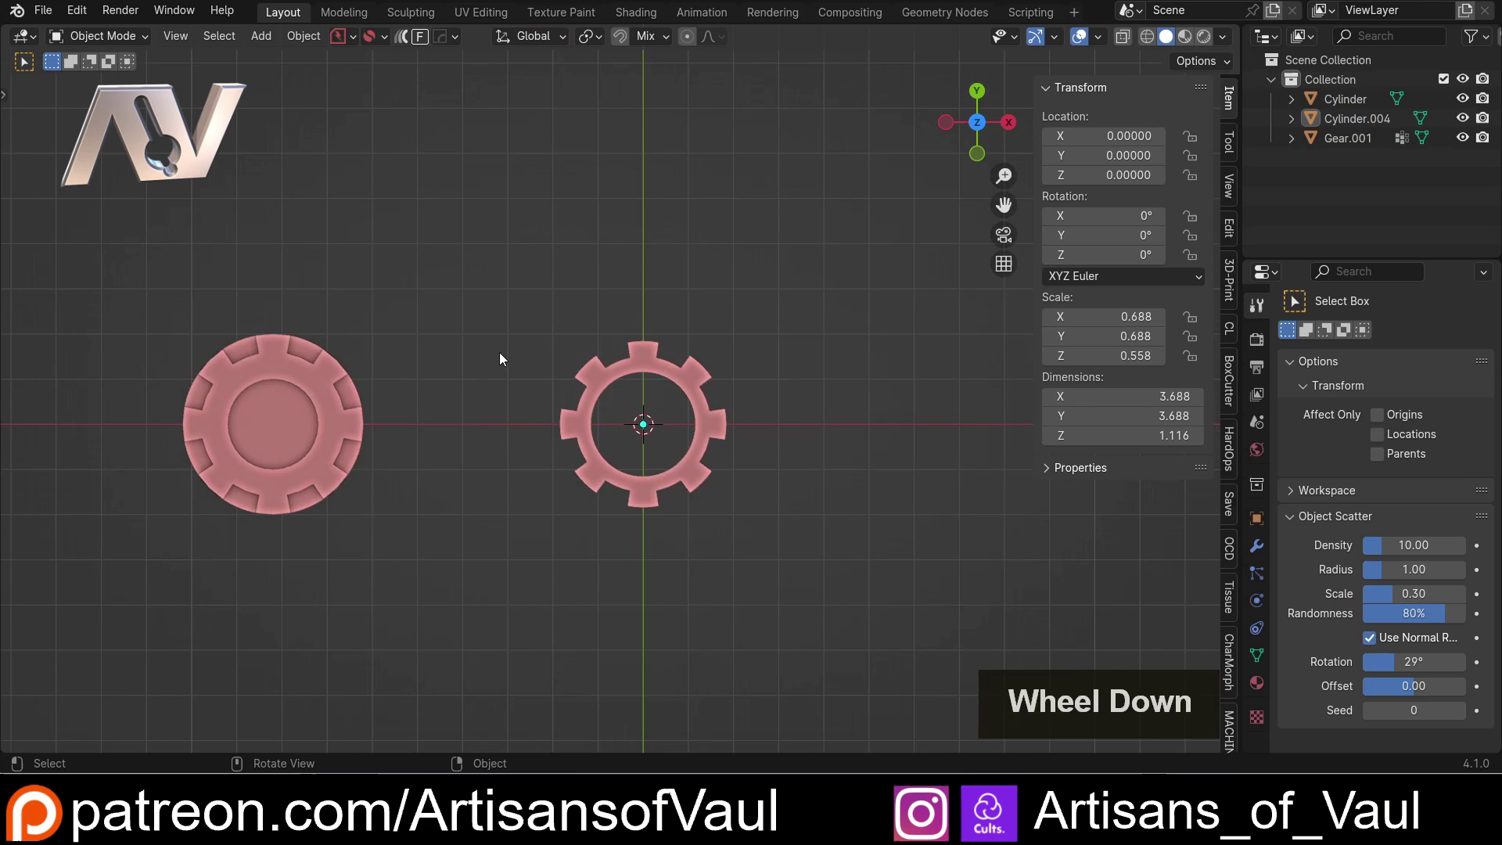
{"action": "scroll", "scroll_direction": "up", "scroll_amount": 3}
{"action": "middle_click", "coordinate": [495, 471]}
{"action": "middle_click", "coordinate": [582, 291]}
{"action": "middle_click", "coordinate": [420, 379]}
{"action": "middle_click", "coordinate": [462, 370]}
{"action": "middle_click", "coordinate": [613, 352]}
{"action": "scroll", "scroll_direction": "down", "scroll_amount": 3}
{"action": "middle_click", "coordinate": [617, 335]}
- Select the solid gear and inspect both gears from orbit, front and top views
{"action": "left_click", "coordinate": [394, 299]}
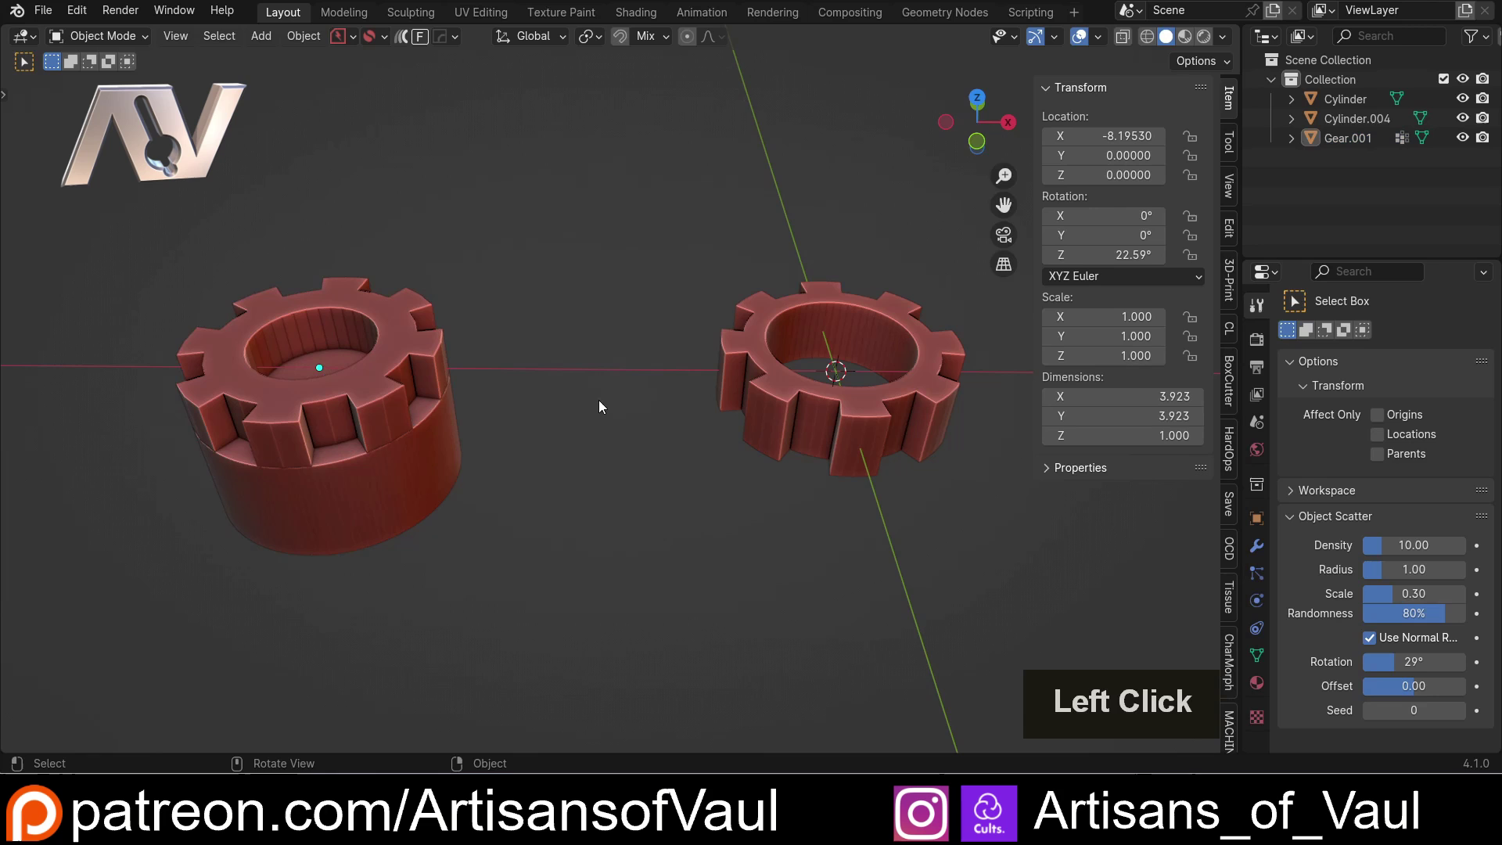
{"action": "middle_click", "coordinate": [615, 404]}
{"action": "middle_click", "coordinate": [581, 410]}
{"action": "middle_click", "coordinate": [471, 410]}
{"action": "left_click", "coordinate": [704, 395]}
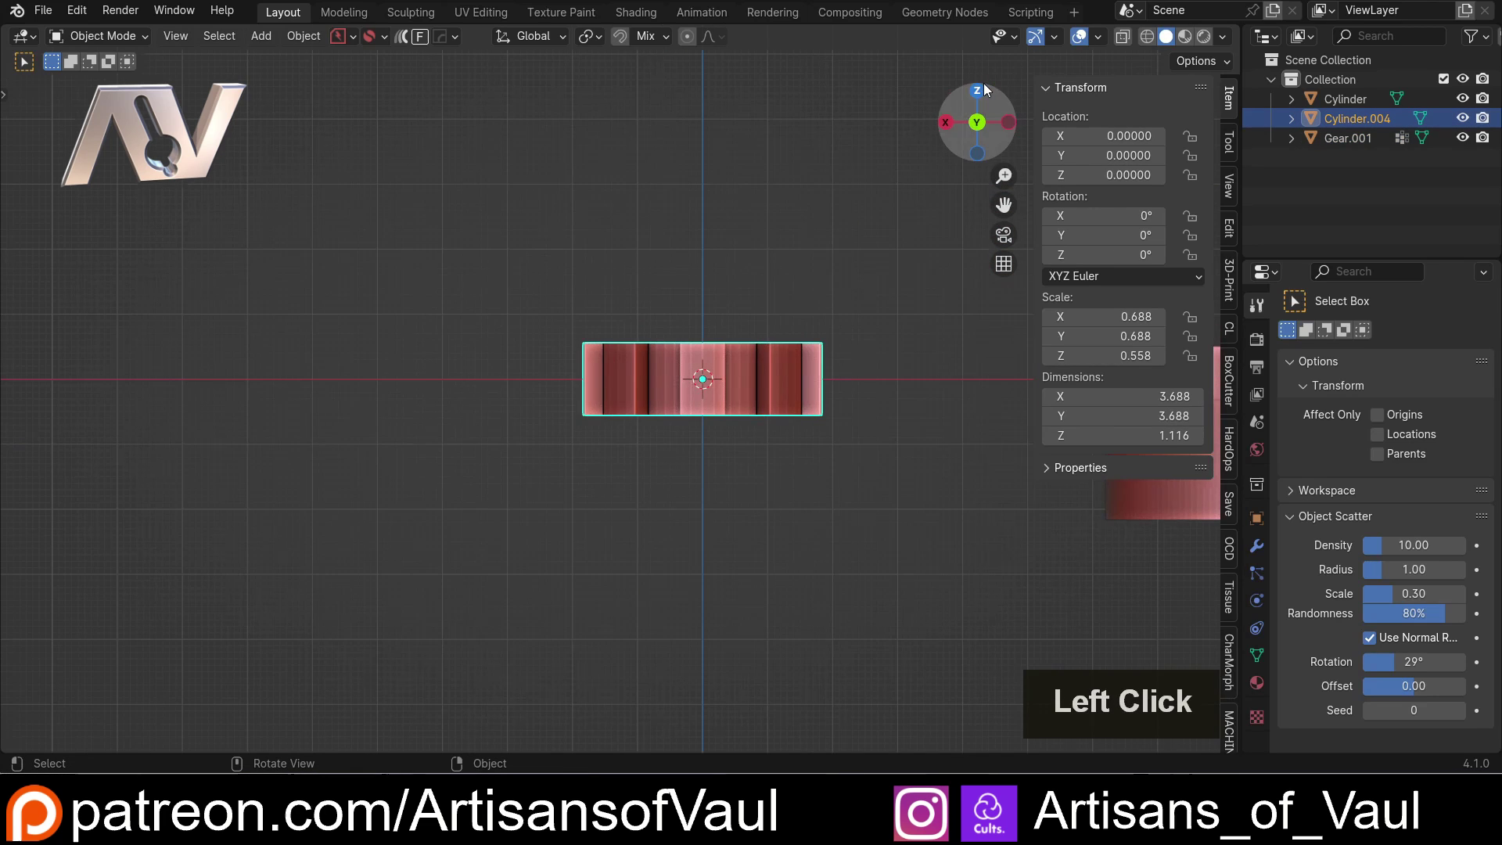
{"action": "scroll", "scroll_direction": "down", "scroll_amount": 3}
{"action": "left_click", "coordinate": [816, 260]}
- Add a new mesh cylinder at the origin with radius 2
{"action": "middle_click", "coordinate": [816, 259]}
{"action": "key", "text": "shift+a"}
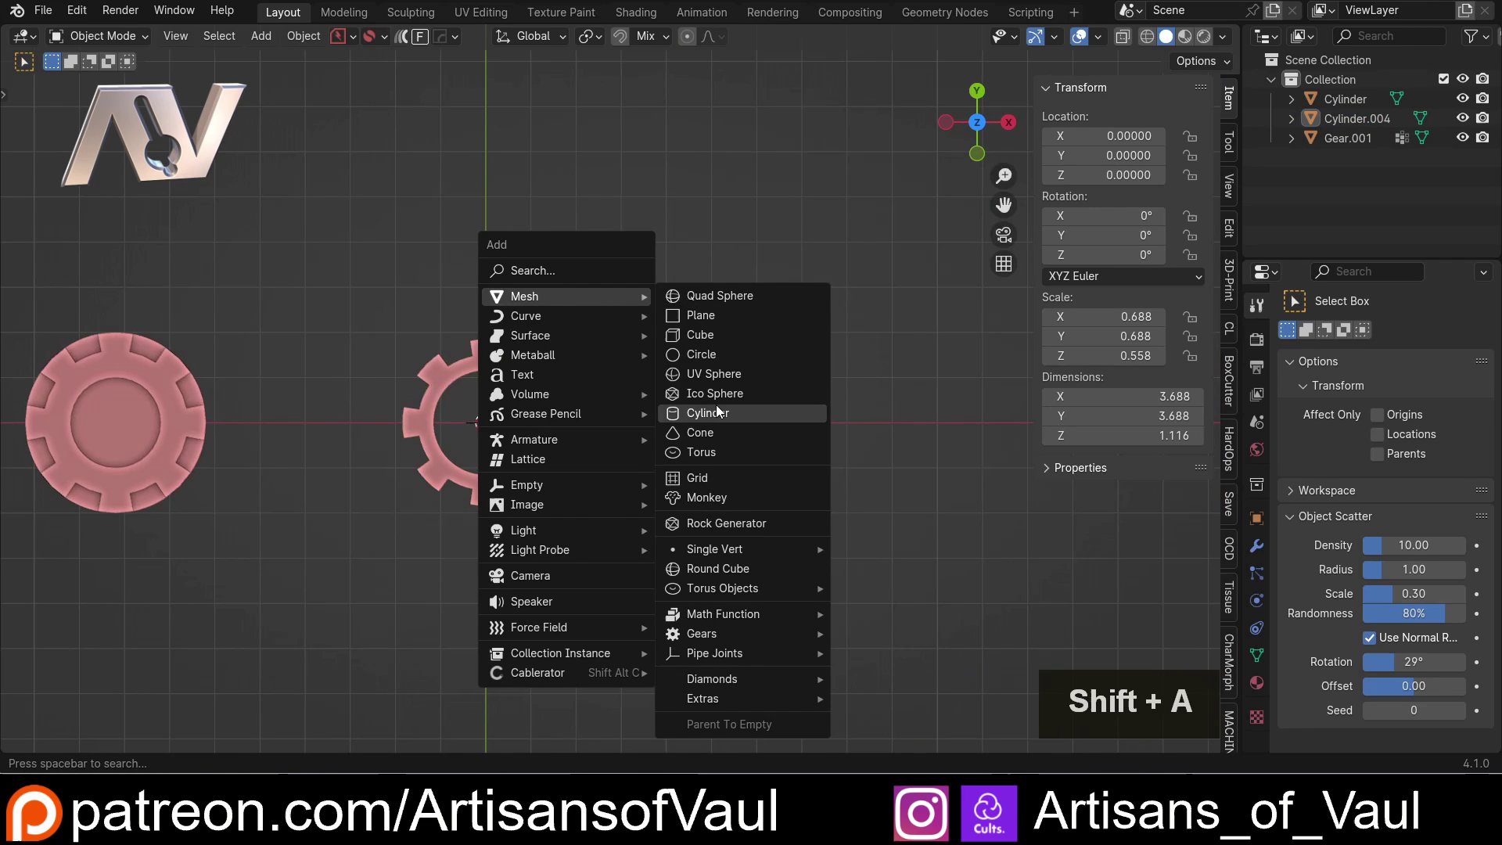
{"action": "left_click", "coordinate": [720, 408]}
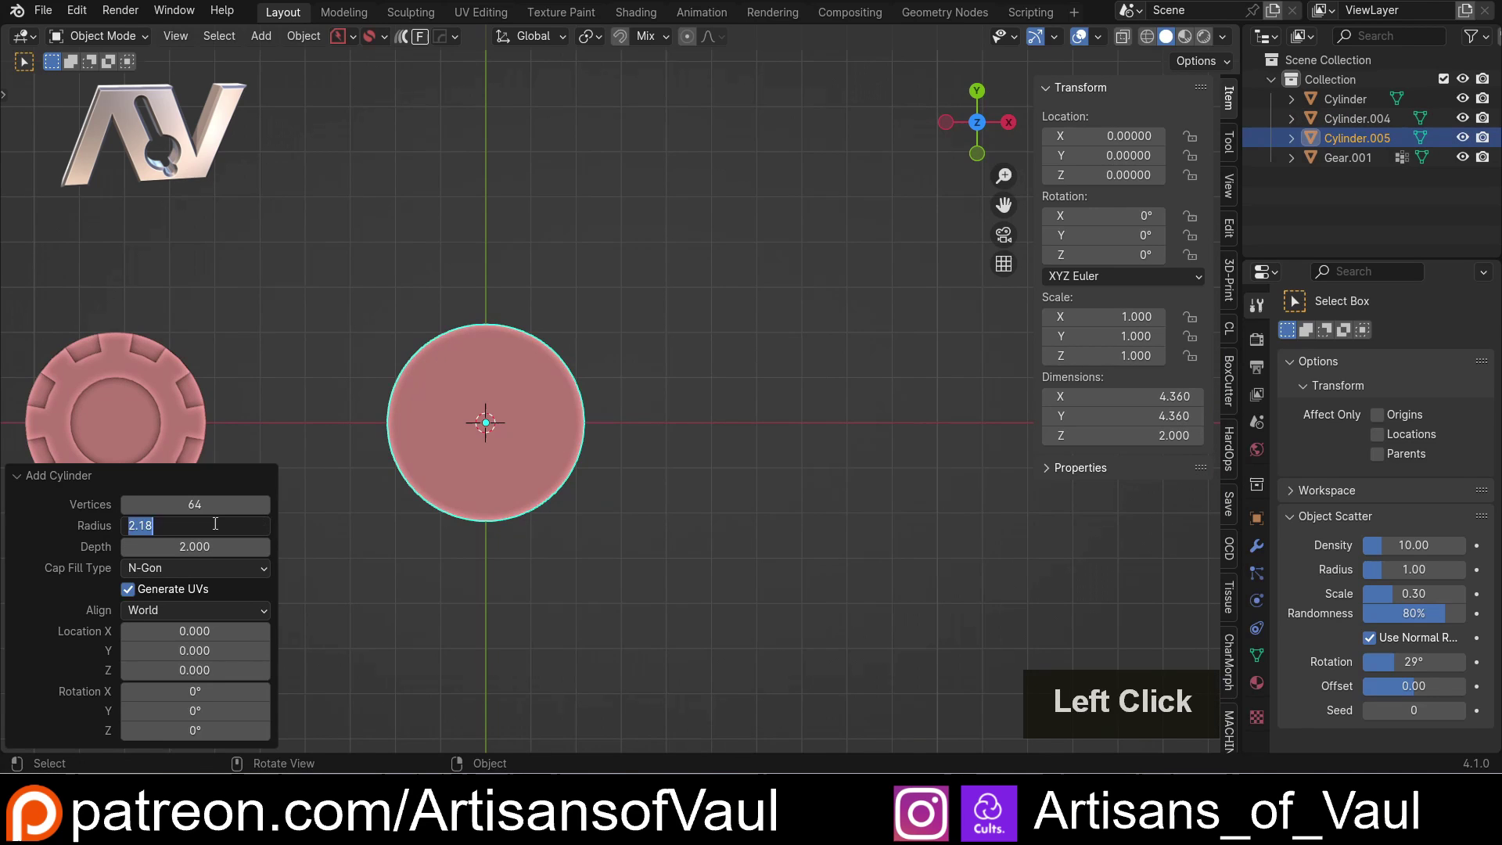
{"action": "key", "text": "2"}
{"action": "key", "text": "Return"}
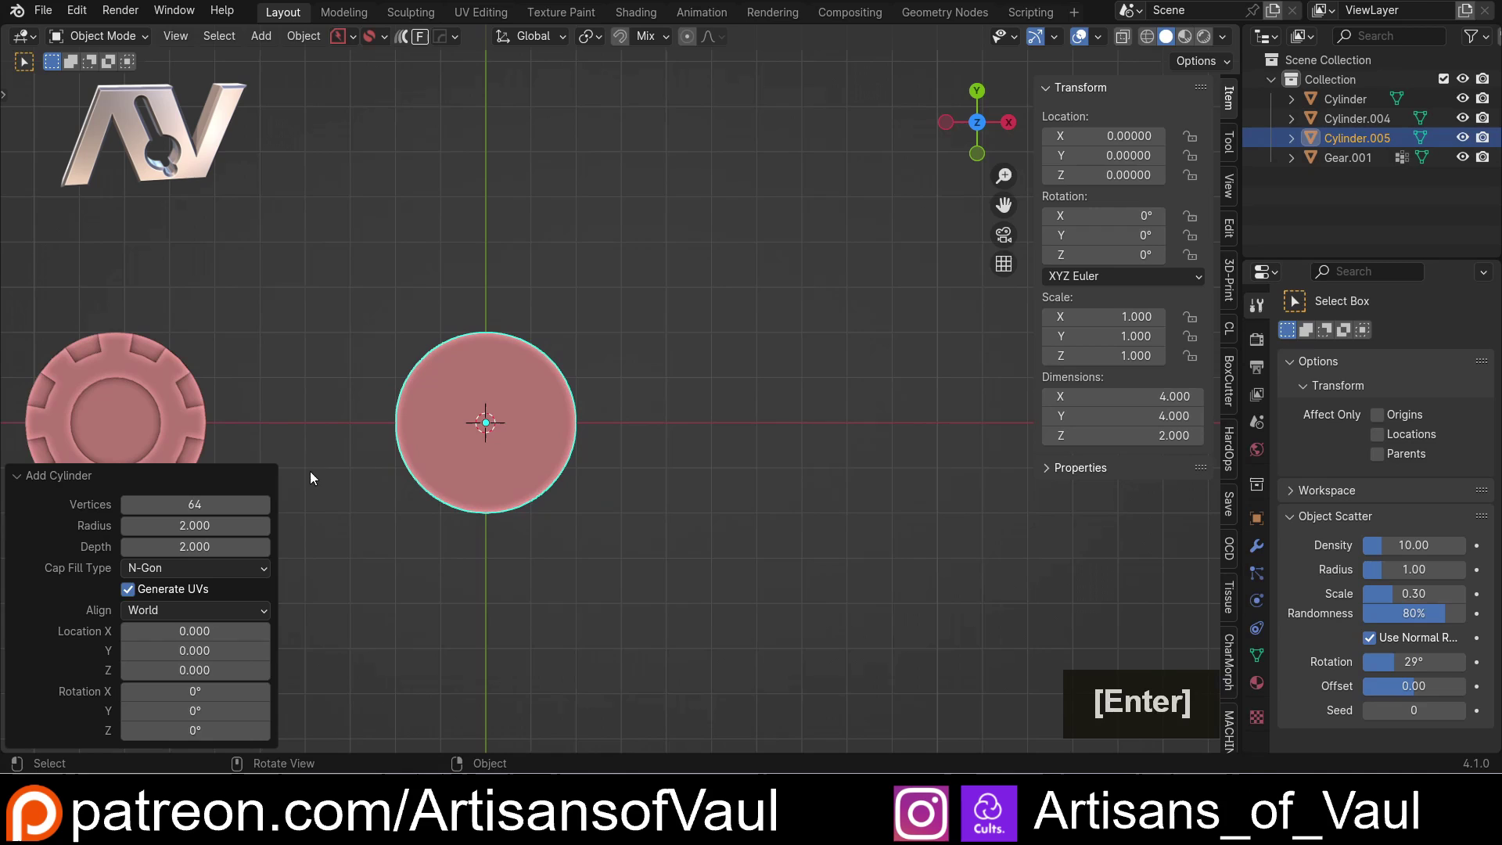